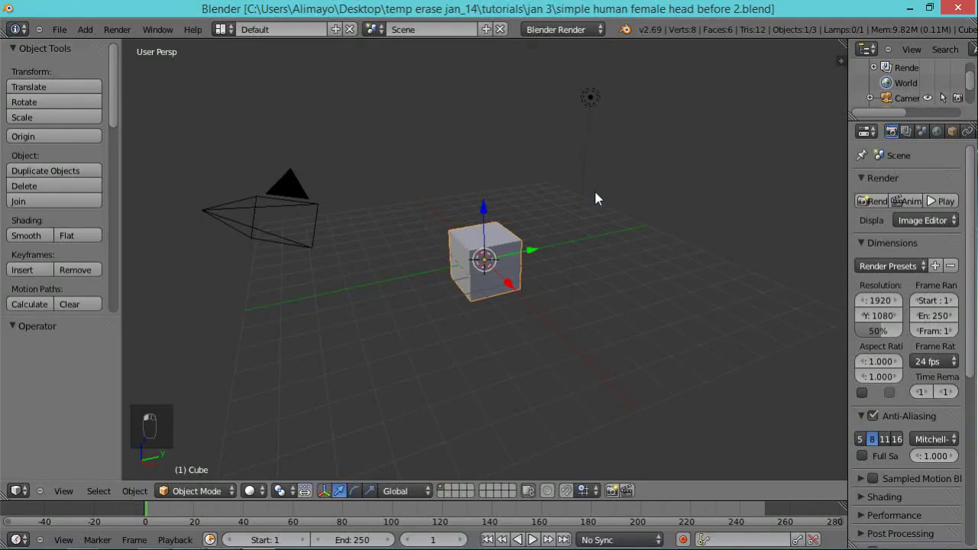
# Select the default cube and enter Edit Mode with all vertices selected.
pyautogui.middleClick(599, 202)
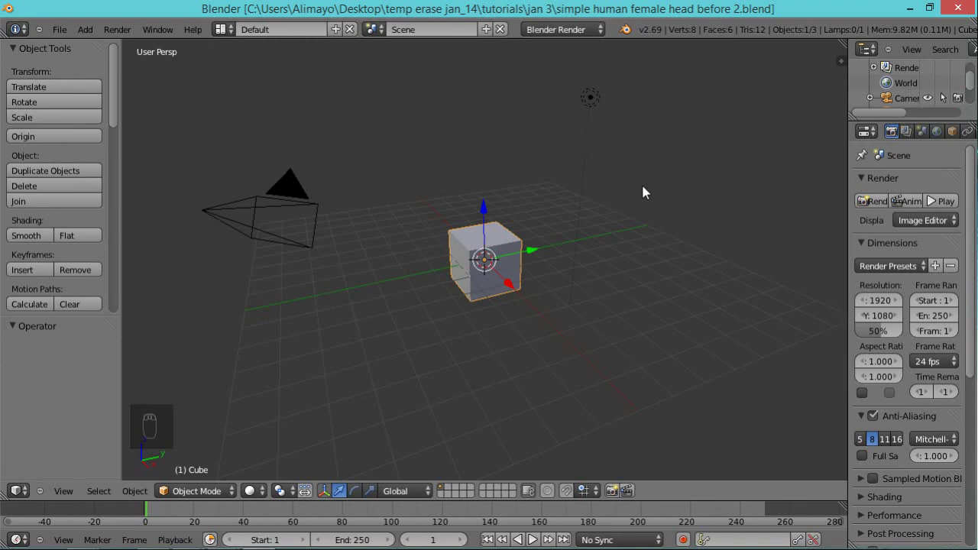
pyautogui.rightClick(64, 34)
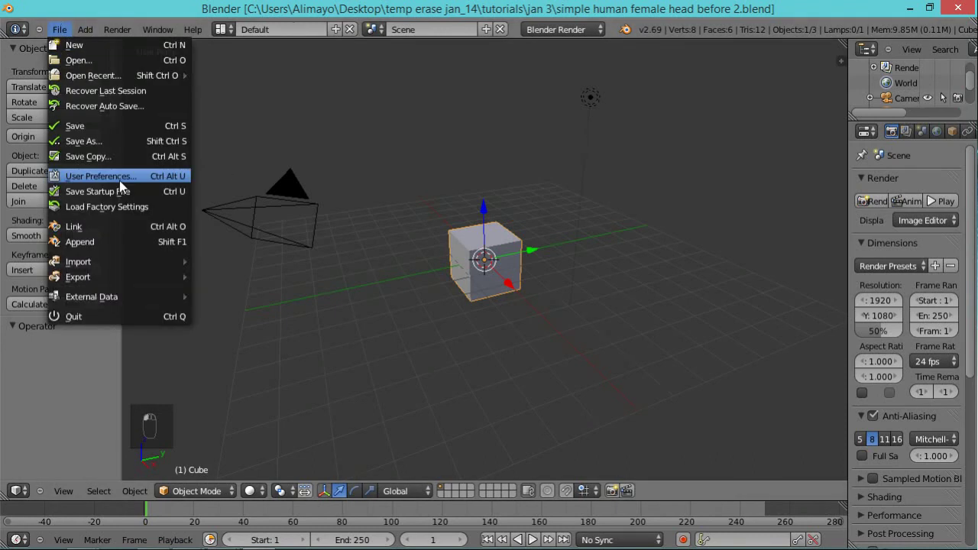
pyautogui.click(122, 190)
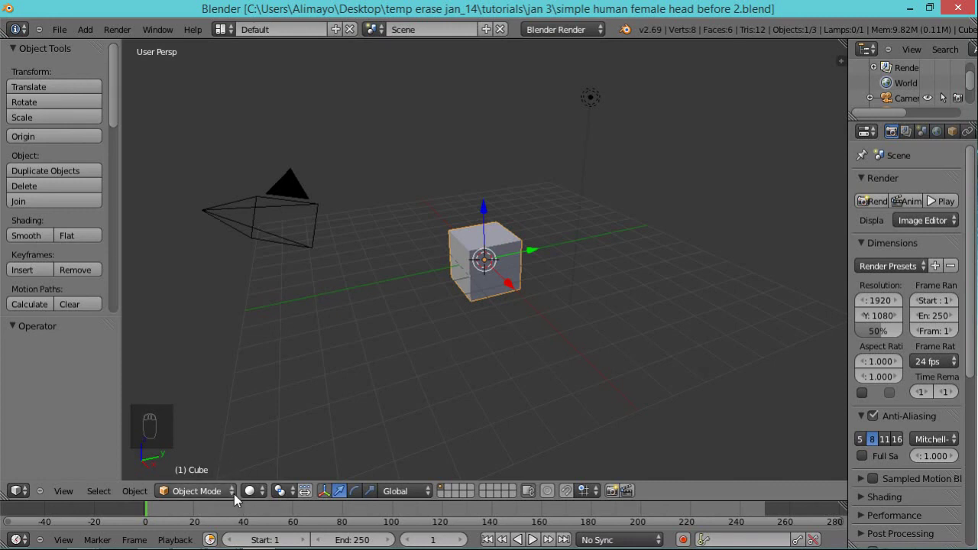
pyautogui.click(211, 471)
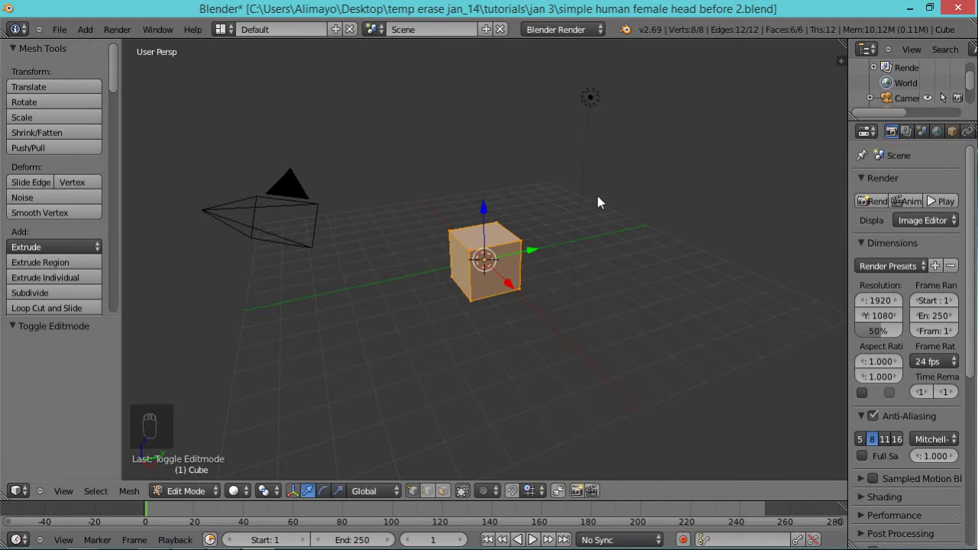
pyautogui.moveTo(595, 226); pyautogui.dragTo(579, 220)
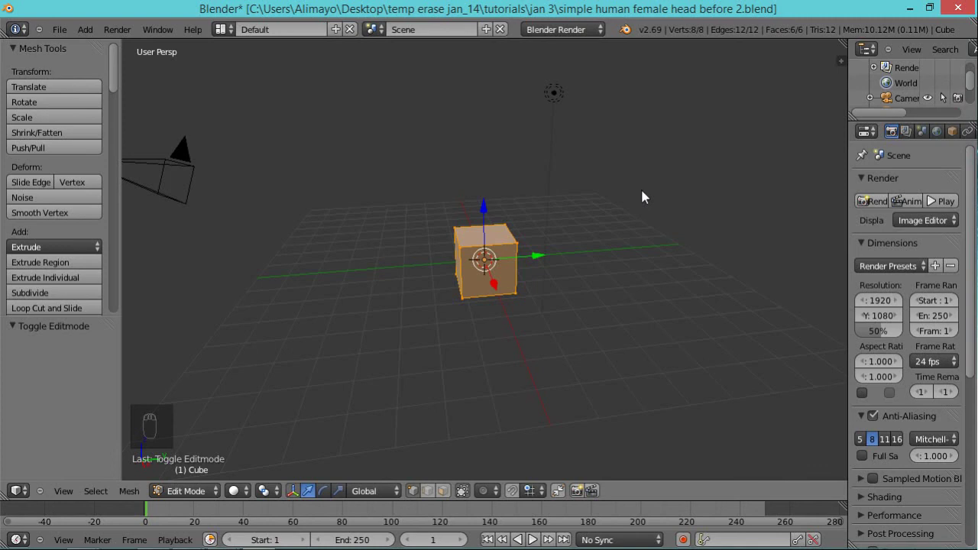
pyautogui.moveTo(646, 199); pyautogui.dragTo(629, 261)
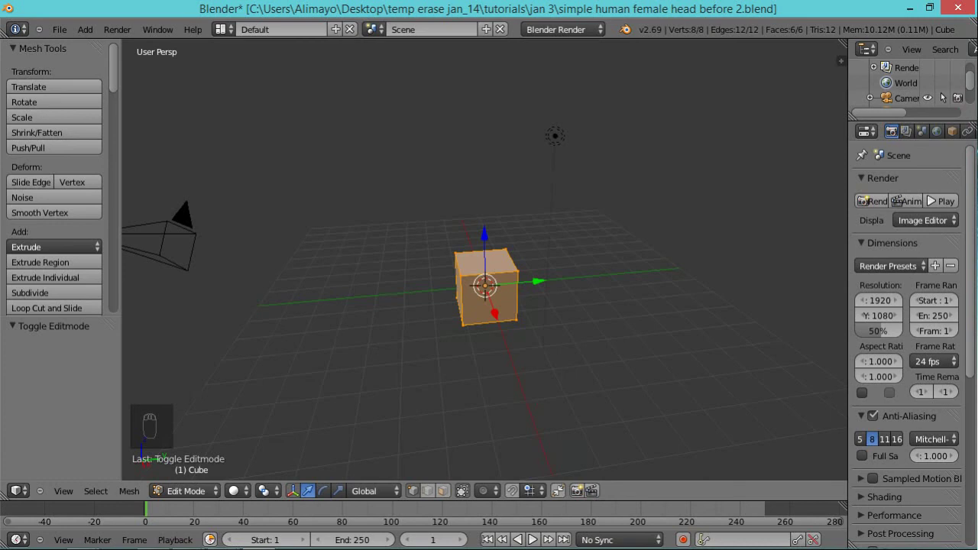
pyautogui.moveTo(669, 103); pyautogui.dragTo(670, 103)
pyautogui.rightClick(669, 103)
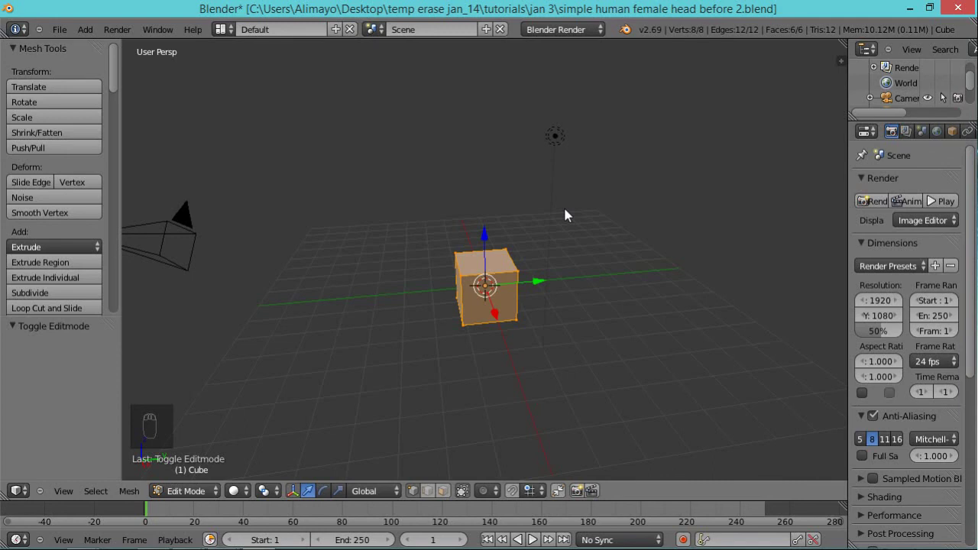
# Check the cube from front, side and top, then switch to orthographic projection.
pyautogui.press('KP_1')
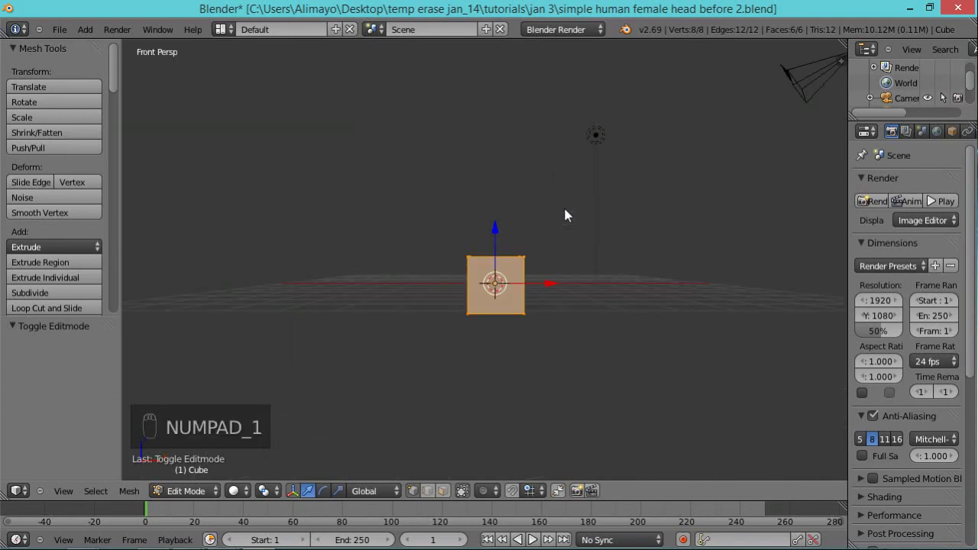
pyautogui.press('KP_3')
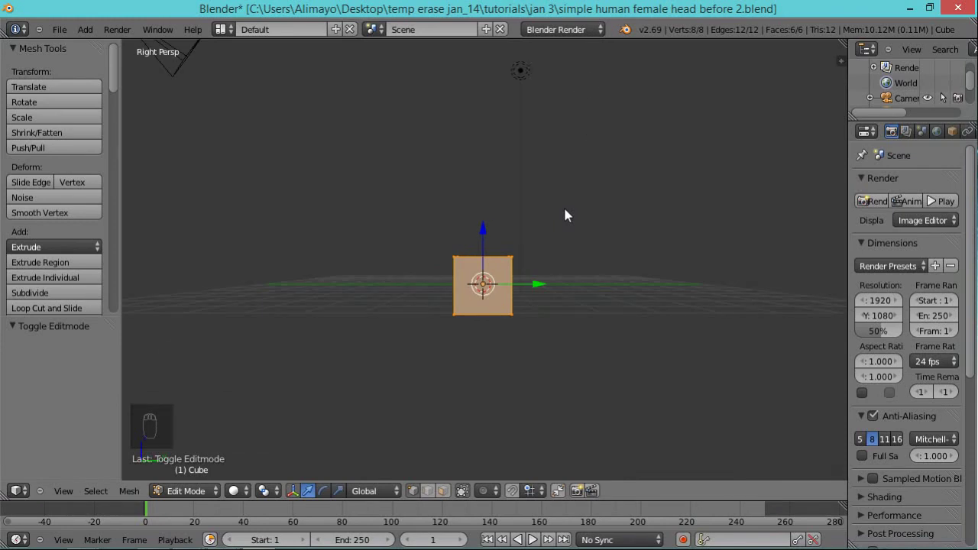
pyautogui.press('KP_7')
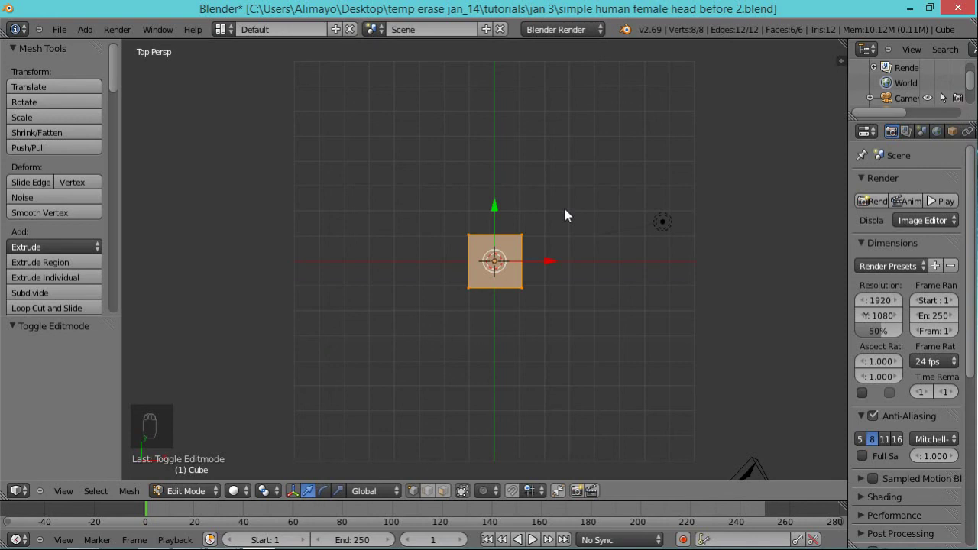
pyautogui.press('KP_1')
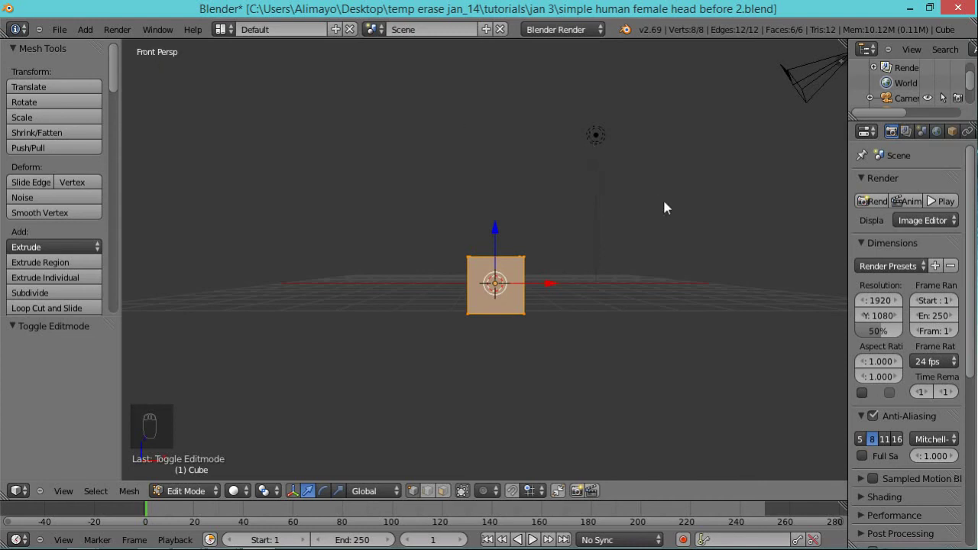
pyautogui.press('KP_5')
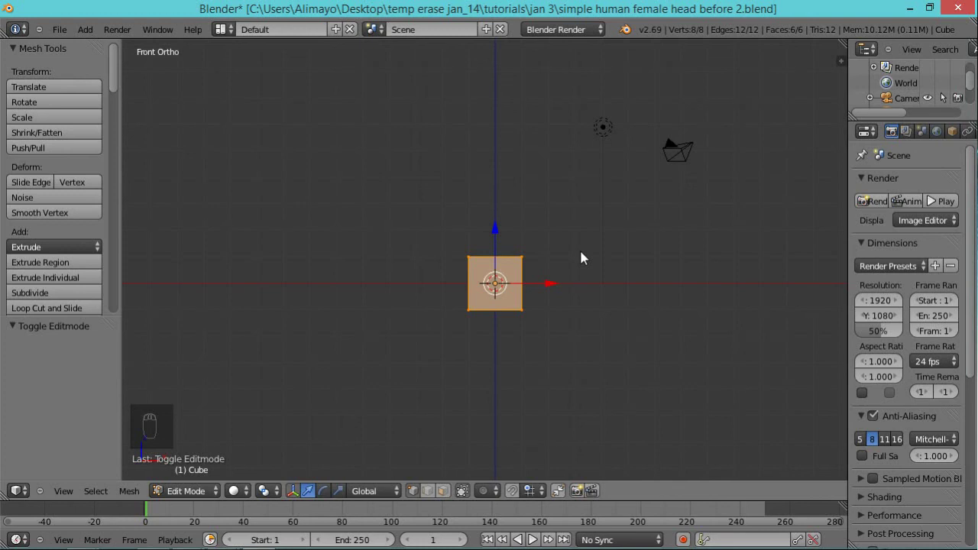
# View the cube from the side, orbit slightly, and save the scene as a new numbered version.
pyautogui.press('KP_3')
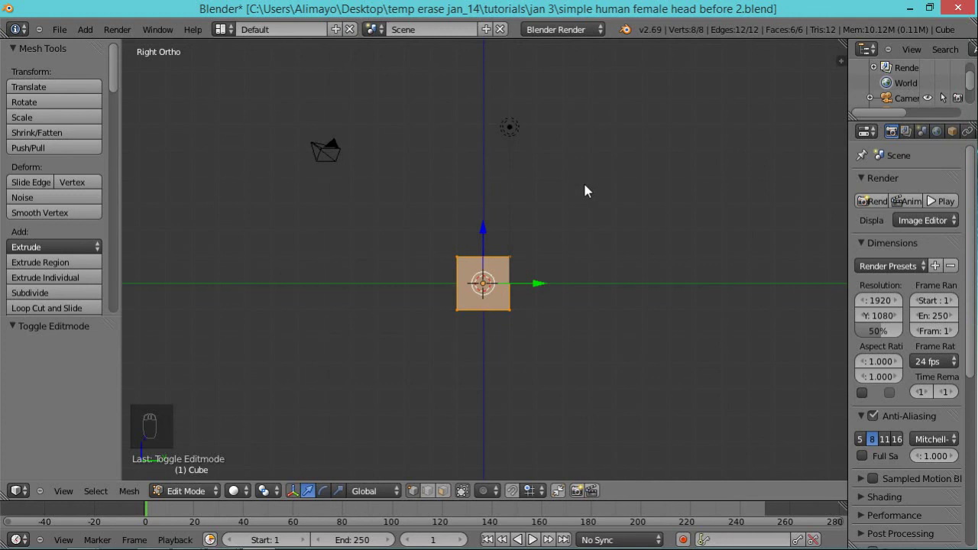
pyautogui.moveTo(591, 211); pyautogui.dragTo(528, 250)
pyautogui.moveTo(629, 220); pyautogui.dragTo(616, 281)
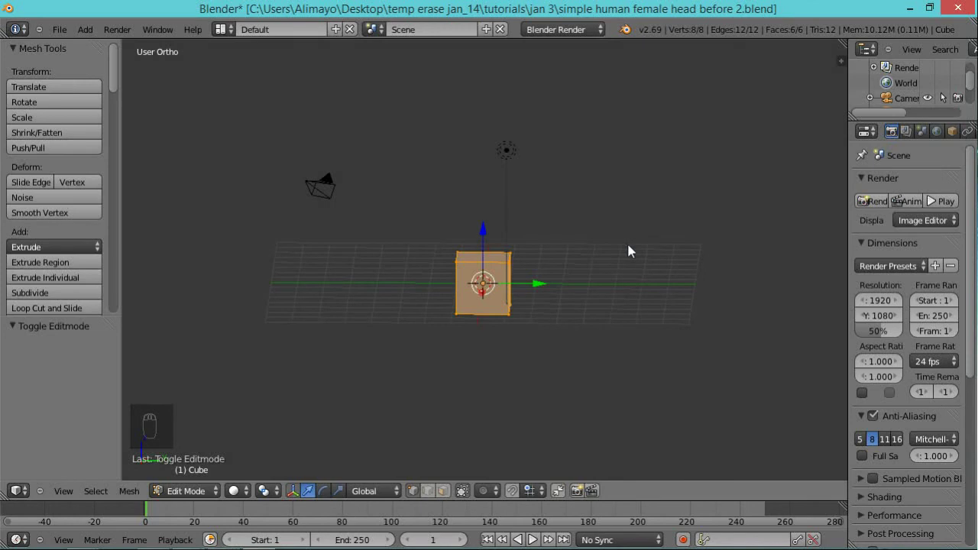
pyautogui.middleClick(538, 241)
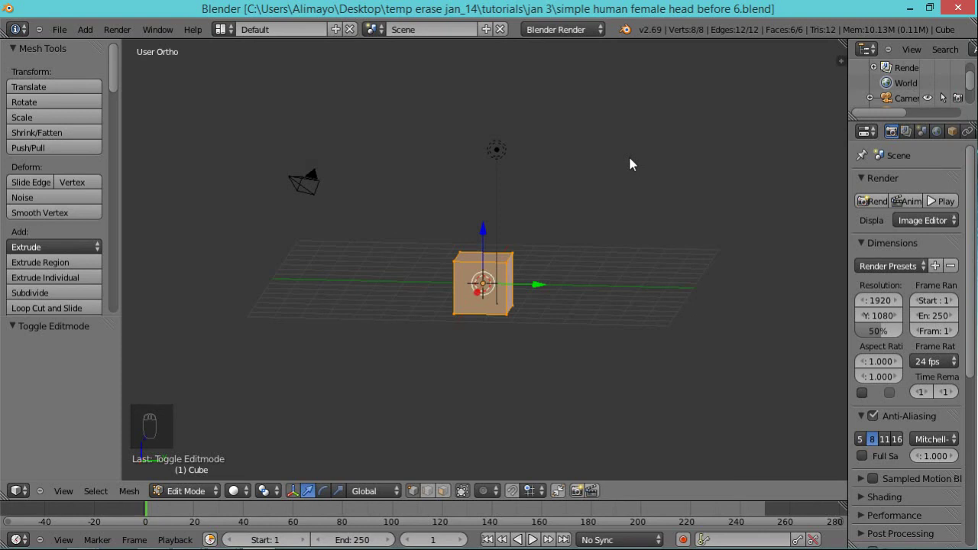
# Subdivide the cube with Smoothness 1 and 3 cuts into a rounded 98-vertex ball.
pyautogui.press('KP_1')
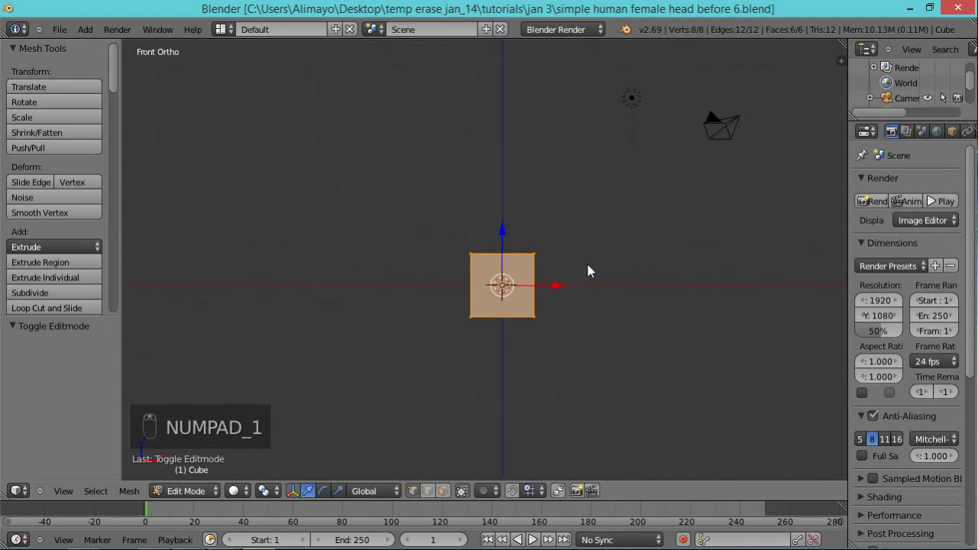
pyautogui.moveTo(629, 259); pyautogui.dragTo(622, 253)
pyautogui.press('w')
pyautogui.rightClick(622, 254)
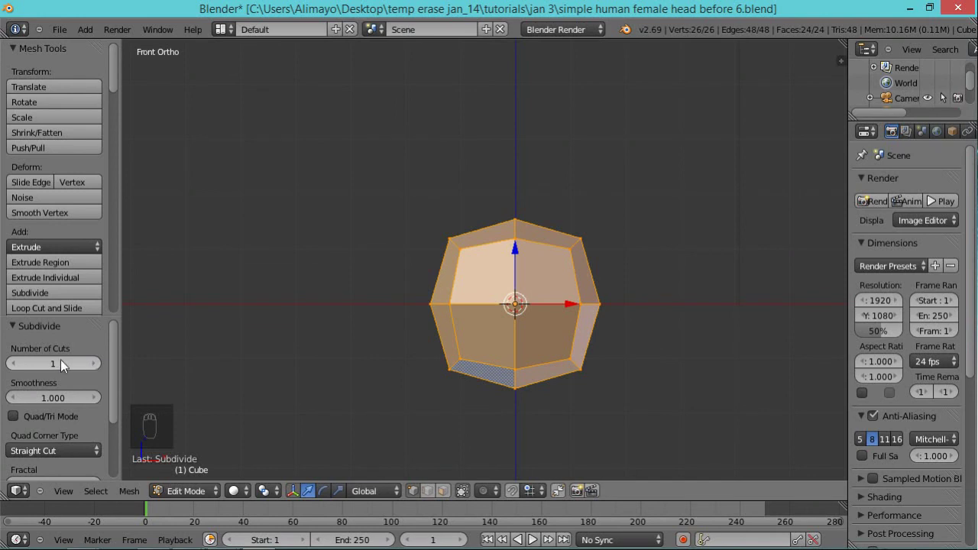
pyautogui.moveTo(94, 369); pyautogui.dragTo(83, 379)
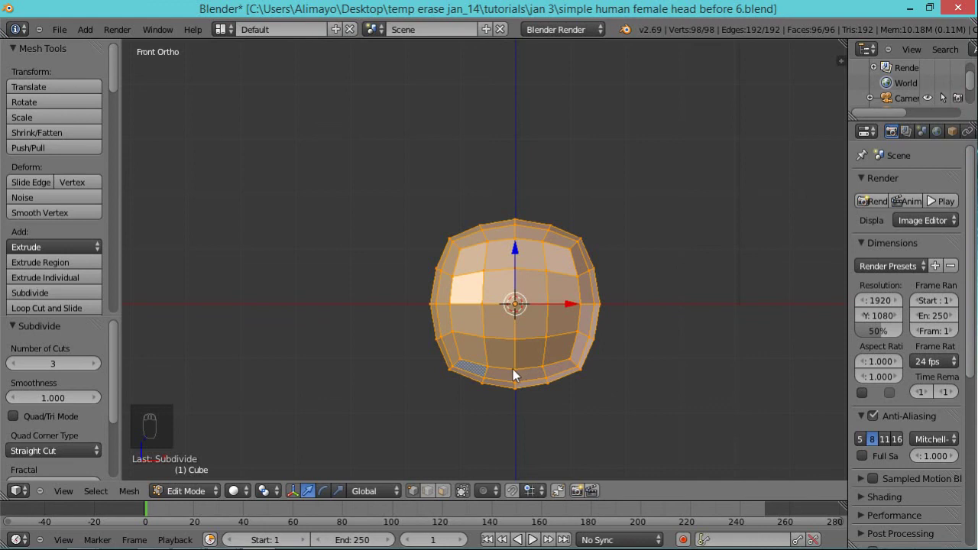
pyautogui.moveTo(519, 378); pyautogui.dragTo(709, 309)
# Switch on proportional editing for the ball mesh and save a new numbered file version.
pyautogui.press('KP_3')
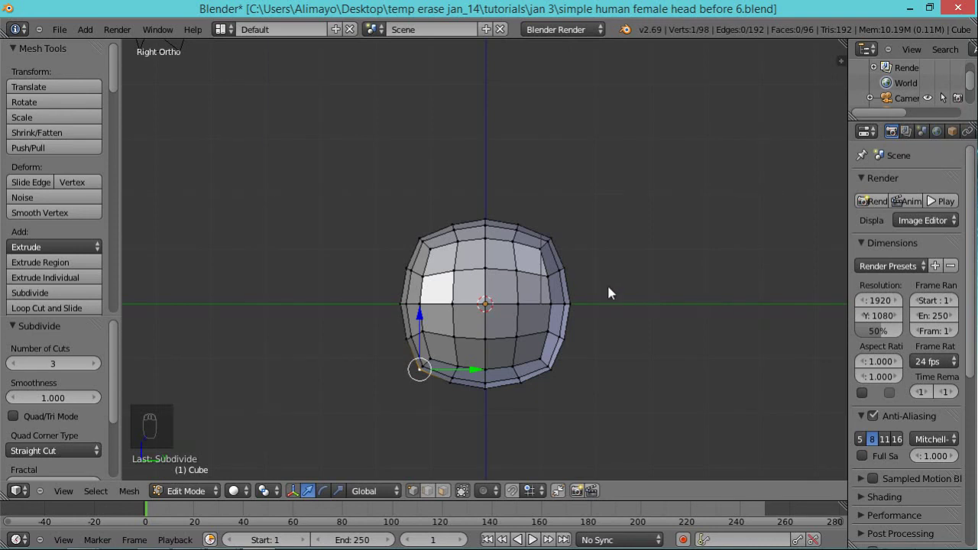
pyautogui.press('o')
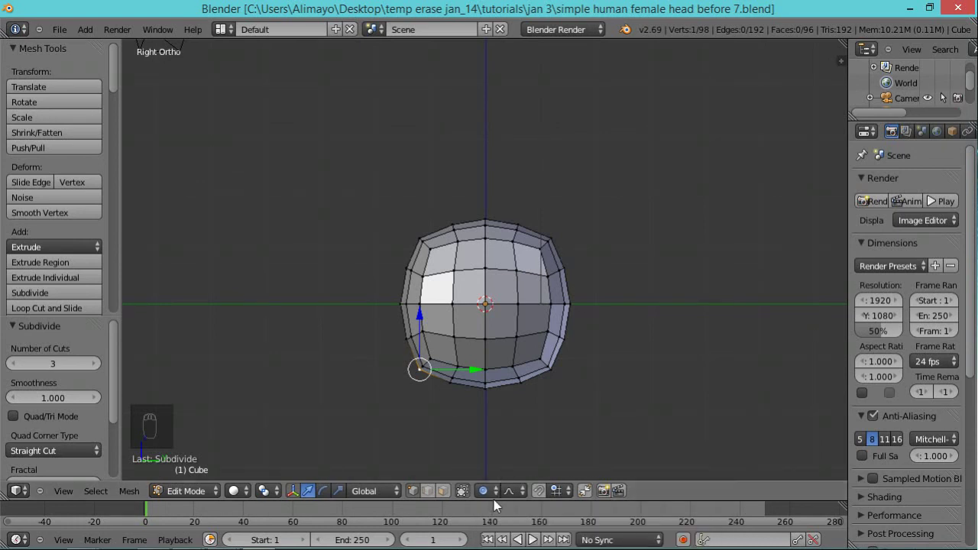
pyautogui.press('o')
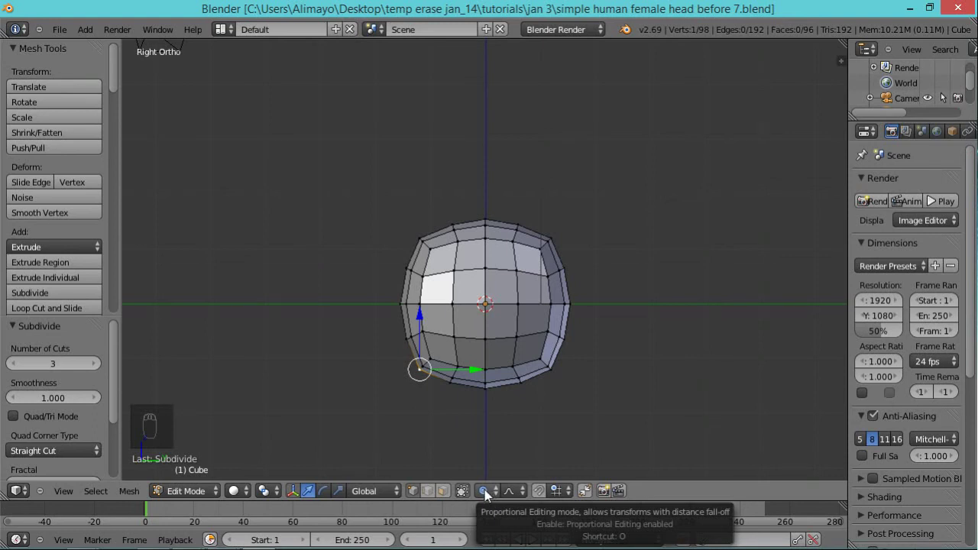
pyautogui.press('o')
pyautogui.press('o')
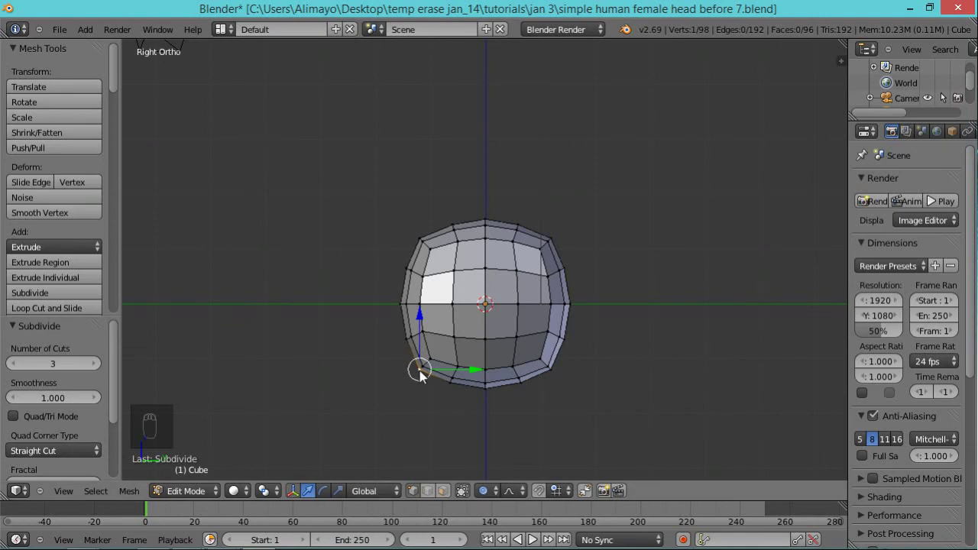
# Drag the bottom vertex down into a chin, deselect, and box-select the front middle face band.
pyautogui.press('g')
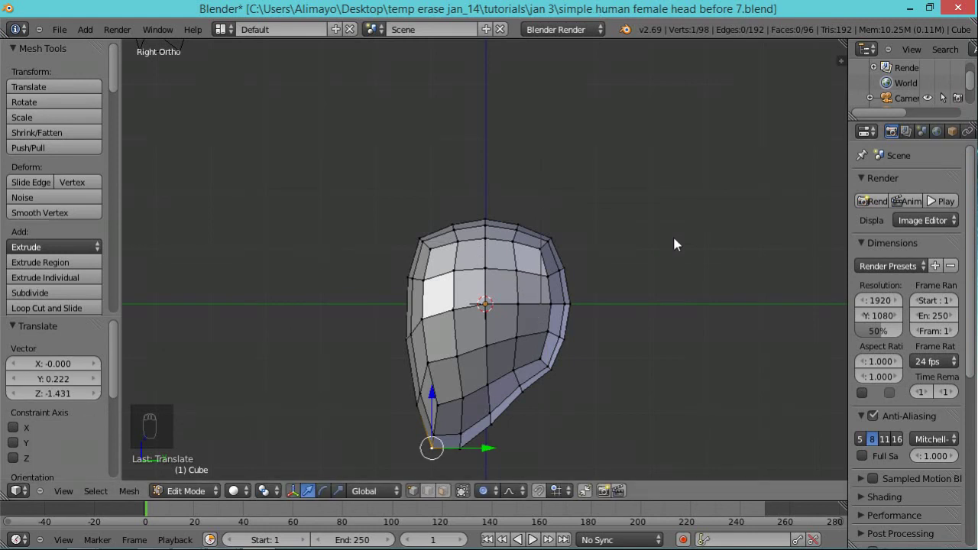
pyautogui.moveTo(678, 245); pyautogui.dragTo(553, 246)
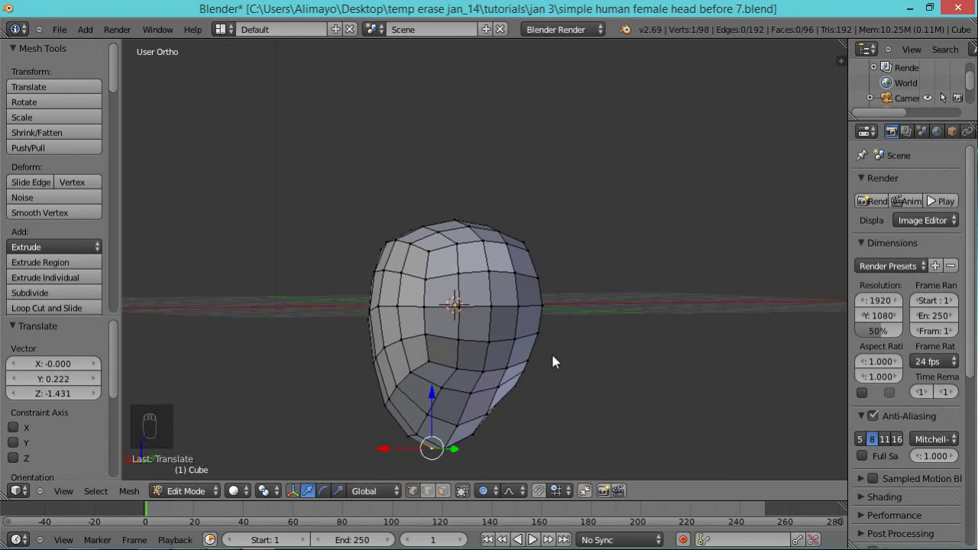
pyautogui.press('a')
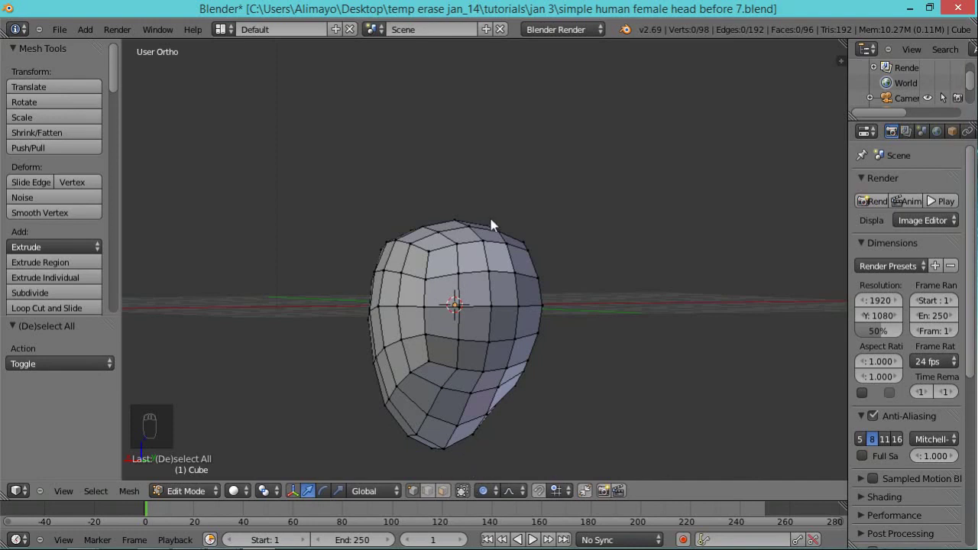
pyautogui.moveTo(444, 500); pyautogui.dragTo(504, 324)
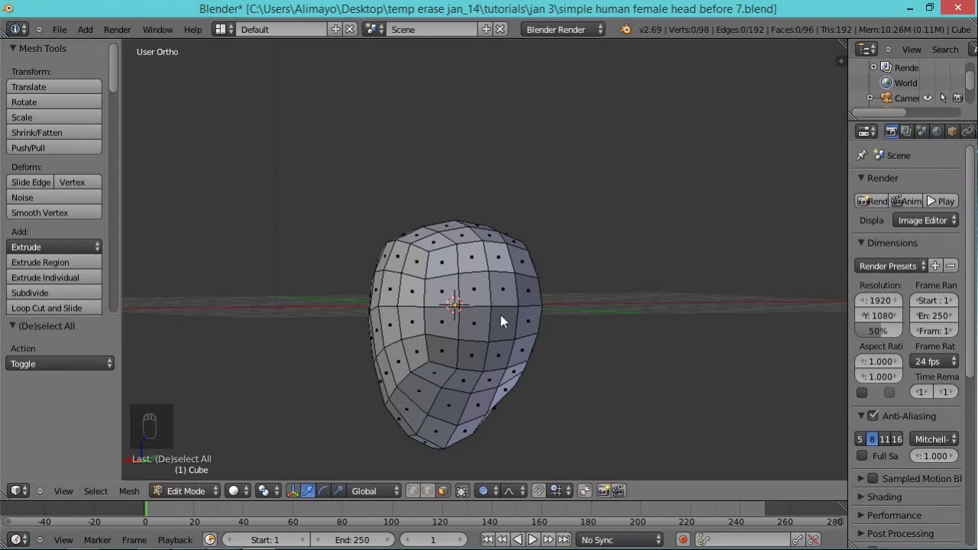
# From the side view, push the middle face band forward along Y and save a new version.
pyautogui.press('c')
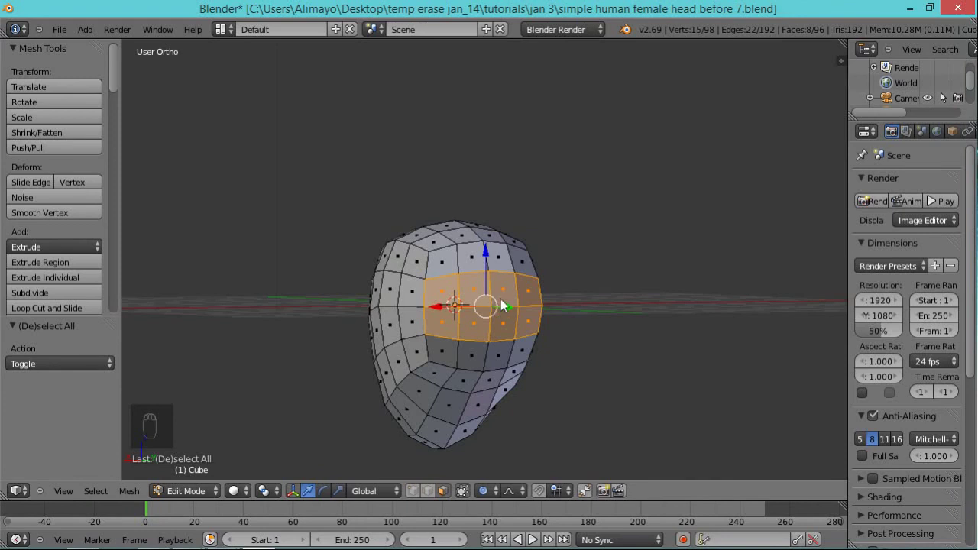
pyautogui.press('KP_3')
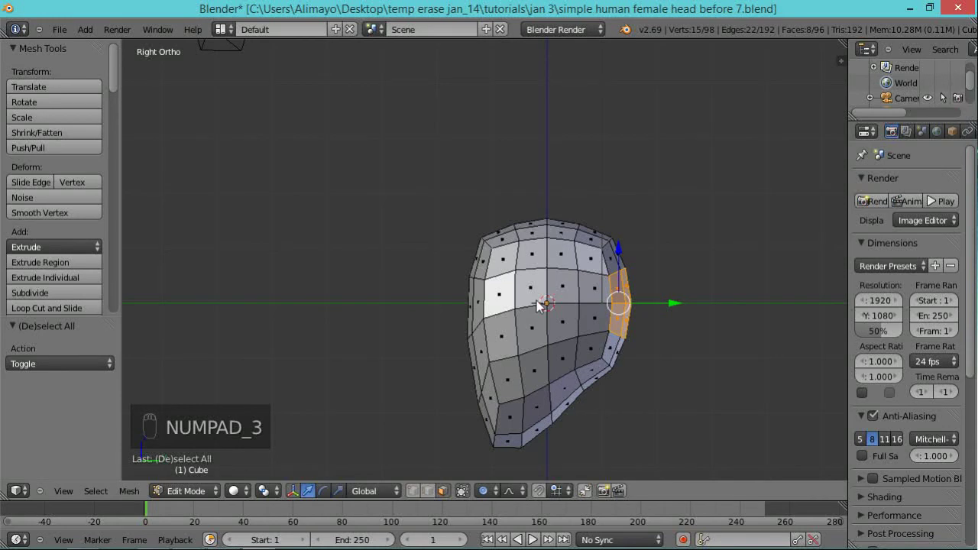
pyautogui.press('g')
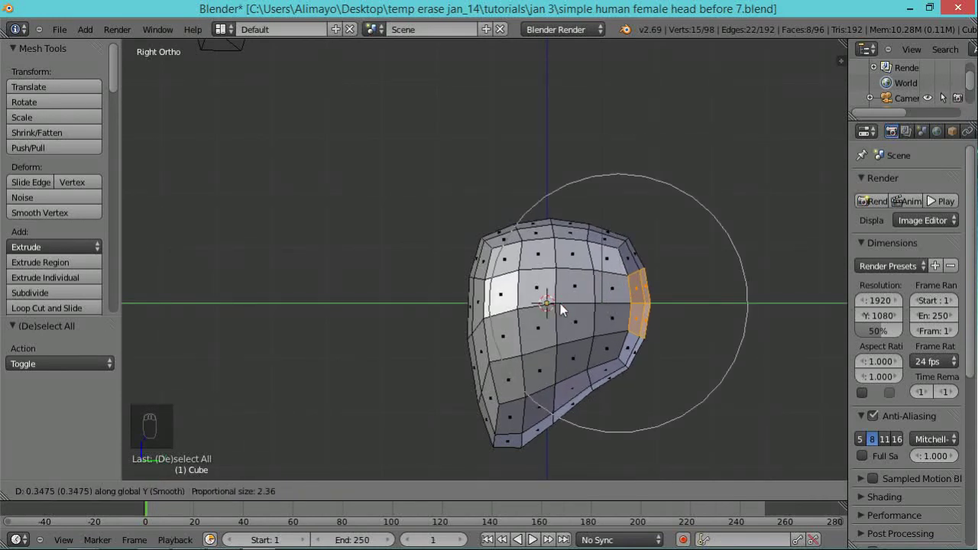
pyautogui.moveTo(573, 315); pyautogui.dragTo(502, 309)
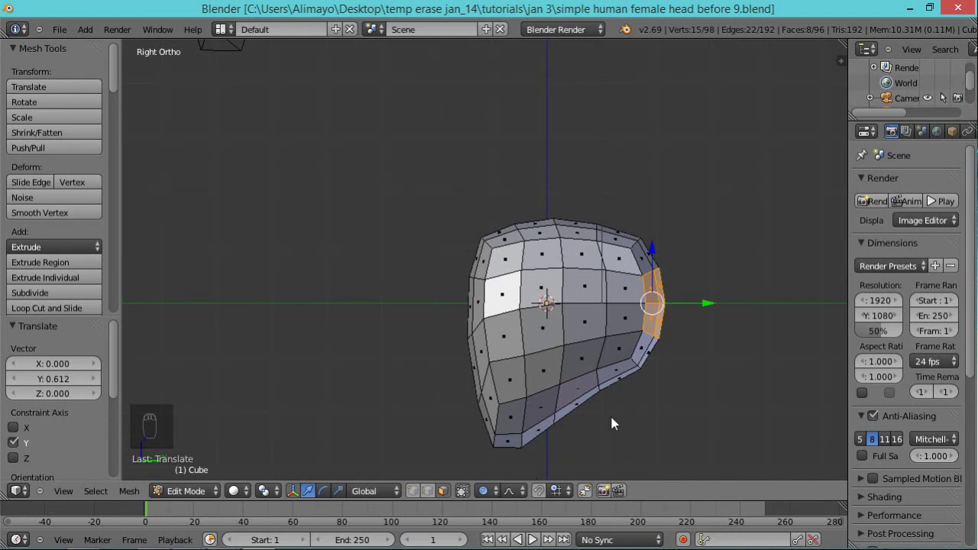
pyautogui.press('o')
# Pick out the faces beneath the chin where the neck will grow, orbiting to check them.
pyautogui.moveTo(712, 356); pyautogui.dragTo(601, 291)
pyautogui.click(610, 301)
pyautogui.middleClick(609, 301)
pyautogui.rightClick(610, 301)
pyautogui.click(711, 399)
pyautogui.middleClick(711, 399)
pyautogui.rightClick(710, 399)
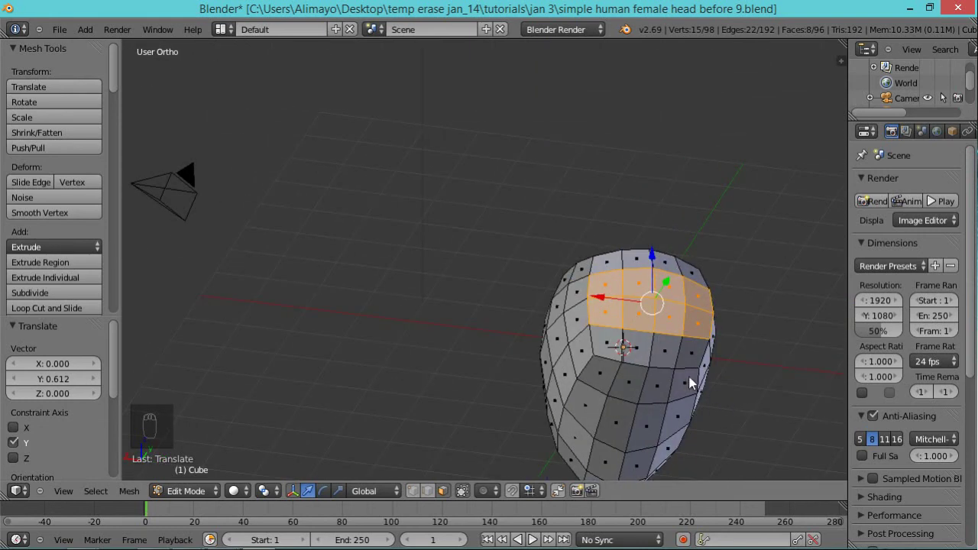
pyautogui.moveTo(574, 278); pyautogui.dragTo(537, 264)
pyautogui.moveTo(575, 278); pyautogui.dragTo(496, 191)
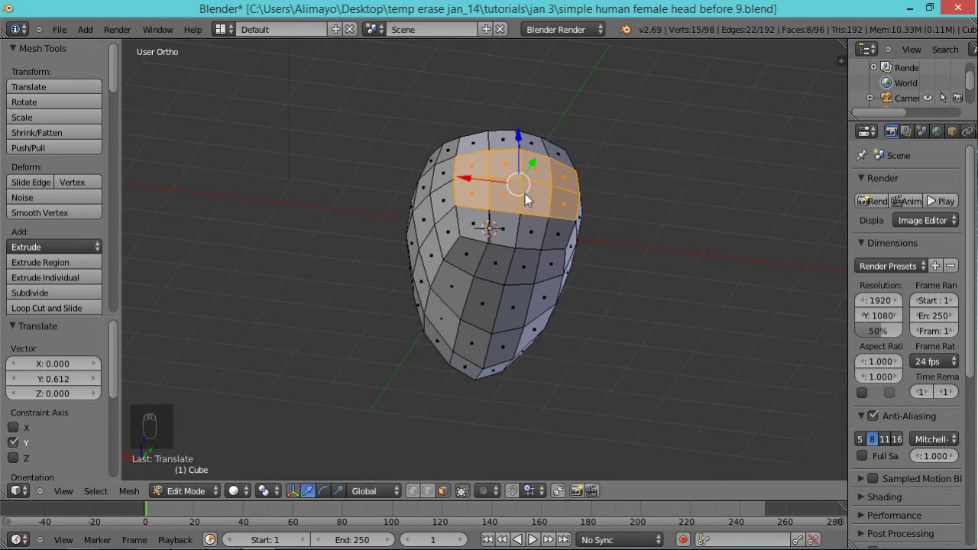
pyautogui.press('a')
pyautogui.press('c')
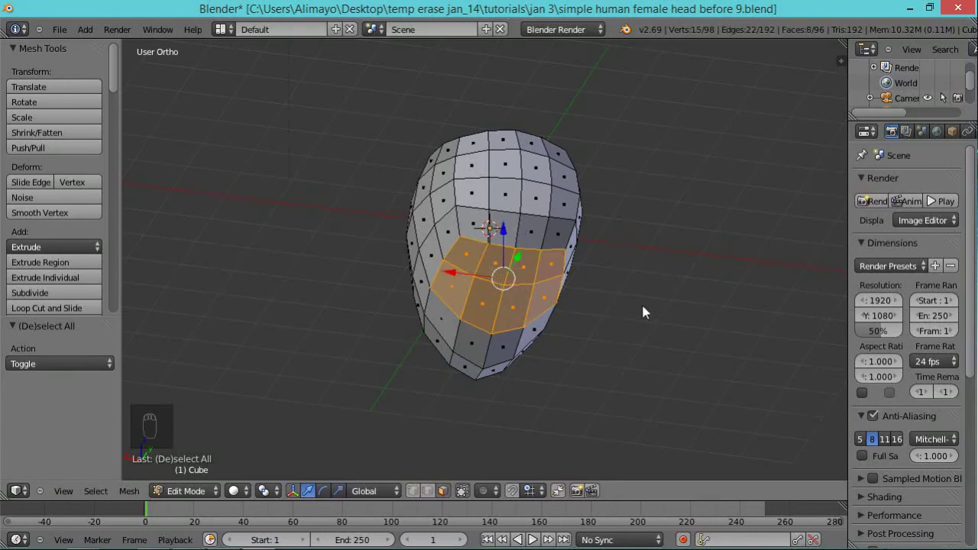
# Extrude the chin faces downward into a neck and orbit to inspect it.
pyautogui.press('KP_3')
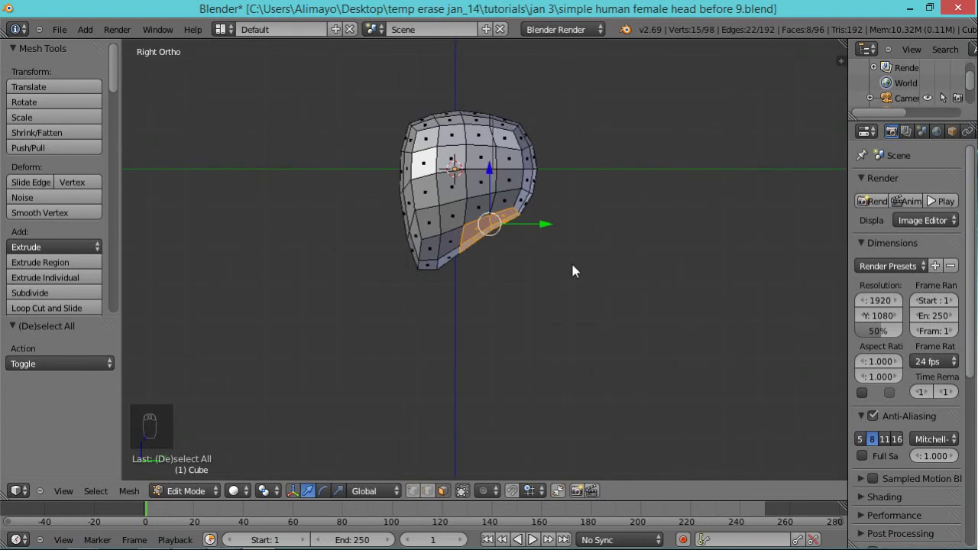
pyautogui.press('e')
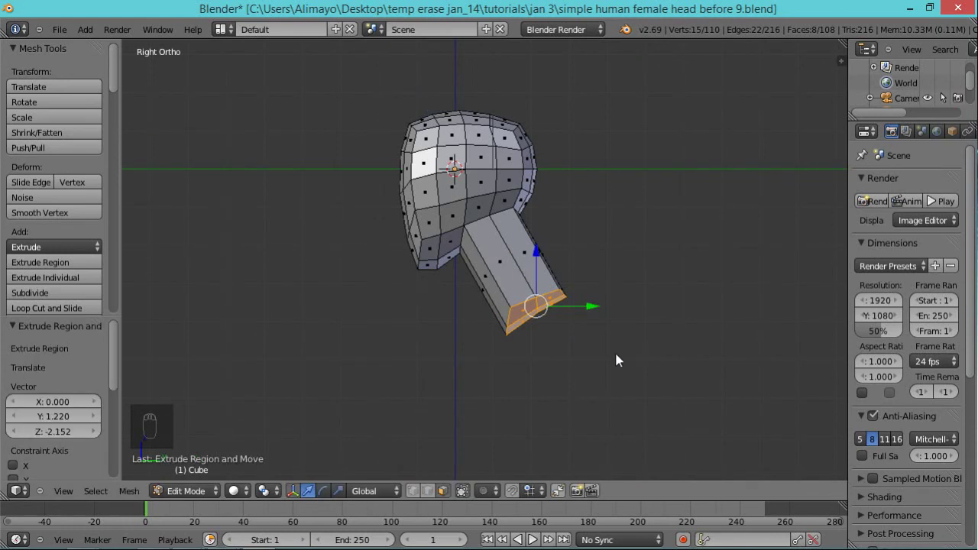
pyautogui.middleClick(403, 337)
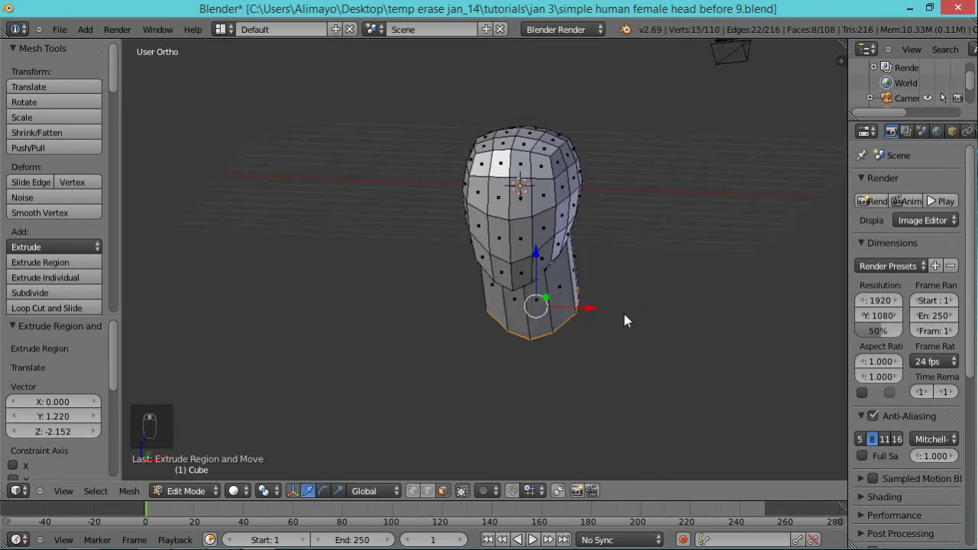
pyautogui.middleClick(616, 320)
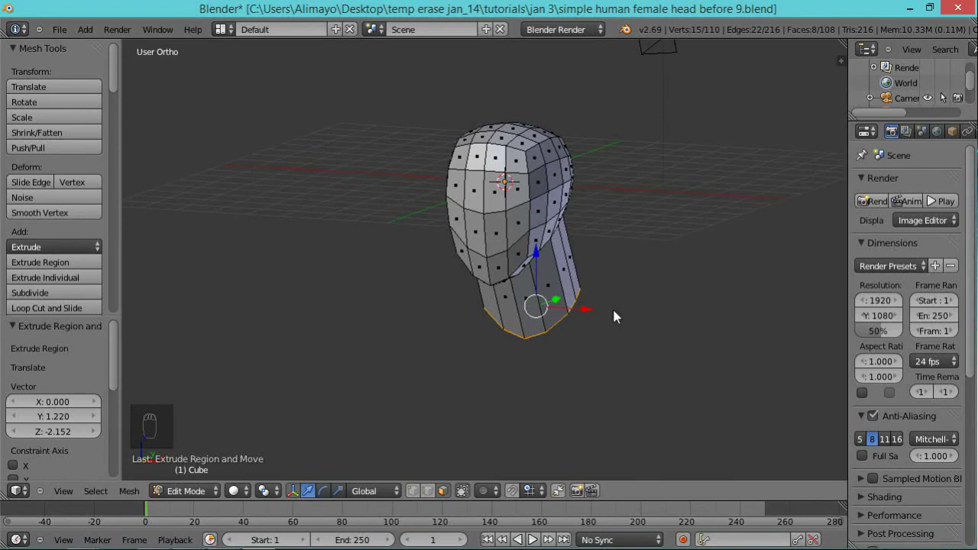
# Scale up the bottom ring to flare the neck's base, orbiting to check the shape.
pyautogui.press('s')
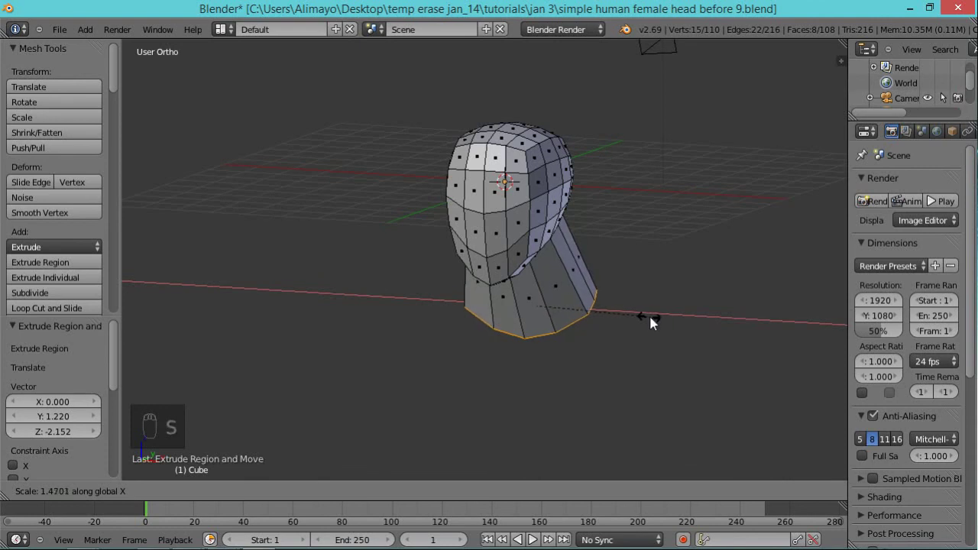
pyautogui.moveTo(718, 261); pyautogui.dragTo(608, 275)
pyautogui.press('s')
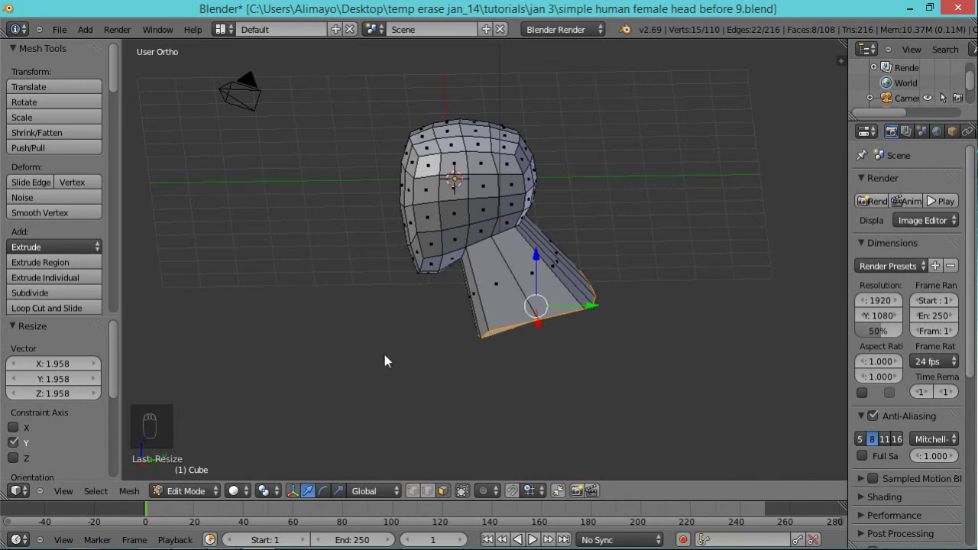
pyautogui.middleClick(480, 340)
pyautogui.moveTo(553, 327); pyautogui.dragTo(679, 18)
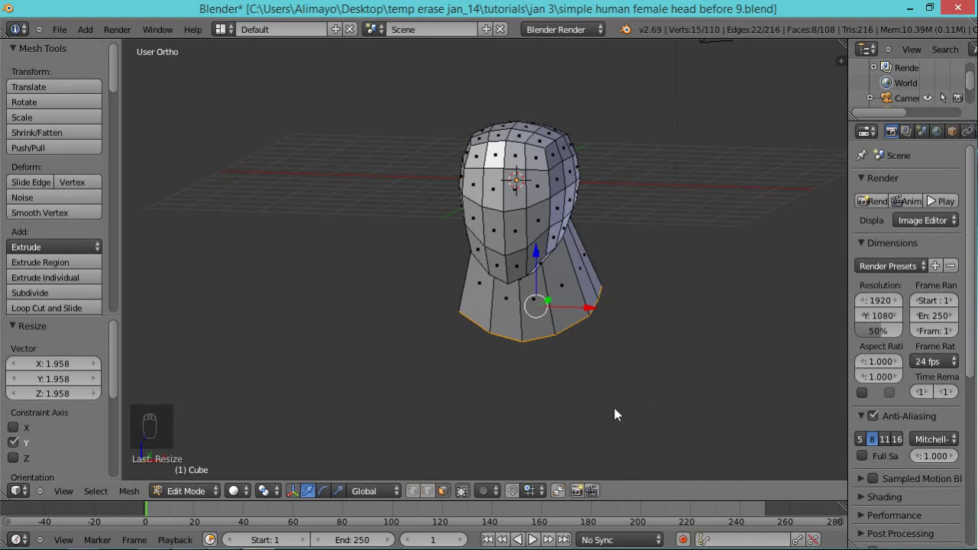
pyautogui.moveTo(546, 395); pyautogui.dragTo(551, 291)
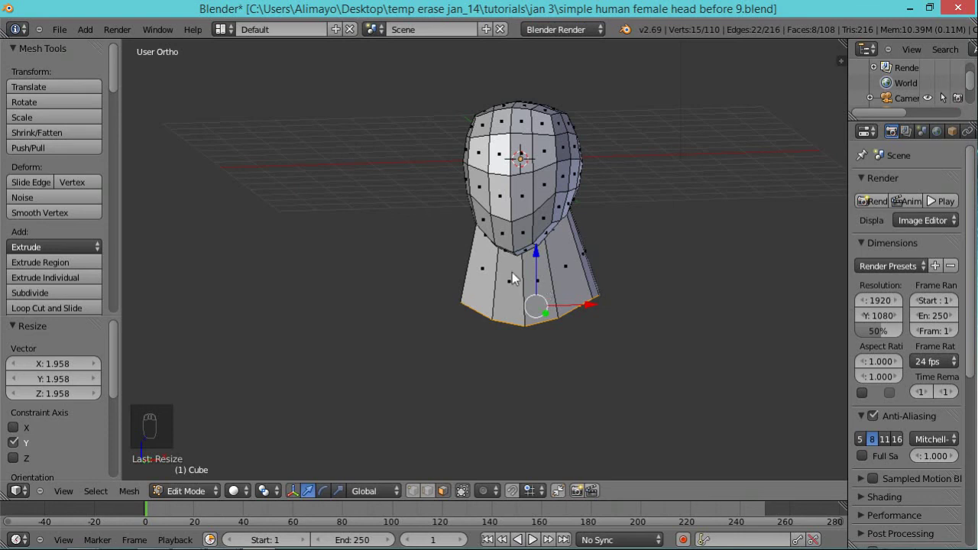
pyautogui.moveTo(627, 384); pyautogui.dragTo(563, 320)
# Clear the selection and loop-cut two horizontal edge rings around the neck with Ctrl+R.
pyautogui.press('a')
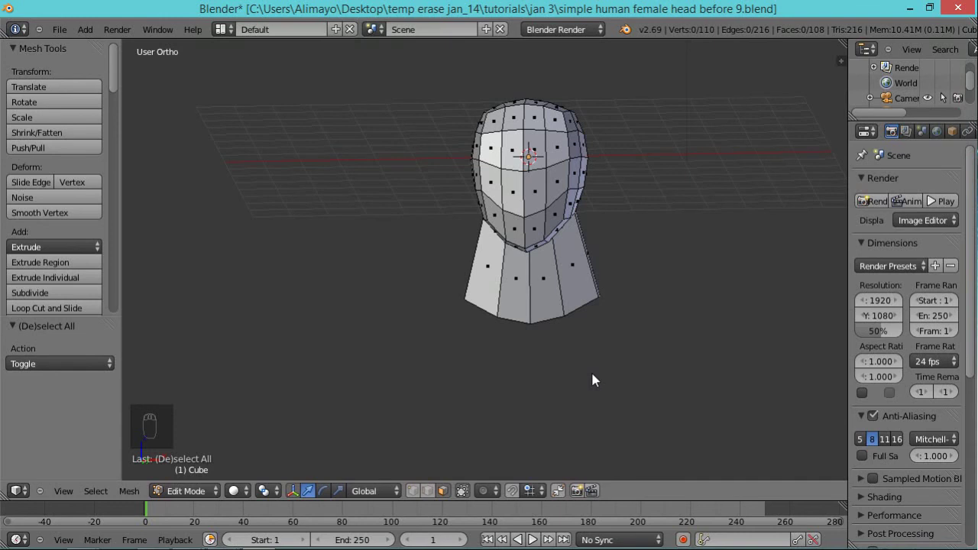
pyautogui.press('ctrl+r')
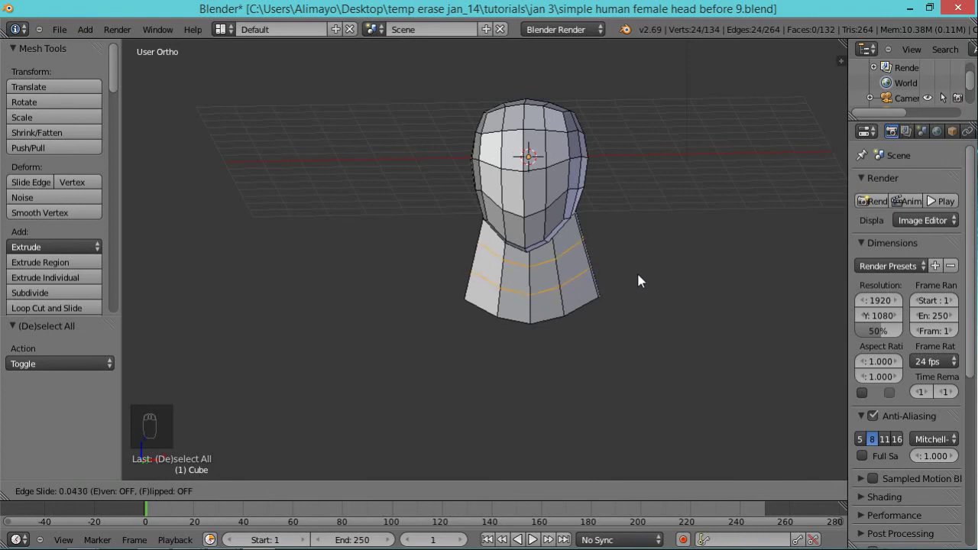
pyautogui.scroll(3)
pyautogui.scroll(3)
pyautogui.scroll(3)
pyautogui.scroll(3)
pyautogui.scroll(3)
# Shrink the upper neck loop to about two-thirds, orbit to inspect, and return to Front view.
pyautogui.press('s')
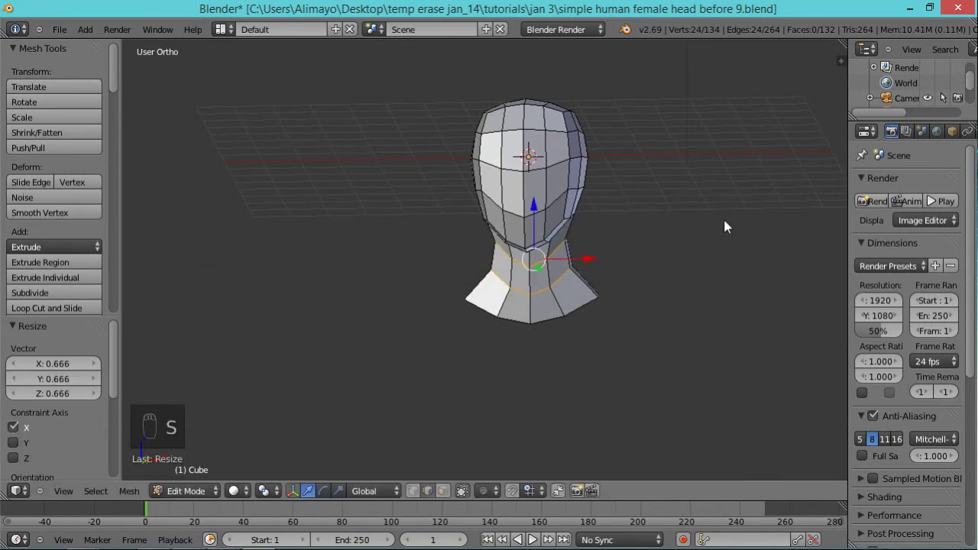
pyautogui.moveTo(700, 270); pyautogui.dragTo(676, 245)
pyautogui.press('s')
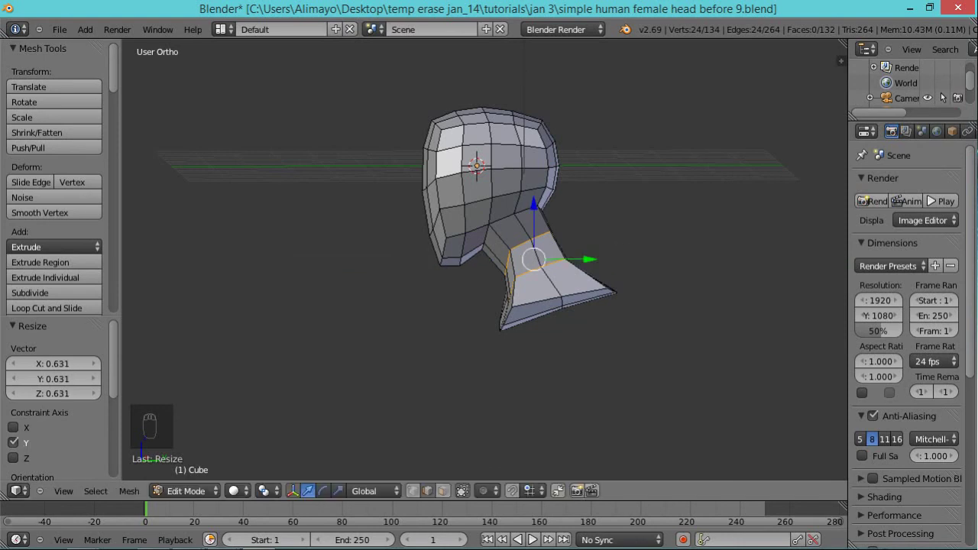
pyautogui.moveTo(578, 14); pyautogui.dragTo(277, 268)
pyautogui.moveTo(578, 14); pyautogui.dragTo(566, 269)
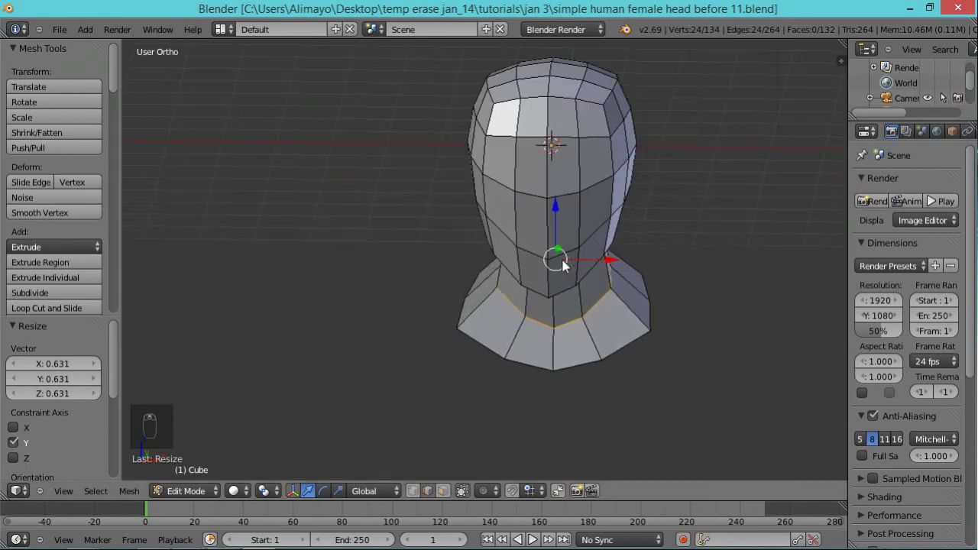
pyautogui.scroll(3)
pyautogui.moveTo(644, 278); pyautogui.dragTo(589, 368)
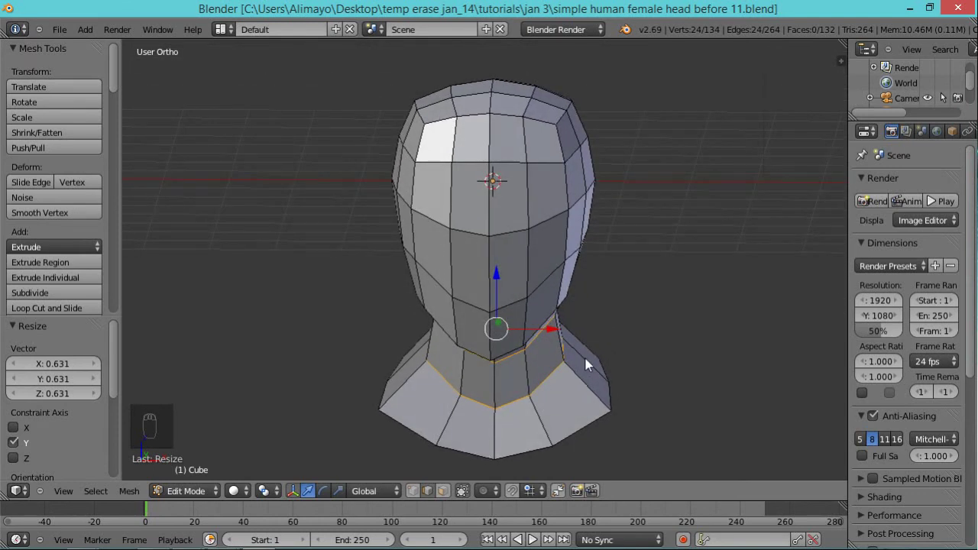
pyautogui.press('KP_1')
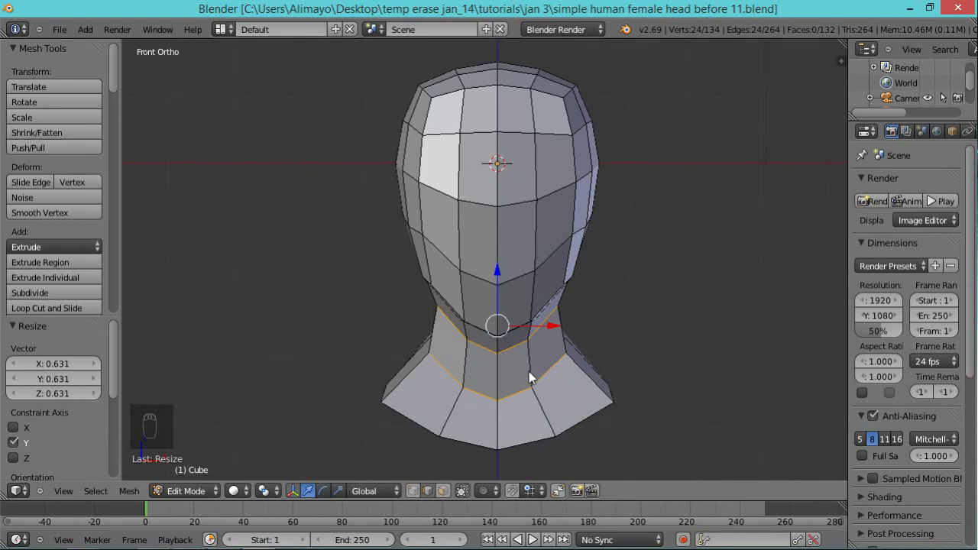
# Try selecting forehead faces, then clear the selection again.
pyautogui.press('a')
pyautogui.middleClick(536, 384)
pyautogui.moveTo(449, 501); pyautogui.dragTo(487, 191)
pyautogui.moveTo(521, 186); pyautogui.dragTo(555, 214)
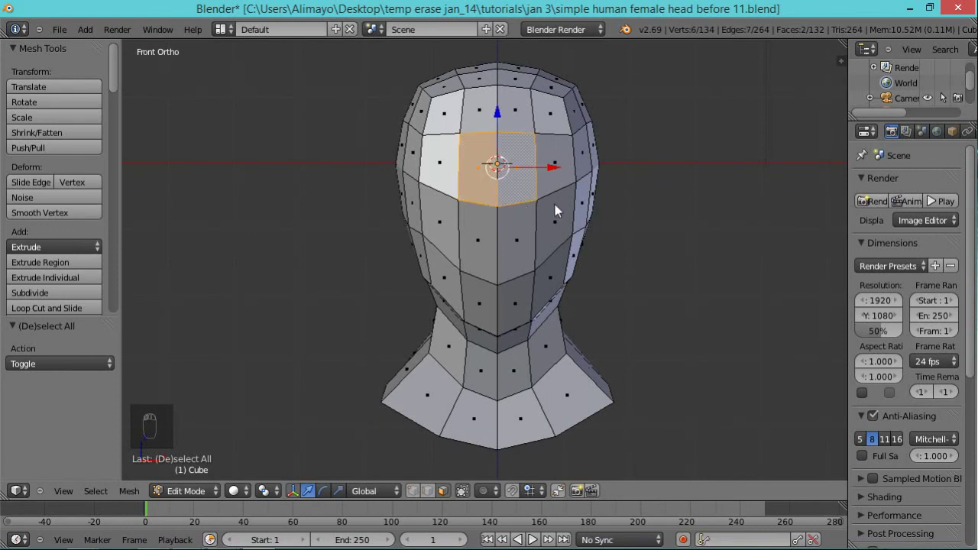
pyautogui.press('a')
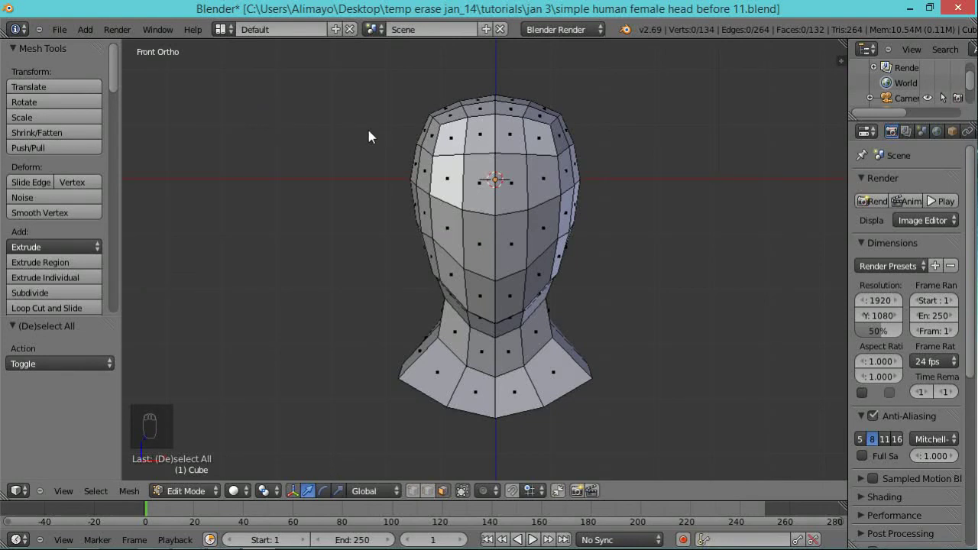
# Toggle Z between wireframe and solid shading, ending with the head in see-through wireframe.
pyautogui.press('z')
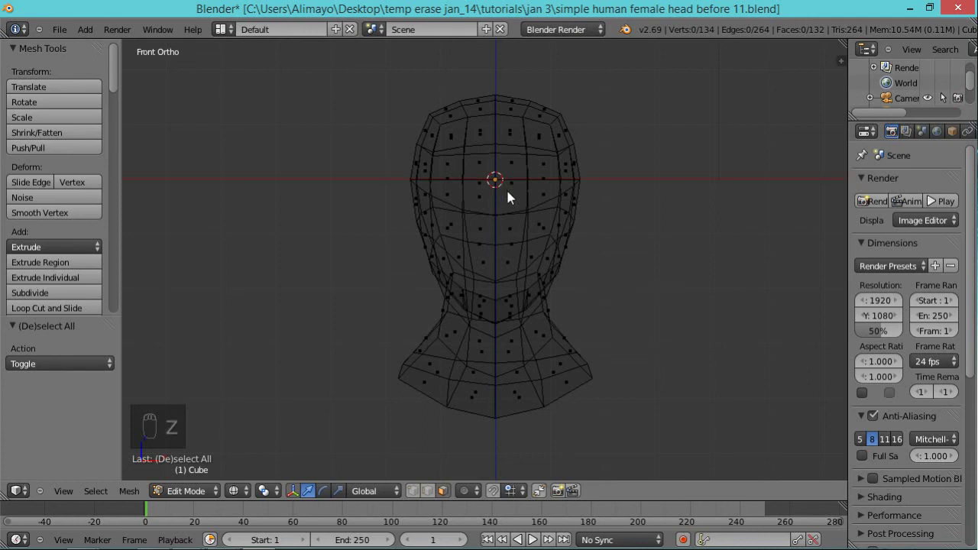
pyautogui.press('z')
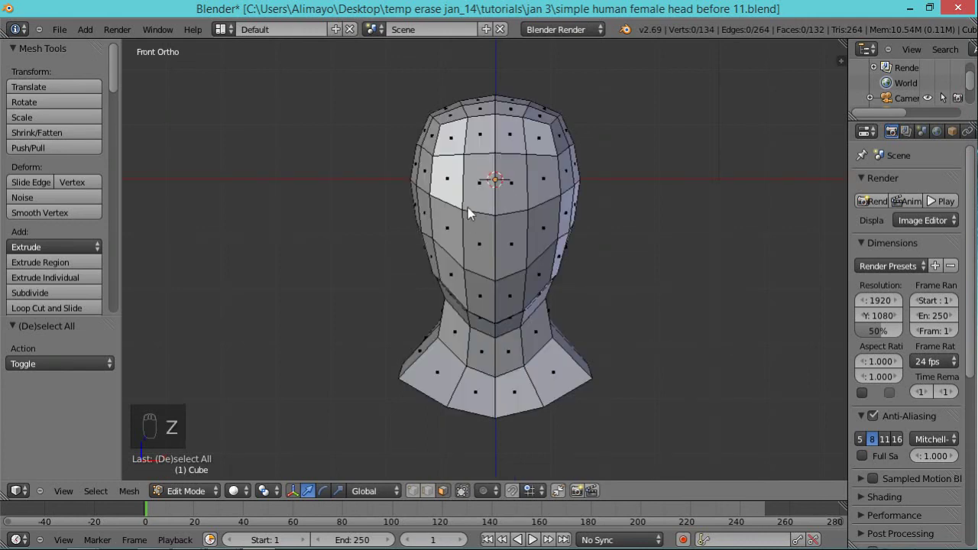
pyautogui.moveTo(481, 197); pyautogui.dragTo(485, 191)
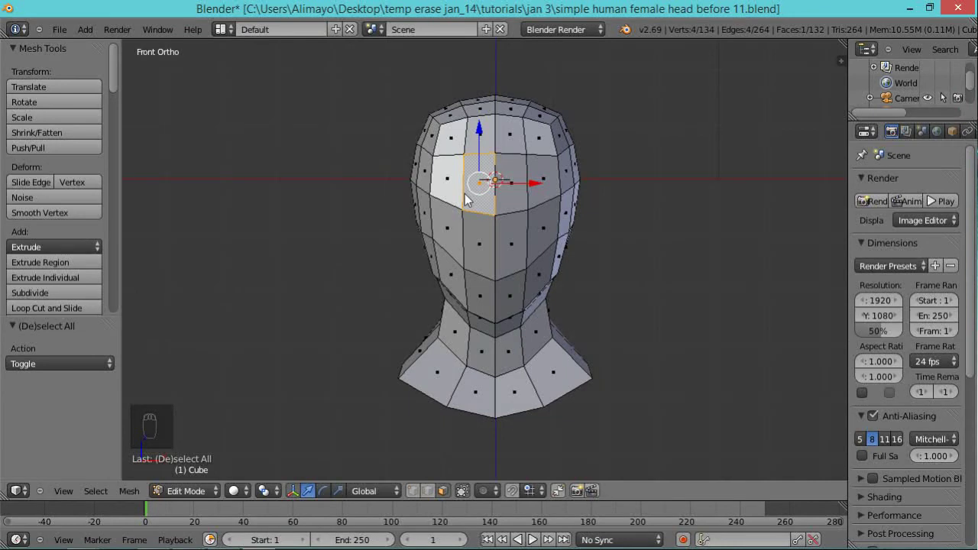
pyautogui.press('a')
pyautogui.press('z')
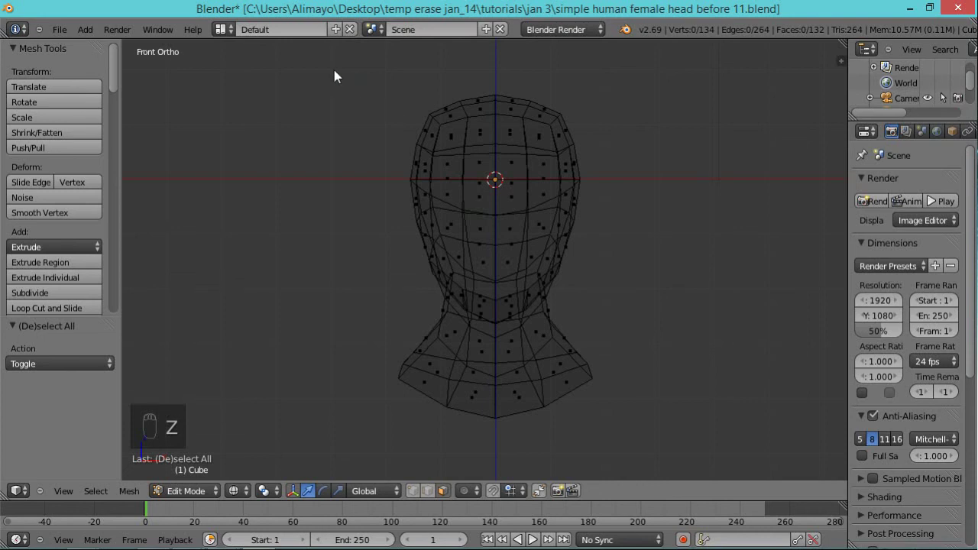
# Box-select the left half of the head and delete its faces, leaving only the right half.
pyautogui.press('b')
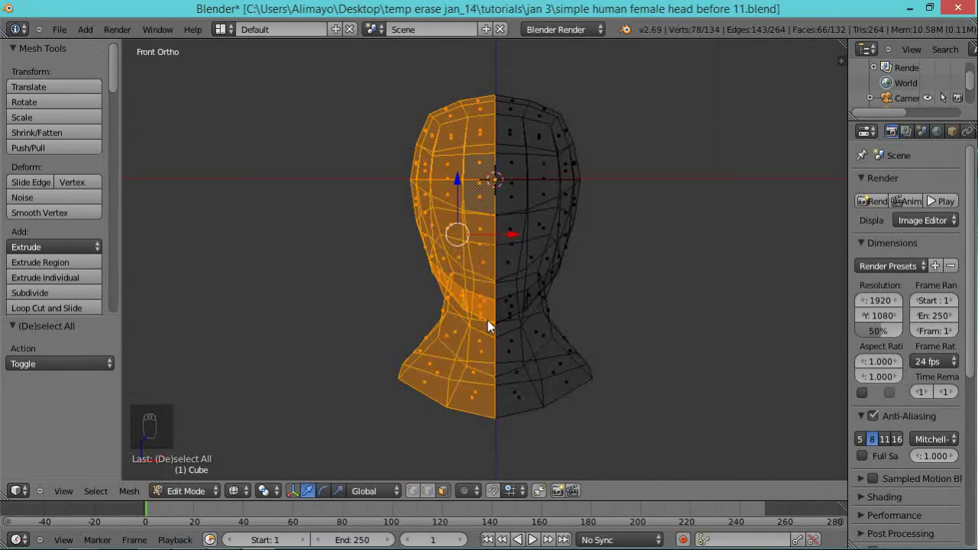
pyautogui.press('x')
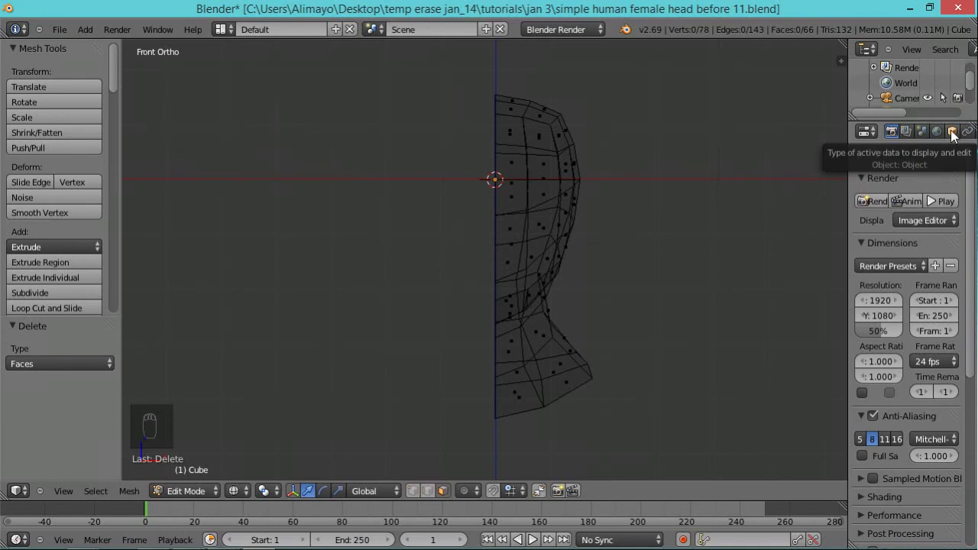
# Add a Mirror modifier from the Modifiers panel so the head is reflected across X.
pyautogui.moveTo(956, 136); pyautogui.dragTo(931, 135)
pyautogui.moveTo(931, 135); pyautogui.dragTo(972, 191)
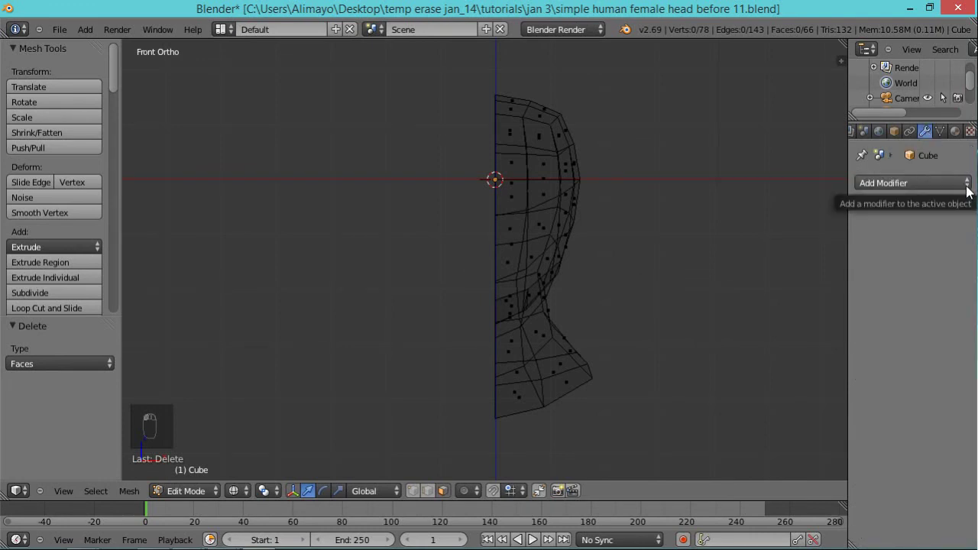
pyautogui.moveTo(971, 192); pyautogui.dragTo(654, 347)
pyautogui.rightClick(655, 346)
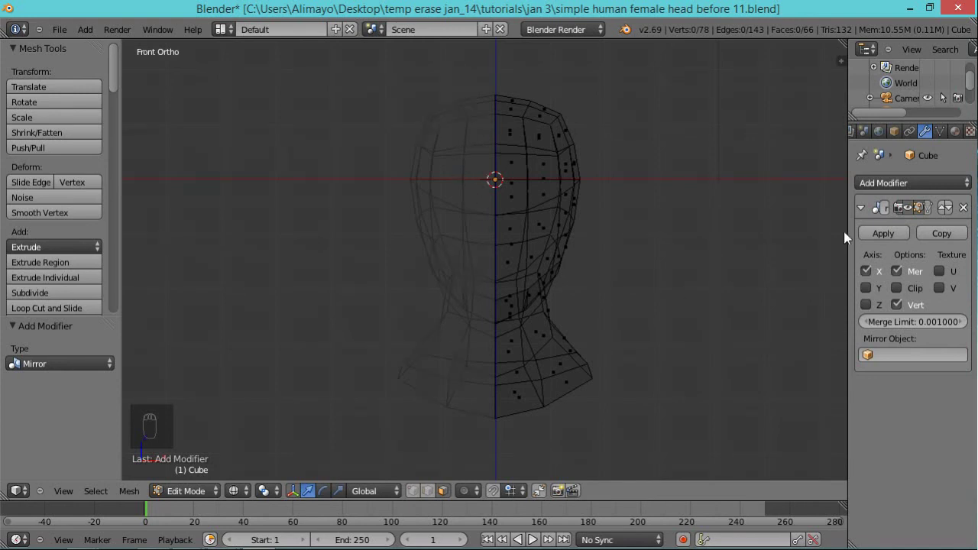
pyautogui.moveTo(856, 231); pyautogui.dragTo(826, 235)
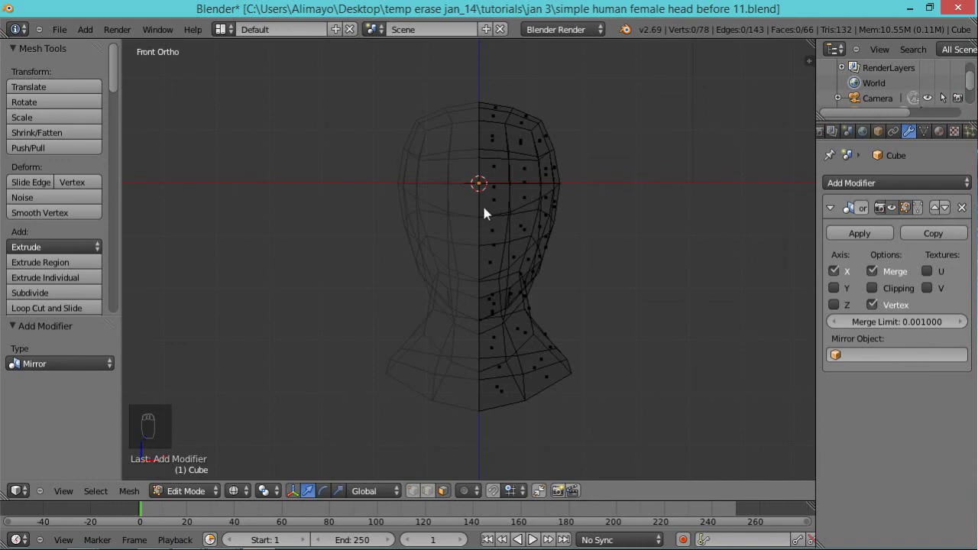
pyautogui.moveTo(925, 214); pyautogui.dragTo(882, 289)
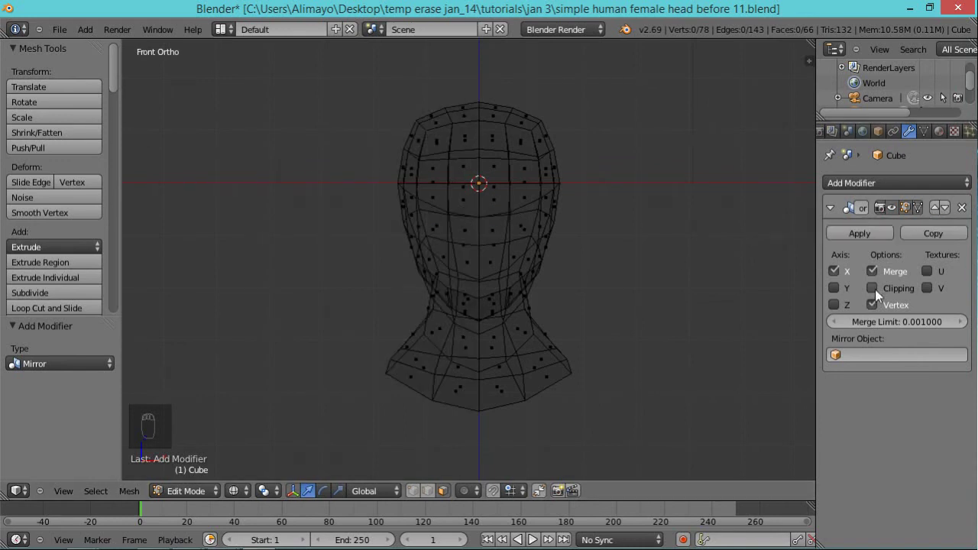
pyautogui.moveTo(877, 292); pyautogui.dragTo(555, 203)
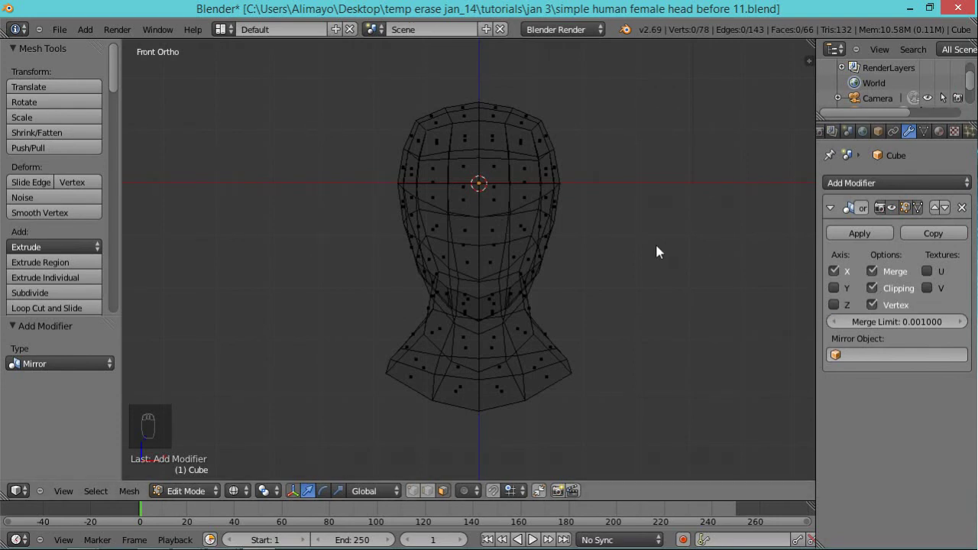
pyautogui.moveTo(655, 105); pyautogui.dragTo(678, 147)
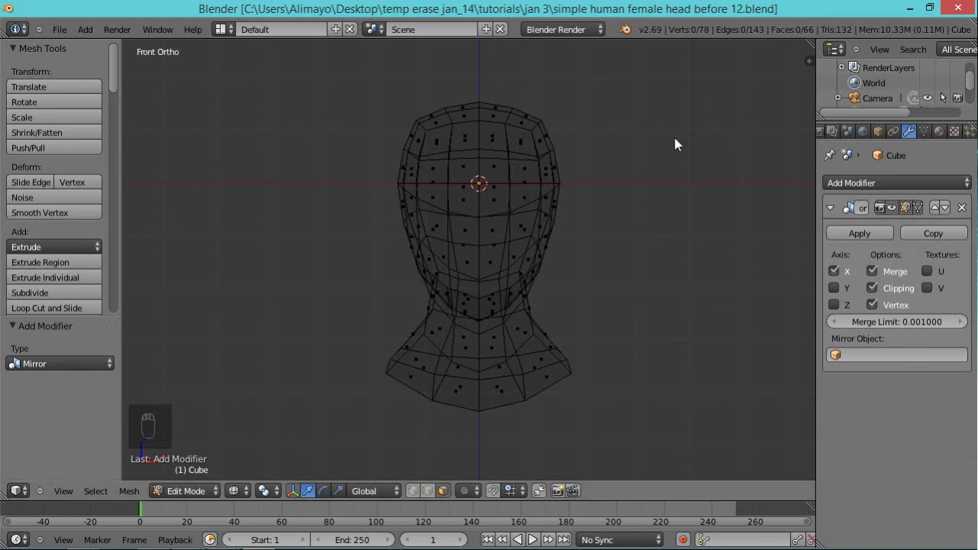
# Switch to solid shading, select the two central eye-level faces and extrude them in place.
pyautogui.press('z')
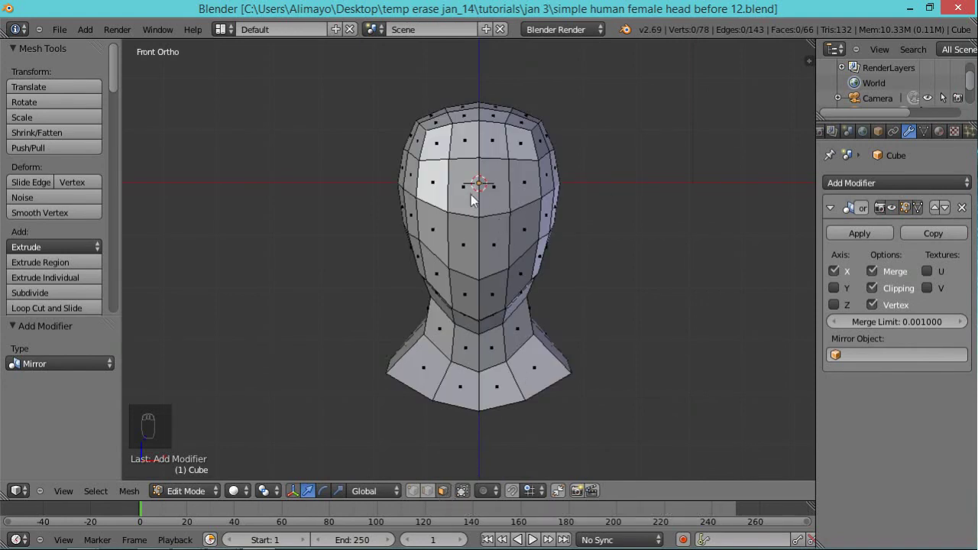
pyautogui.moveTo(501, 197); pyautogui.dragTo(493, 201)
pyautogui.middleClick(494, 201)
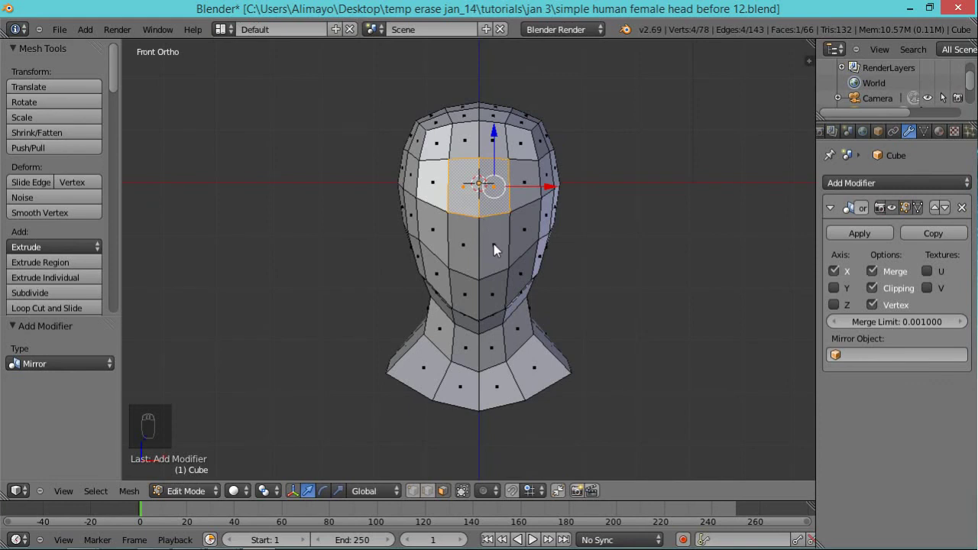
pyautogui.moveTo(500, 249); pyautogui.dragTo(490, 235)
pyautogui.click(489, 235)
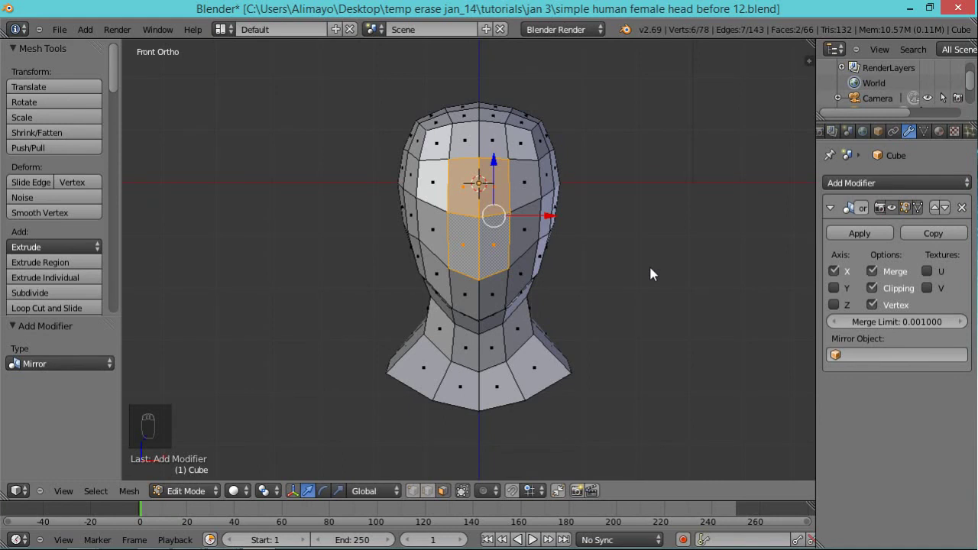
pyautogui.press('e')
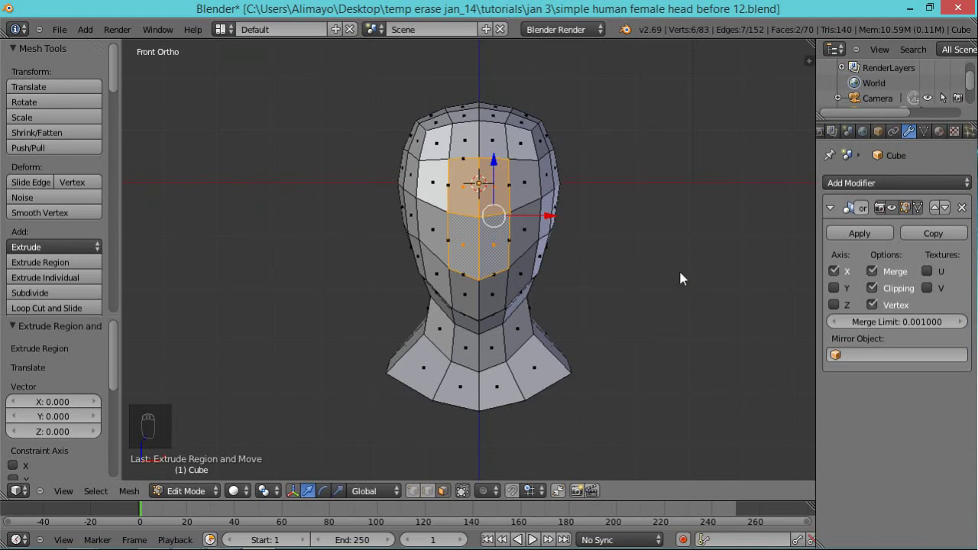
# Scale the extruded faces to about 0.38, then narrow them further along X into a thin strip.
pyautogui.press('s')
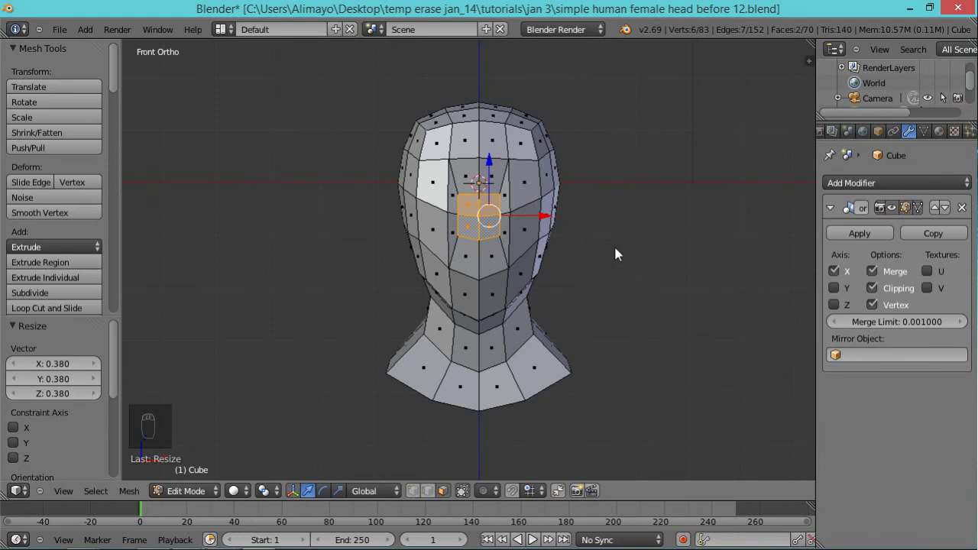
pyautogui.press('s')
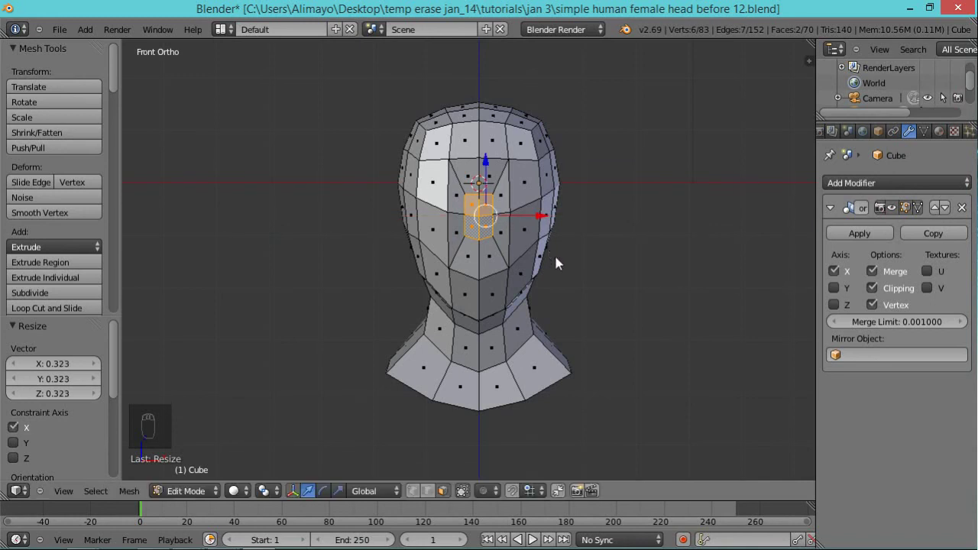
pyautogui.press('s')
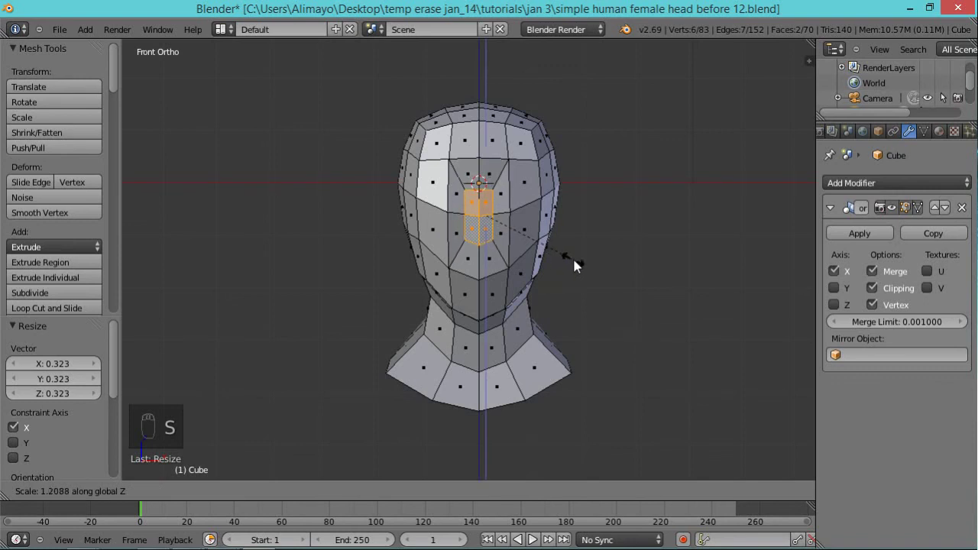
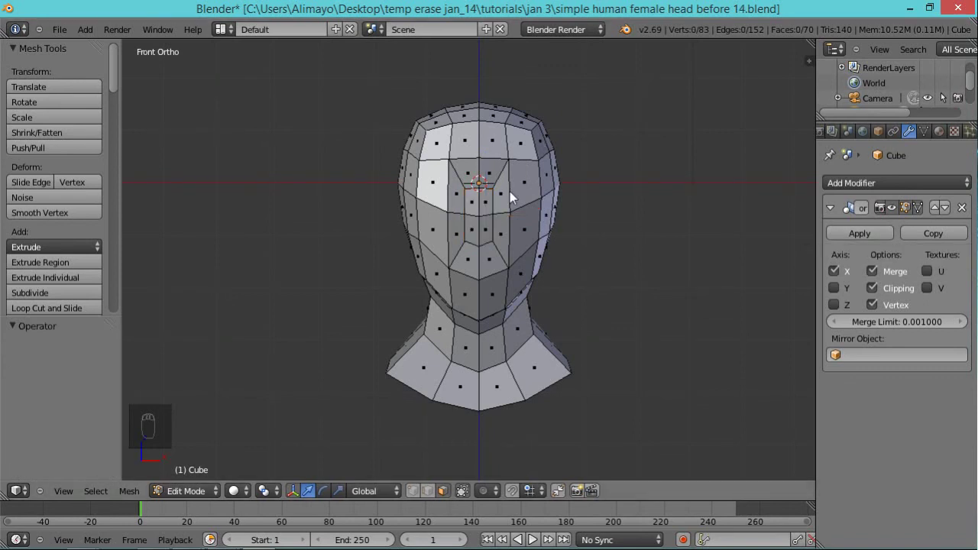
# Insert a horizontal edge loop with Ctrl+R and slide it to eye level on the face.
pyautogui.press('ctrl+r')
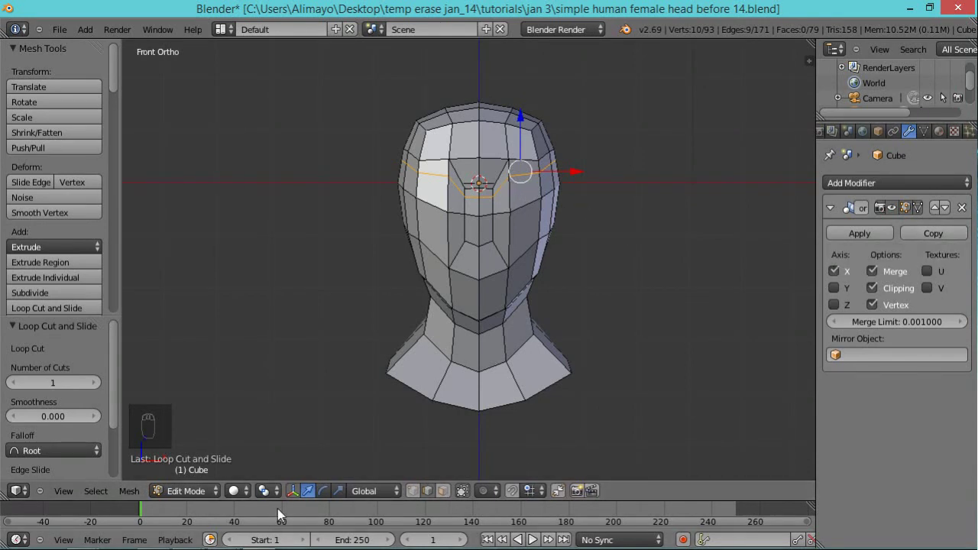
pyautogui.moveTo(417, 495); pyautogui.dragTo(512, 197)
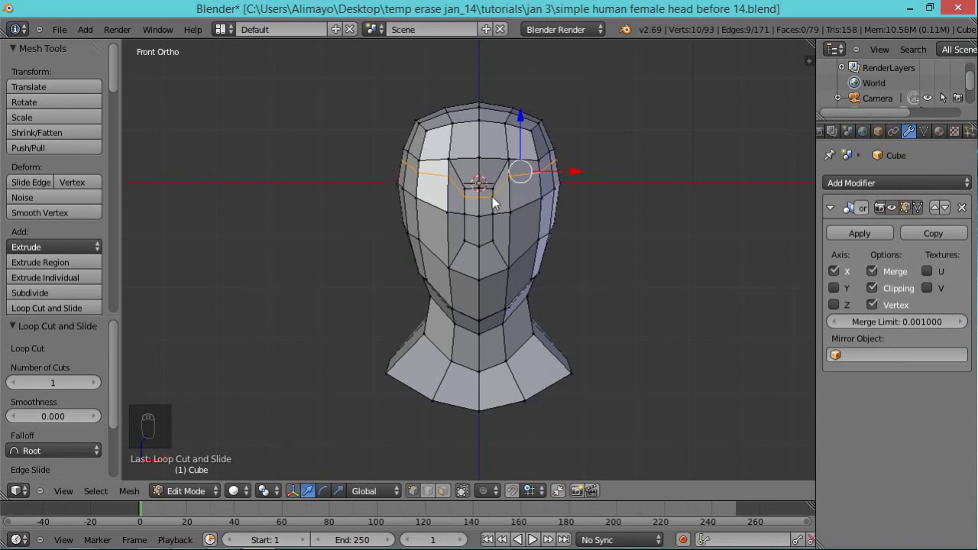
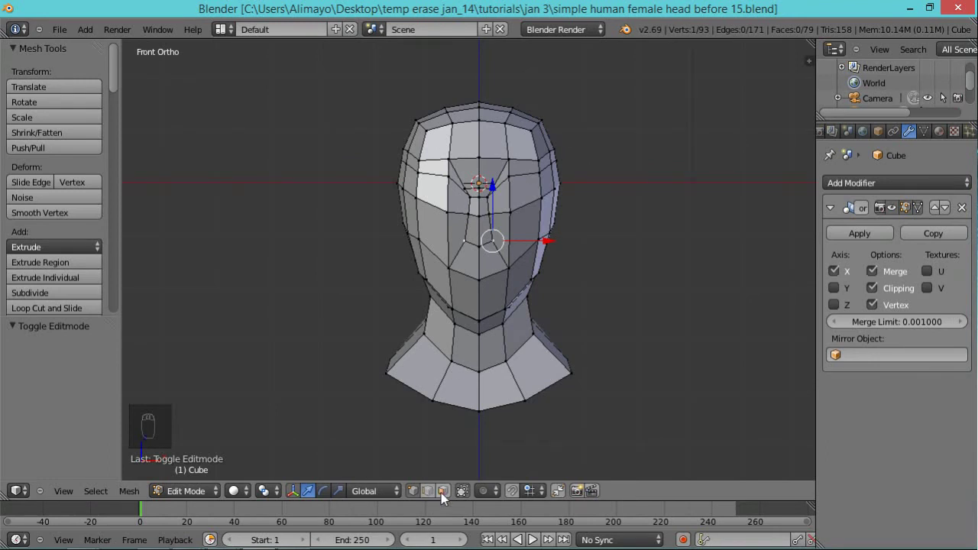
# Select the faces around both eyes, extrude them in place and shrink them to about 0.62.
pyautogui.moveTo(444, 503); pyautogui.dragTo(513, 187)
pyautogui.middleClick(513, 188)
pyautogui.moveTo(525, 201); pyautogui.dragTo(569, 234)
pyautogui.middleClick(569, 234)
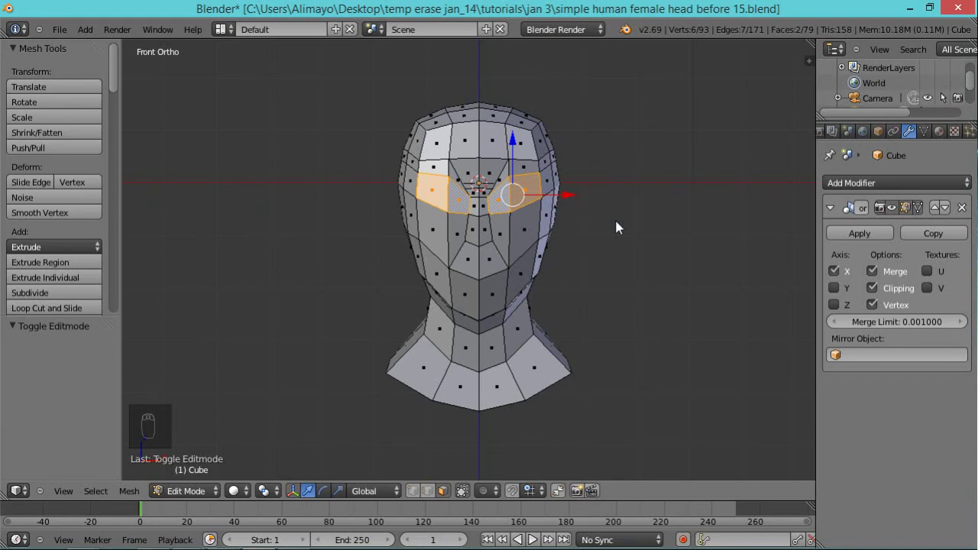
pyautogui.press('e')
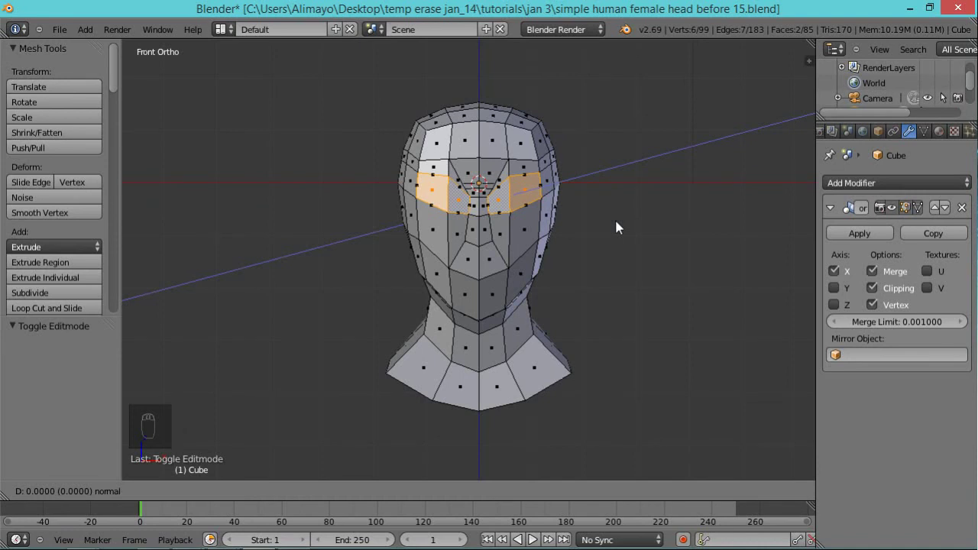
pyautogui.moveTo(556, 200); pyautogui.dragTo(652, 168)
pyautogui.middleClick(665, 134)
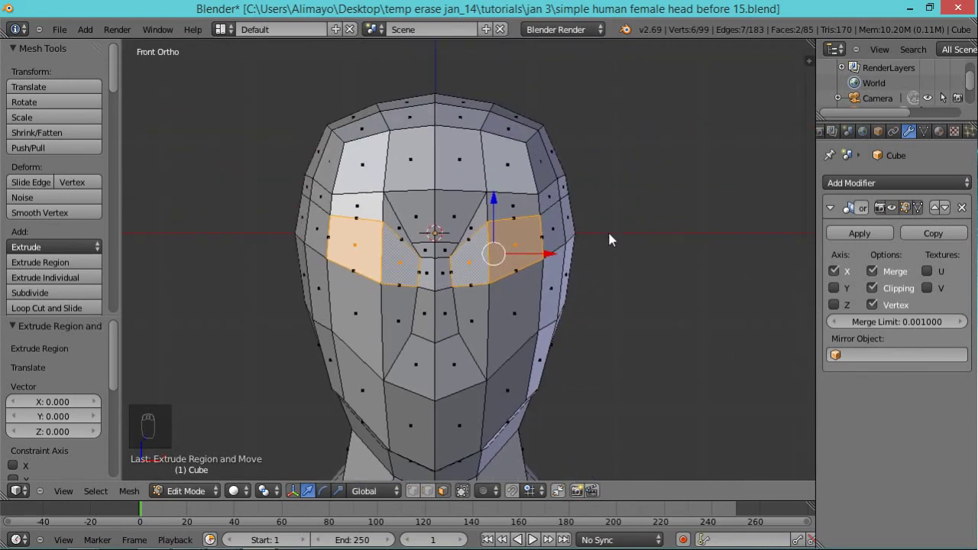
pyautogui.press('s')
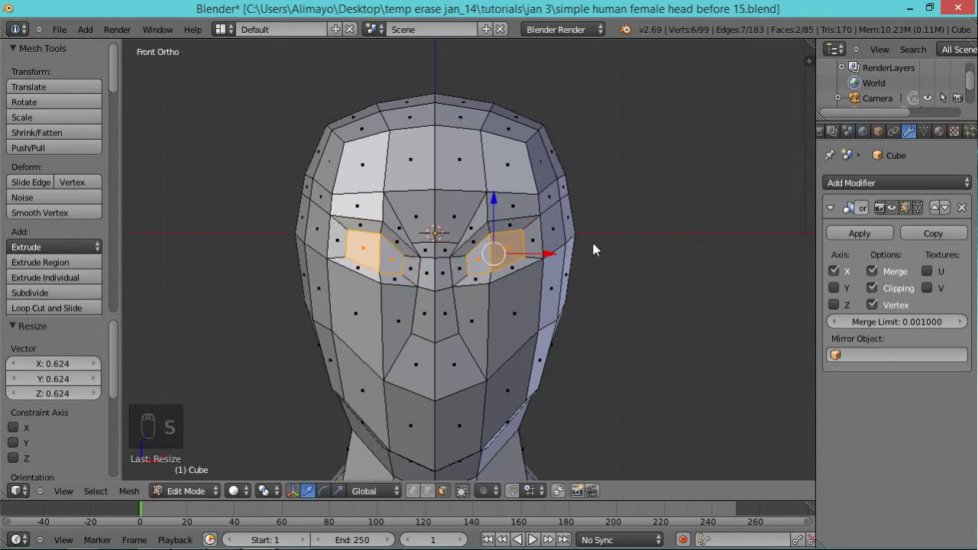
# Viewing from an angle, extrude the shrunken eye faces back into the head to recess the sockets.
pyautogui.moveTo(651, 238); pyautogui.dragTo(548, 249)
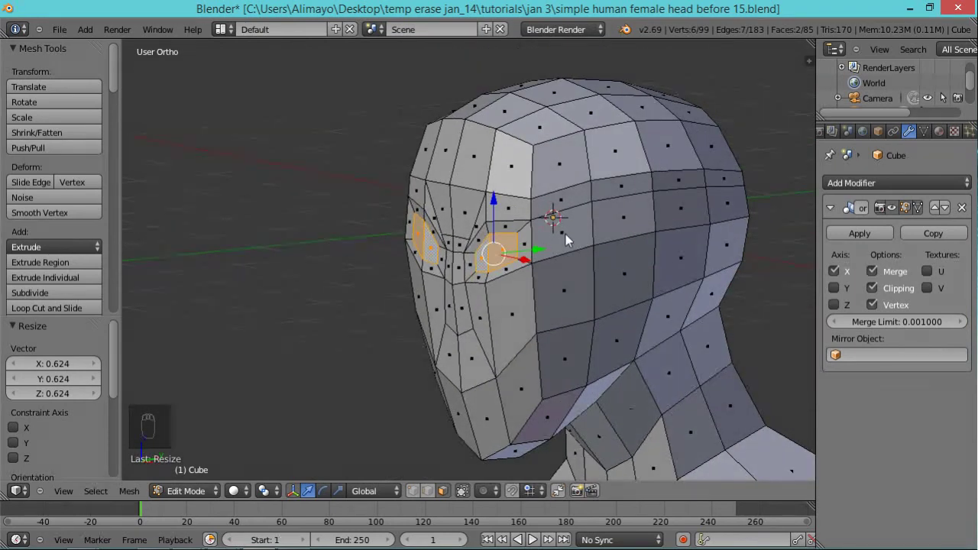
pyautogui.moveTo(553, 325); pyautogui.dragTo(599, 328)
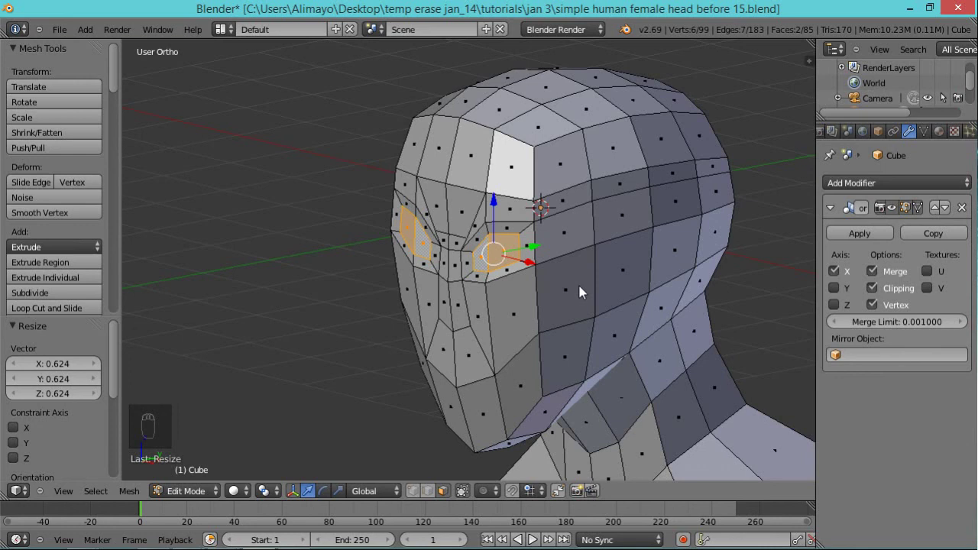
pyautogui.moveTo(583, 295); pyautogui.dragTo(618, 287)
pyautogui.press('e')
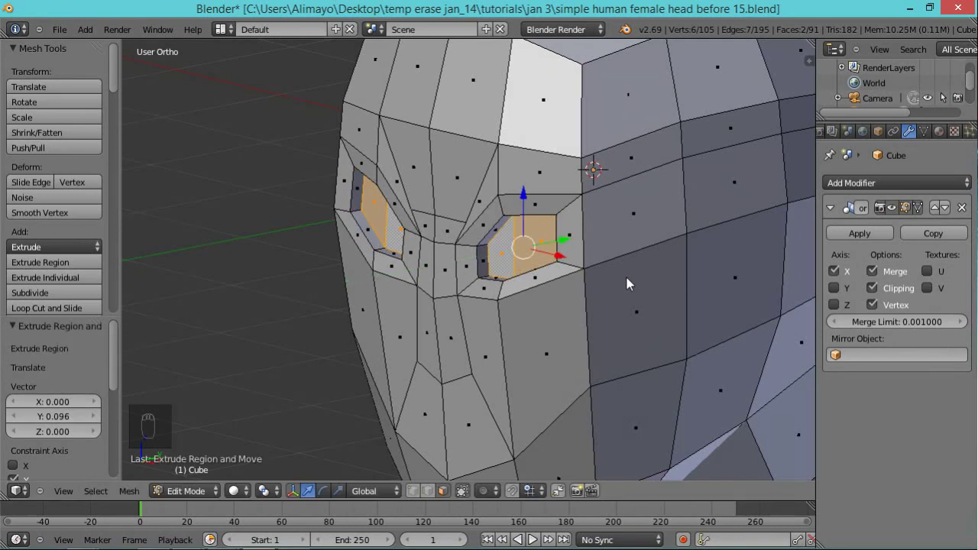
# Delete the eye socket faces to open holes, then add two edge loops just below the eyes.
pyautogui.press('x')
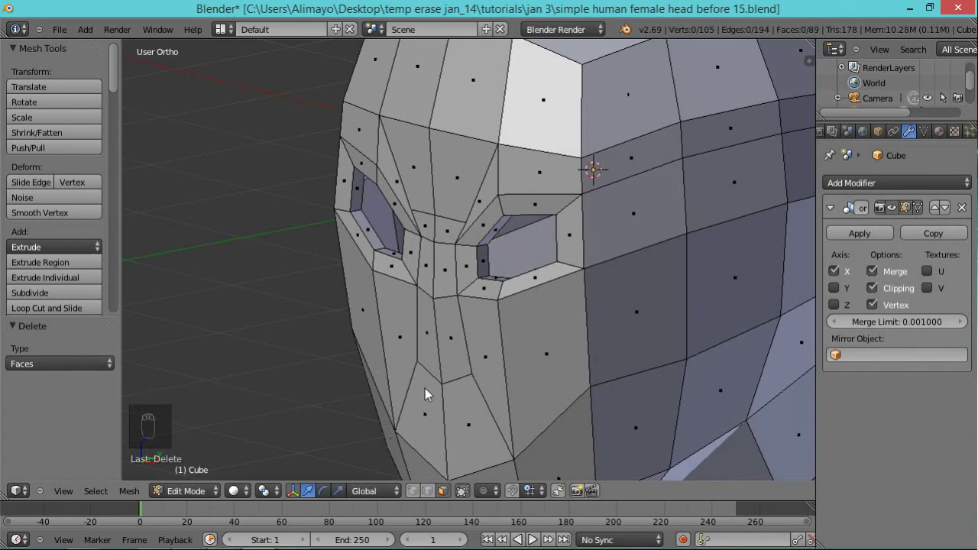
pyautogui.middleClick(433, 365)
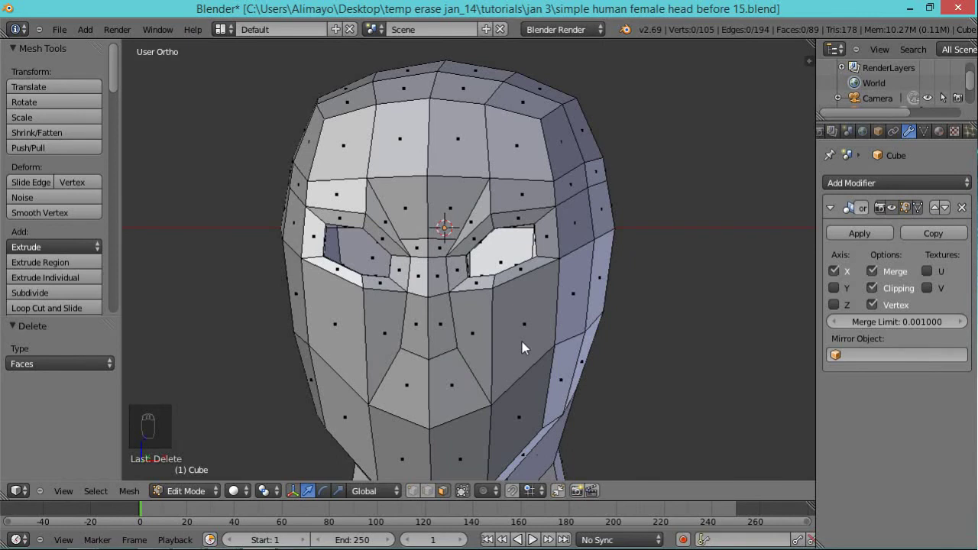
pyautogui.press('ctrl+r')
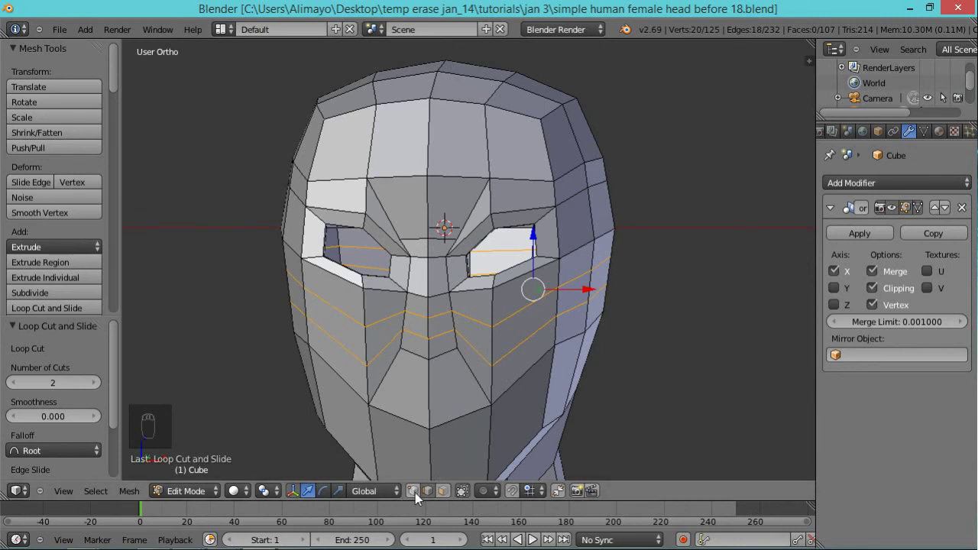
# Zoom in below the nose, select a vertex pair and merge it At Last with Alt+M.
pyautogui.moveTo(416, 499); pyautogui.dragTo(503, 360)
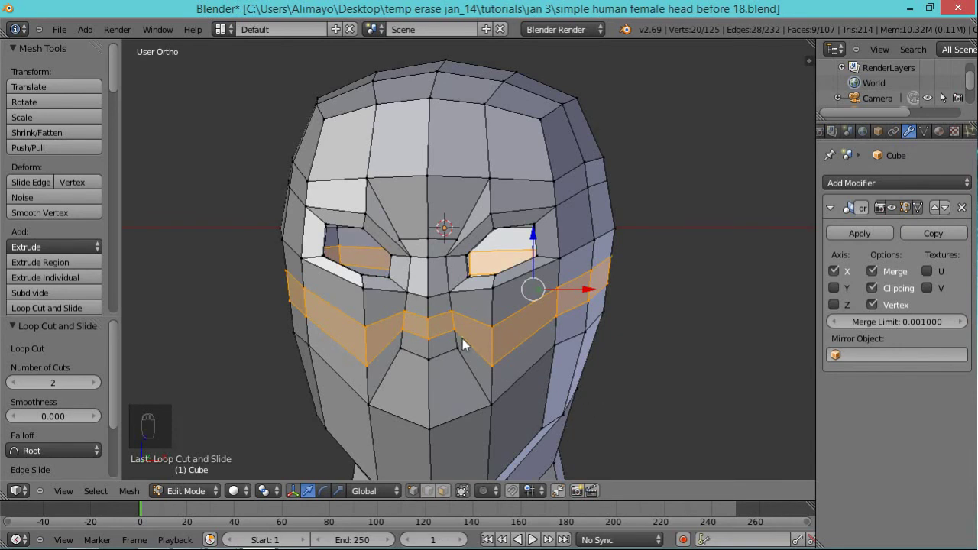
pyautogui.moveTo(462, 337); pyautogui.dragTo(490, 340)
pyautogui.middleClick(489, 340)
pyautogui.moveTo(517, 307); pyautogui.dragTo(450, 364)
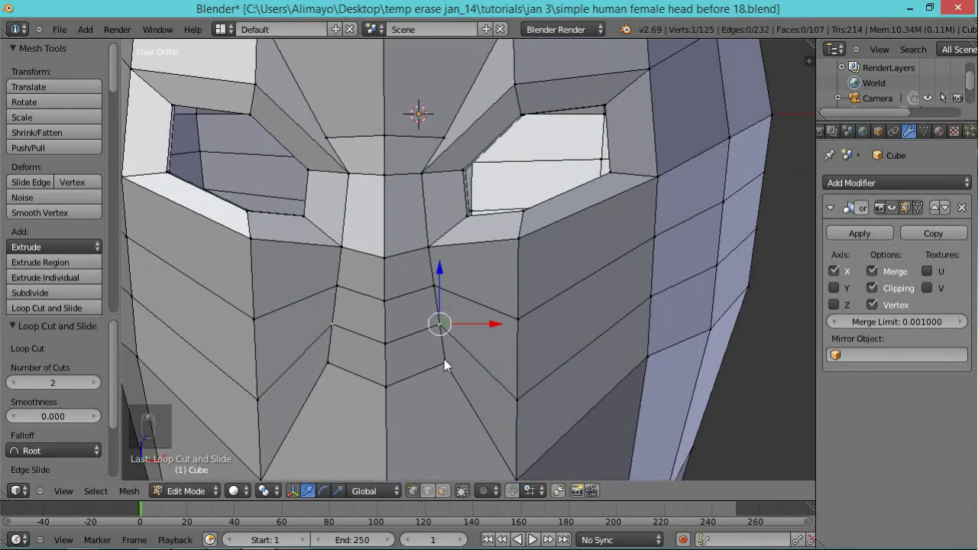
pyautogui.moveTo(453, 366); pyautogui.dragTo(485, 389)
pyautogui.press('alt+m')
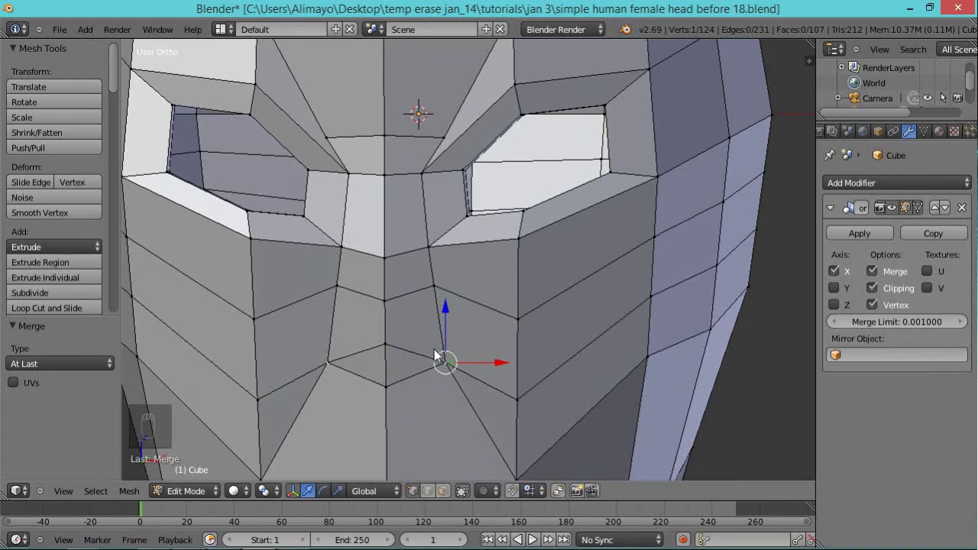
# Select and merge a second vertex pair below the nose the same way.
pyautogui.moveTo(391, 349); pyautogui.dragTo(409, 391)
pyautogui.moveTo(392, 392); pyautogui.dragTo(440, 410)
pyautogui.press('alt+m')
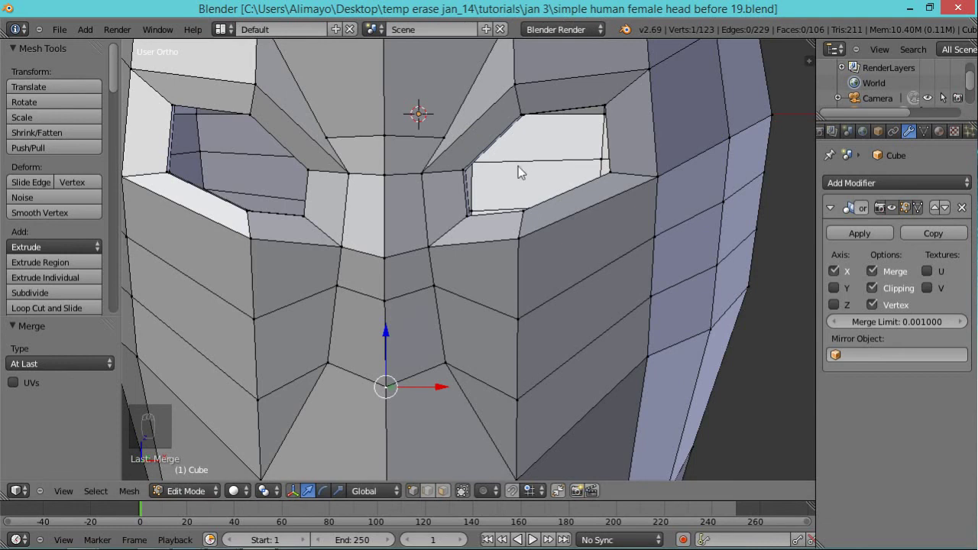
# Nudge vertices around the mouth sideways and vertically into cleaner positions.
pyautogui.moveTo(556, 239); pyautogui.dragTo(492, 304)
pyautogui.moveTo(464, 329); pyautogui.dragTo(457, 284)
pyautogui.moveTo(453, 285); pyautogui.dragTo(454, 238)
pyautogui.click(458, 244)
pyautogui.moveTo(459, 254); pyautogui.dragTo(428, 287)
pyautogui.moveTo(428, 286); pyautogui.dragTo(486, 249)
pyautogui.moveTo(486, 254); pyautogui.dragTo(485, 285)
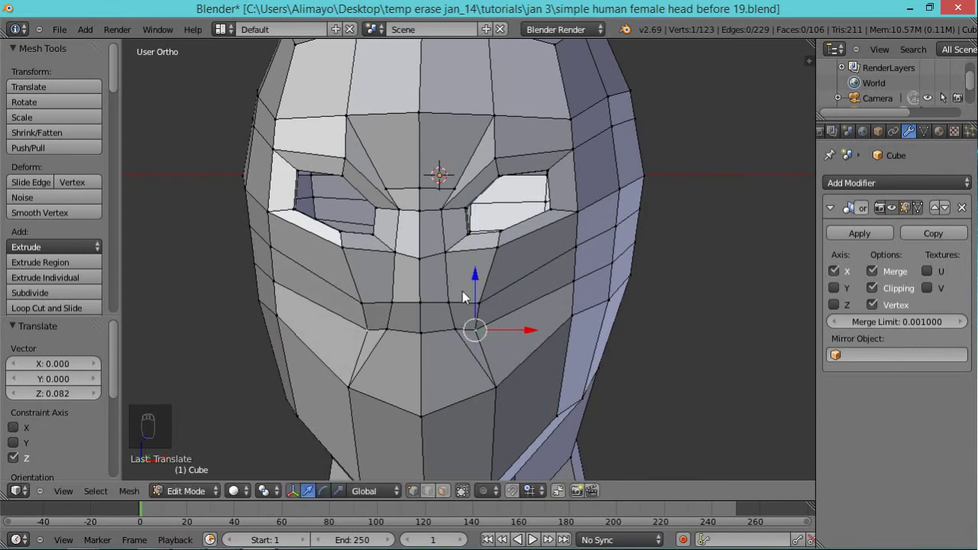
pyautogui.moveTo(454, 307); pyautogui.dragTo(406, 218)
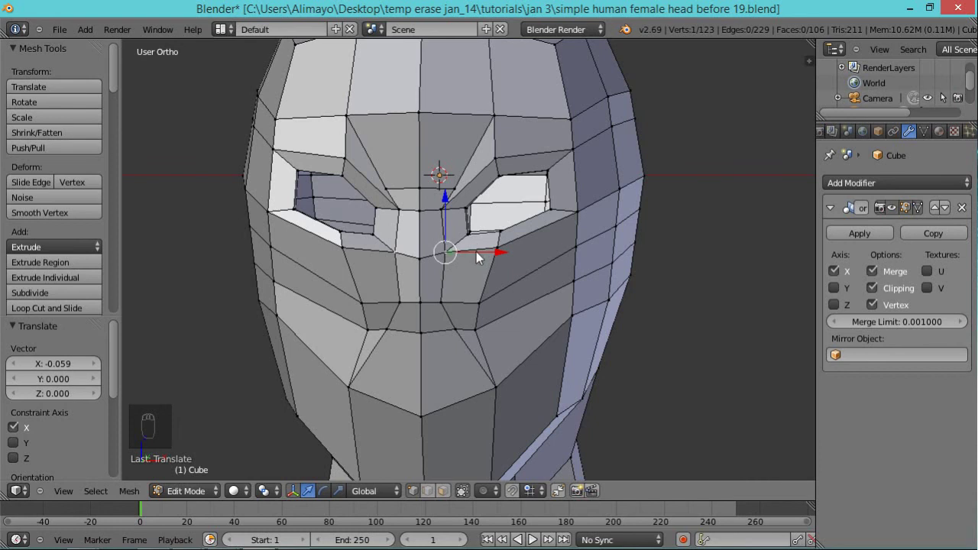
pyautogui.press('ctrl+space')
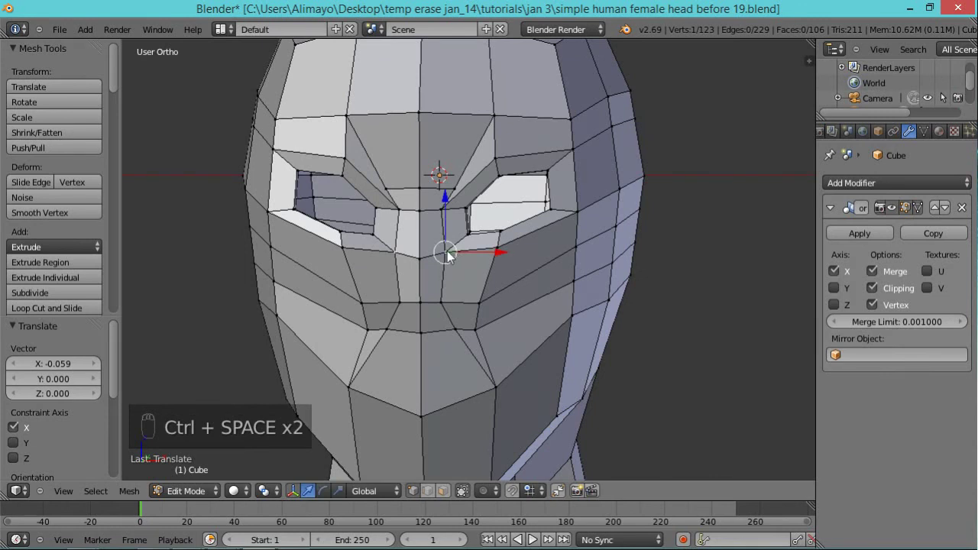
# Reposition the nose-bridge and between-eyes vertices, shifting them slightly sideways and vertically.
pyautogui.moveTo(451, 257); pyautogui.dragTo(402, 208)
pyautogui.moveTo(403, 214); pyautogui.dragTo(459, 264)
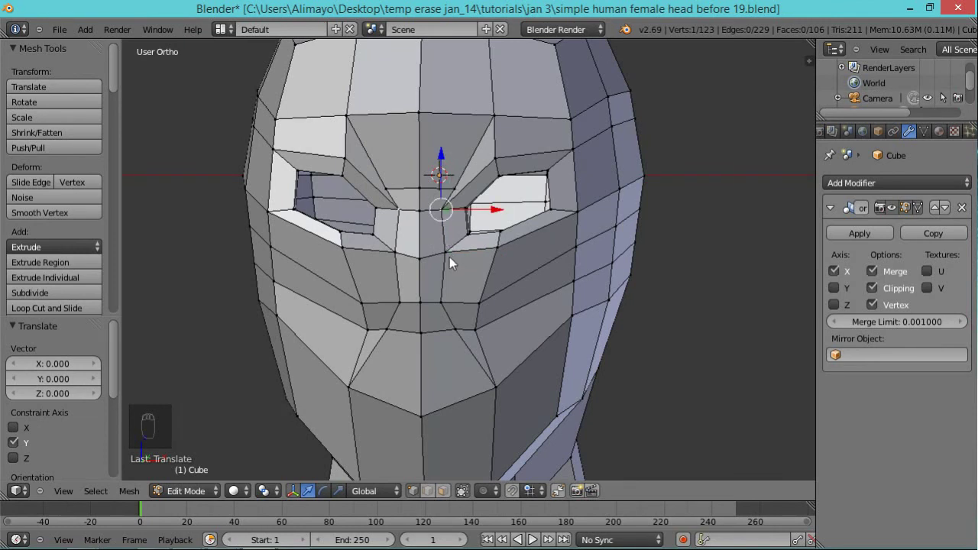
pyautogui.moveTo(455, 261); pyautogui.dragTo(405, 208)
pyautogui.moveTo(405, 210); pyautogui.dragTo(449, 262)
pyautogui.moveTo(450, 260); pyautogui.dragTo(476, 311)
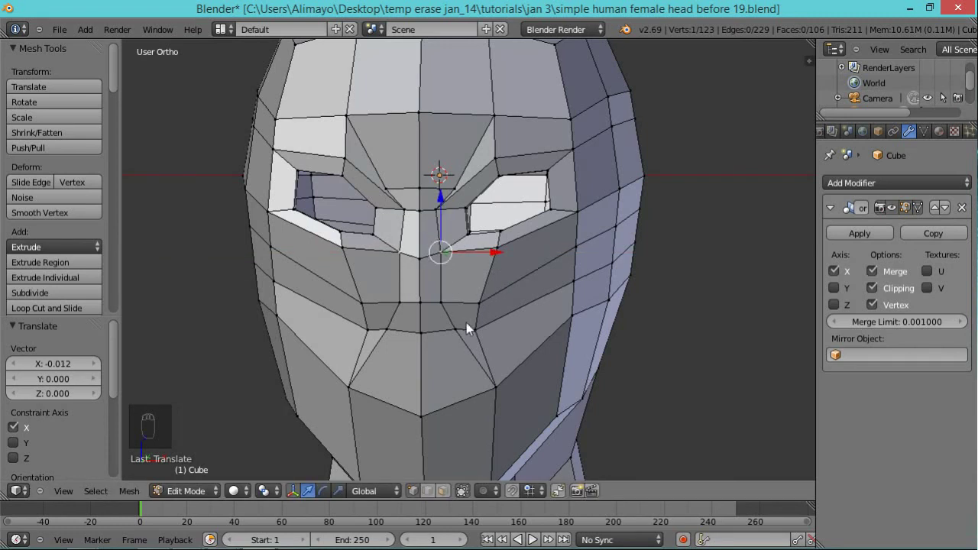
# Fine-tune the remaining nose and mouth vertices, then zoom out to view the whole face.
pyautogui.moveTo(465, 334); pyautogui.dragTo(505, 349)
pyautogui.moveTo(482, 308); pyautogui.dragTo(395, 312)
pyautogui.moveTo(380, 316); pyautogui.dragTo(484, 341)
pyautogui.moveTo(478, 341); pyautogui.dragTo(526, 321)
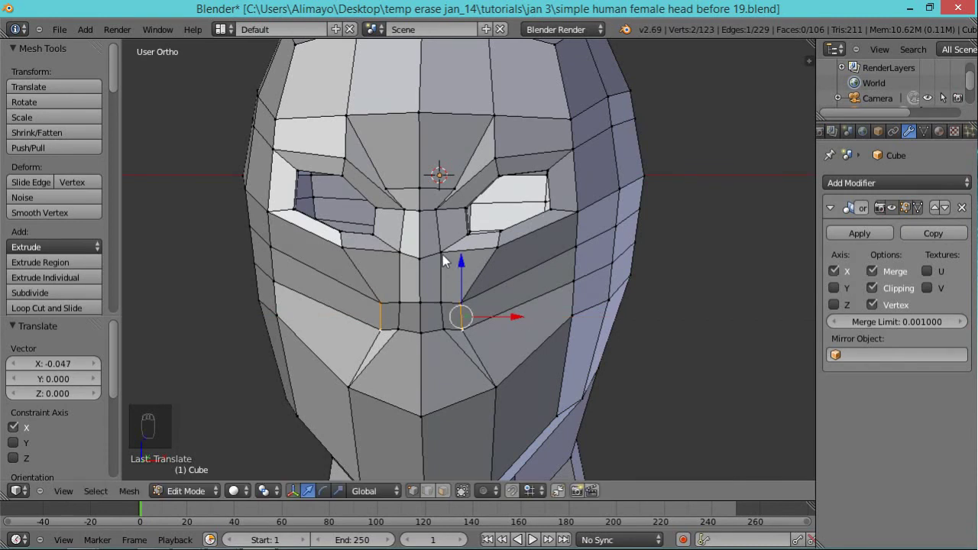
pyautogui.moveTo(450, 265); pyautogui.dragTo(657, 250)
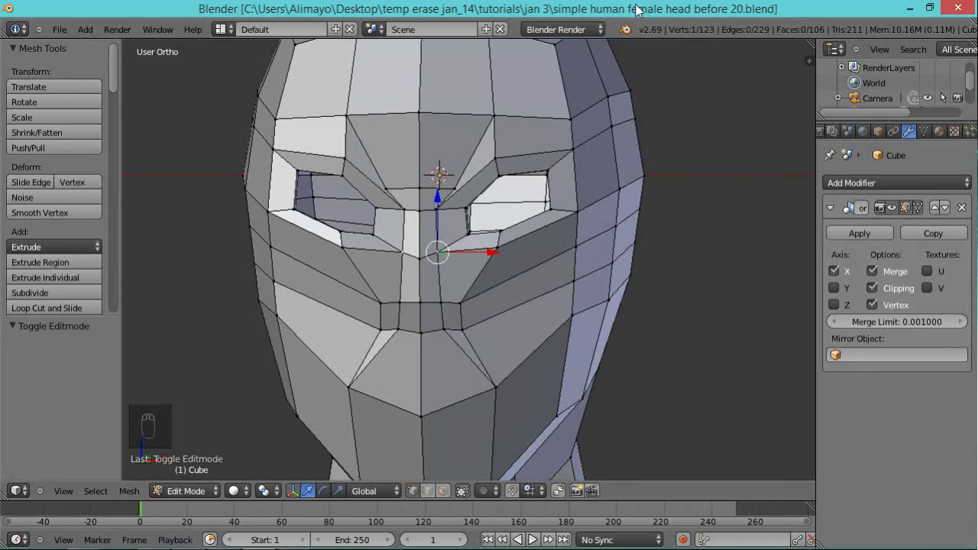
pyautogui.moveTo(561, 213); pyautogui.dragTo(448, 500)
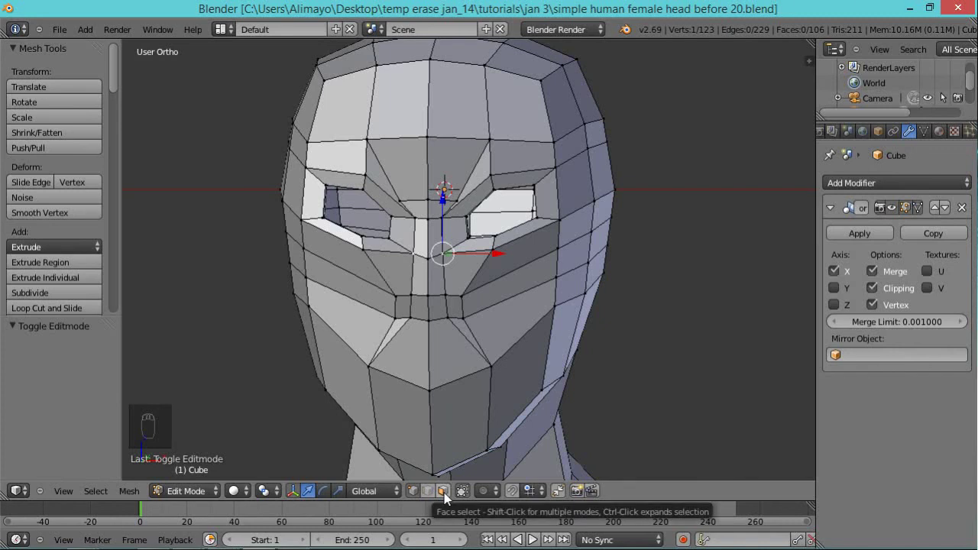
# Select the two mouth faces, extrude them and shrink the extrusion inward.
pyautogui.moveTo(447, 502); pyautogui.dragTo(604, 365)
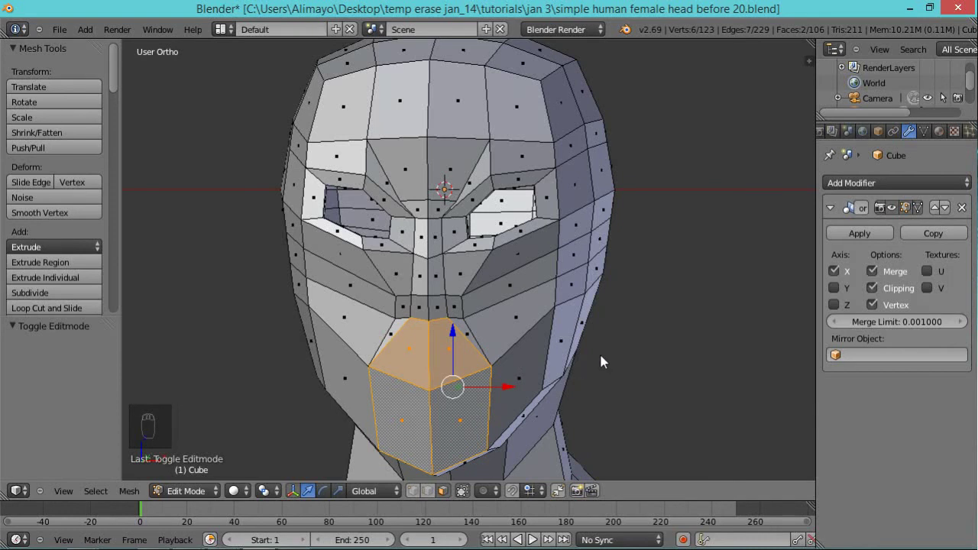
pyautogui.press('e')
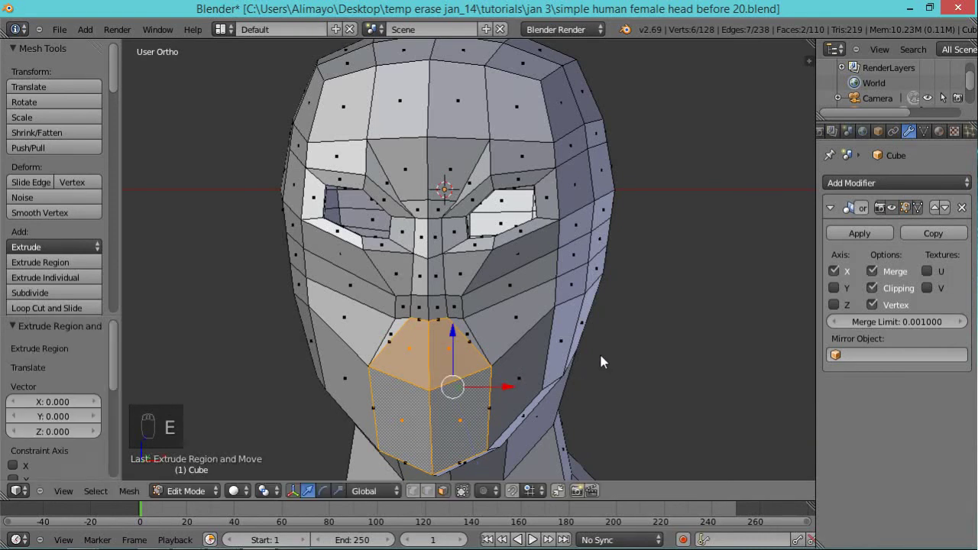
pyautogui.press('s')
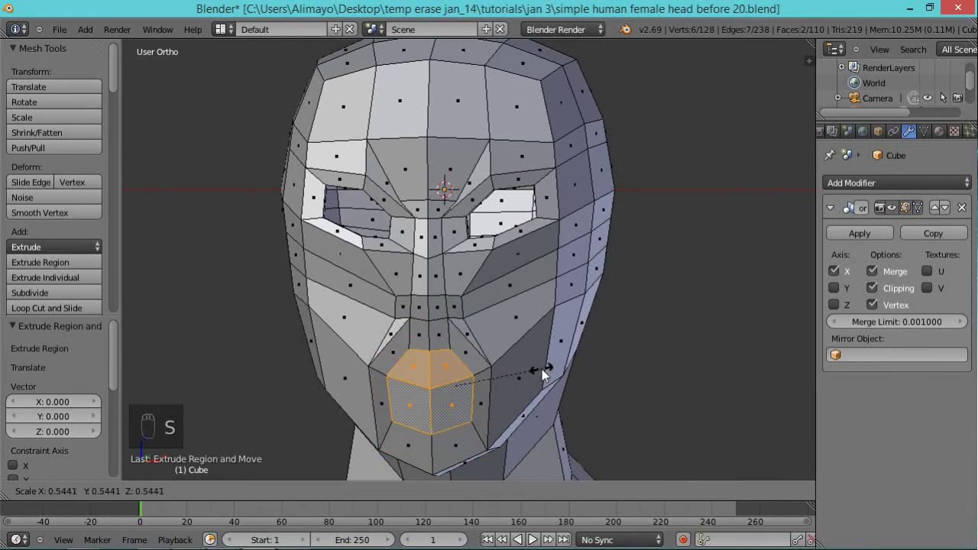
pyautogui.moveTo(596, 335); pyautogui.dragTo(515, 348)
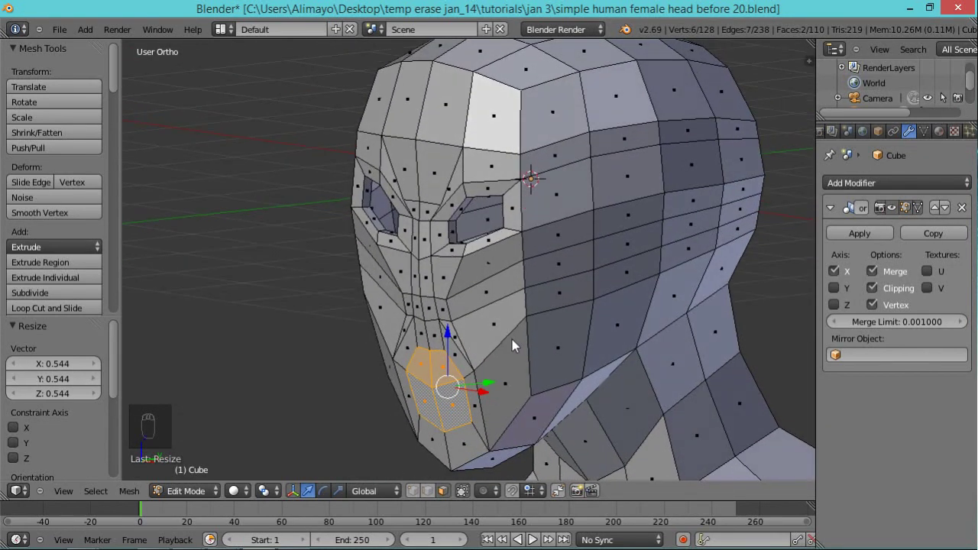
# Extrude the mouth faces repeatedly into the head, enlarging the inner faces to about 1.29 into a deep cavity.
pyautogui.press('e')
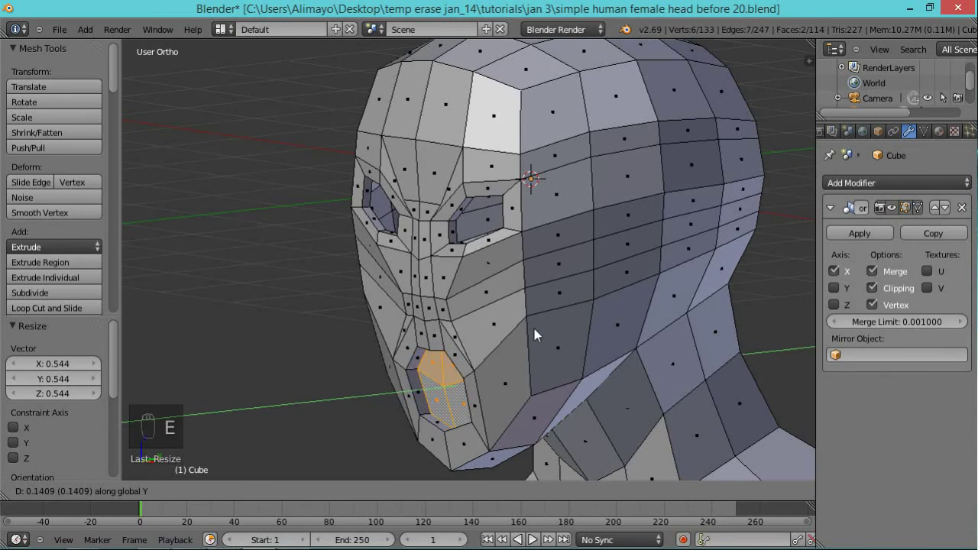
pyautogui.press('e')
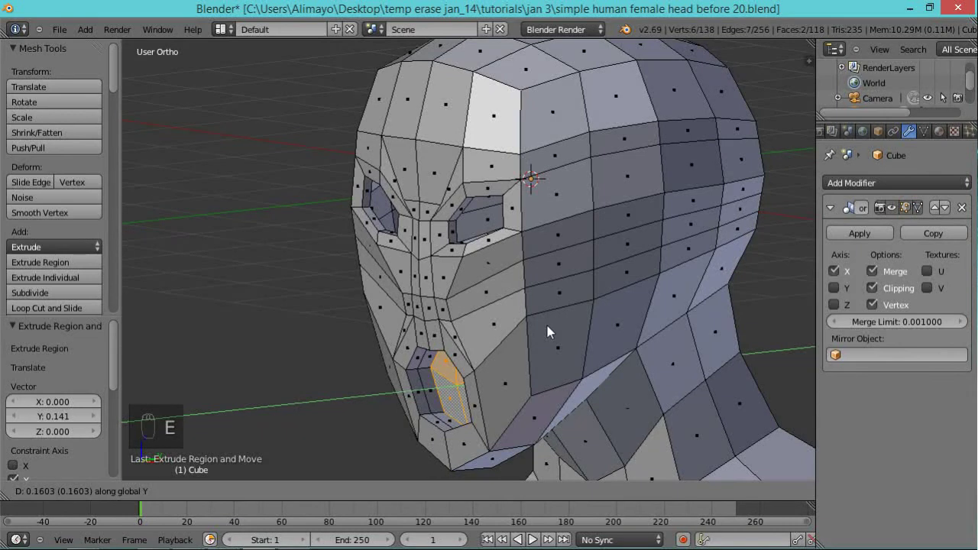
pyautogui.press('s')
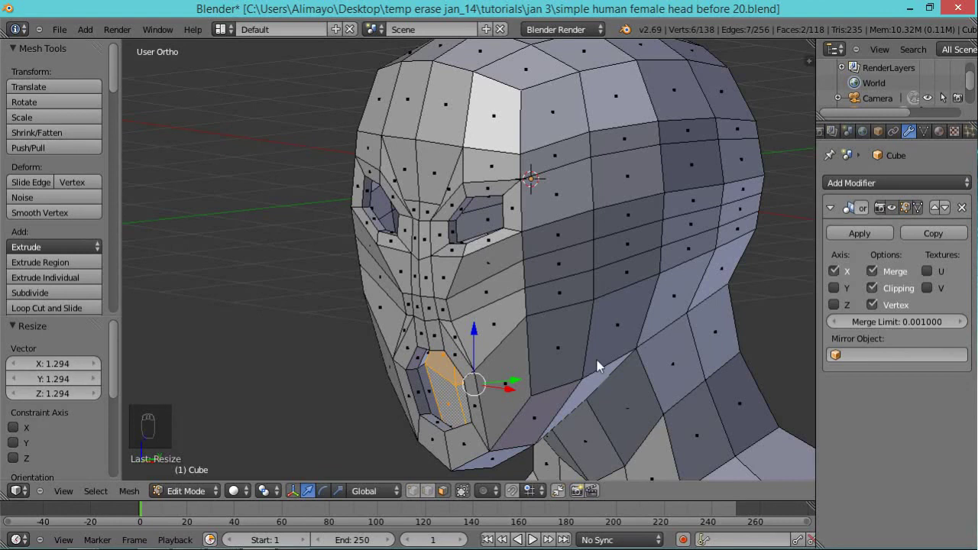
pyautogui.moveTo(576, 376); pyautogui.dragTo(539, 367)
pyautogui.press('e')
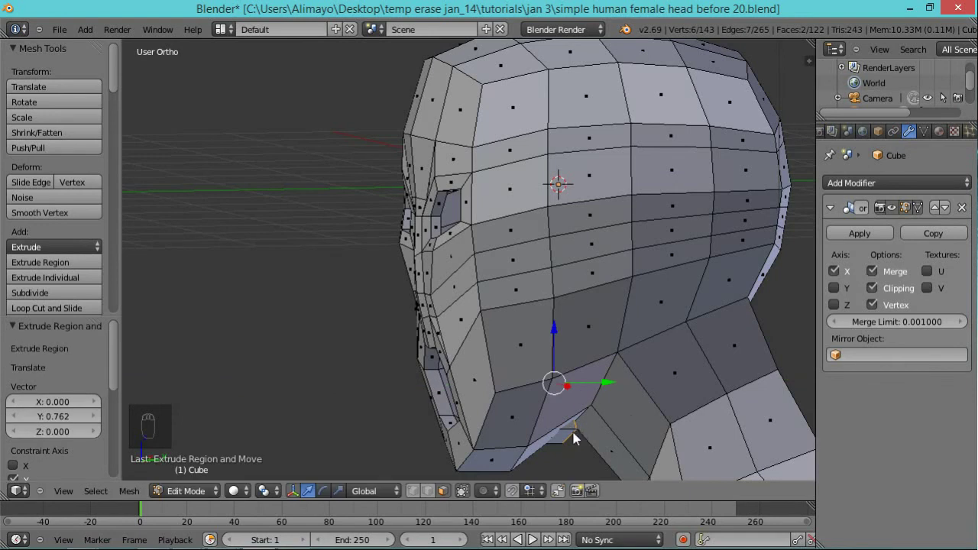
# Scale the innermost mouth-cavity faces down to about 0.71, save version 21, and deselect all.
pyautogui.press('s')
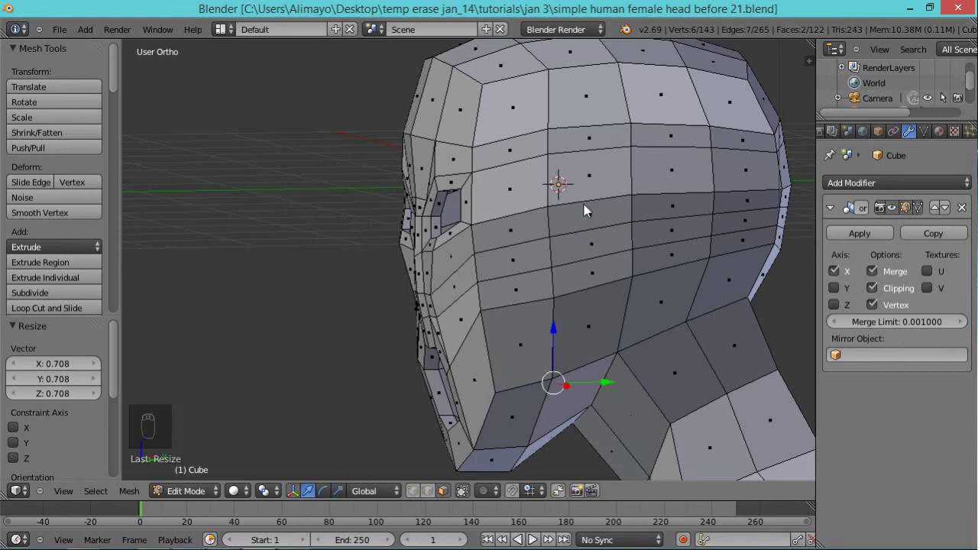
pyautogui.middleClick(504, 255)
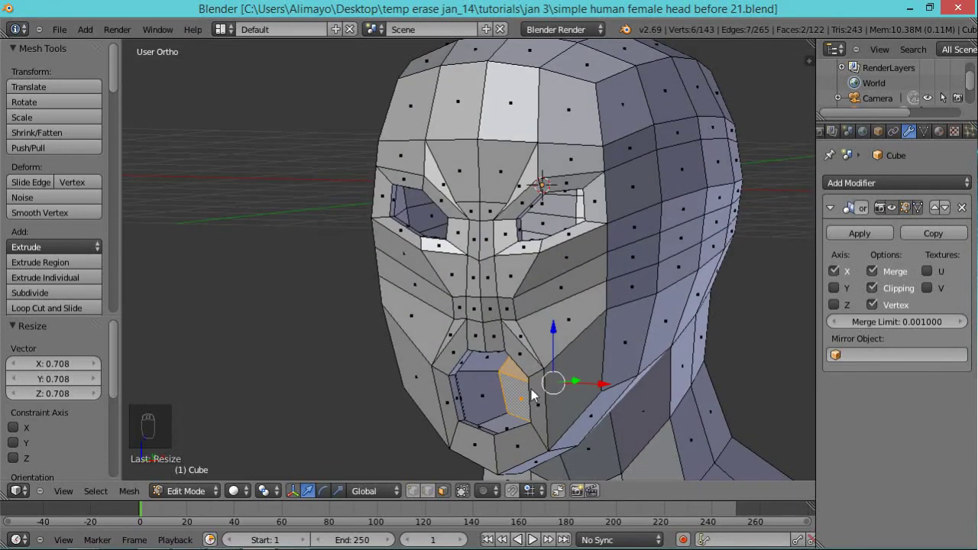
pyautogui.press('a')
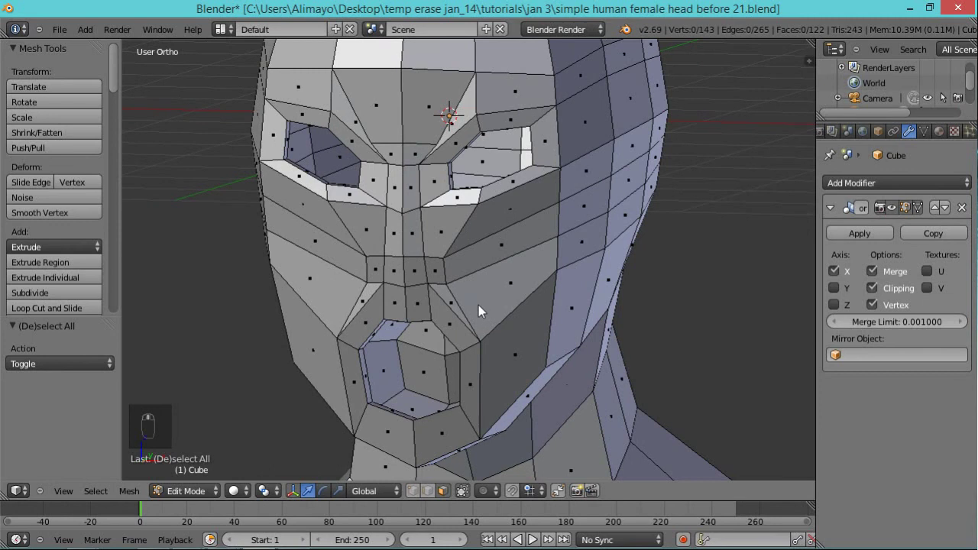
# Nudge the nose-base vertex sideways along X, then select the four faces down the nose bridge.
pyautogui.middleClick(426, 508)
pyautogui.moveTo(417, 497); pyautogui.dragTo(431, 285)
pyautogui.moveTo(433, 292); pyautogui.dragTo(459, 294)
pyautogui.moveTo(450, 270); pyautogui.dragTo(490, 276)
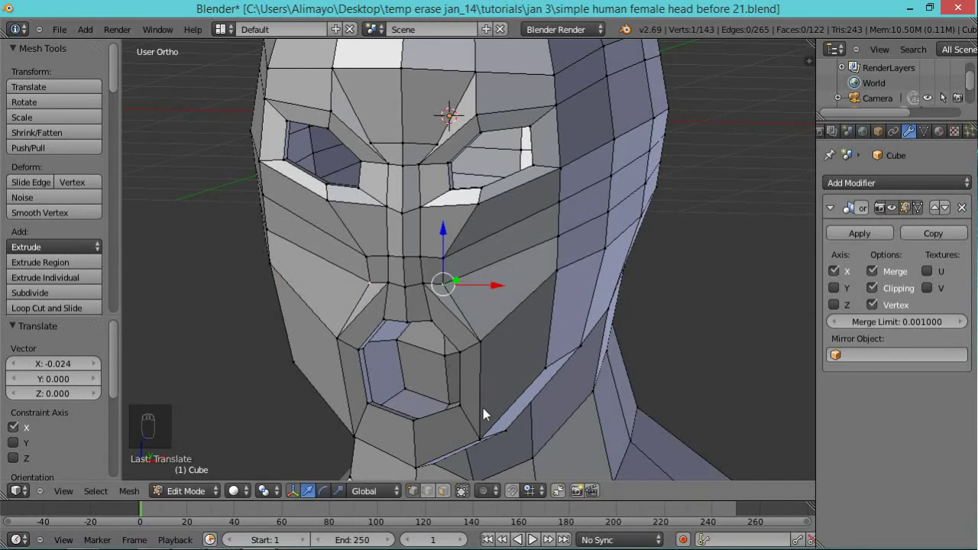
pyautogui.moveTo(447, 503); pyautogui.dragTo(529, 265)
# Extrude the nose-bridge face strip outward about 0.08 and select its upper bridge faces.
pyautogui.moveTo(495, 274); pyautogui.dragTo(474, 206)
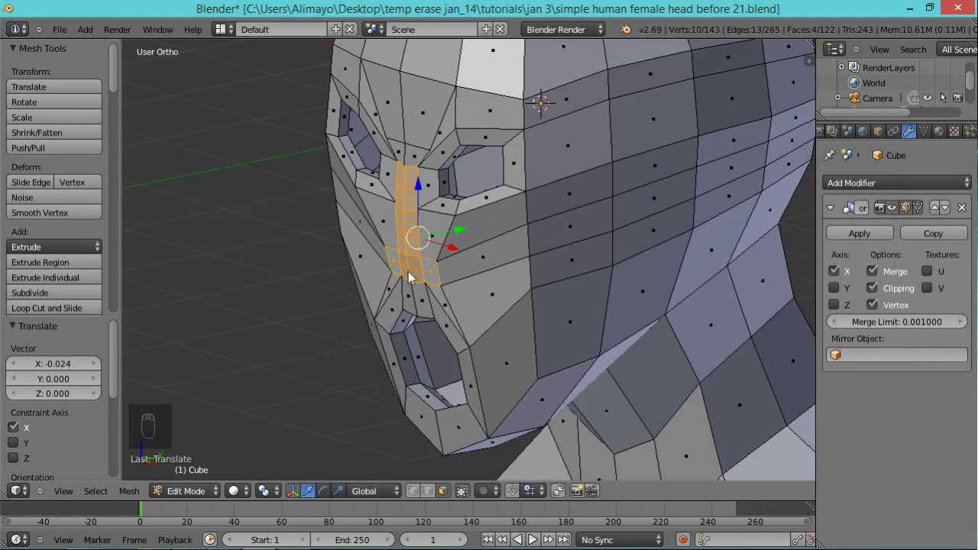
pyautogui.press('e')
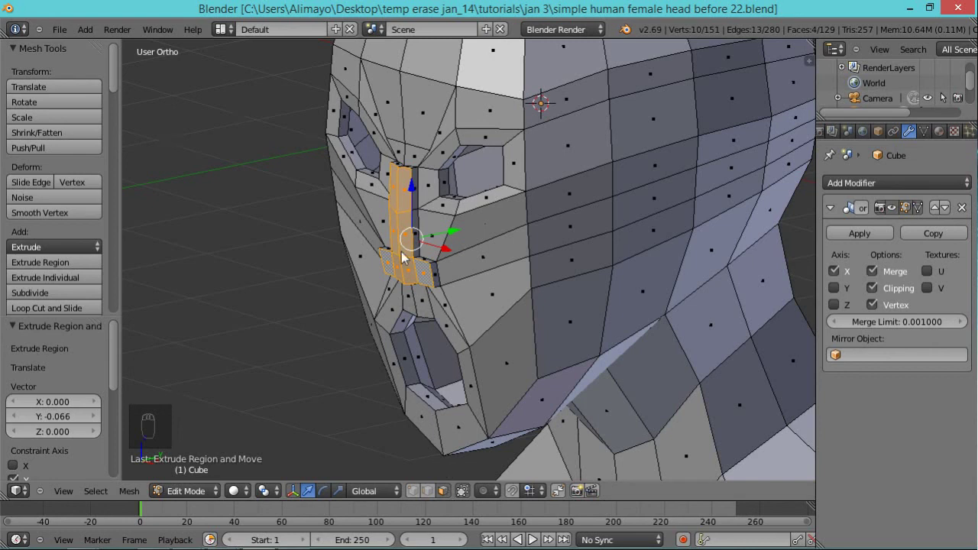
pyautogui.moveTo(410, 228); pyautogui.dragTo(413, 226)
pyautogui.middleClick(414, 226)
pyautogui.moveTo(413, 226); pyautogui.dragTo(427, 241)
# Move the upper bridge faces along the vertical axis, then push the nose-tip face forward slightly.
pyautogui.press('ctrl+space')
pyautogui.moveTo(407, 237); pyautogui.dragTo(417, 277)
pyautogui.moveTo(417, 277); pyautogui.dragTo(418, 278)
pyautogui.press('ctrl+space')
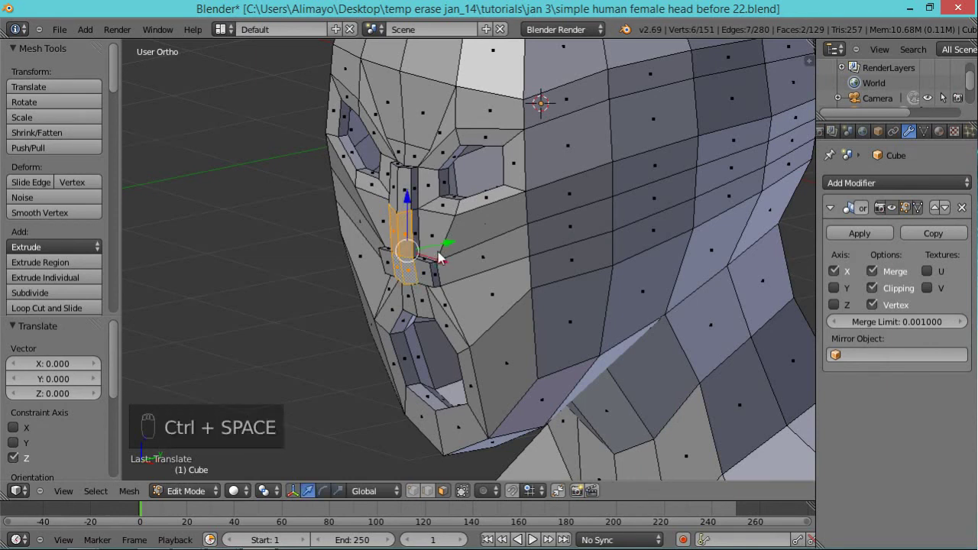
pyautogui.moveTo(453, 250); pyautogui.dragTo(445, 256)
pyautogui.click(445, 256)
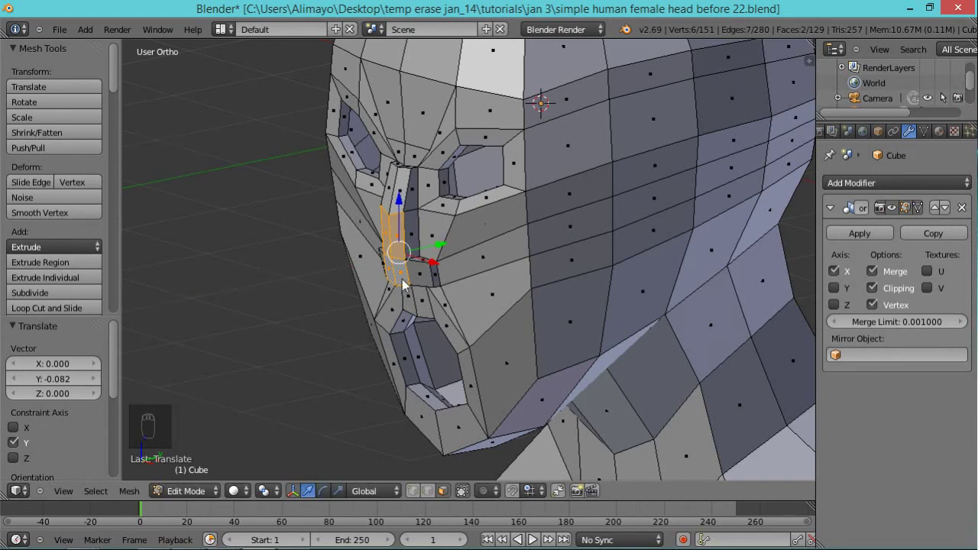
pyautogui.moveTo(406, 288); pyautogui.dragTo(450, 275)
pyautogui.moveTo(450, 275); pyautogui.dragTo(444, 279)
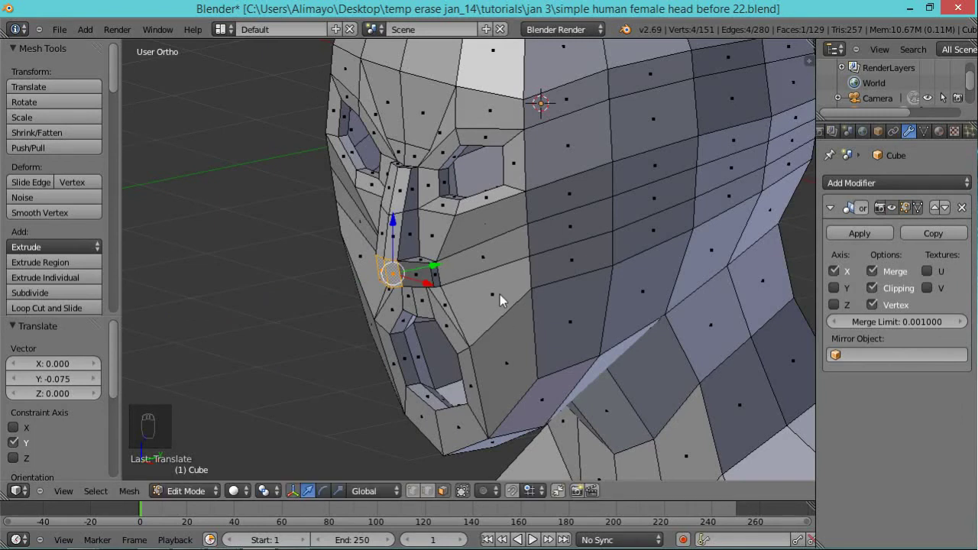
# Reposition the vertices under the nose from a view looking up at its underside.
pyautogui.moveTo(495, 322); pyautogui.dragTo(442, 286)
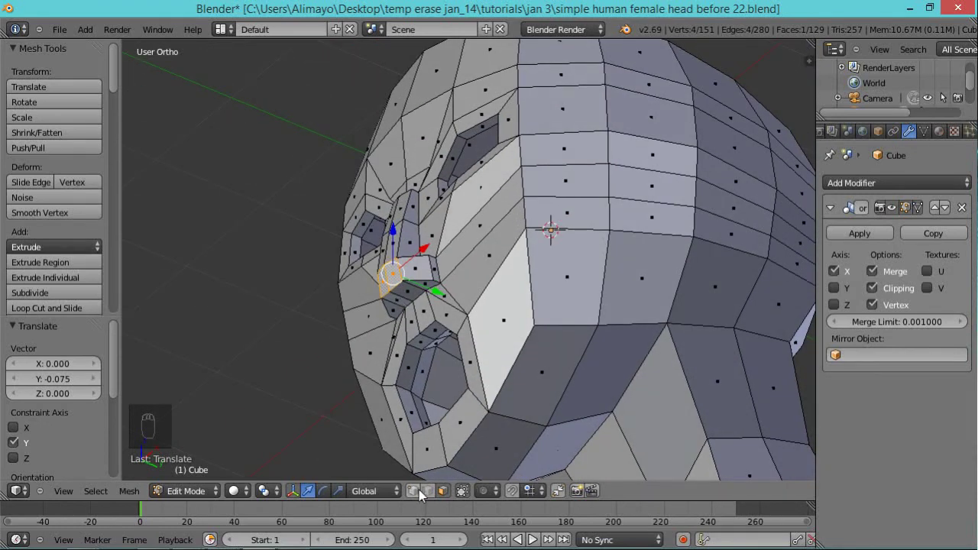
pyautogui.click(434, 495)
pyautogui.moveTo(413, 356); pyautogui.dragTo(467, 300)
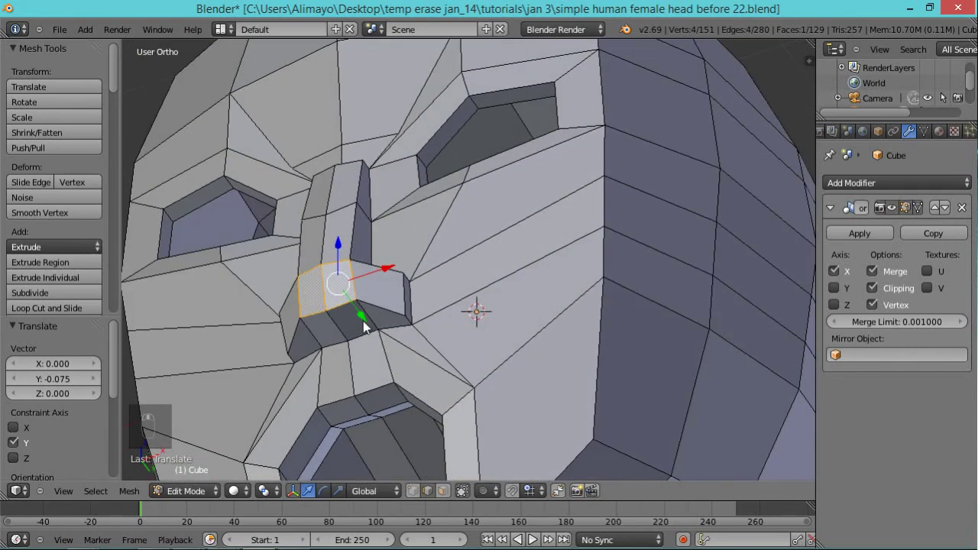
pyautogui.moveTo(345, 337); pyautogui.dragTo(349, 296)
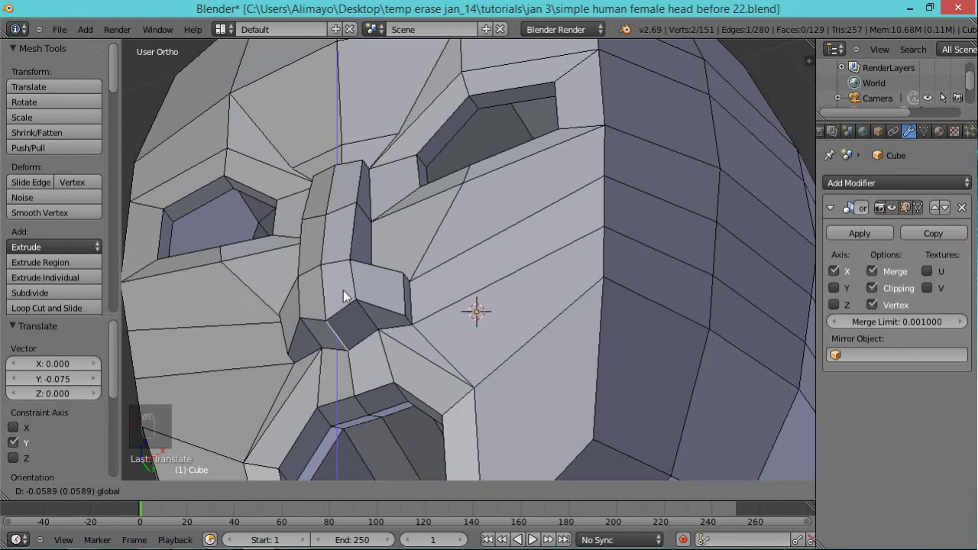
pyautogui.moveTo(449, 494); pyautogui.dragTo(412, 314)
# Extrude the under-nose face downward, scale it to about 0.678, and save version 23.
pyautogui.press('e')
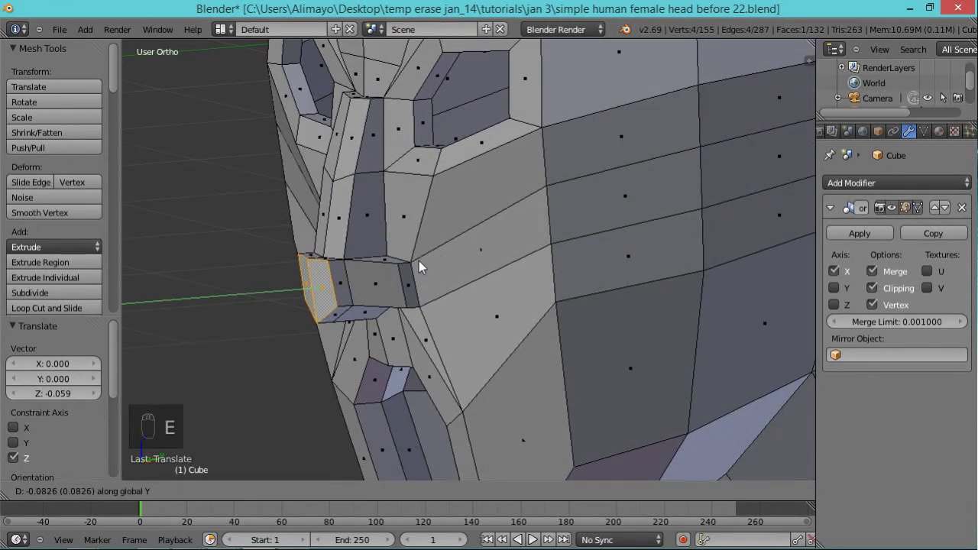
pyautogui.middleClick(393, 316)
pyautogui.press('s')
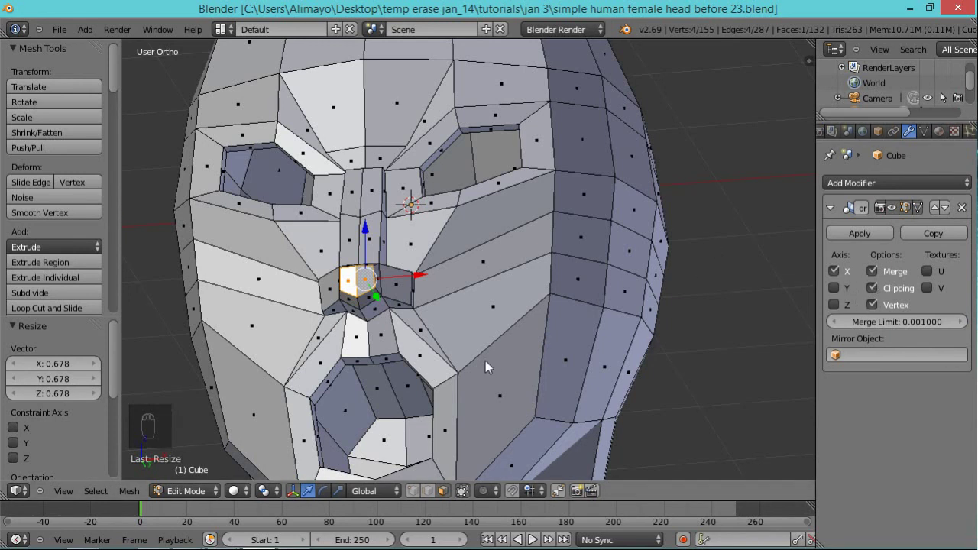
# Switch off Mirror modifier clipping and select the centre faces under the nose.
pyautogui.middleClick(487, 359)
pyautogui.middleClick(491, 326)
pyautogui.middleClick(355, 376)
pyautogui.middleClick(886, 285)
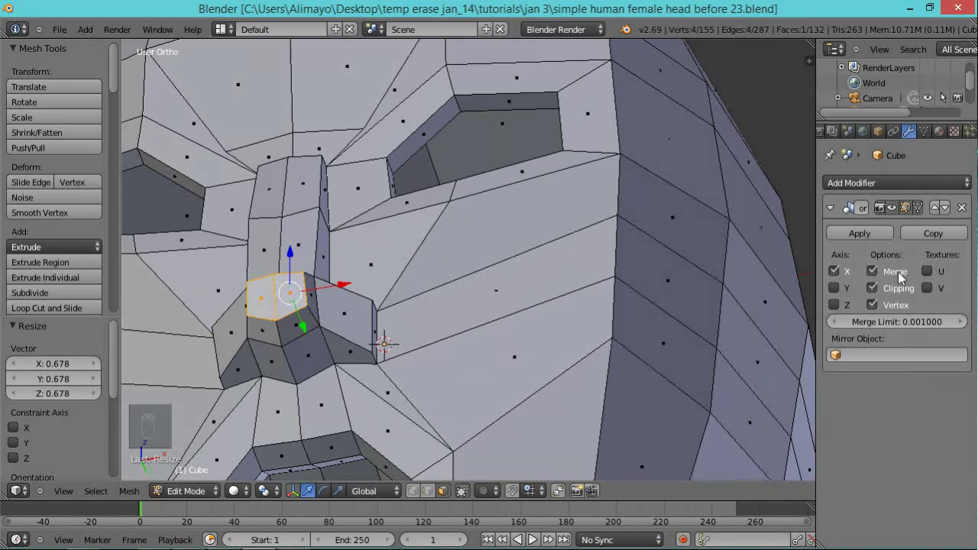
pyautogui.moveTo(876, 293); pyautogui.dragTo(307, 482)
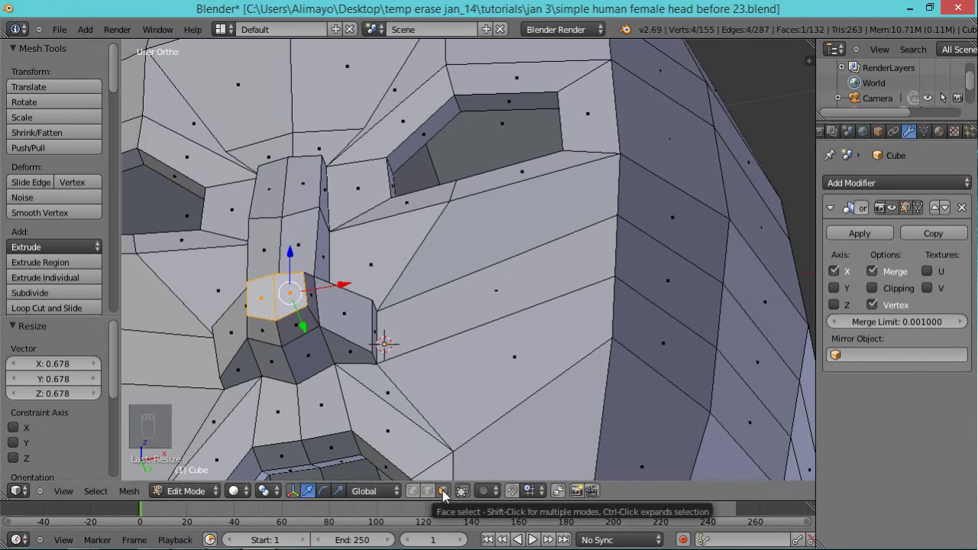
pyautogui.moveTo(350, 362); pyautogui.dragTo(321, 368)
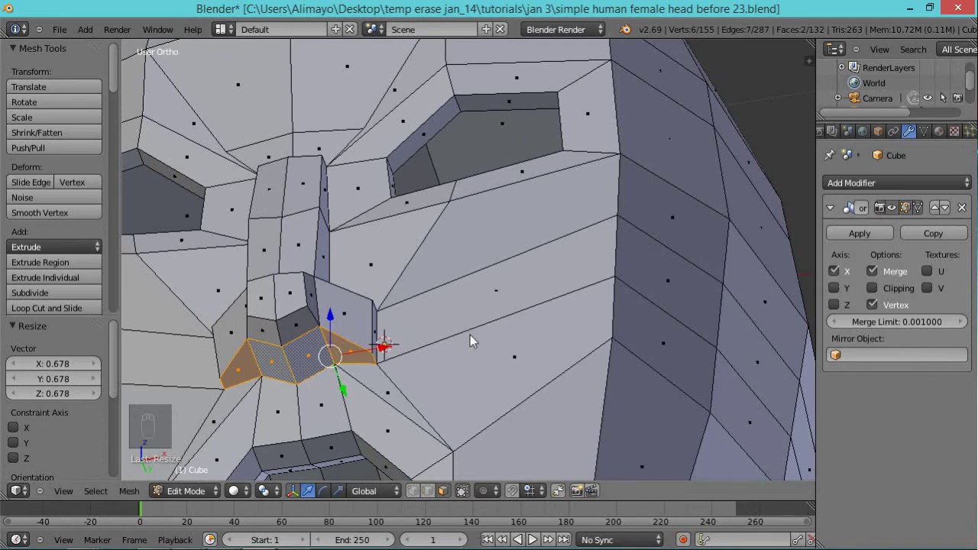
# Extrude those centre faces, shrink them to about 0.47, and turn mirror clipping back on.
pyautogui.press('e')
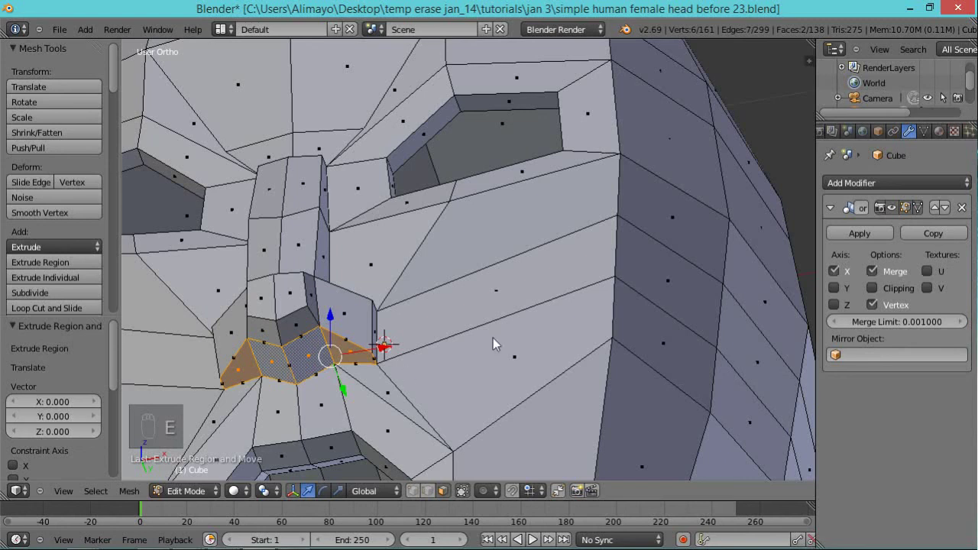
pyautogui.press('s')
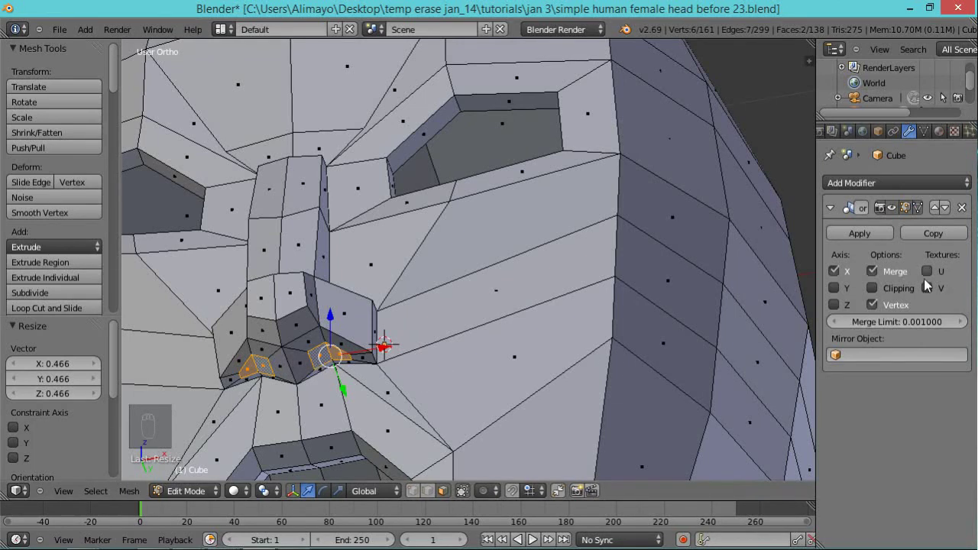
pyautogui.moveTo(877, 297); pyautogui.dragTo(879, 294)
pyautogui.middleClick(878, 297)
pyautogui.rightClick(877, 297)
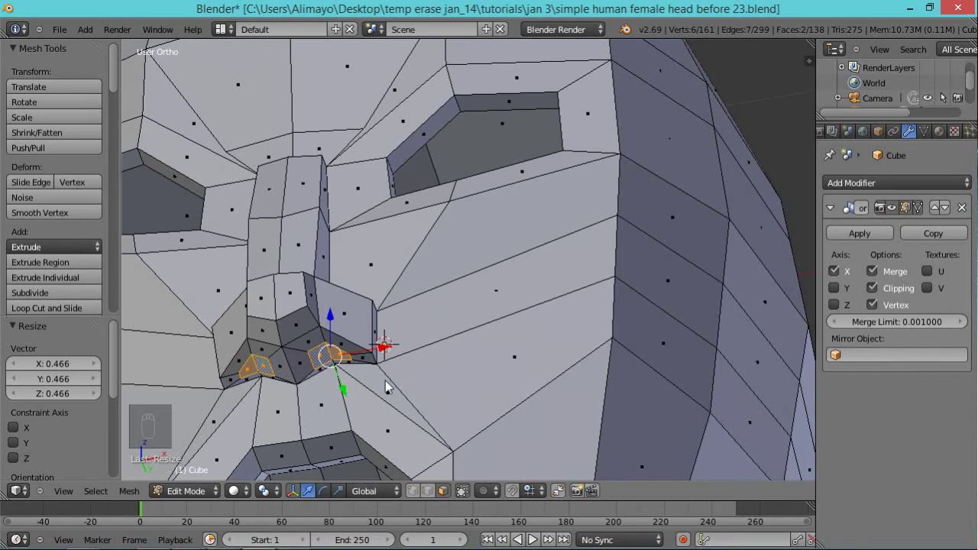
# Extrude the nostril faces again by about 0.21 and nudge them back slightly.
pyautogui.moveTo(367, 394); pyautogui.dragTo(451, 346)
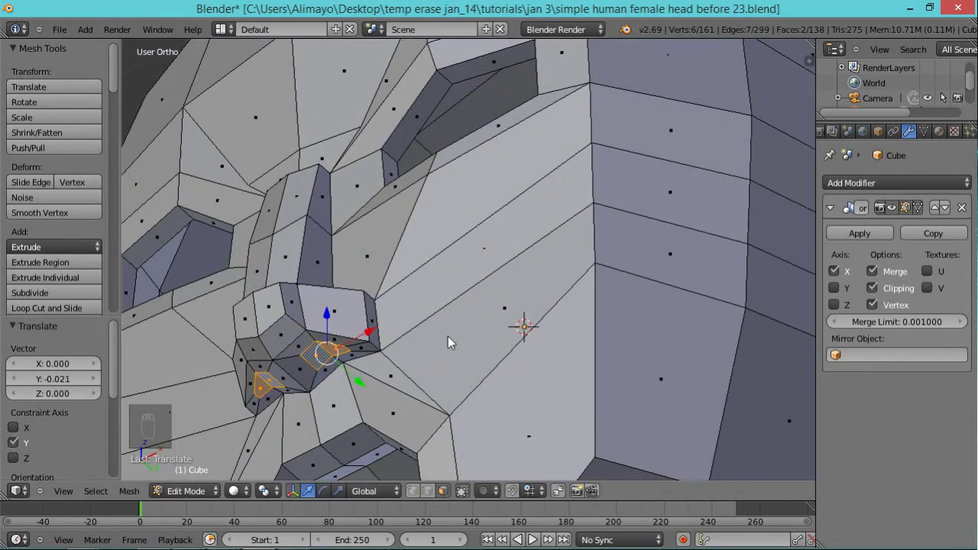
pyautogui.press('e')
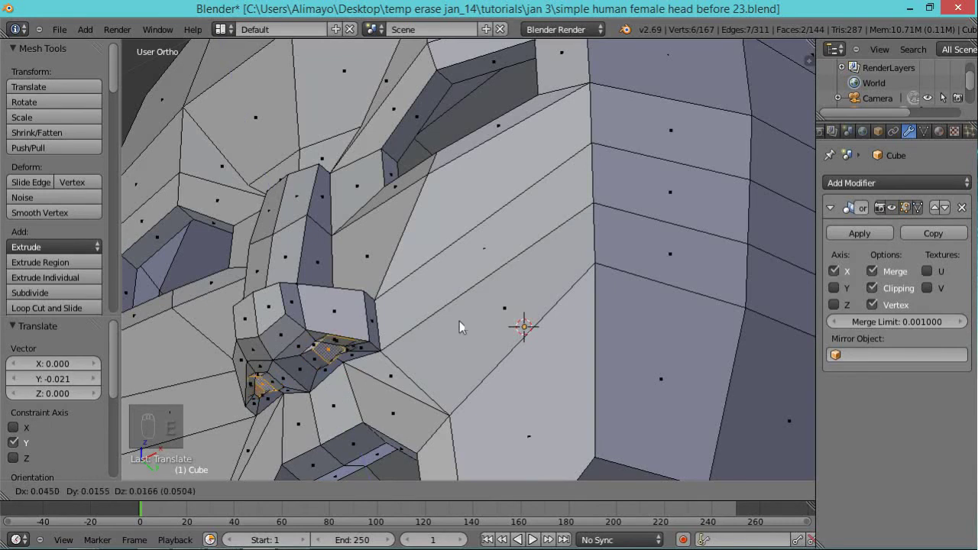
pyautogui.click(439, 325)
pyautogui.click(441, 329)
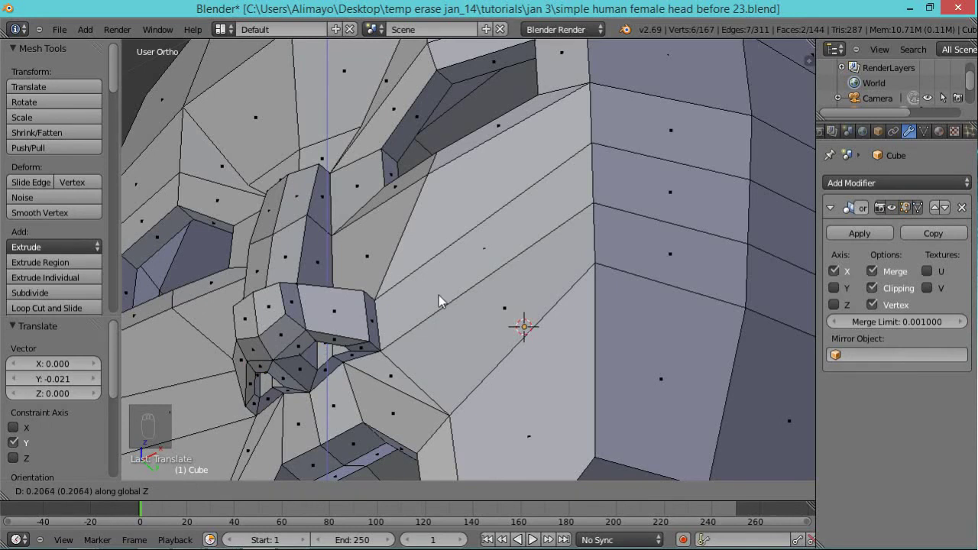
# Begin scaling the extruded nostril faces and save incrementally as 'before 24.blend'.
pyautogui.middleClick(409, 277)
pyautogui.middleClick(468, 278)
pyautogui.middleClick(469, 264)
pyautogui.press('s')
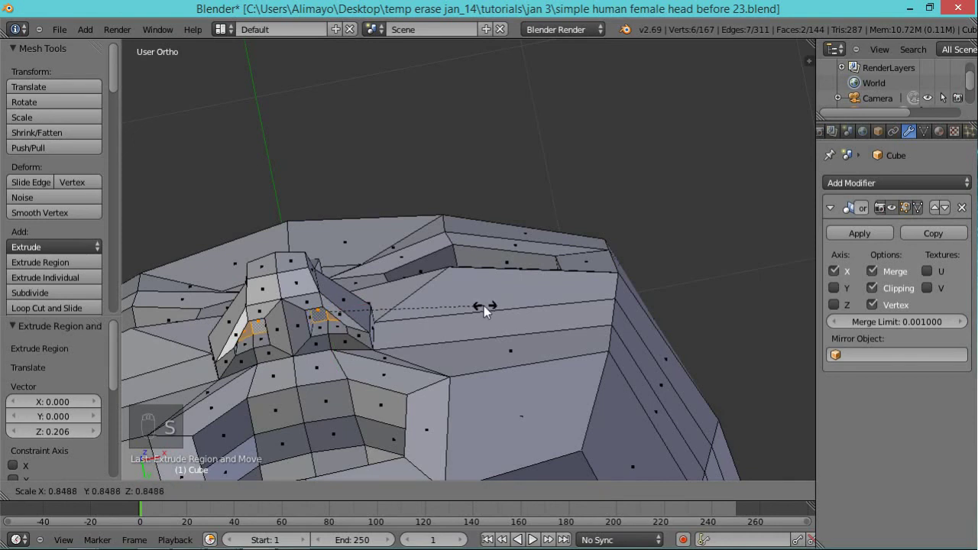
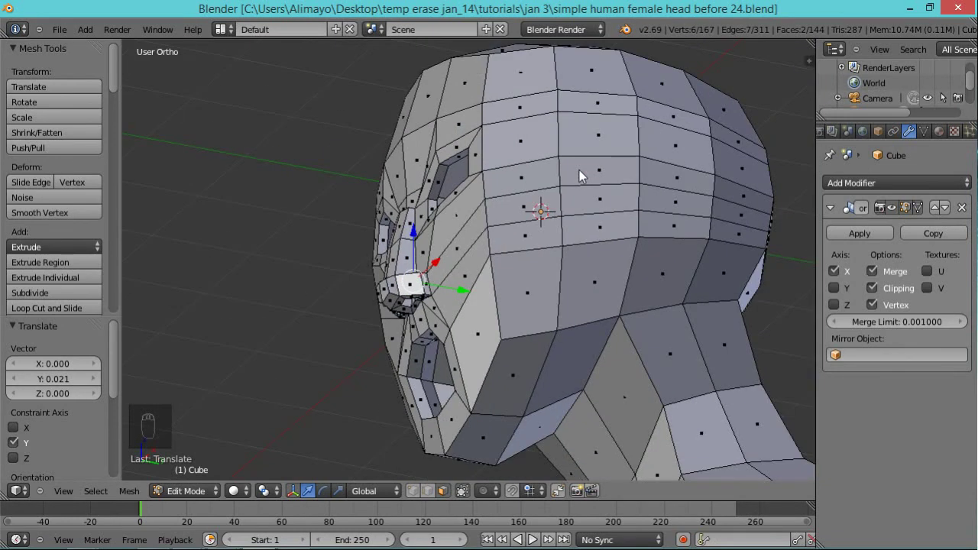
# Tuck the nostril faces under the nose by about 0.021 and loop-select the ring of faces around the mouth.
pyautogui.moveTo(602, 237); pyautogui.dragTo(418, 309)
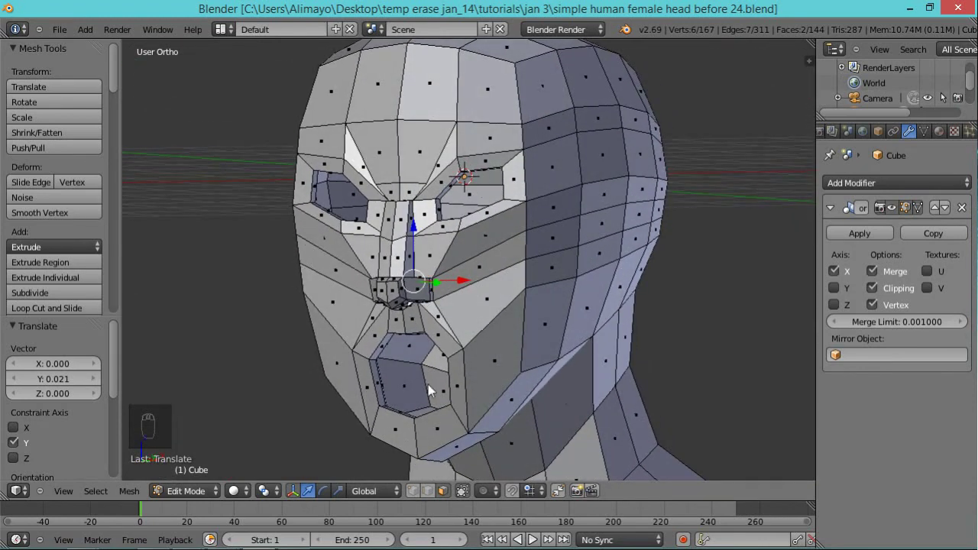
pyautogui.moveTo(421, 393); pyautogui.dragTo(450, 496)
pyautogui.moveTo(449, 496); pyautogui.dragTo(470, 425)
pyautogui.rightClick(472, 422)
pyautogui.moveTo(473, 421); pyautogui.dragTo(402, 419)
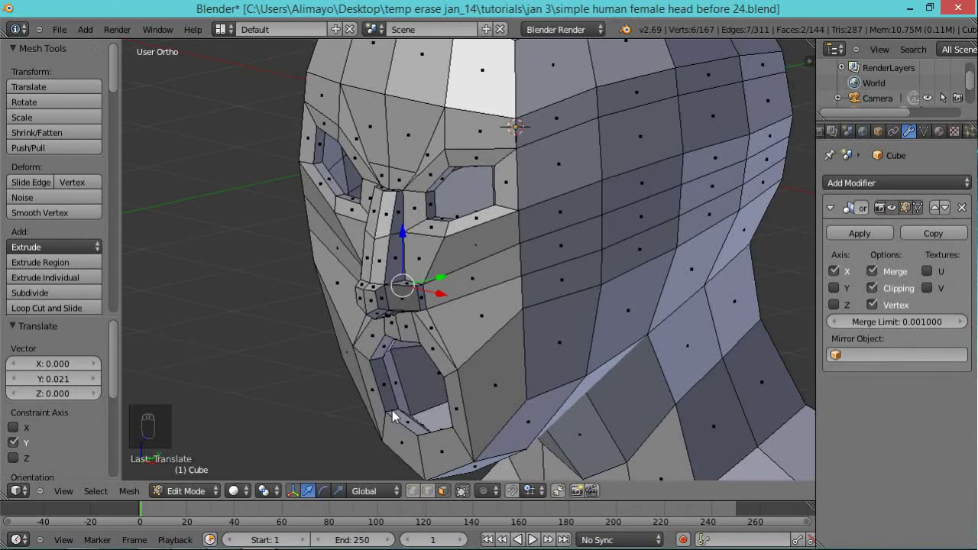
pyautogui.moveTo(398, 416); pyautogui.dragTo(423, 418)
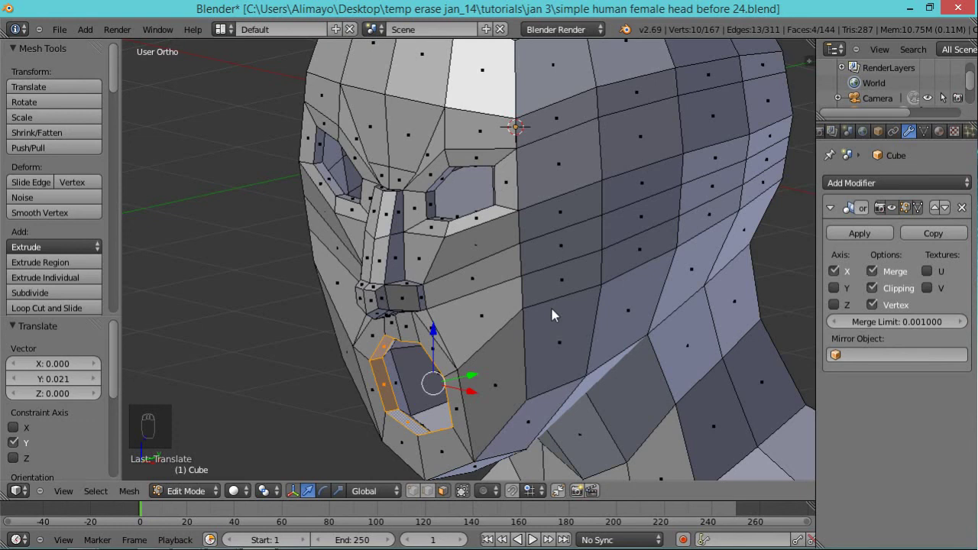
# Extrude the mouth rim inward and scale it to about 0.6 as an inner lip ring.
pyautogui.moveTo(516, 382); pyautogui.dragTo(575, 315)
pyautogui.press('e')
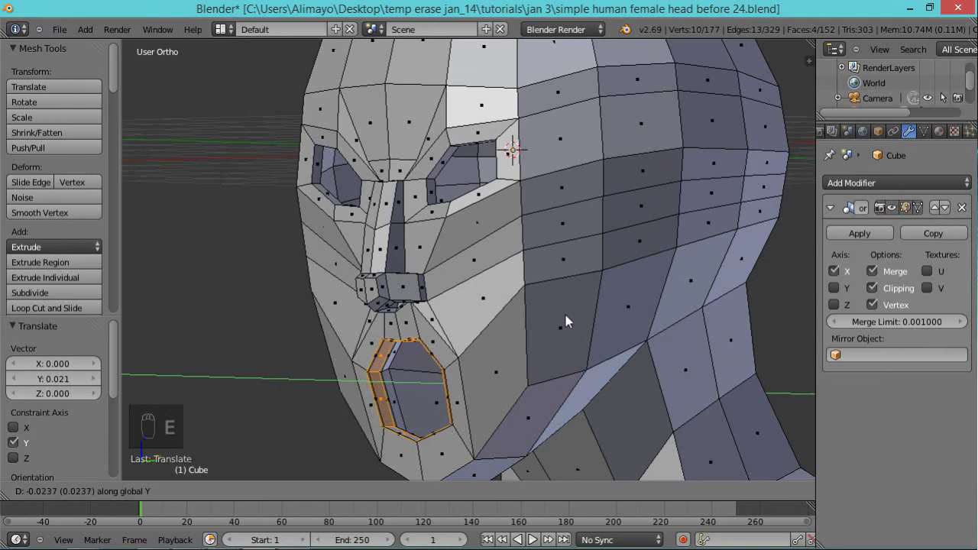
pyautogui.moveTo(553, 327); pyautogui.dragTo(587, 332)
pyautogui.press('s')
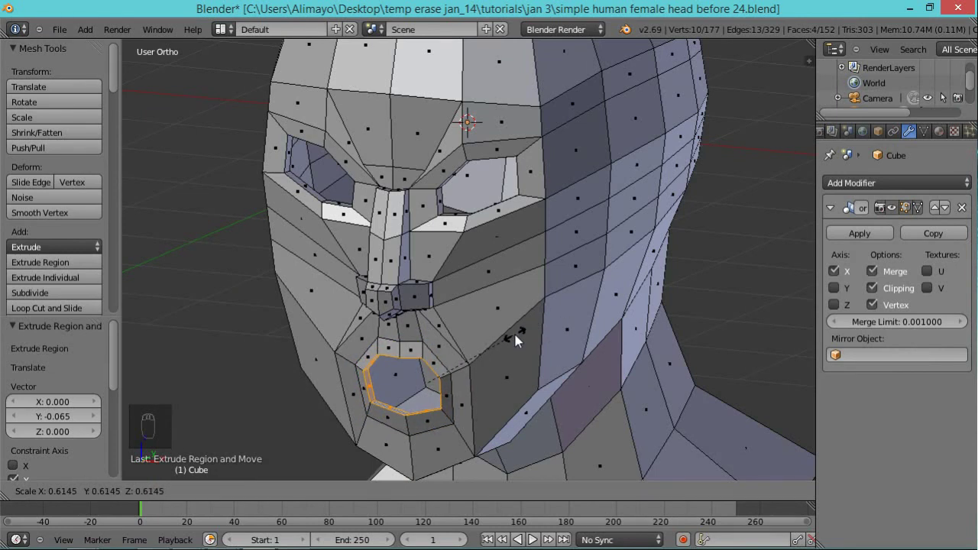
pyautogui.moveTo(521, 340); pyautogui.dragTo(434, 493)
# Scale the inner mouth ring vertices to about 0.8 and save as 'before 25.blend'.
pyautogui.moveTo(433, 493); pyautogui.dragTo(508, 247)
pyautogui.moveTo(496, 330); pyautogui.dragTo(484, 247)
pyautogui.rightClick(508, 248)
pyautogui.moveTo(477, 245); pyautogui.dragTo(333, 319)
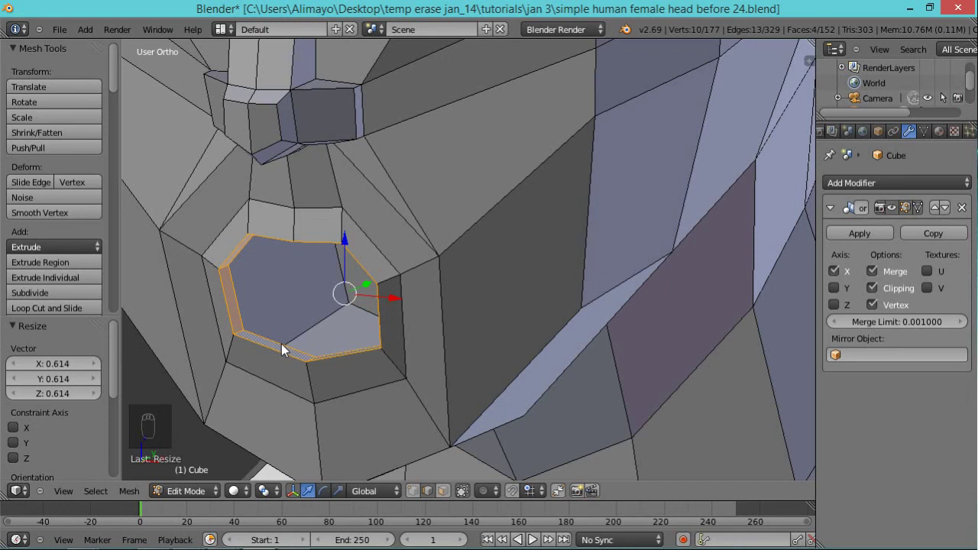
pyautogui.middleClick(285, 348)
pyautogui.middleClick(286, 348)
pyautogui.moveTo(287, 348); pyautogui.dragTo(314, 361)
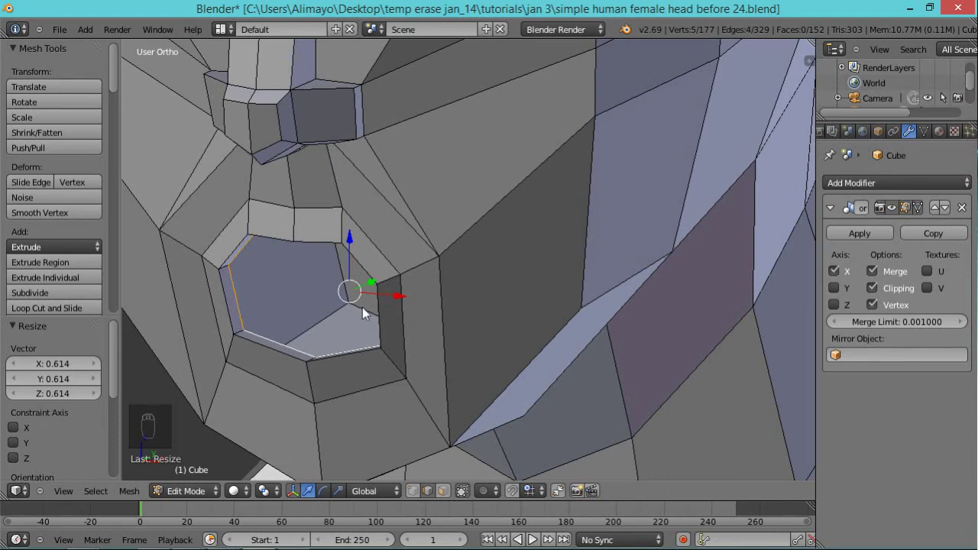
pyautogui.press('s')
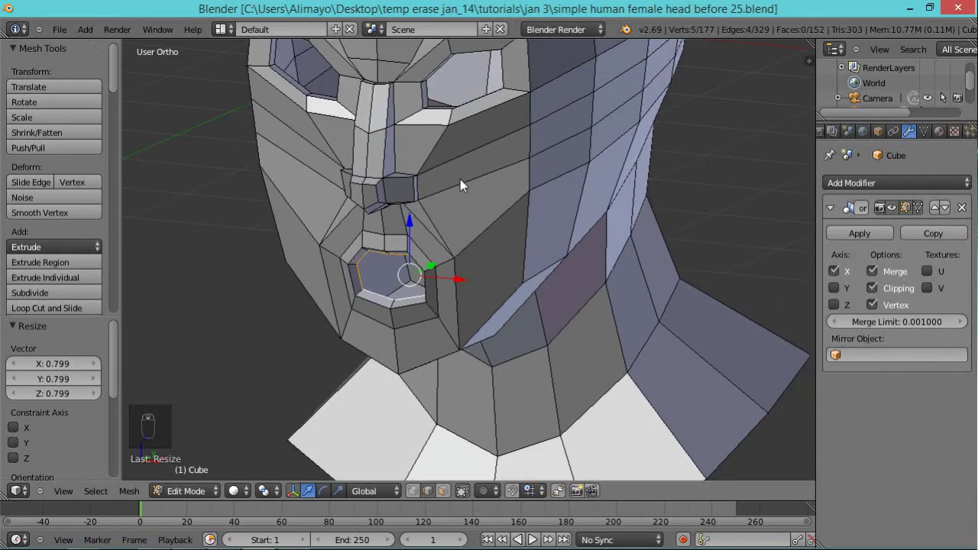
# Add a vertical edge loop through the nose with Loop Cut.
pyautogui.middleClick(406, 348)
pyautogui.press('a')
pyautogui.press('ctrl+r')
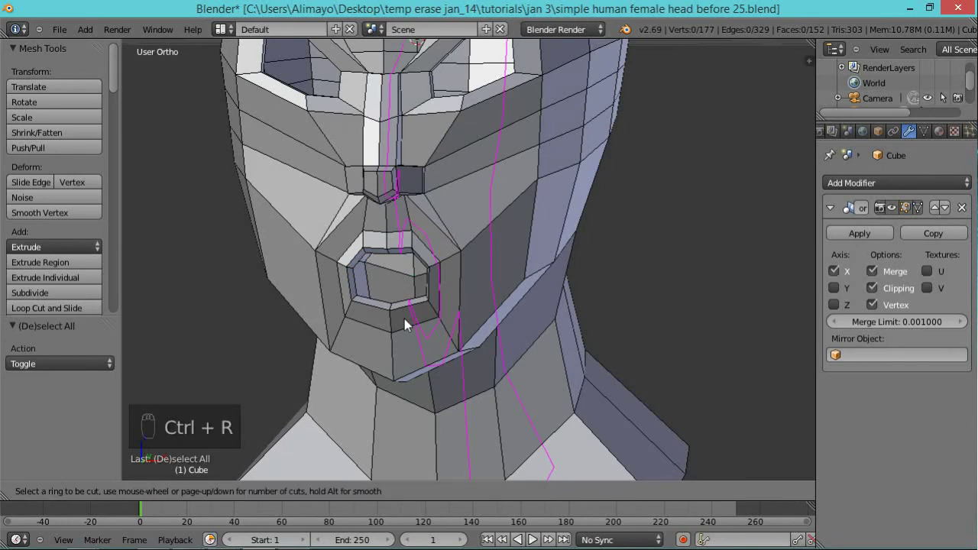
pyautogui.middleClick(408, 328)
pyautogui.middleClick(408, 328)
pyautogui.moveTo(421, 312); pyautogui.dragTo(492, 201)
# Add a second vertical edge loop down the cheek, bringing the mesh to 258 vertices.
pyautogui.press('a')
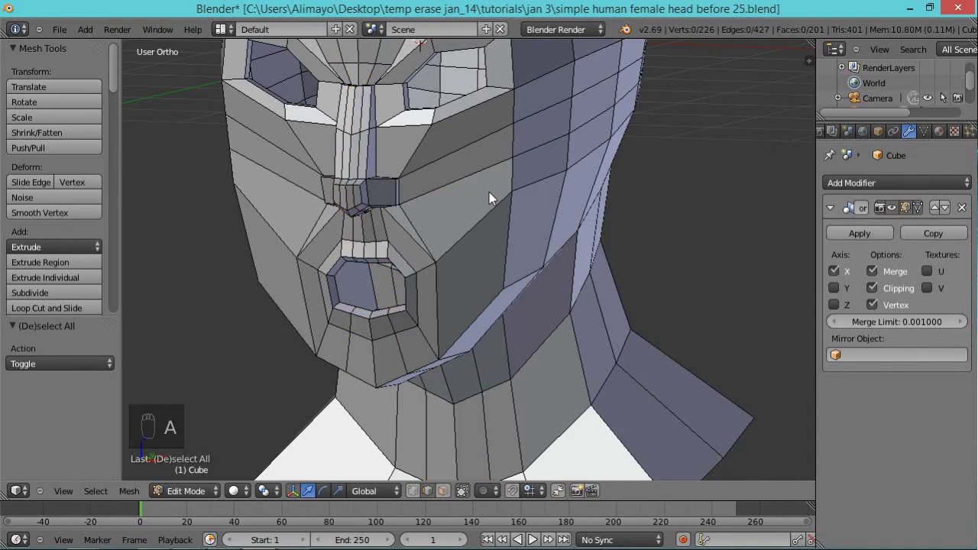
pyautogui.press('ctrl+r')
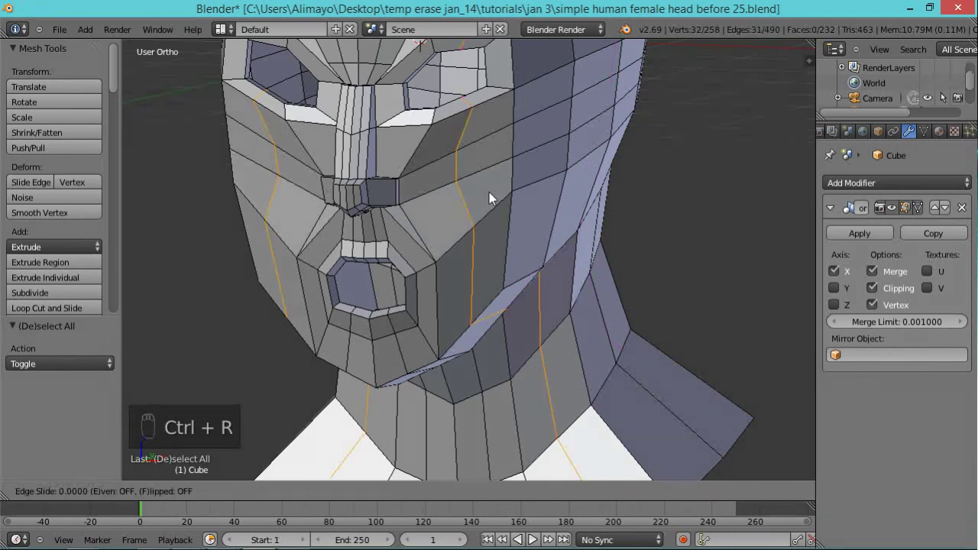
pyautogui.moveTo(494, 196); pyautogui.dragTo(538, 207)
pyautogui.middleClick(569, 212)
pyautogui.moveTo(538, 207); pyautogui.dragTo(472, 211)
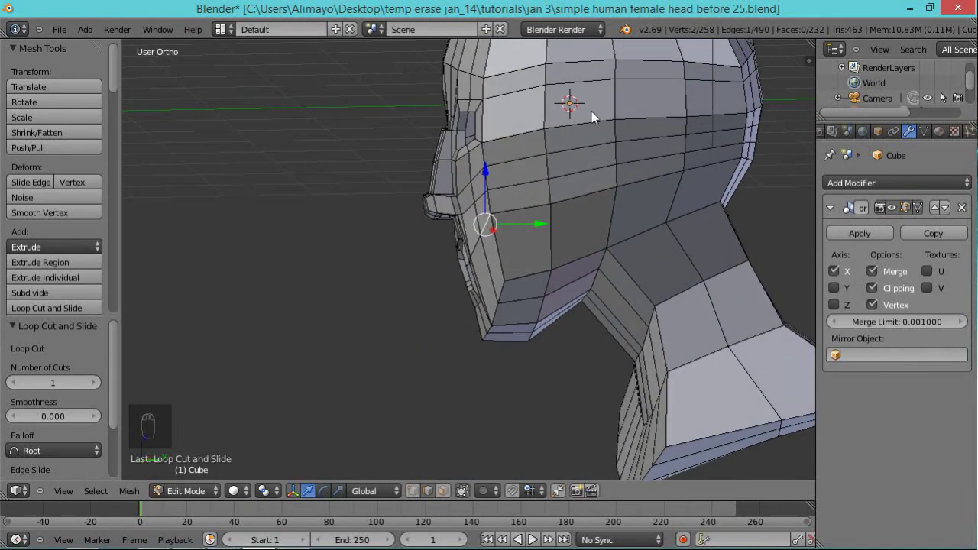
# Select eight faces on the side of the head and extrude them as the ear base.
pyautogui.moveTo(448, 499); pyautogui.dragTo(593, 92)
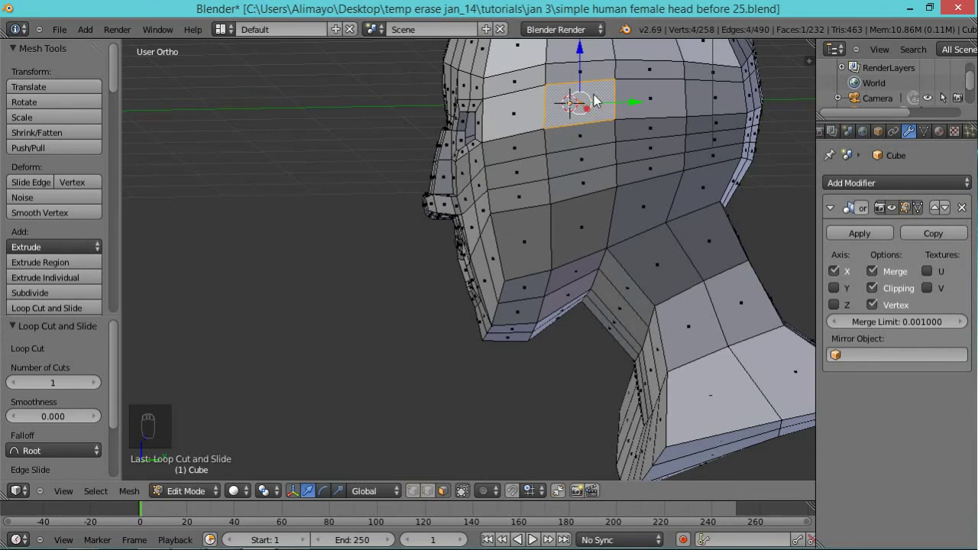
pyautogui.moveTo(663, 101); pyautogui.dragTo(767, 197)
pyautogui.press('e')
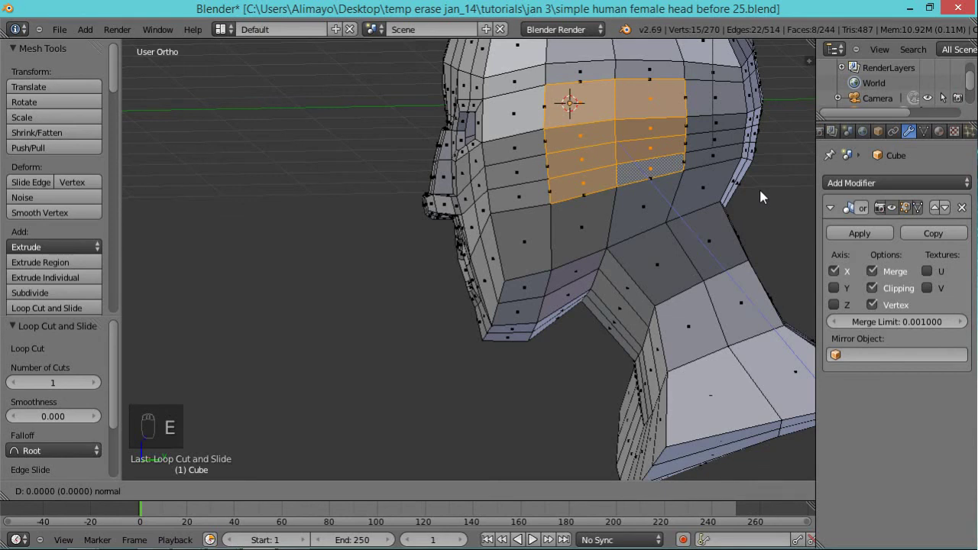
pyautogui.moveTo(767, 196); pyautogui.dragTo(766, 196)
# Shrink the ear patch, squash it along Y, and rotate it to tilt the ear base.
pyautogui.press('s')
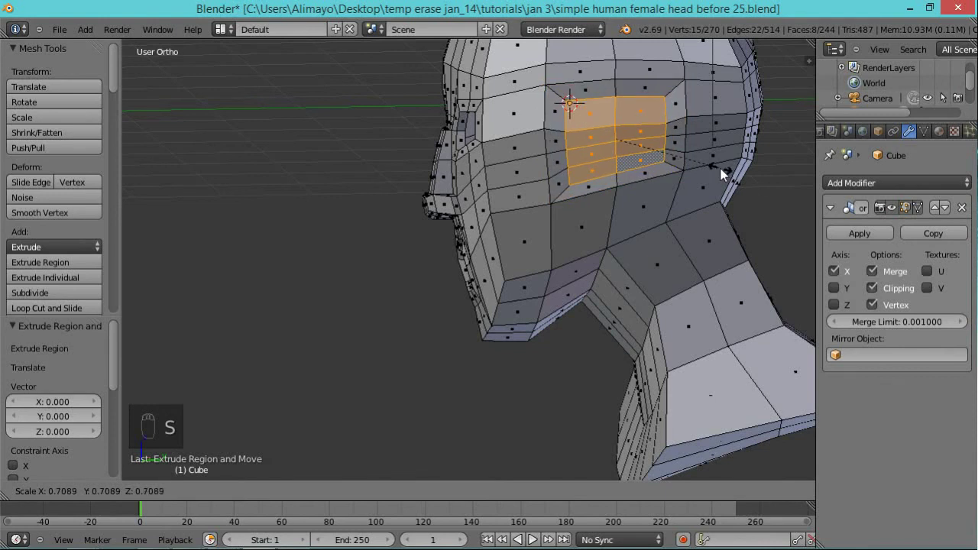
pyautogui.press('s')
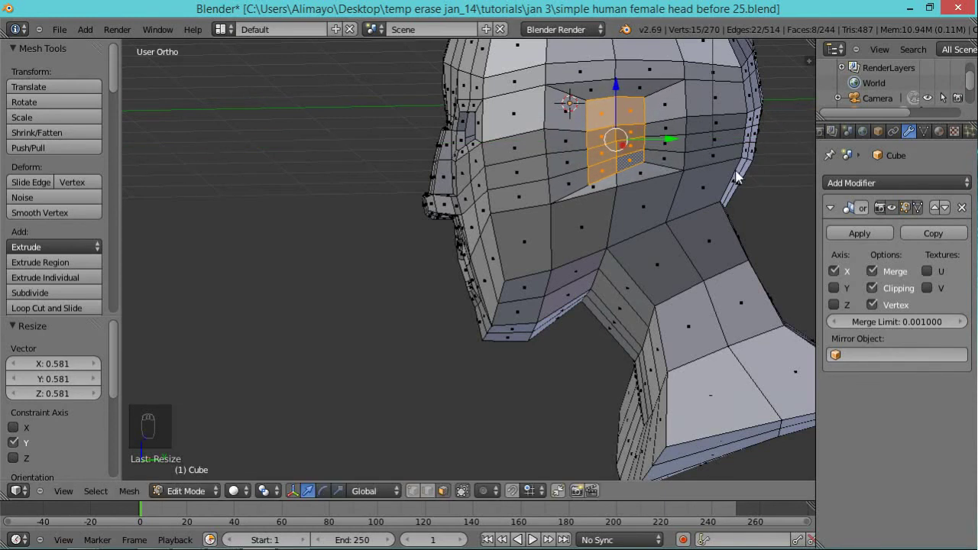
pyautogui.press('r')
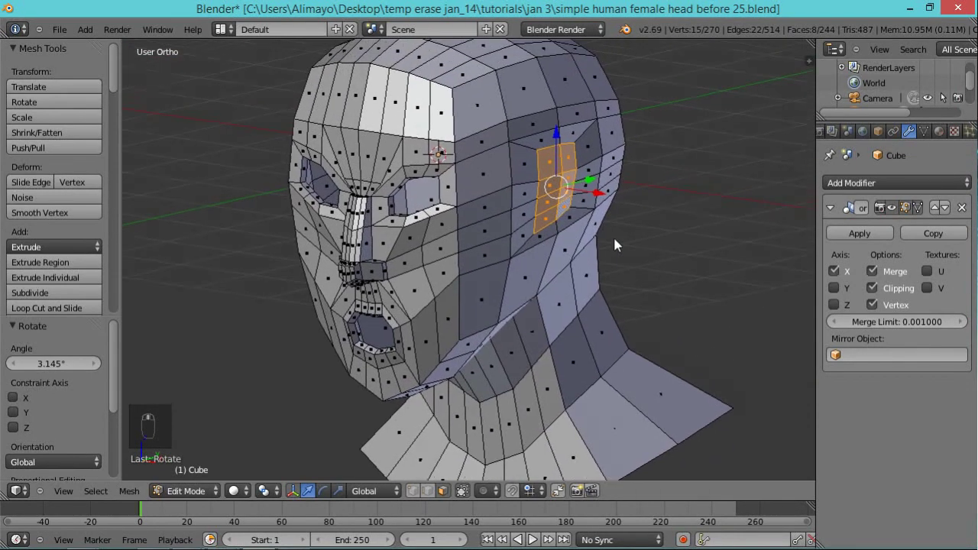
pyautogui.middleClick(649, 232)
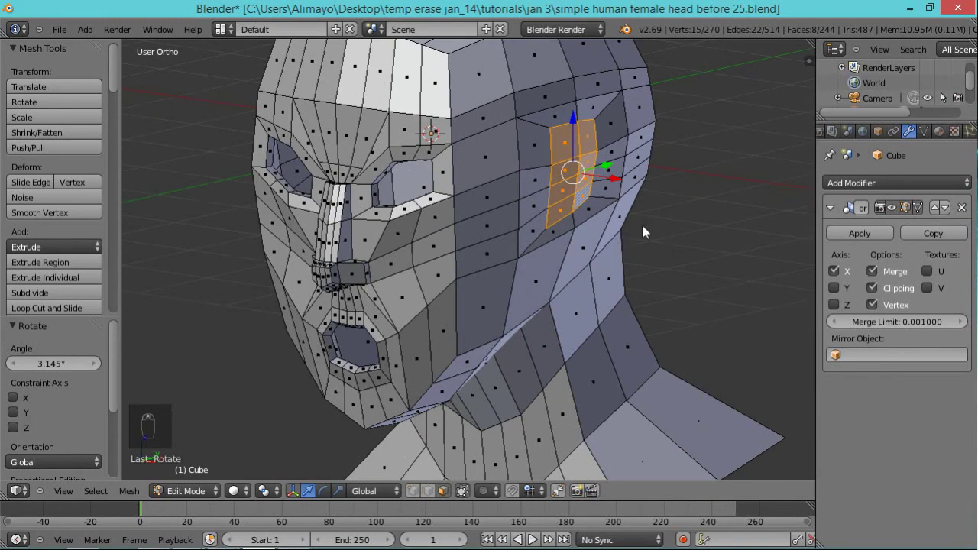
# Extrude the ear patch again, enlarge it about 1.15 and tilt it roughly 23 degrees.
pyautogui.press('e')
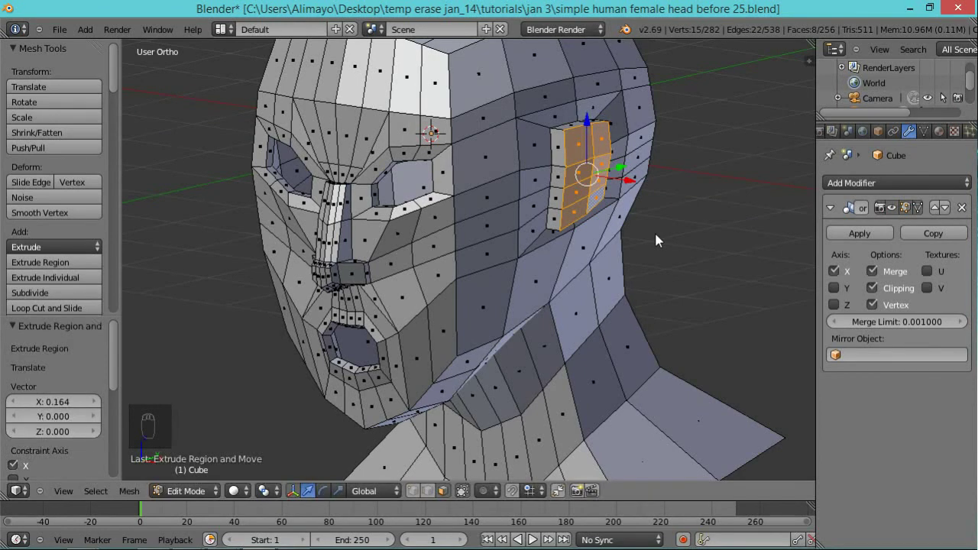
pyautogui.press('s')
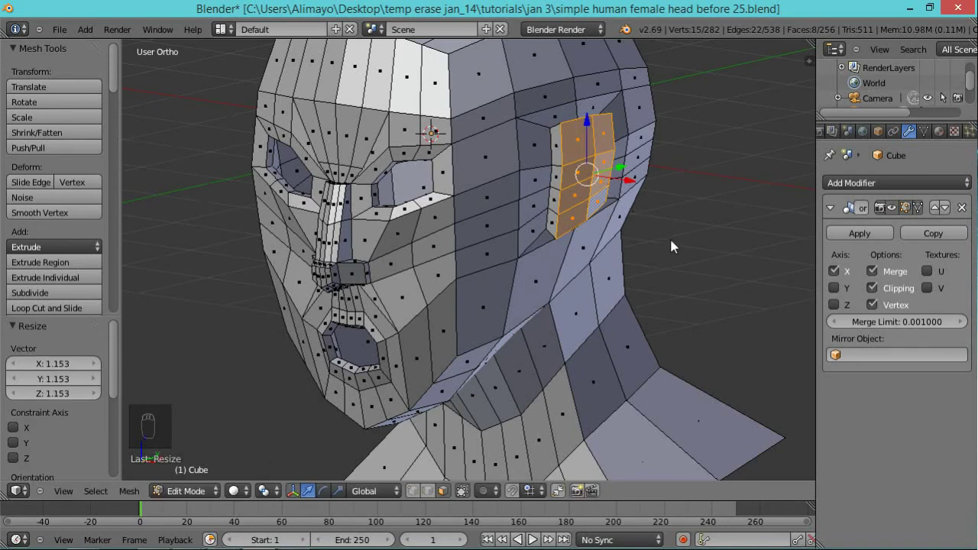
pyautogui.press('r')
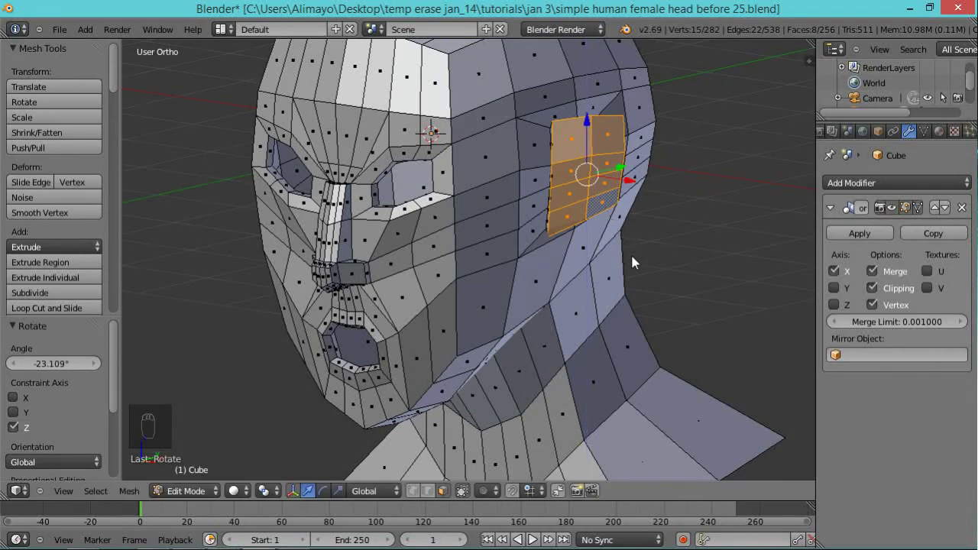
pyautogui.moveTo(707, 266); pyautogui.dragTo(631, 160)
pyautogui.moveTo(635, 157); pyautogui.dragTo(593, 177)
# Shift the ear patch outward about 0.06 and confirm, checking it from around the head.
pyautogui.moveTo(594, 174); pyautogui.dragTo(583, 177)
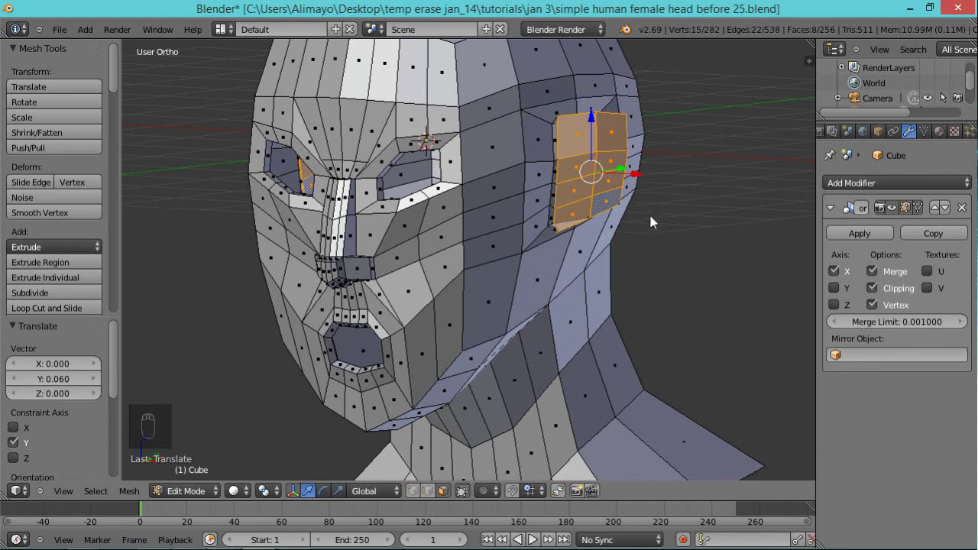
pyautogui.middleClick(650, 194)
pyautogui.moveTo(637, 181); pyautogui.dragTo(542, 274)
pyautogui.click(543, 274)
pyautogui.middleClick(543, 274)
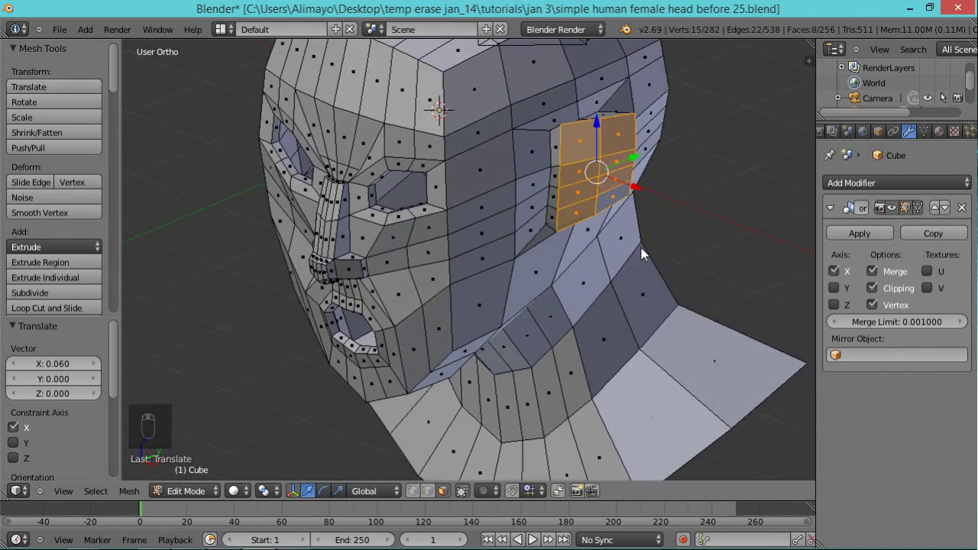
# Save the head as 'before 26.blend' and zoom in on the ear patch.
pyautogui.moveTo(417, 501); pyautogui.dragTo(688, 19)
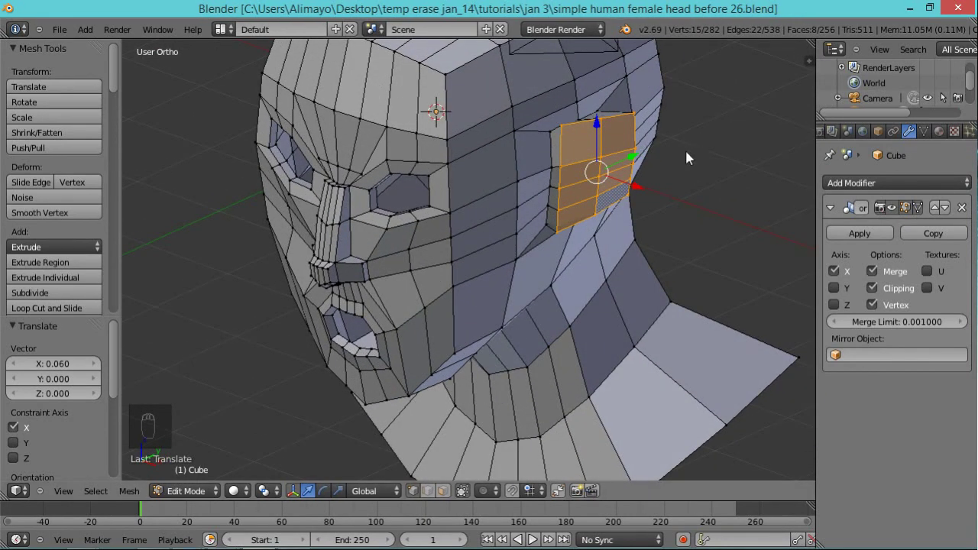
pyautogui.middleClick(686, 192)
pyautogui.moveTo(663, 202); pyautogui.dragTo(276, 306)
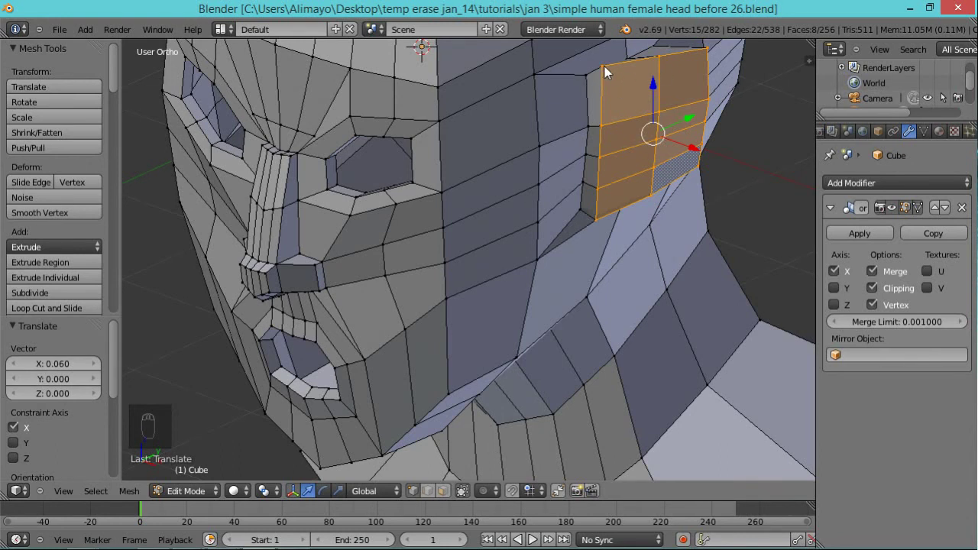
# Pull the vertical cheek edge loop slightly back along Y and check it from around the head.
pyautogui.moveTo(610, 70); pyautogui.dragTo(599, 119)
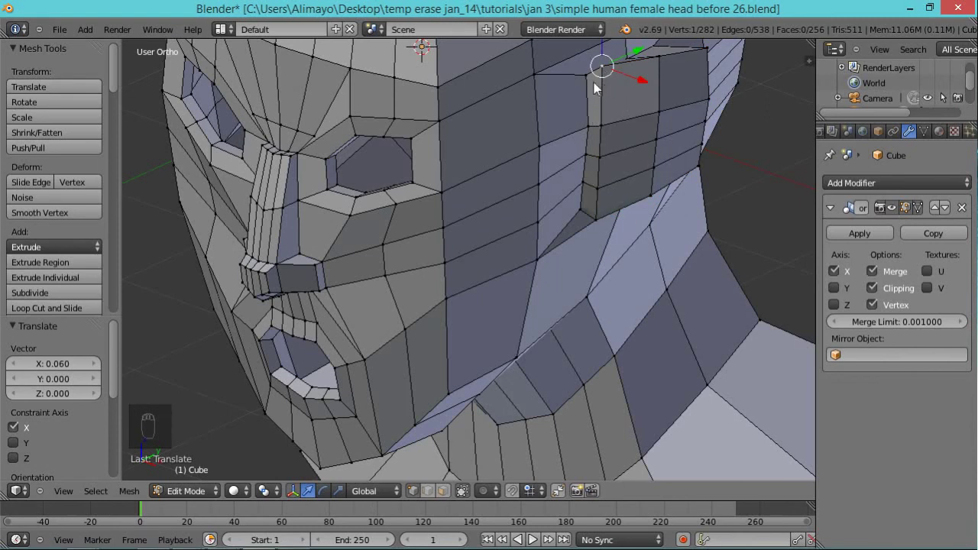
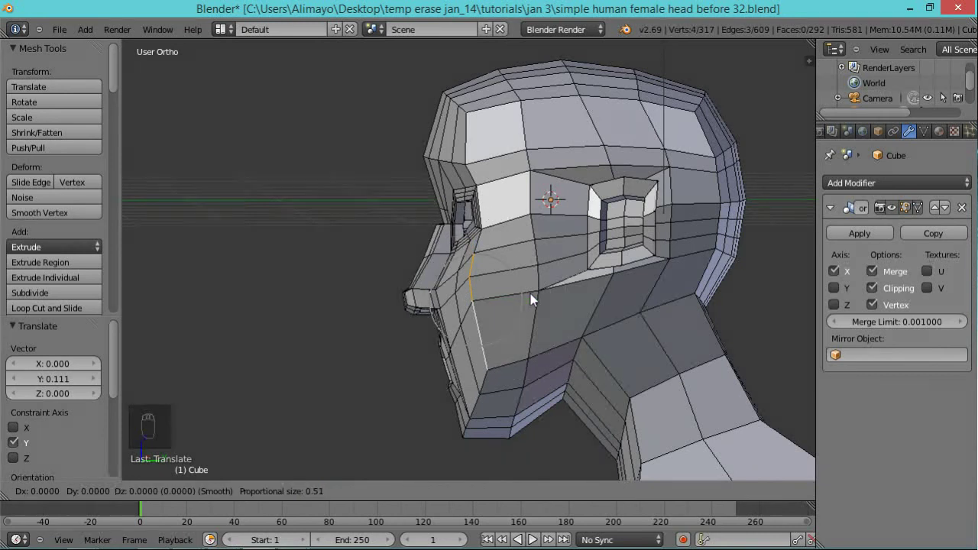
pyautogui.moveTo(541, 307); pyautogui.dragTo(546, 306)
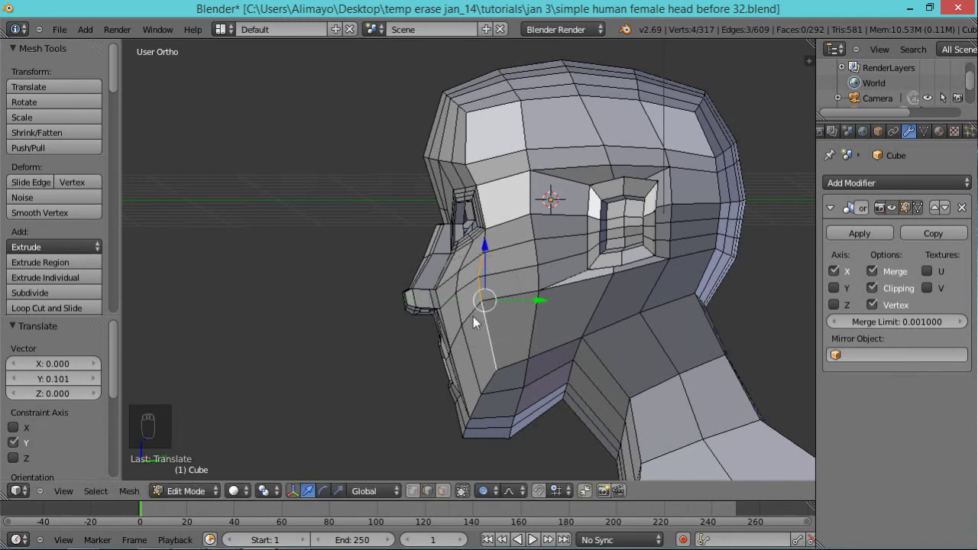
pyautogui.moveTo(473, 320); pyautogui.dragTo(587, 312)
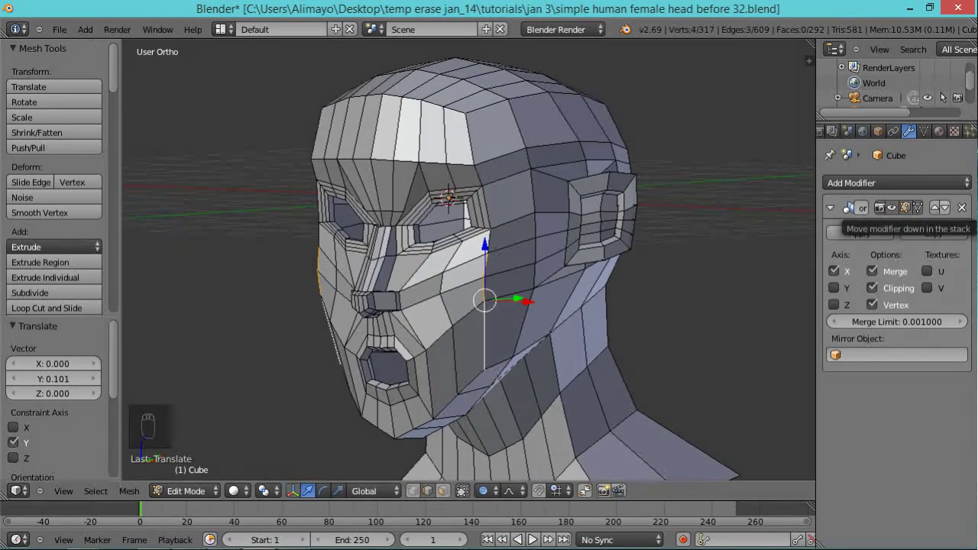
pyautogui.moveTo(668, 210); pyautogui.dragTo(525, 465)
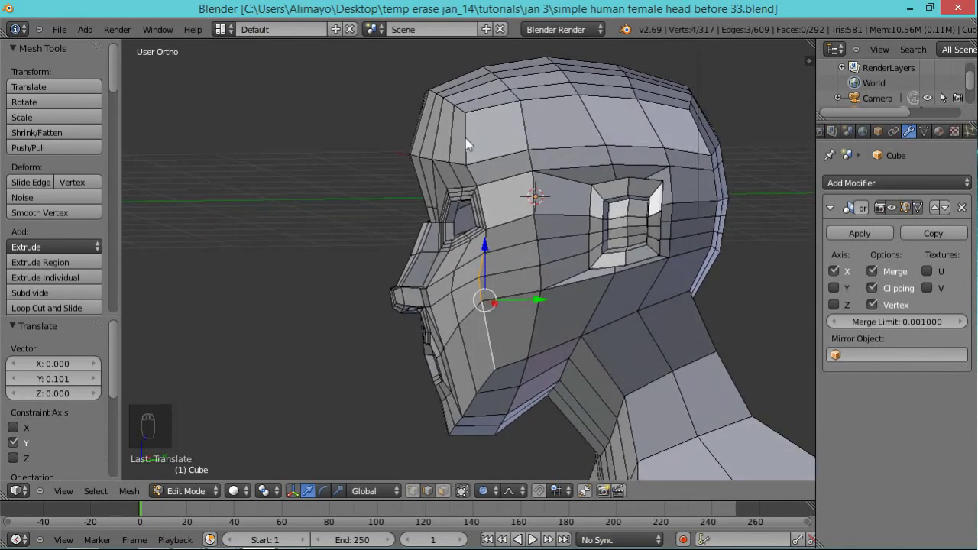
# Select the strip of edges running across the forehead.
pyautogui.moveTo(469, 123); pyautogui.dragTo(471, 157)
pyautogui.moveTo(550, 223); pyautogui.dragTo(471, 158)
pyautogui.click(471, 157)
pyautogui.rightClick(471, 157)
pyautogui.click(470, 158)
pyautogui.rightClick(471, 158)
pyautogui.press('c')
pyautogui.click(475, 153)
pyautogui.middleClick(475, 154)
# Deselect everything and pick the forehead edge loop.
pyautogui.rightClick(475, 154)
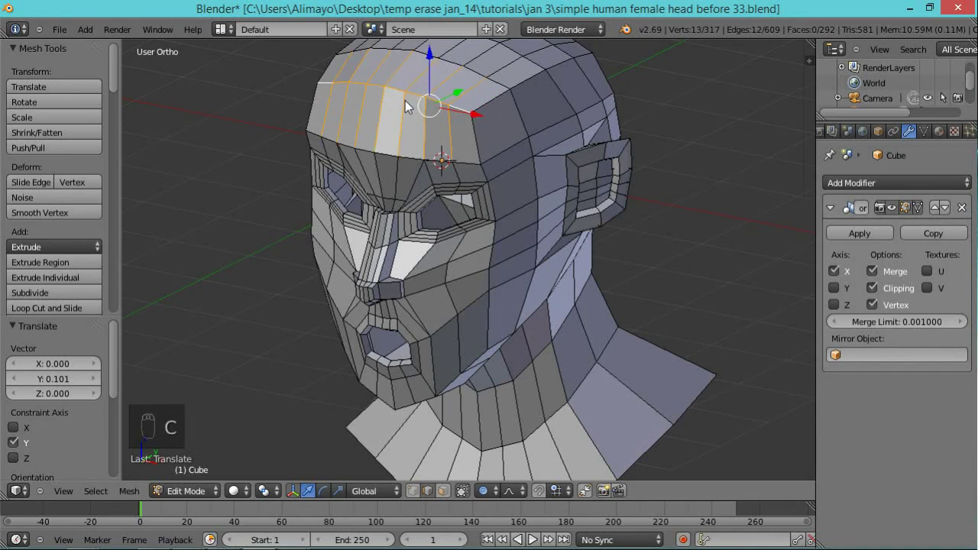
pyautogui.press('a')
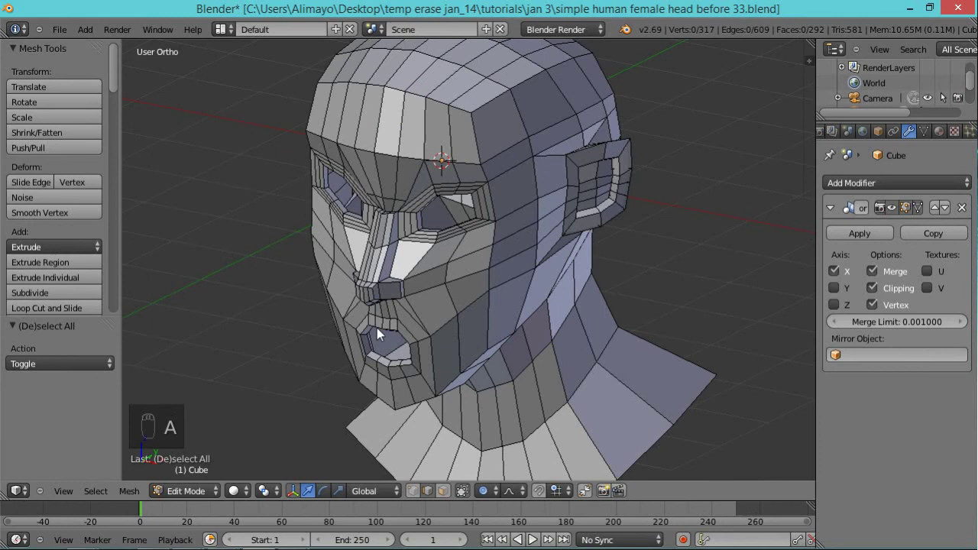
pyautogui.moveTo(418, 495); pyautogui.dragTo(443, 114)
pyautogui.press('c')
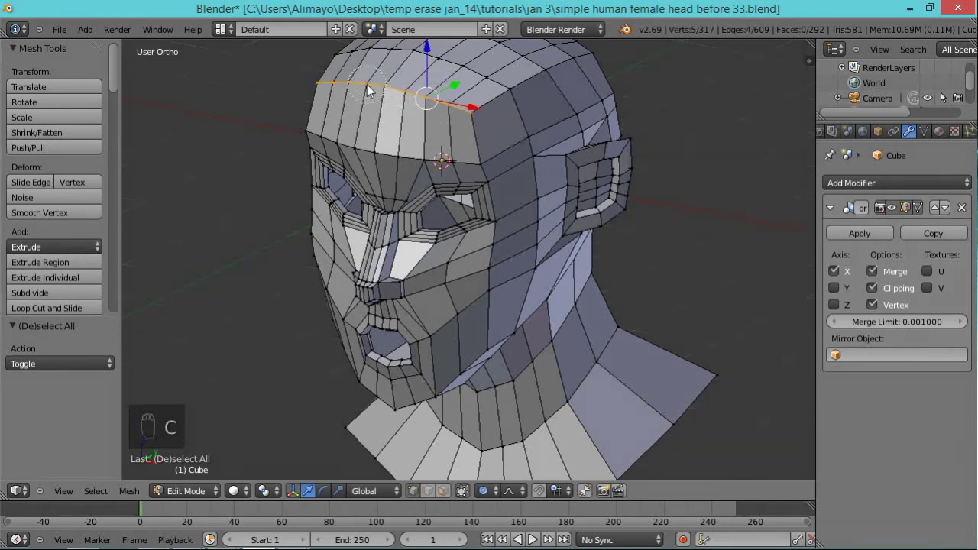
# Move the forehead edge loop back about 0.088 along Y to reshape the brow line.
pyautogui.moveTo(426, 48); pyautogui.dragTo(526, 148)
pyautogui.moveTo(434, 136); pyautogui.dragTo(434, 54)
pyautogui.click(433, 54)
pyautogui.moveTo(480, 89); pyautogui.dragTo(493, 109)
pyautogui.click(493, 109)
pyautogui.middleClick(439, 191)
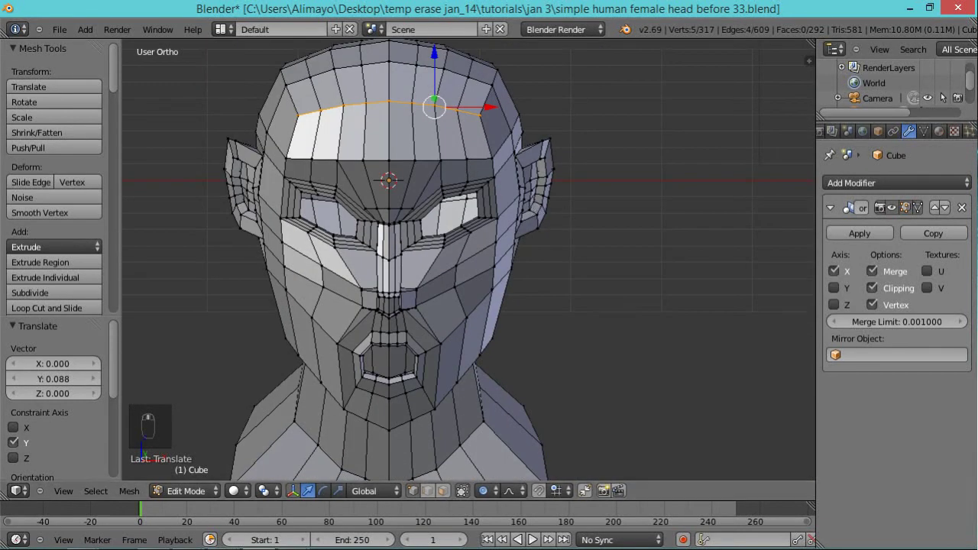
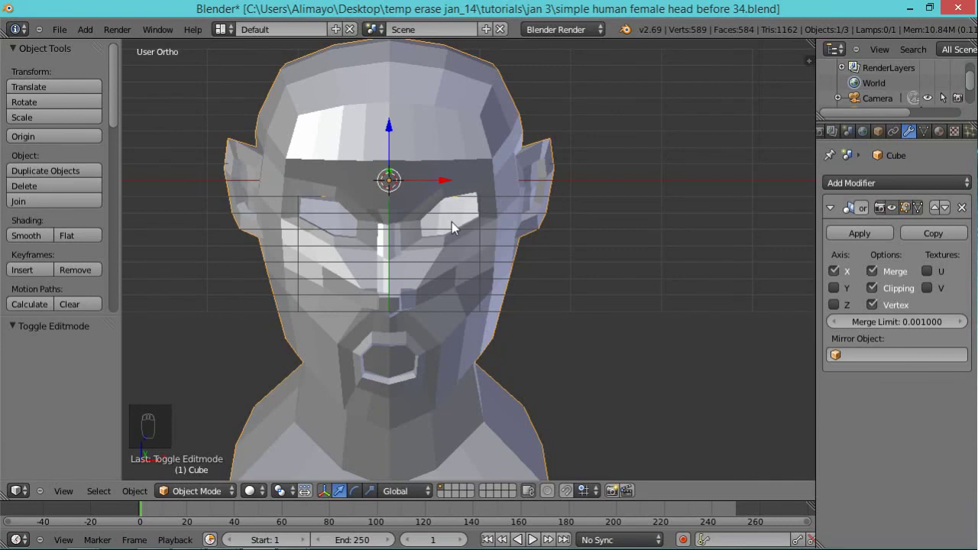
# Place the 3D cursor in the right eye socket from the front and set its depth from the side.
pyautogui.press('KP_1')
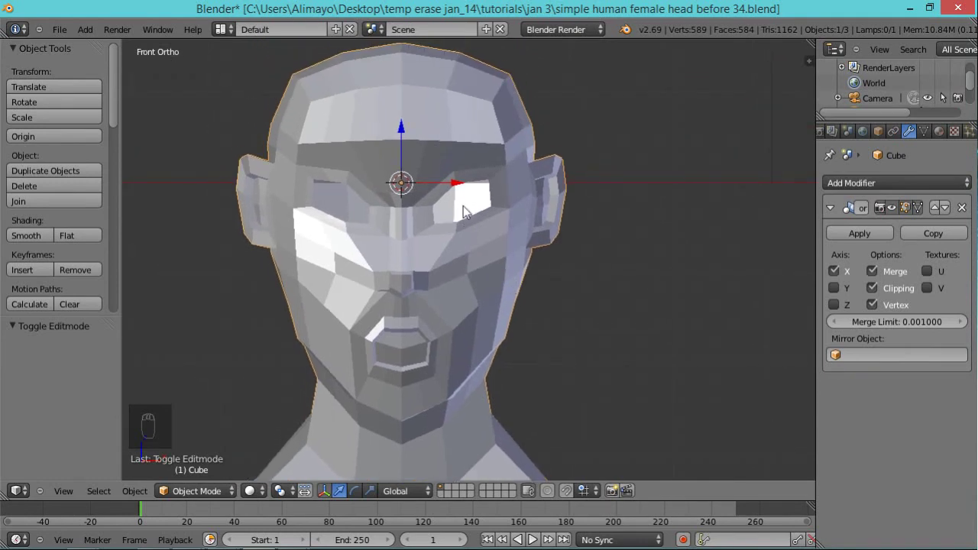
pyautogui.moveTo(466, 208); pyautogui.dragTo(467, 208)
pyautogui.moveTo(467, 209); pyautogui.dragTo(473, 202)
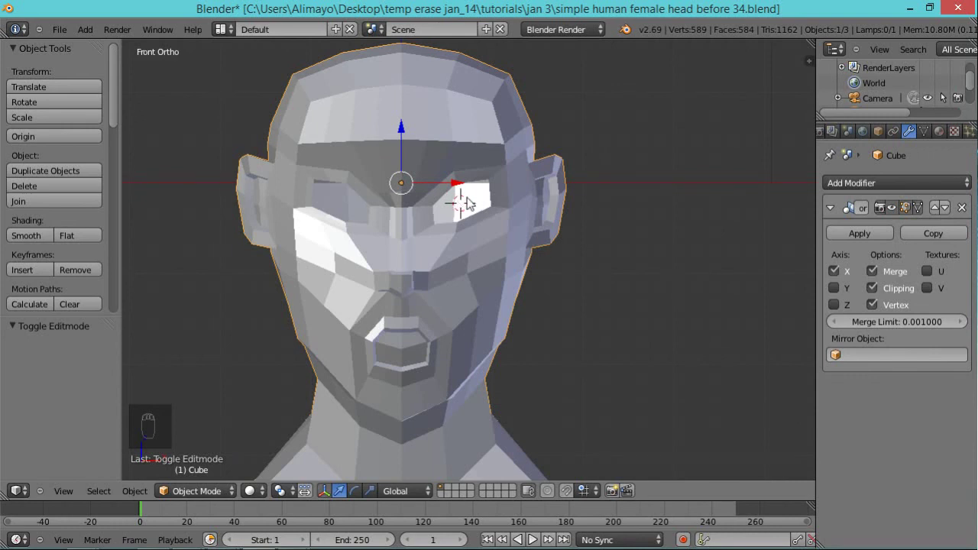
pyautogui.press('KP_3')
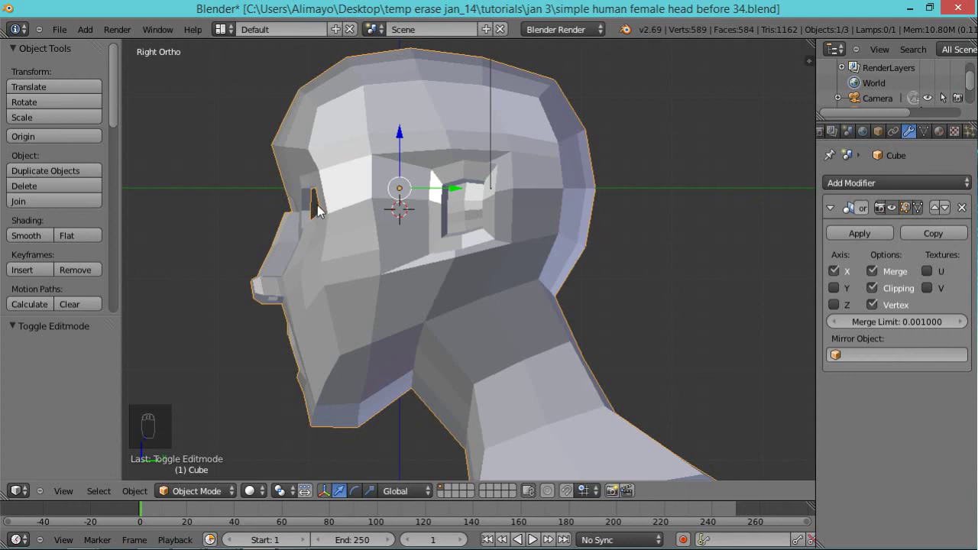
pyautogui.moveTo(322, 209); pyautogui.dragTo(410, 222)
# Check front and side views alternately and fine-tune the cursor over the eye opening.
pyautogui.press('KP_1')
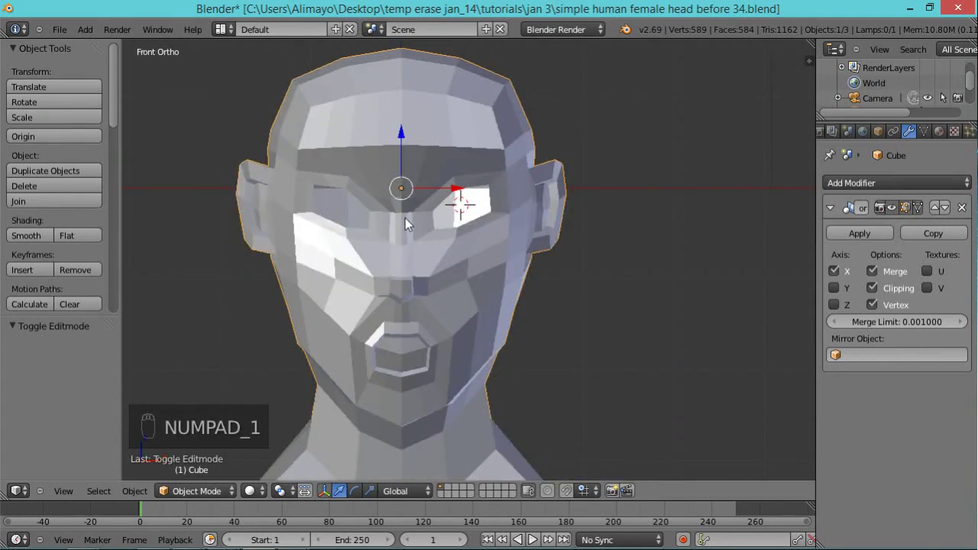
pyautogui.press('KP_3')
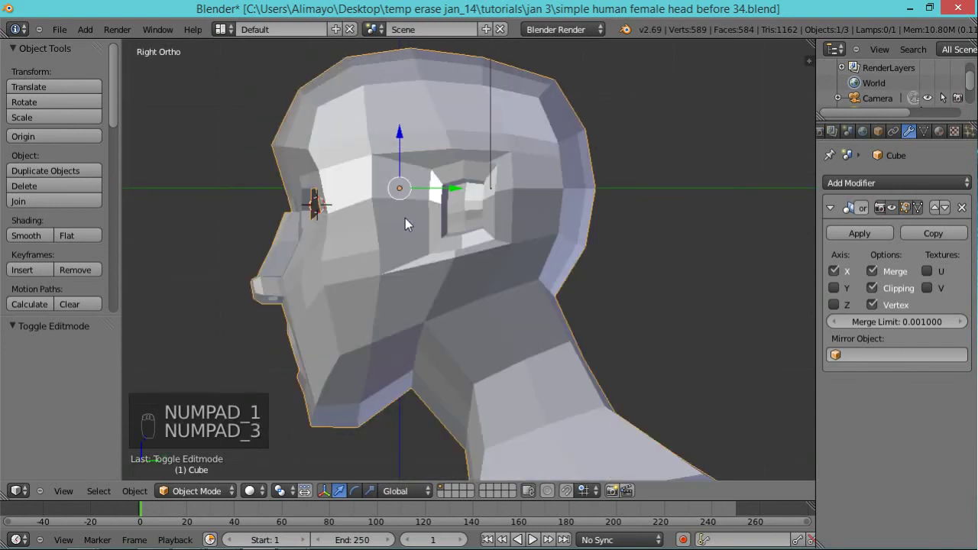
pyautogui.press('KP_1')
pyautogui.press('KP_3')
pyautogui.press('KP_1')
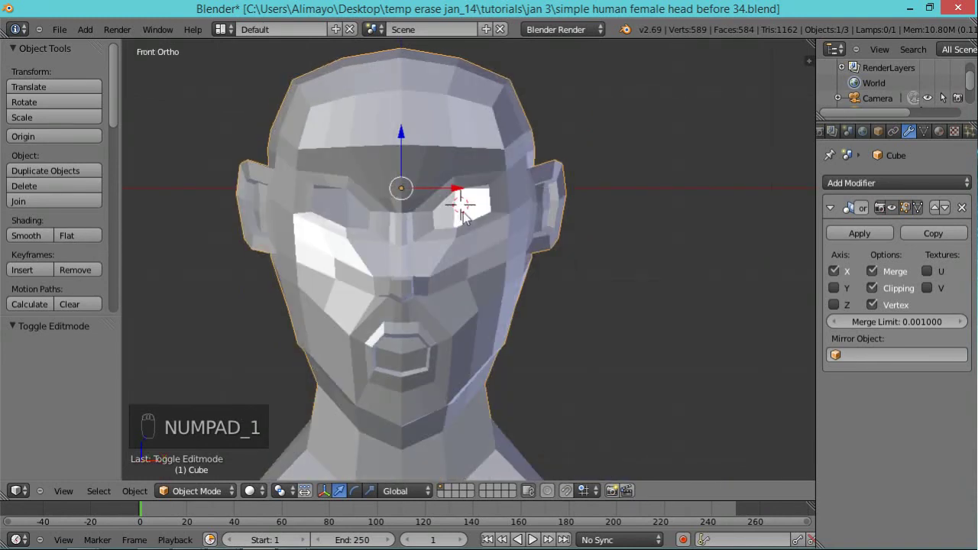
pyautogui.moveTo(465, 215); pyautogui.dragTo(506, 236)
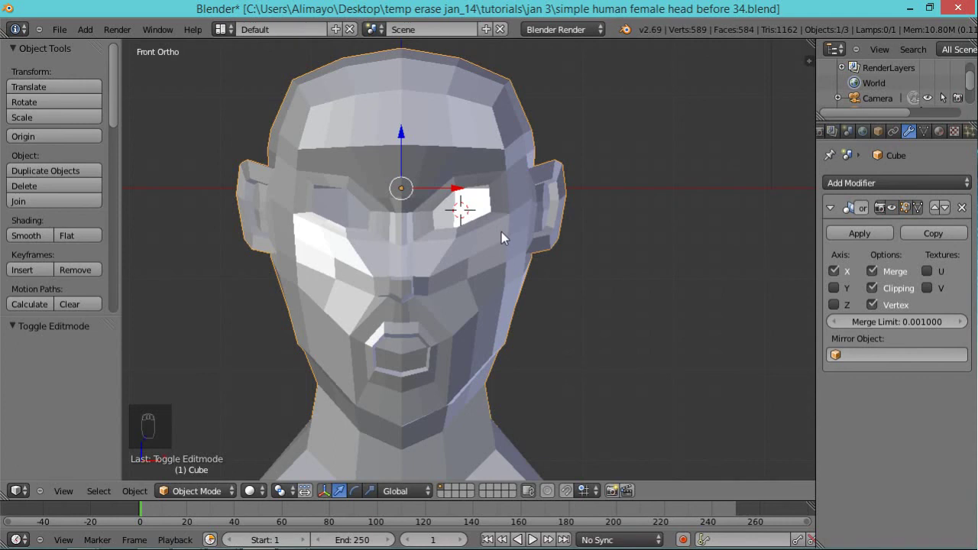
# Add a UV sphere at the cursor with 12 segments and 12 rings.
pyautogui.press('shift+a')
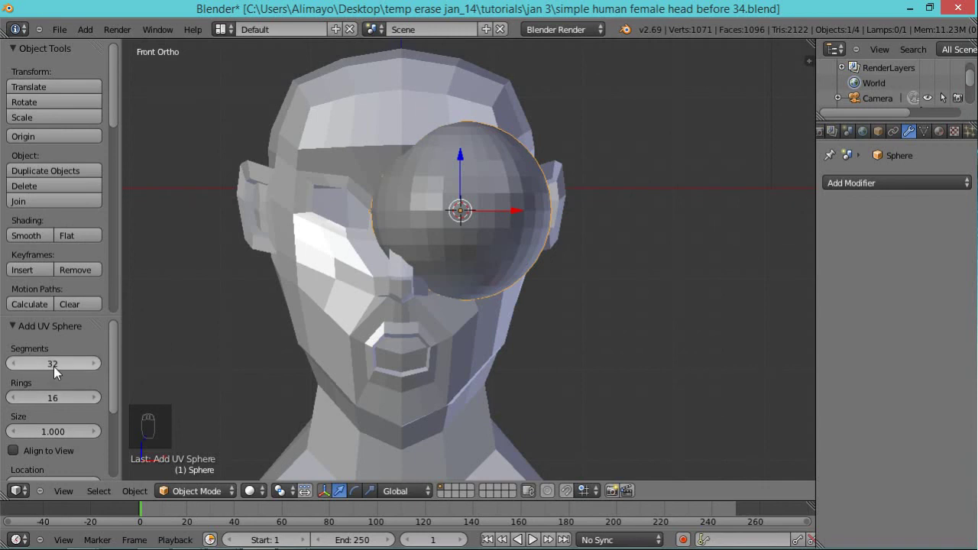
pyautogui.moveTo(60, 371); pyautogui.dragTo(67, 383)
pyautogui.moveTo(59, 406); pyautogui.dragTo(435, 338)
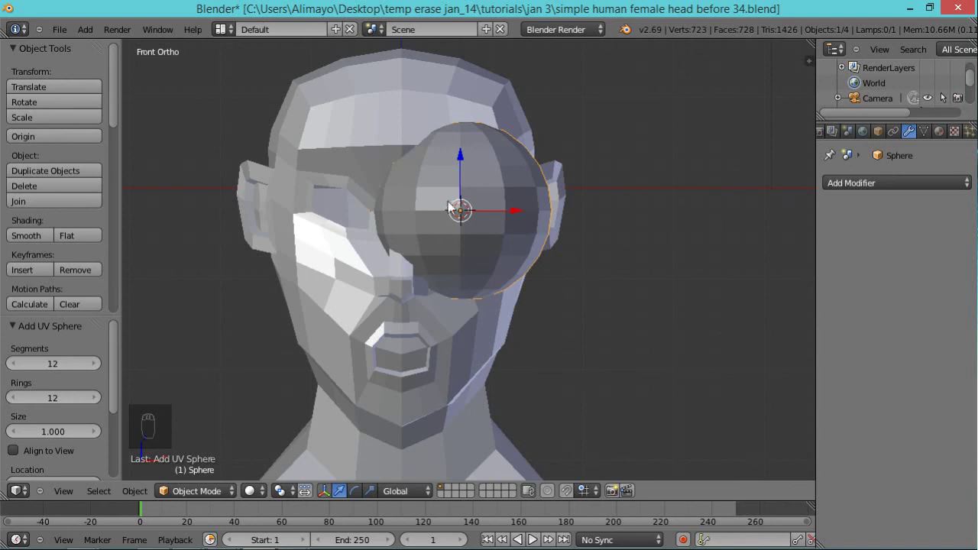
# Shrink the sphere's mesh to about 0.345 so it fits the eye socket.
pyautogui.press('Tab')
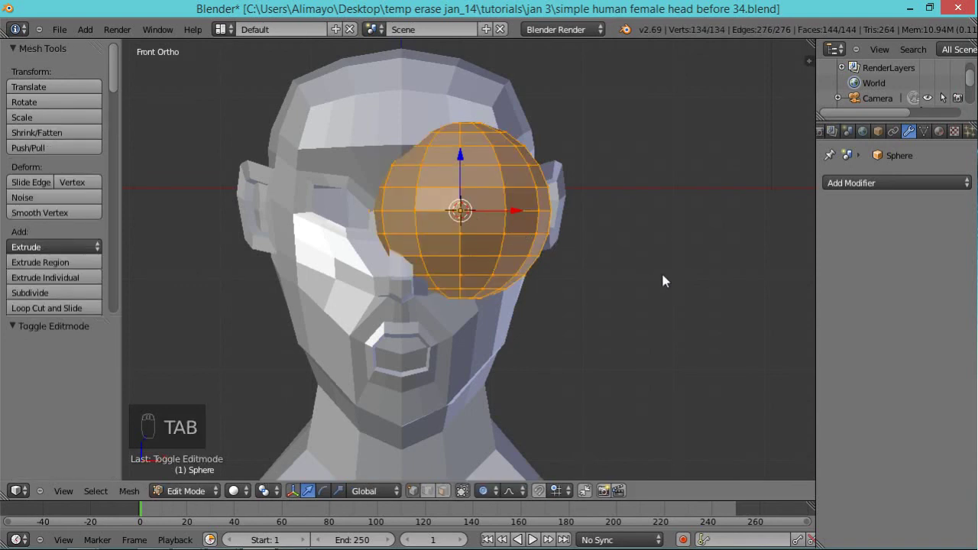
pyautogui.press('s')
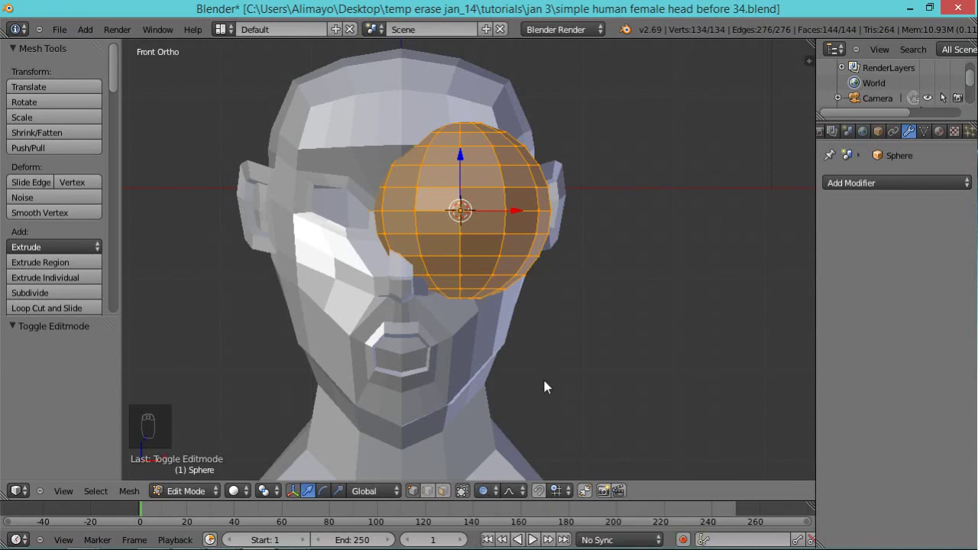
pyautogui.press('o')
pyautogui.press('s')
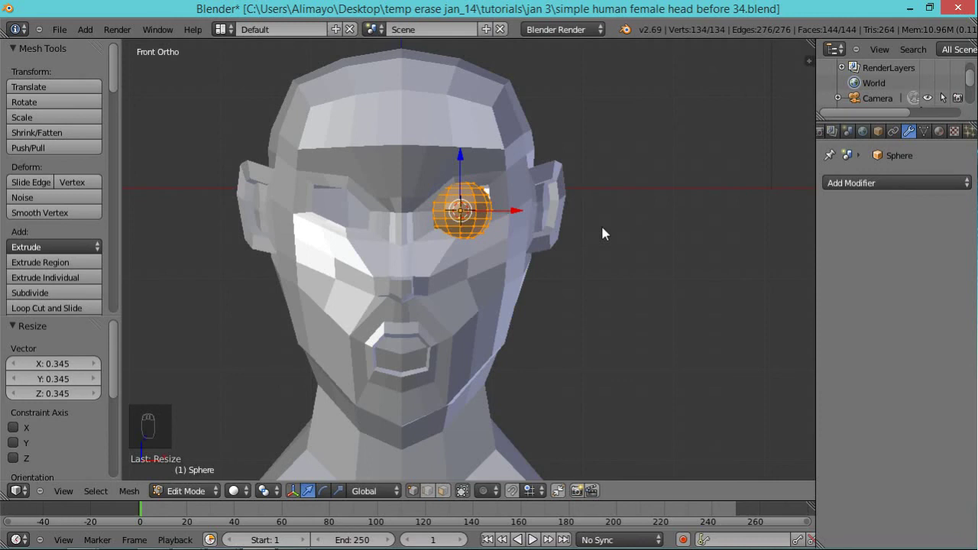
# Push the eyeball 0.1 back into the socket and inspect its placement from around the head.
pyautogui.moveTo(637, 276); pyautogui.dragTo(514, 212)
pyautogui.moveTo(514, 212); pyautogui.dragTo(522, 210)
pyautogui.moveTo(629, 314); pyautogui.dragTo(558, 249)
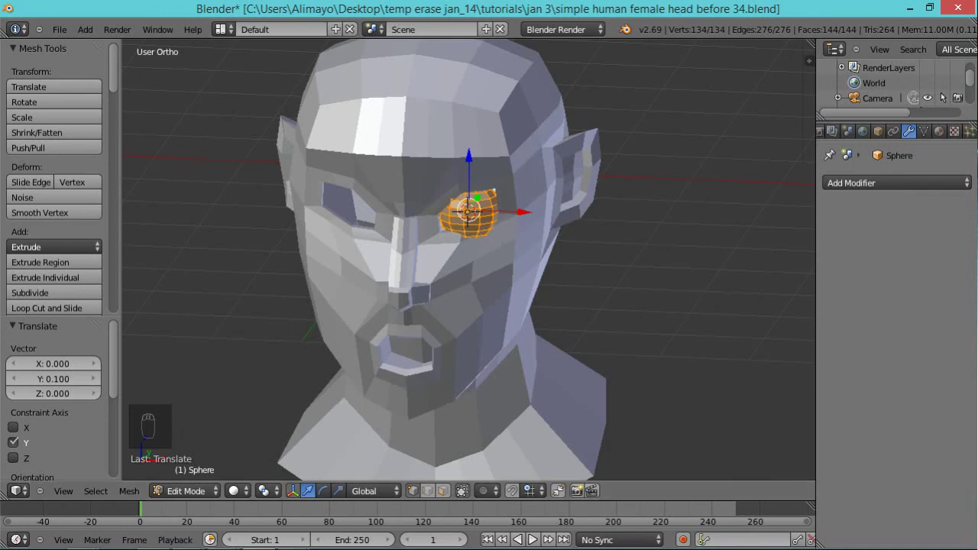
pyautogui.middleClick(607, 257)
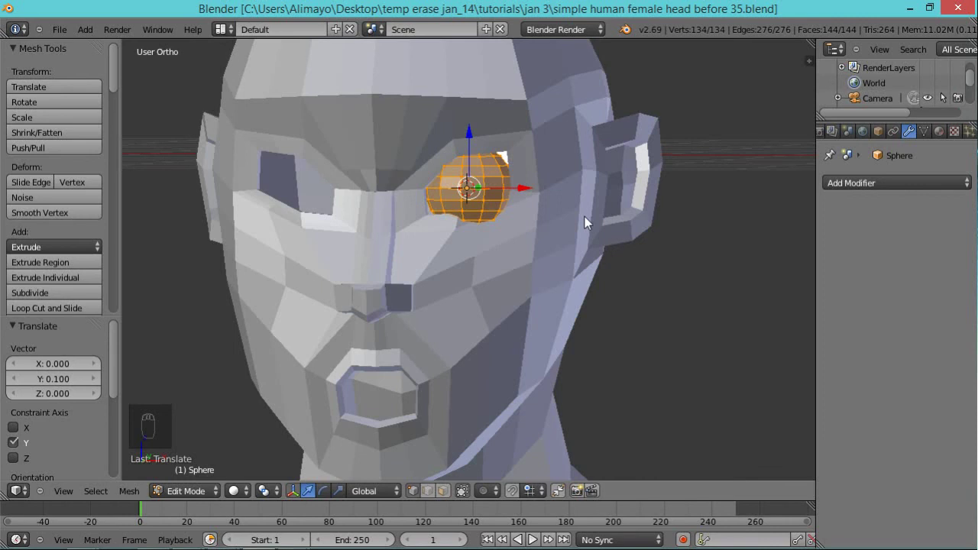
pyautogui.press('KP_1')
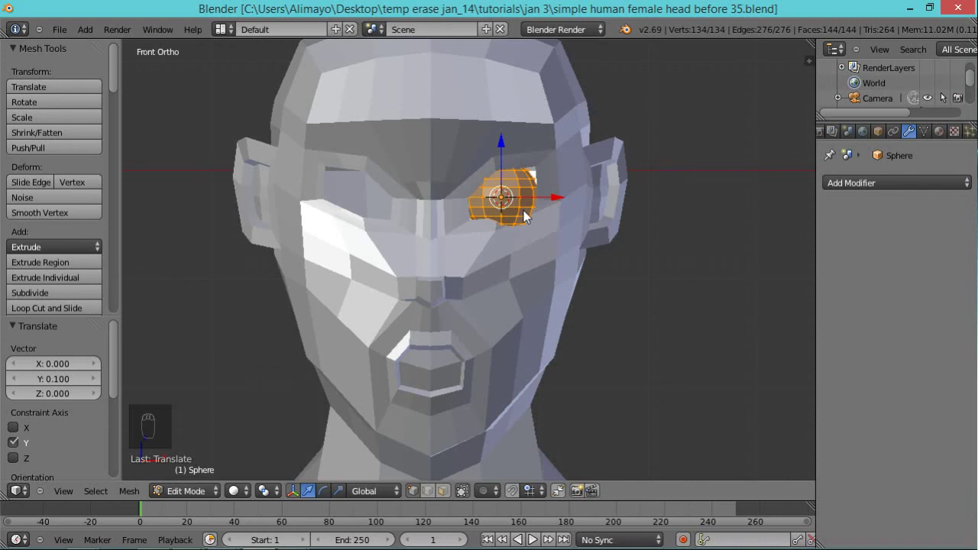
# Isolate the eyeball sphere in local view ready to duplicate its mesh.
pyautogui.press('KP_Divide')
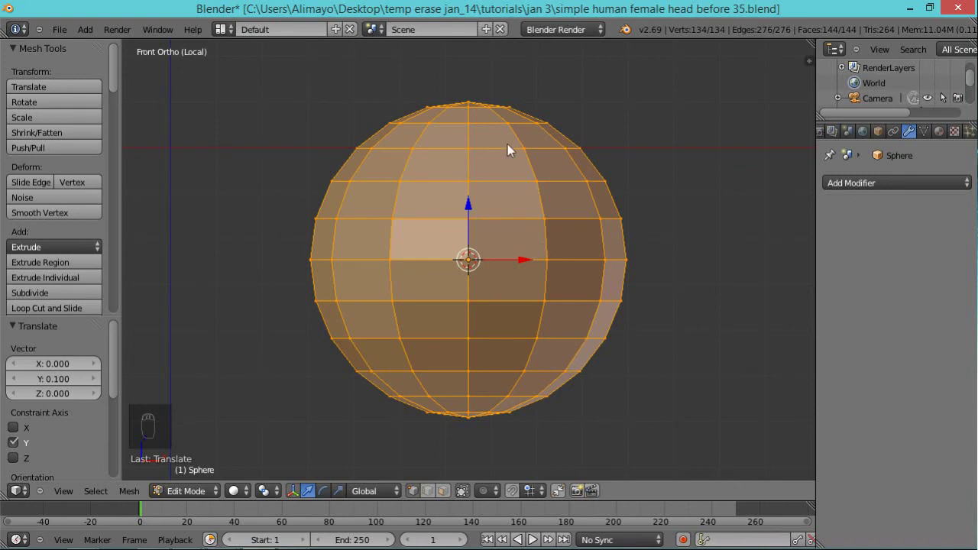
pyautogui.moveTo(507, 237); pyautogui.dragTo(565, 280)
# Duplicate the eyeball mesh and shrink the copy to about 0.92 inside the original.
pyautogui.press('shift+d')
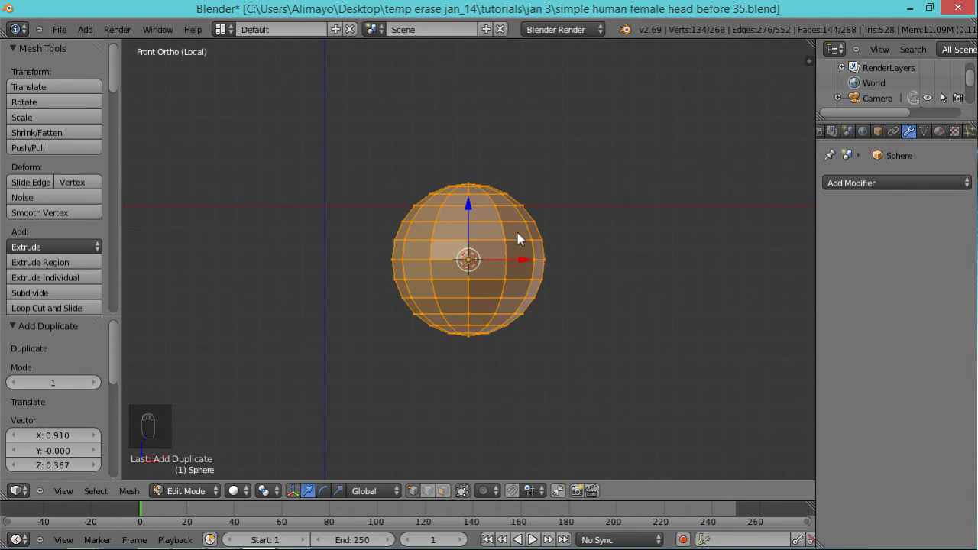
pyautogui.press('s')
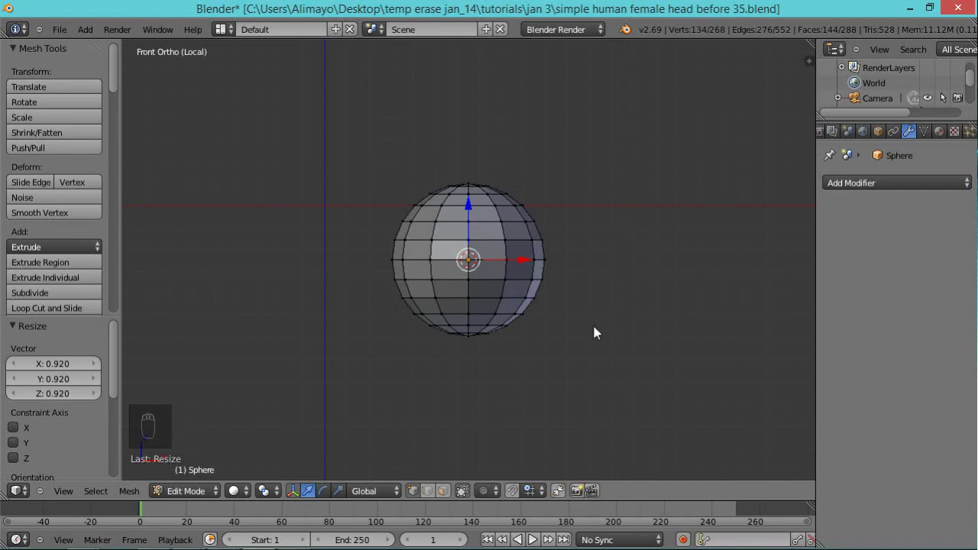
pyautogui.moveTo(600, 331); pyautogui.dragTo(446, 503)
pyautogui.moveTo(446, 502); pyautogui.dragTo(545, 320)
# Delete the lower half of the sphere's faces and deselect the remainder.
pyautogui.press('x')
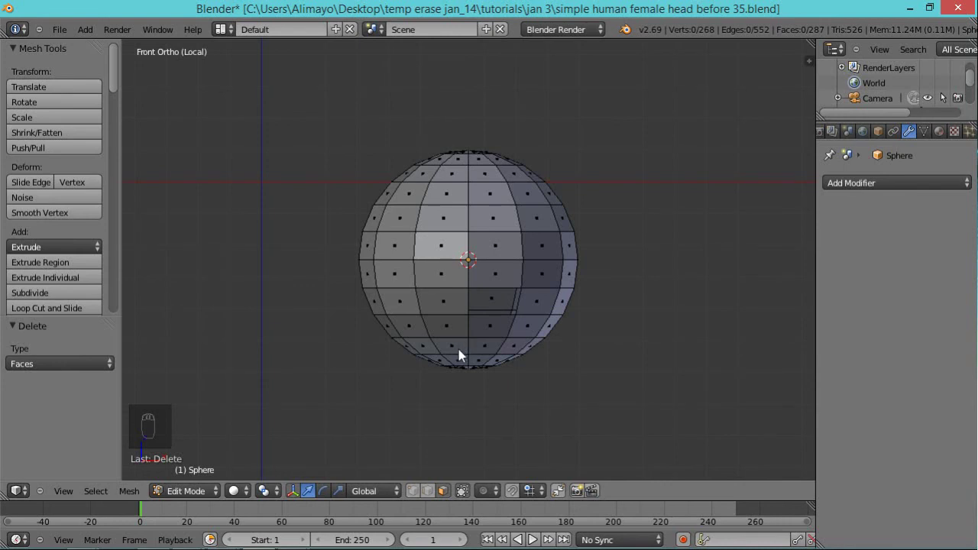
pyautogui.press('c')
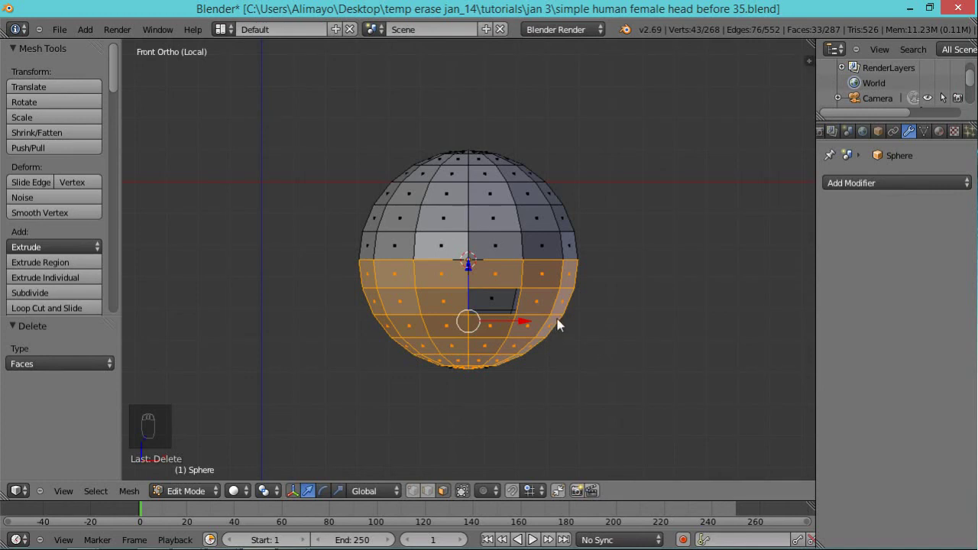
pyautogui.press('x')
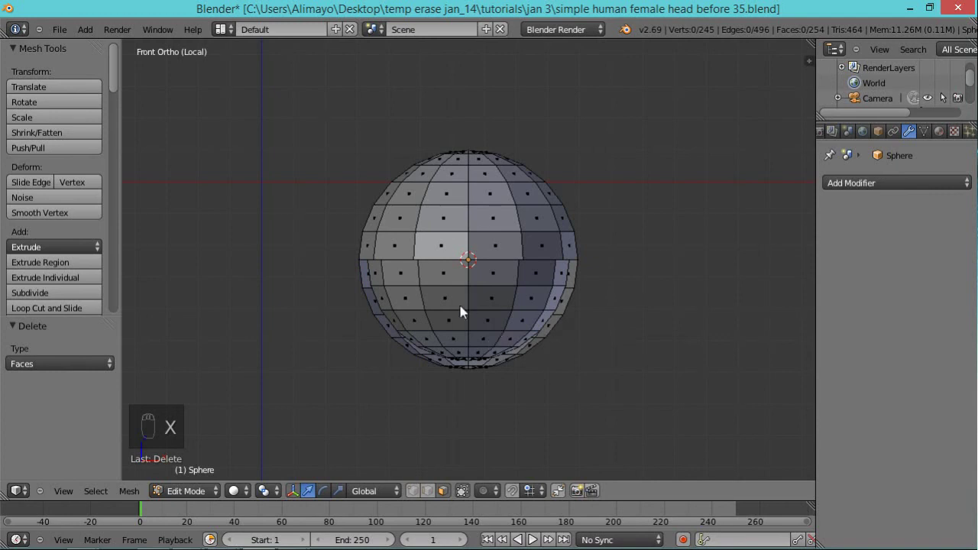
pyautogui.moveTo(542, 358); pyautogui.dragTo(354, 321)
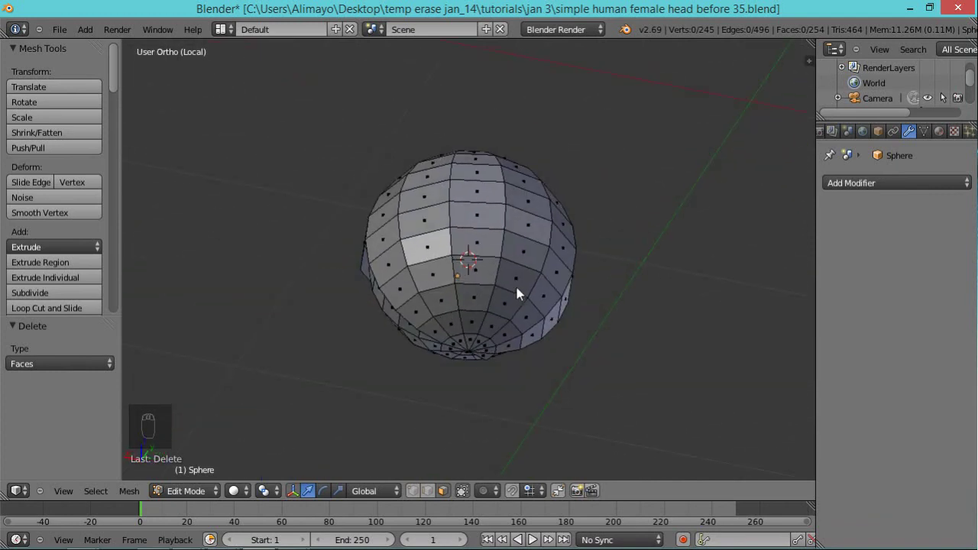
pyautogui.press('c')
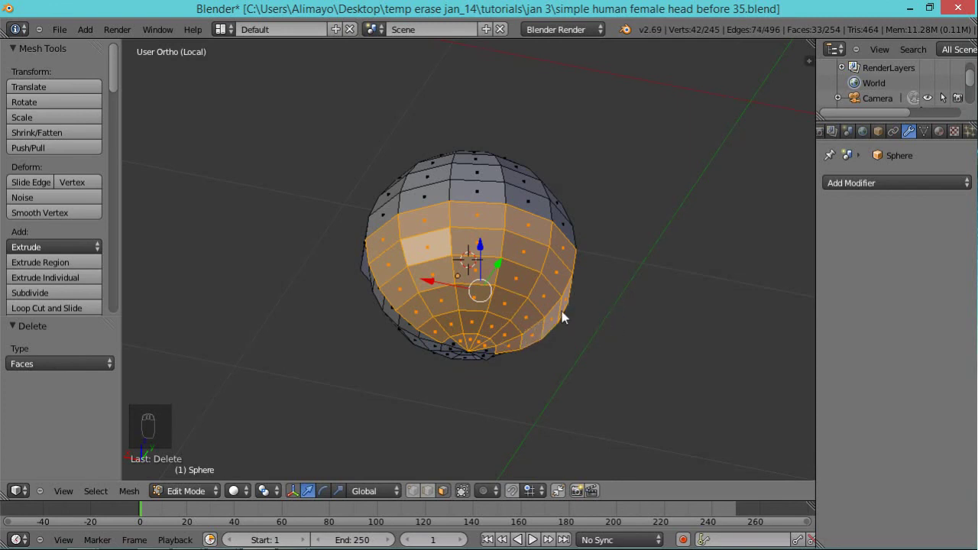
pyautogui.press('x')
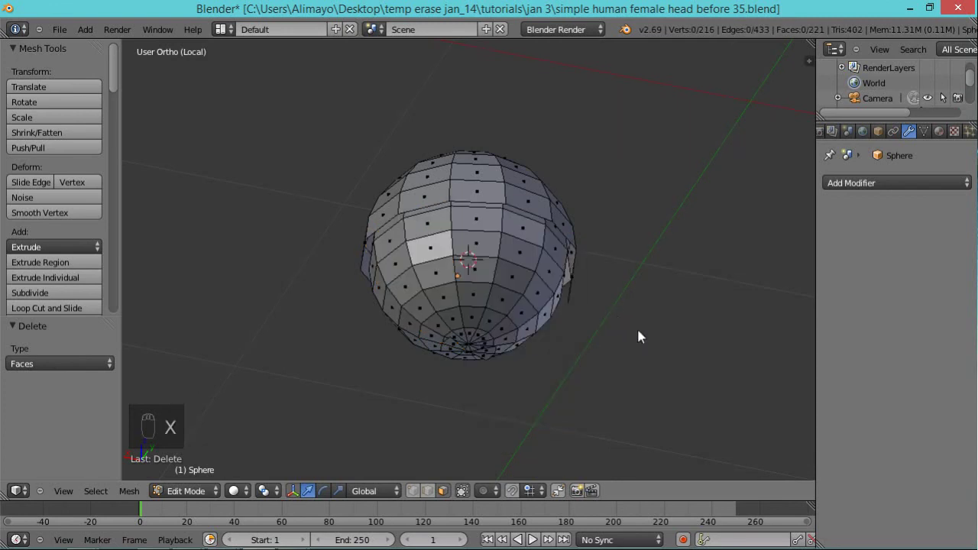
# Delete more faces near the sphere's front pole and view the opened sphere from the front.
pyautogui.moveTo(566, 356); pyautogui.dragTo(502, 252)
pyautogui.moveTo(503, 252); pyautogui.dragTo(510, 263)
pyautogui.press('x')
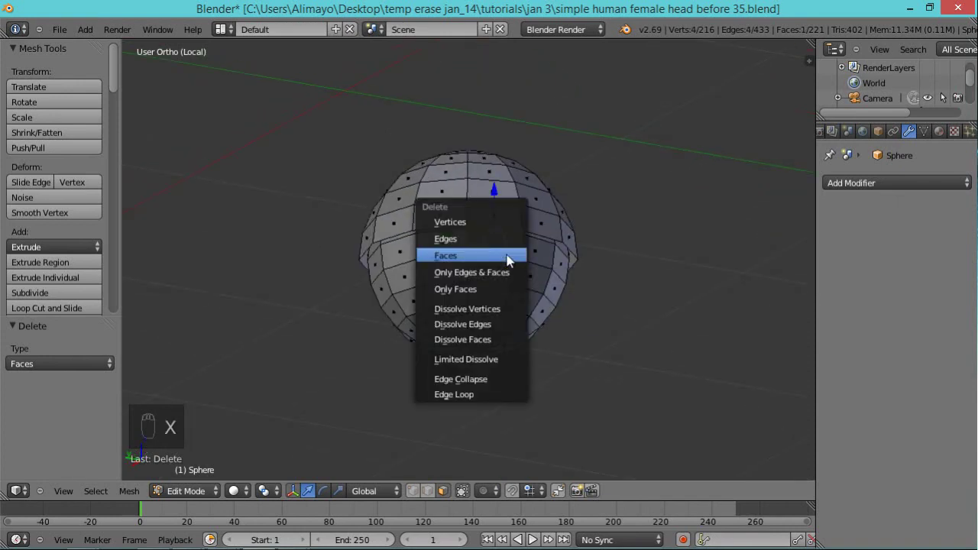
pyautogui.moveTo(629, 349); pyautogui.dragTo(492, 355)
pyautogui.moveTo(492, 355); pyautogui.dragTo(504, 374)
pyautogui.moveTo(507, 370); pyautogui.dragTo(419, 388)
pyautogui.moveTo(545, 329); pyautogui.dragTo(422, 377)
pyautogui.press('x')
pyautogui.moveTo(471, 299); pyautogui.dragTo(320, 367)
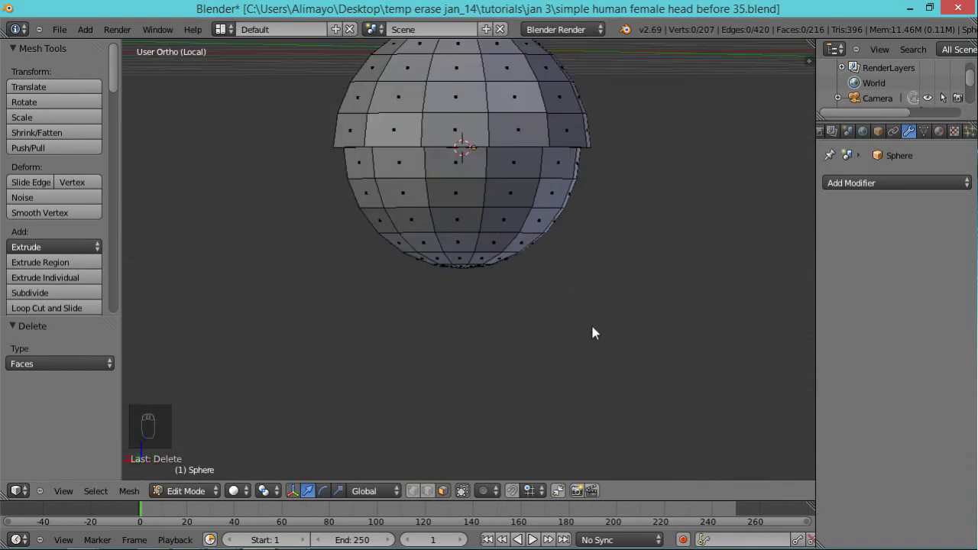
pyautogui.press('KP_1')
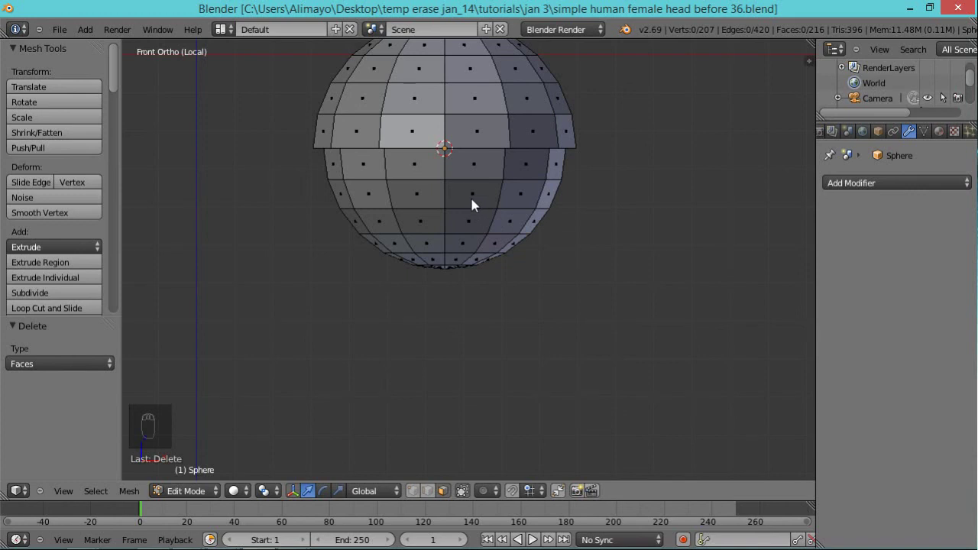
# Select the sphere's whole lower half and rotate it 90 degrees about X.
pyautogui.moveTo(468, 209); pyautogui.dragTo(432, 236)
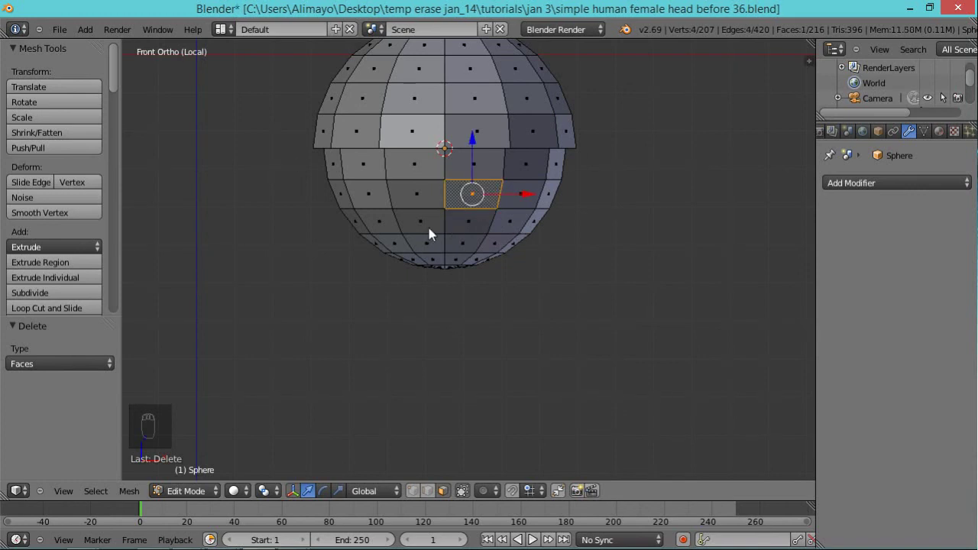
pyautogui.press('ctrl+l')
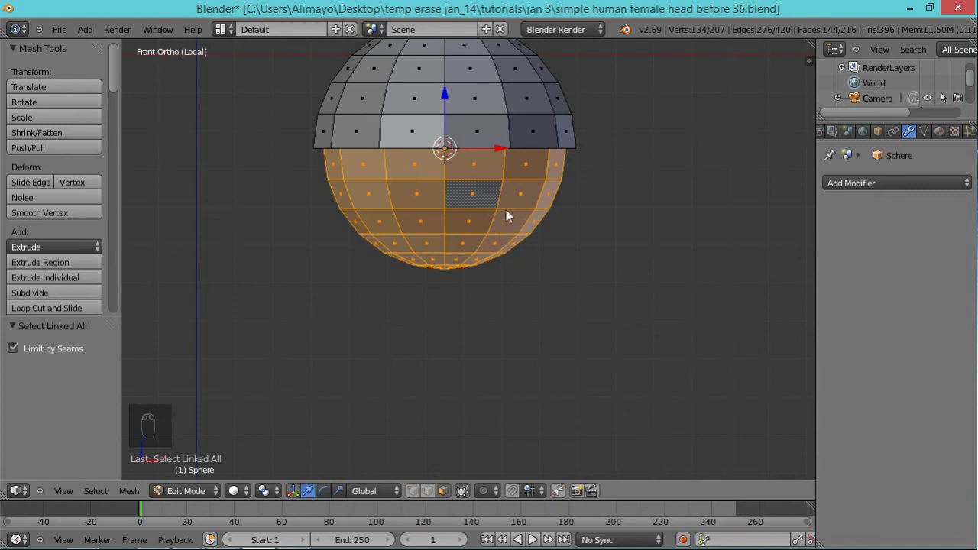
pyautogui.press('r')
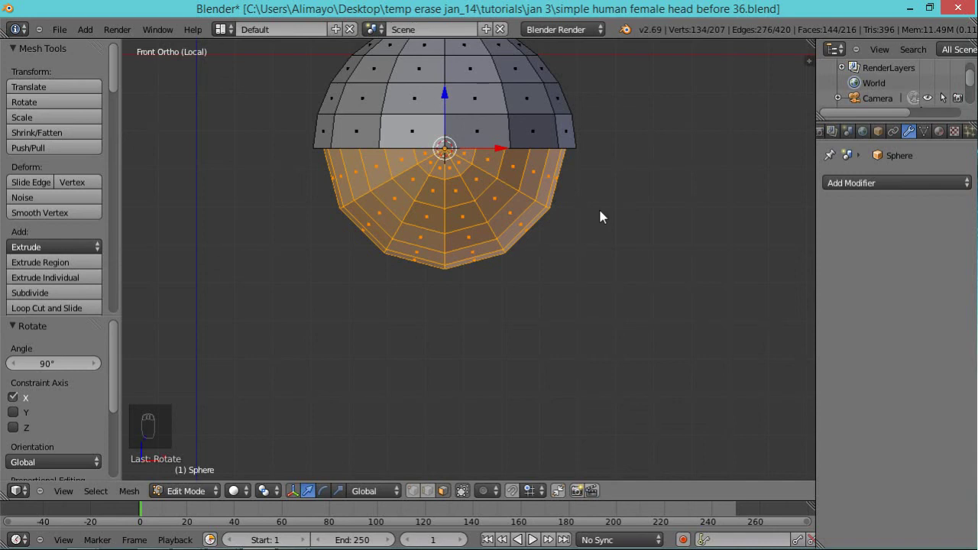
# From the right view, select the whole upper cap and tilt it about 32 degrees.
pyautogui.press('KP_3')
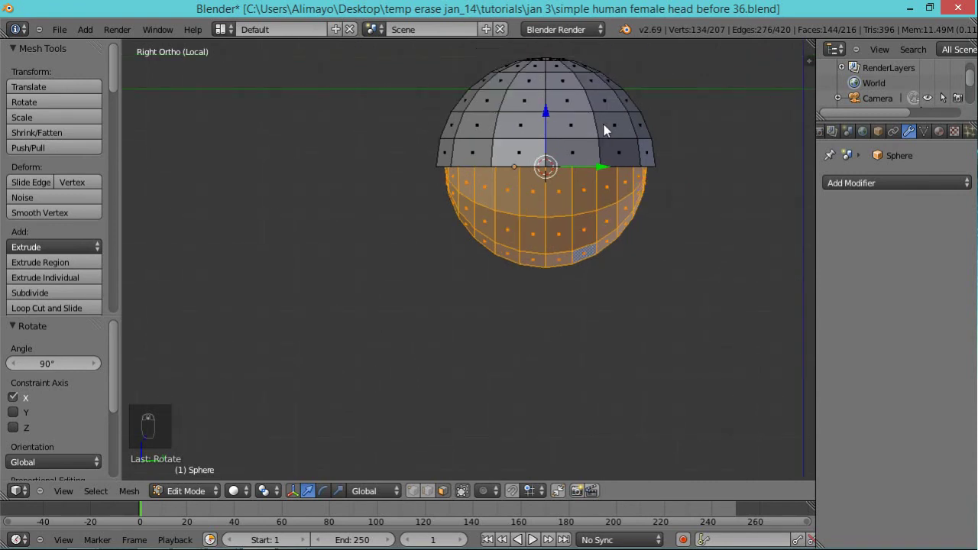
pyautogui.moveTo(582, 141); pyautogui.dragTo(588, 135)
pyautogui.middleClick(589, 135)
pyautogui.press('ctrl+l')
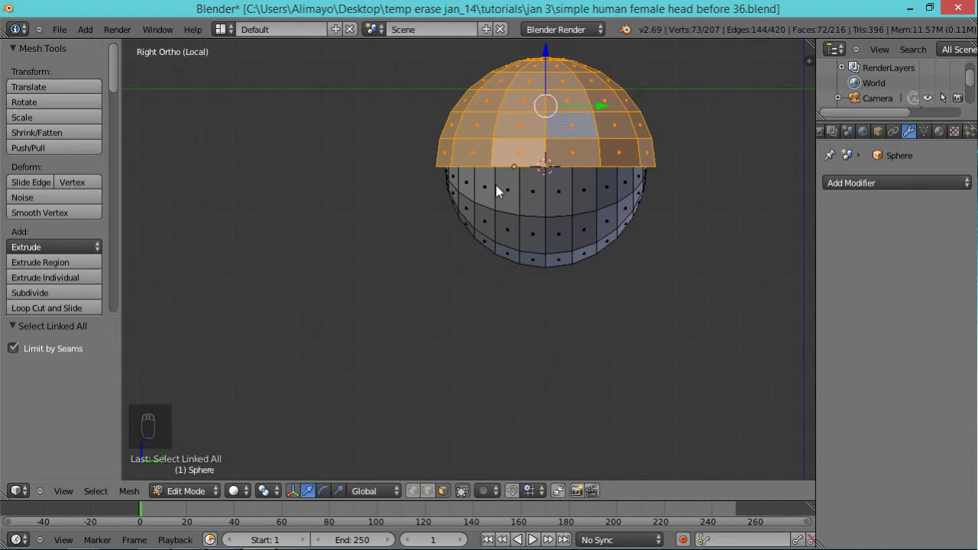
pyautogui.moveTo(280, 502); pyautogui.dragTo(287, 467)
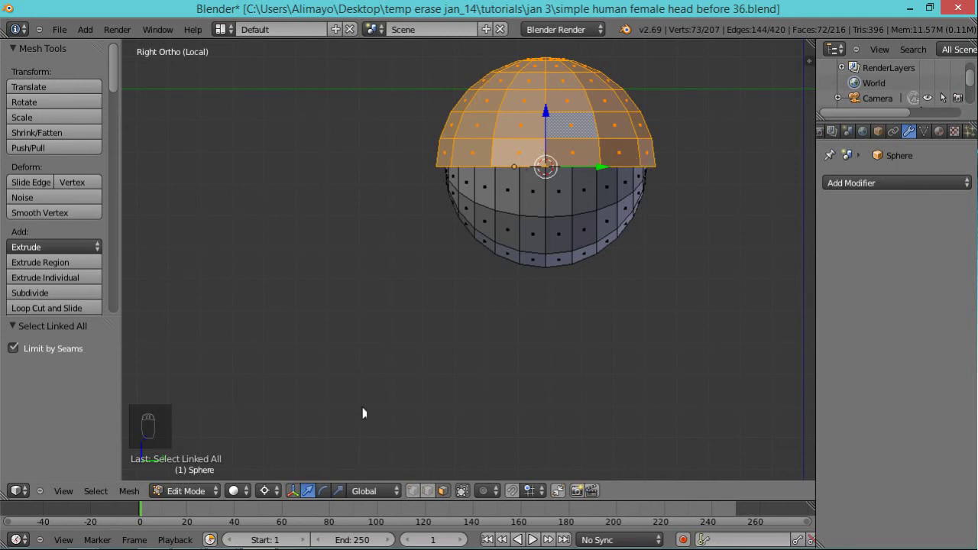
pyautogui.press('r')
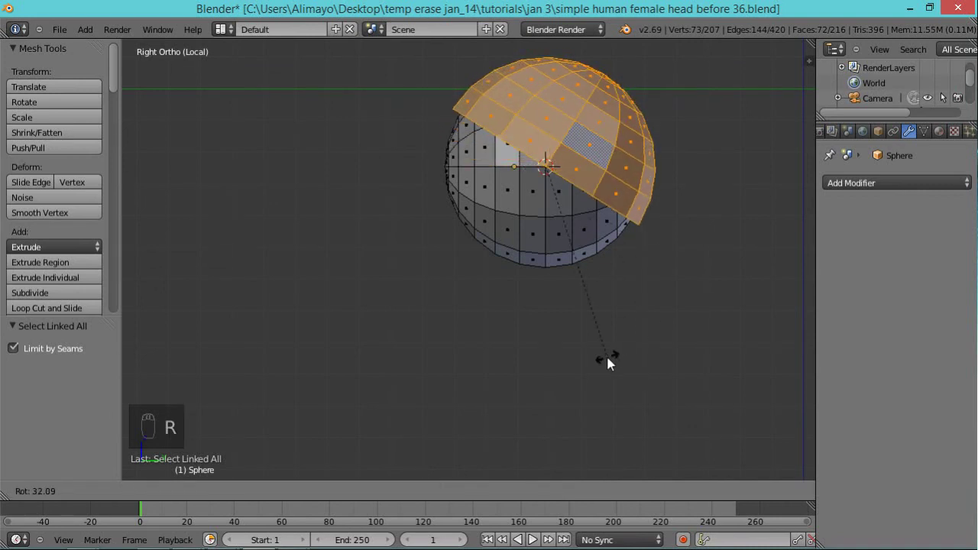
pyautogui.moveTo(613, 363); pyautogui.dragTo(459, 311)
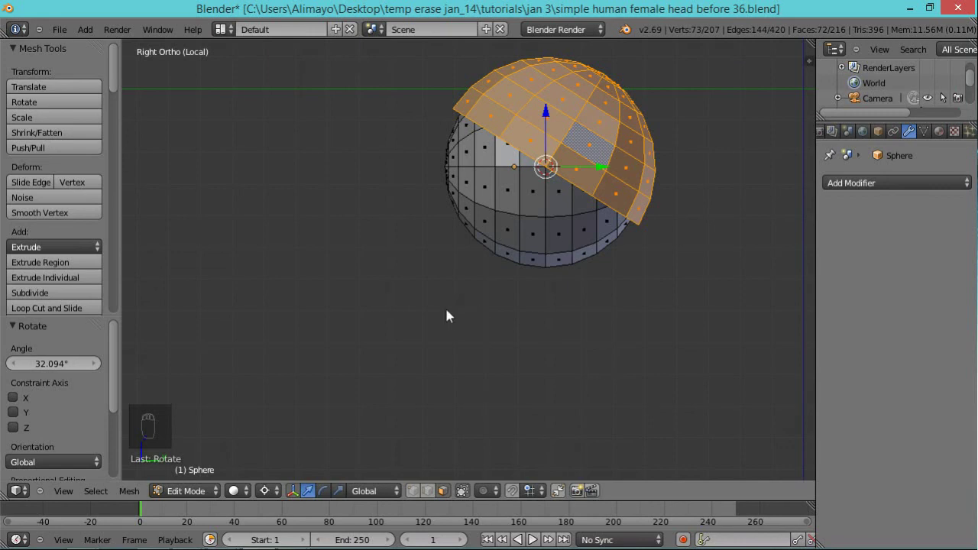
pyautogui.moveTo(461, 299); pyautogui.dragTo(610, 289)
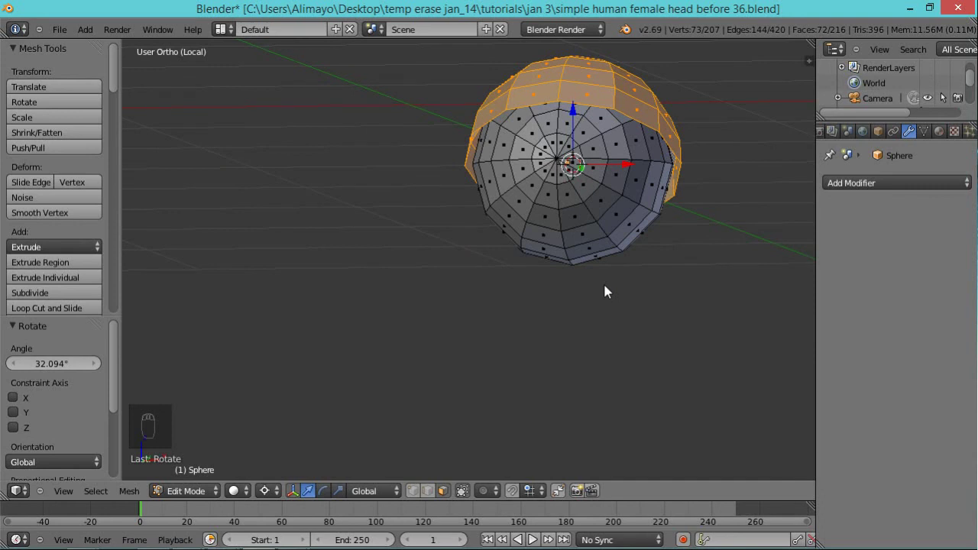
# Deselect everything and select the rim edge loop of the upper cap.
pyautogui.press('a')
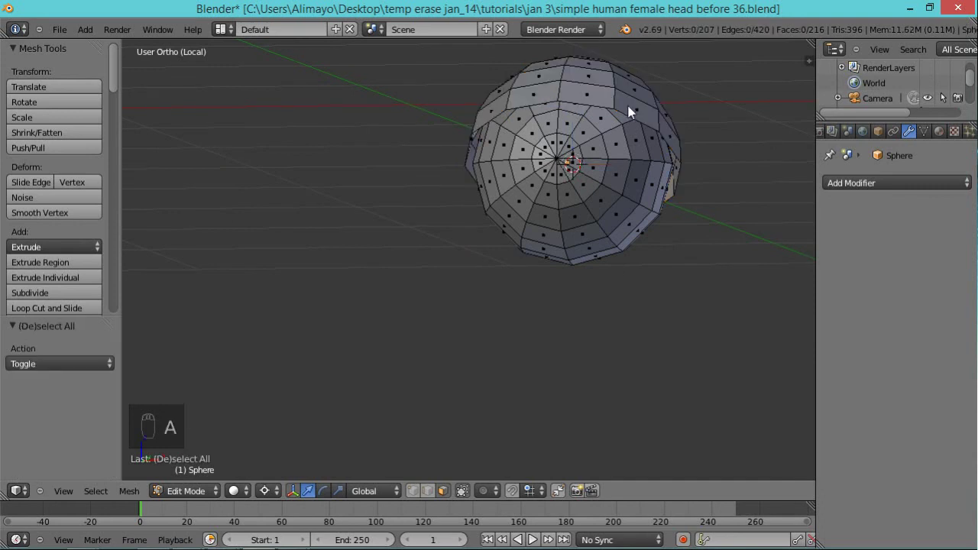
pyautogui.moveTo(435, 494); pyautogui.dragTo(610, 112)
pyautogui.middleClick(609, 113)
pyautogui.moveTo(609, 111); pyautogui.dragTo(679, 10)
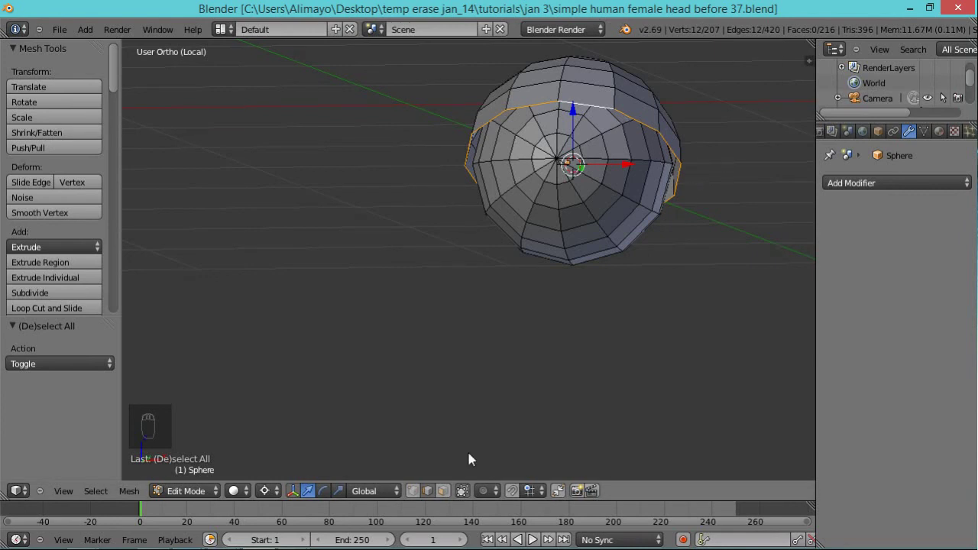
# Extrude the cap's rim and shrink it inward to about 0.891, saving version 38.
pyautogui.press('e')
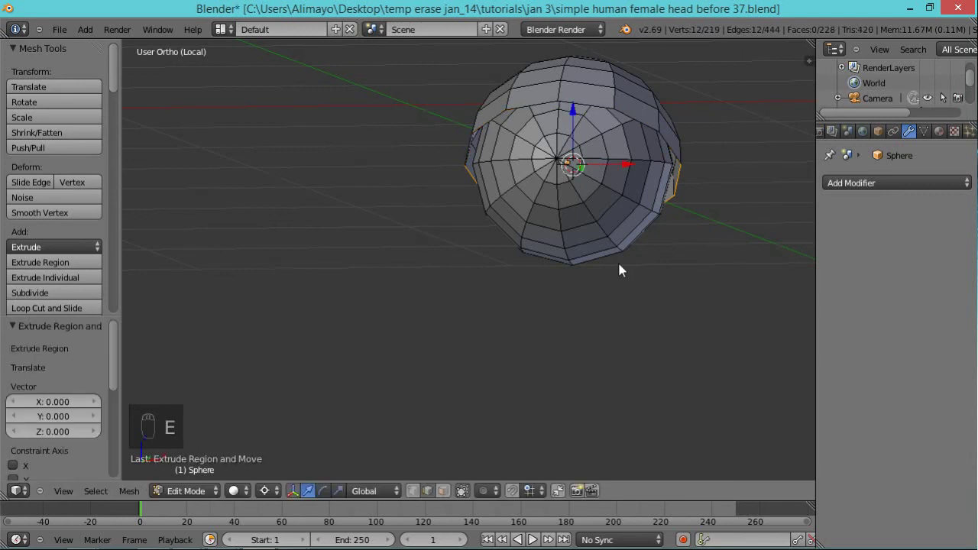
pyautogui.press('s')
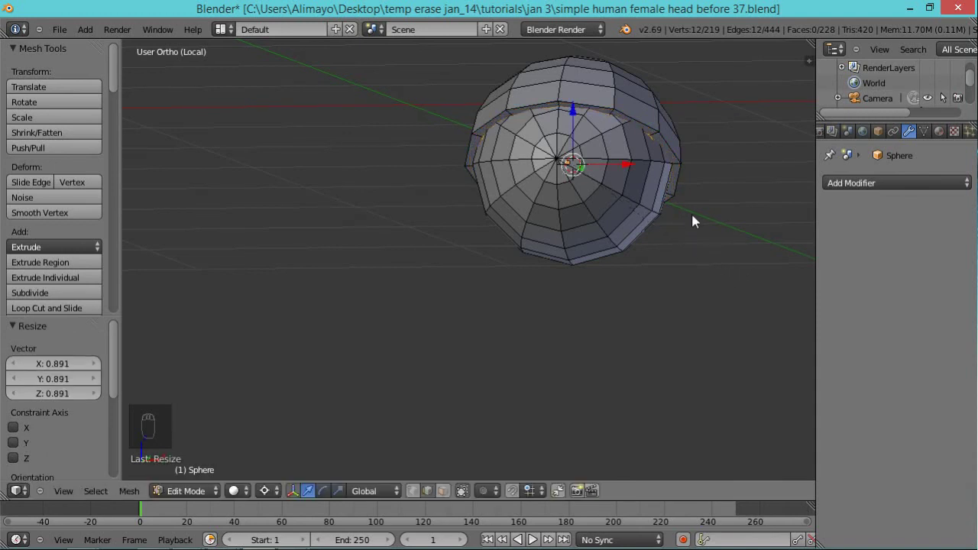
pyautogui.moveTo(720, 132); pyautogui.dragTo(718, 131)
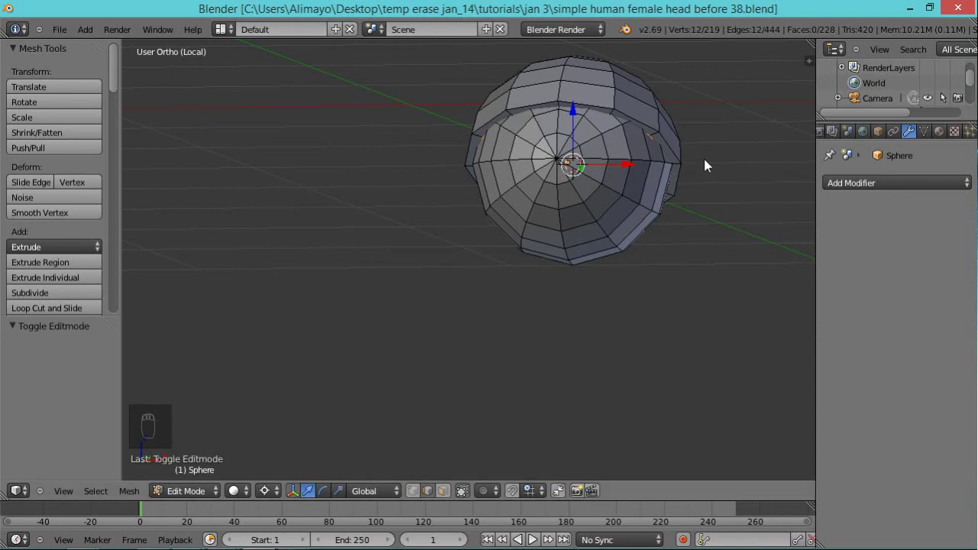
# From the right view, select the entire upper cap with its thickened rim.
pyautogui.moveTo(701, 248); pyautogui.dragTo(593, 256)
pyautogui.middleClick(585, 258)
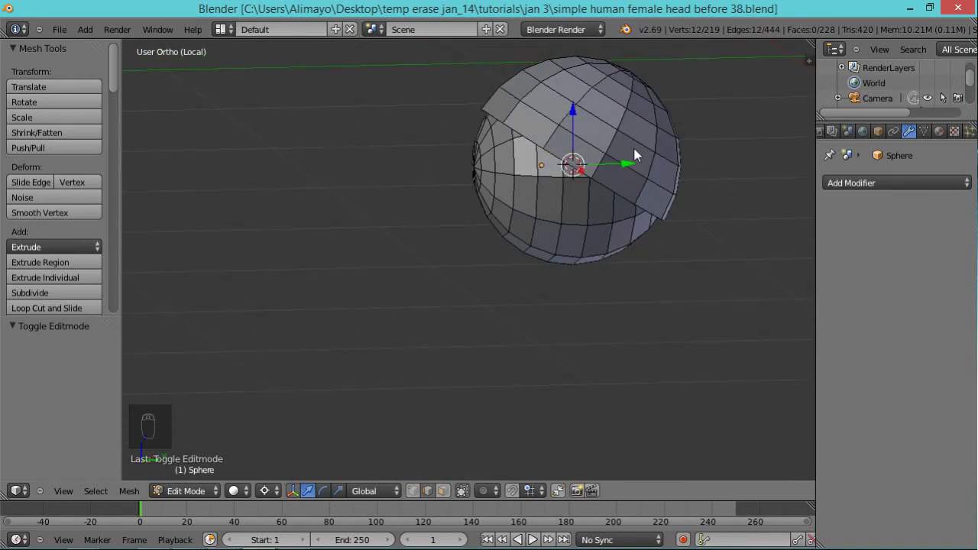
pyautogui.press('KP_3')
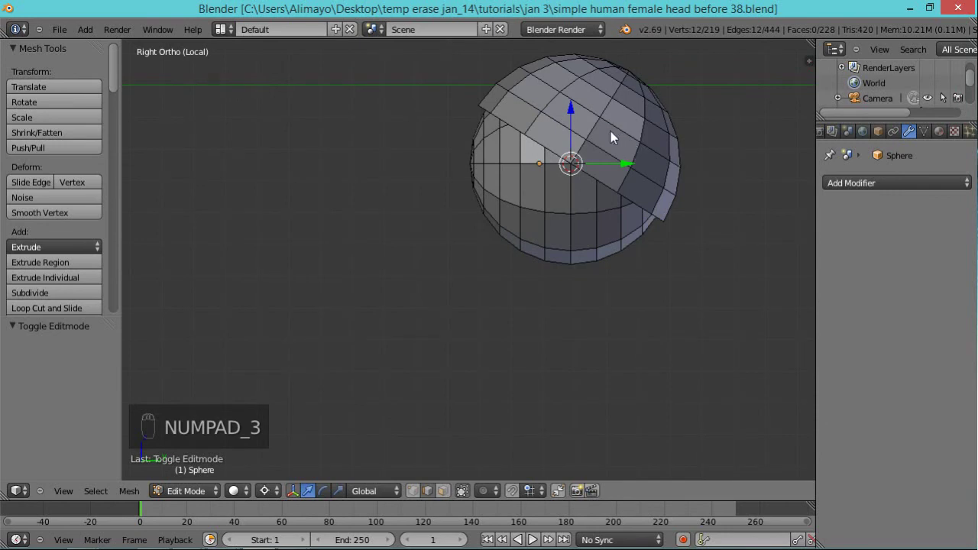
pyautogui.moveTo(614, 137); pyautogui.dragTo(452, 500)
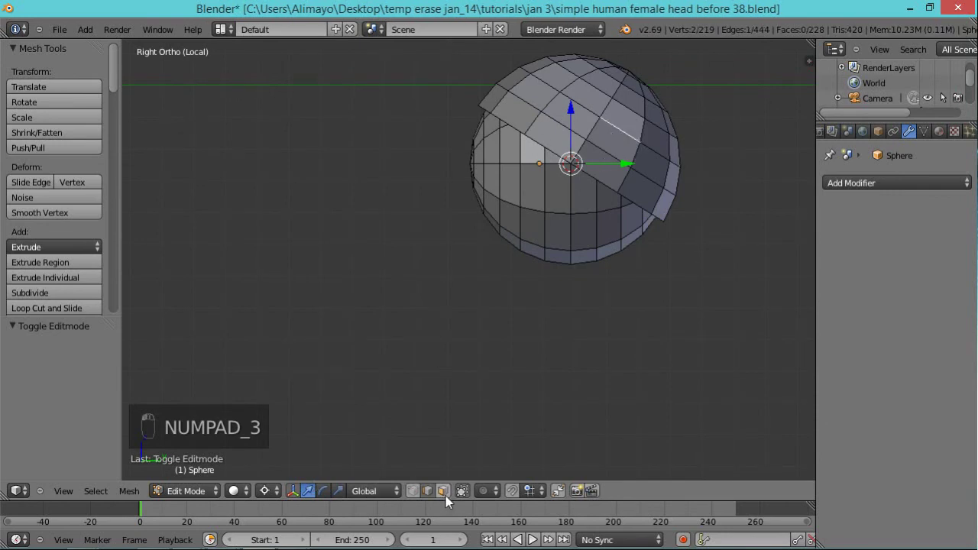
pyautogui.moveTo(458, 497); pyautogui.dragTo(606, 119)
pyautogui.press('ctrl+l')
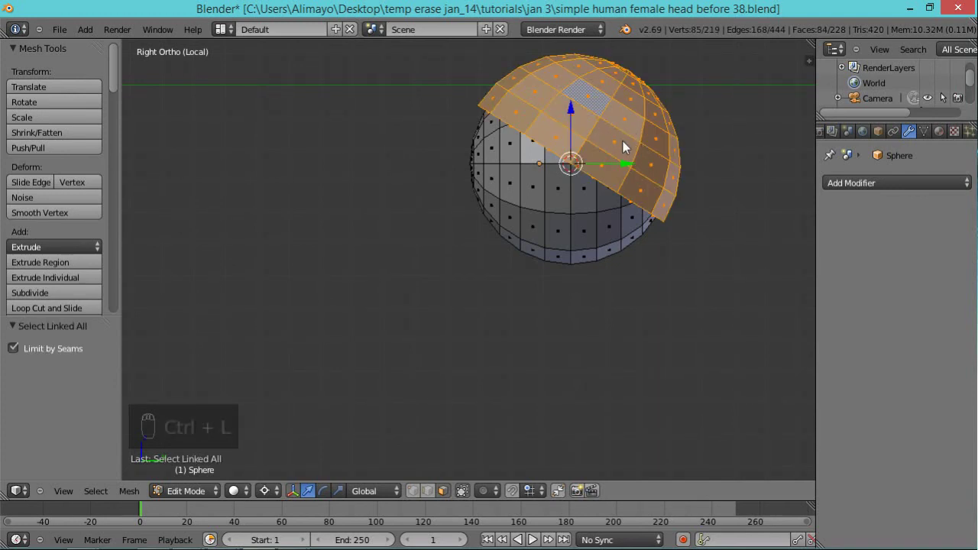
# Duplicate the upper cap and swing the copy about 95 degrees down as the lower eyelid.
pyautogui.press('shift+d')
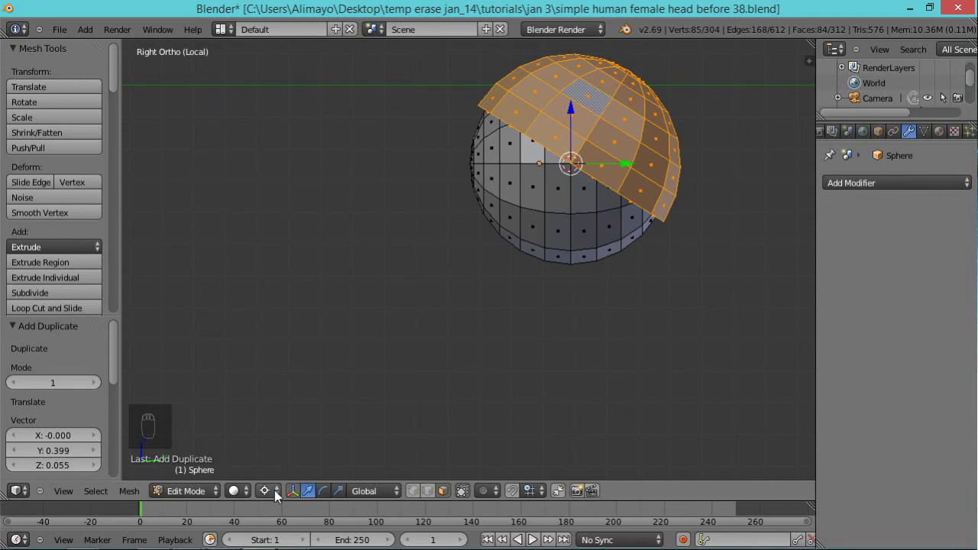
pyautogui.press('r')
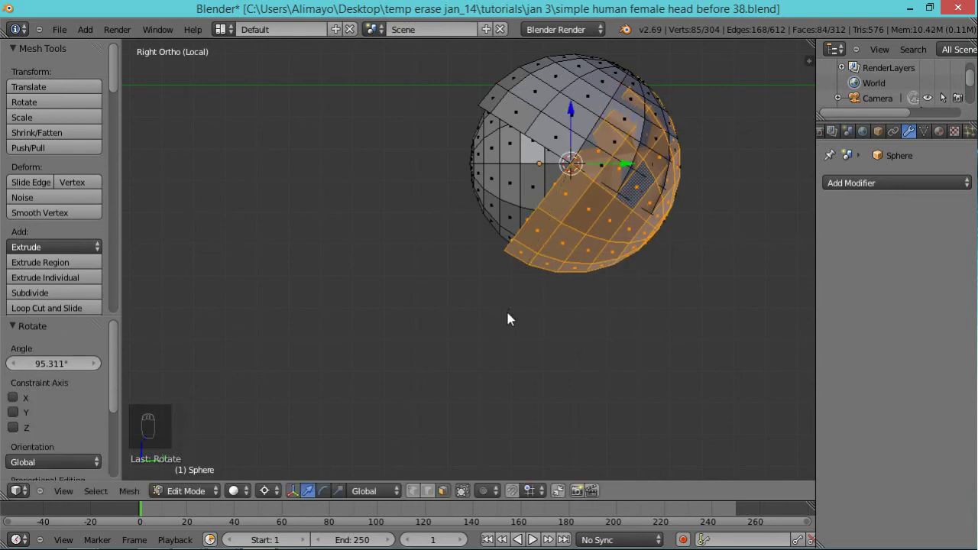
pyautogui.moveTo(576, 344); pyautogui.dragTo(589, 226)
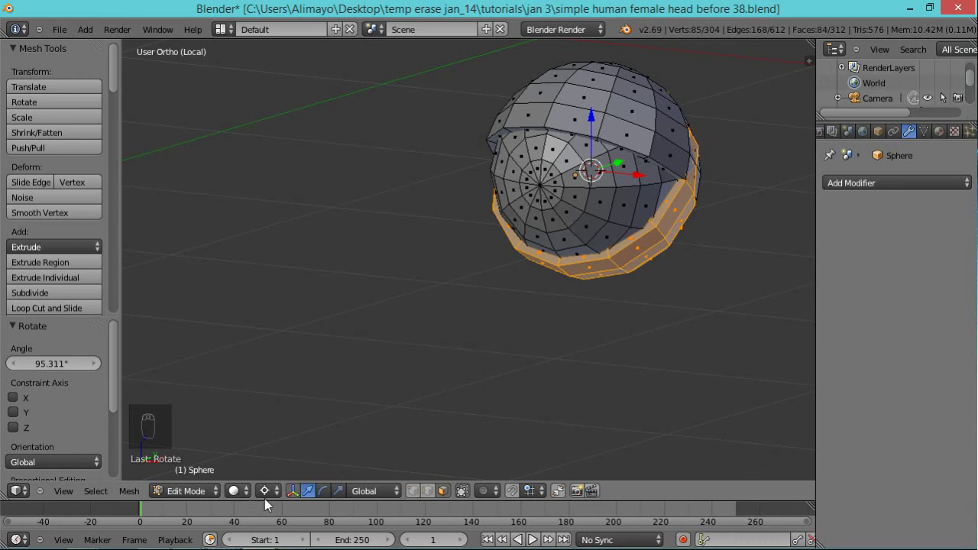
pyautogui.moveTo(274, 500); pyautogui.dragTo(314, 430)
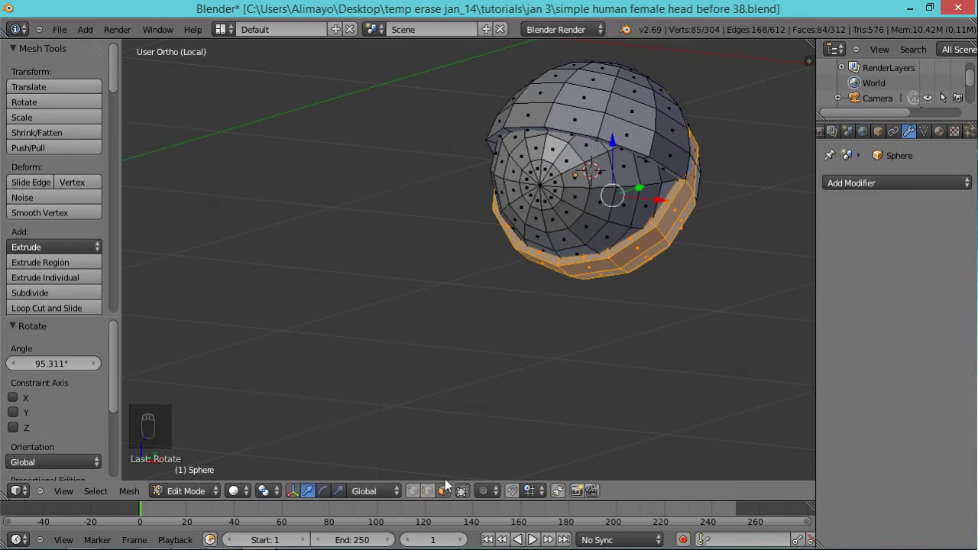
# Select the round front patch of the eyeball and flatten it along one axis.
pyautogui.press('a')
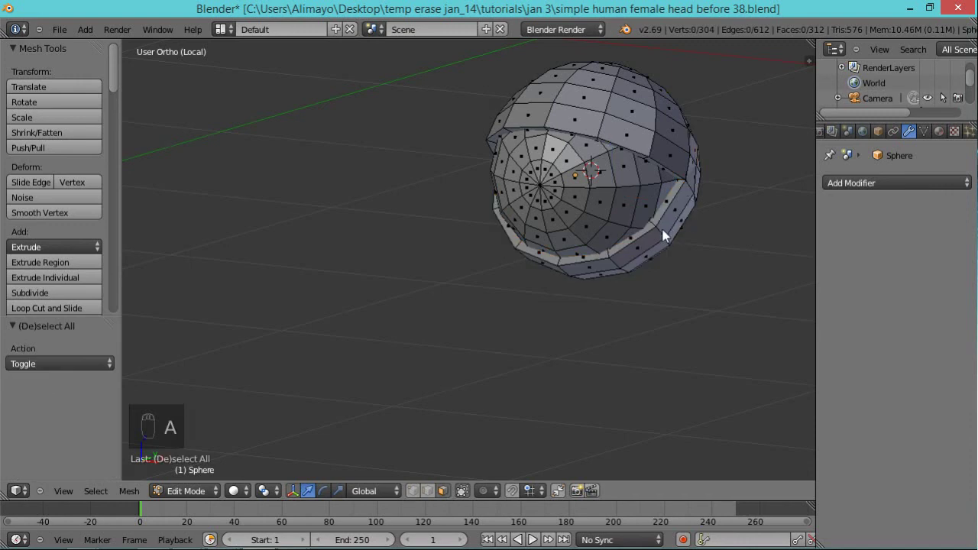
pyautogui.press('c')
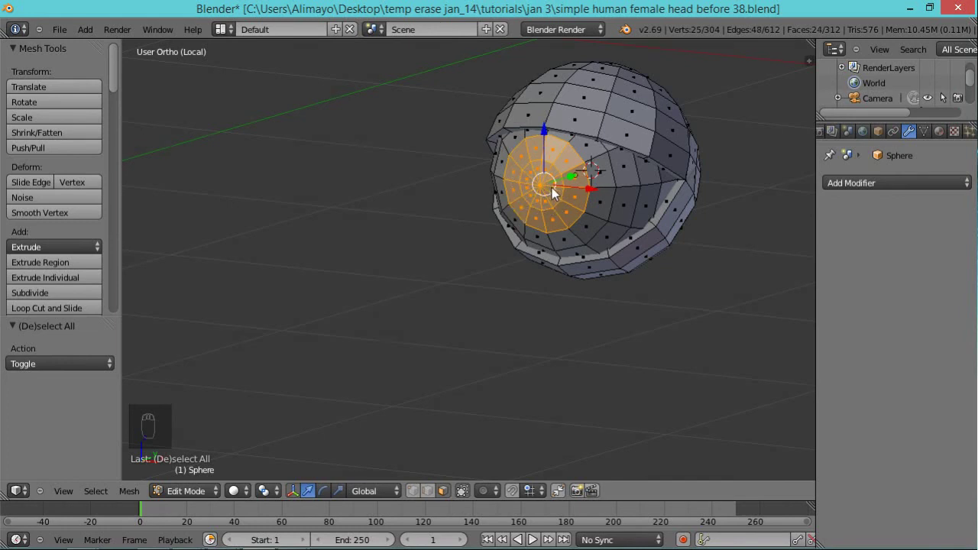
pyautogui.press('s')
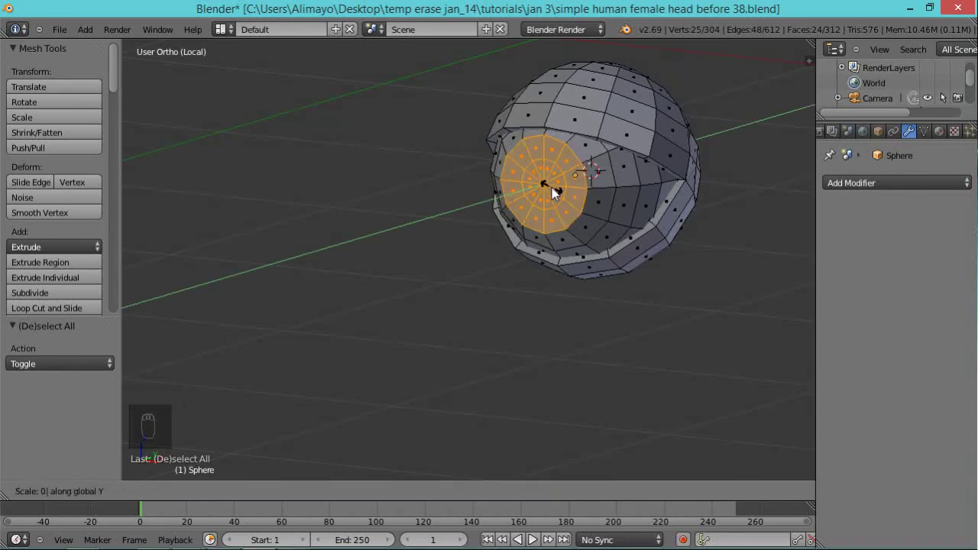
pyautogui.moveTo(555, 197); pyautogui.dragTo(546, 192)
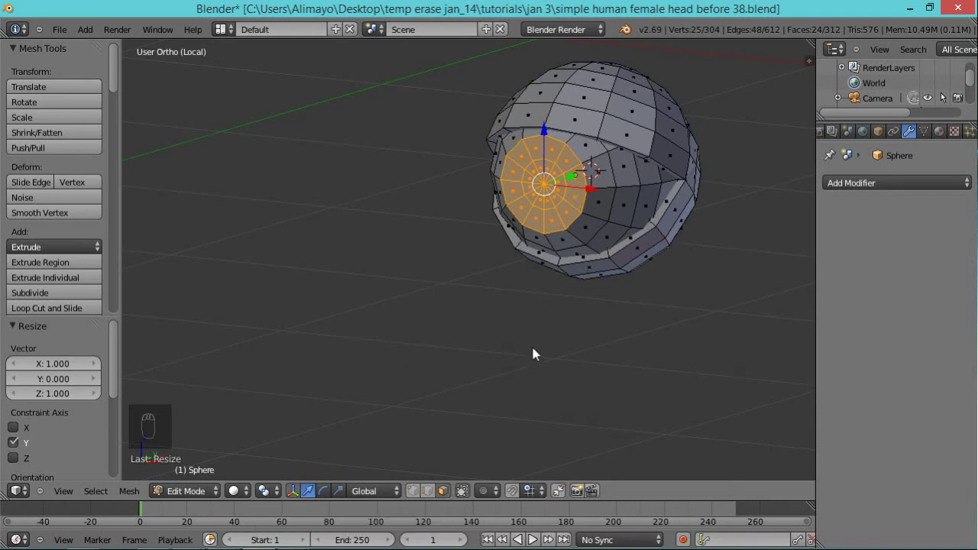
# Adjust the view and transform settings around the eyeball centre, undoing a stray change.
pyautogui.moveTo(412, 500); pyautogui.dragTo(593, 169)
pyautogui.moveTo(592, 168); pyautogui.dragTo(587, 162)
pyautogui.press('ctrl+space')
pyautogui.moveTo(584, 165); pyautogui.dragTo(649, 235)
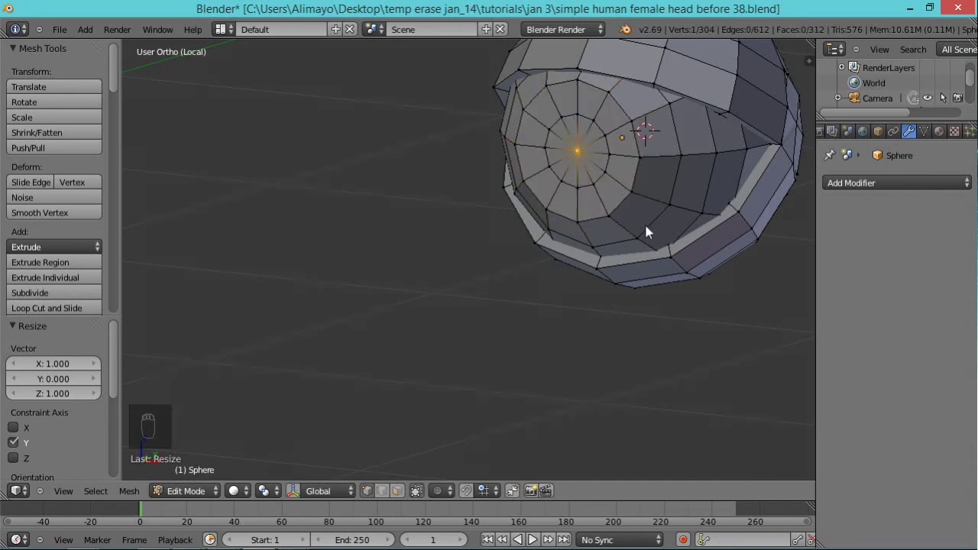
pyautogui.press('o')
pyautogui.press('ctrl+space')
pyautogui.moveTo(625, 153); pyautogui.dragTo(626, 154)
pyautogui.press('ctrl+z')
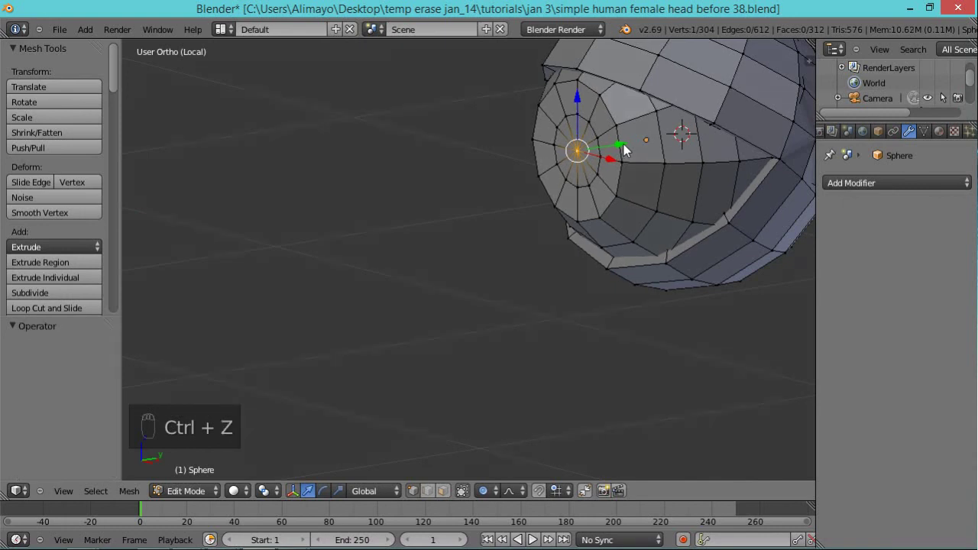
# Move the eyeball's centre point slightly inward along Y to form the pupil recess, then deselect.
pyautogui.press('g')
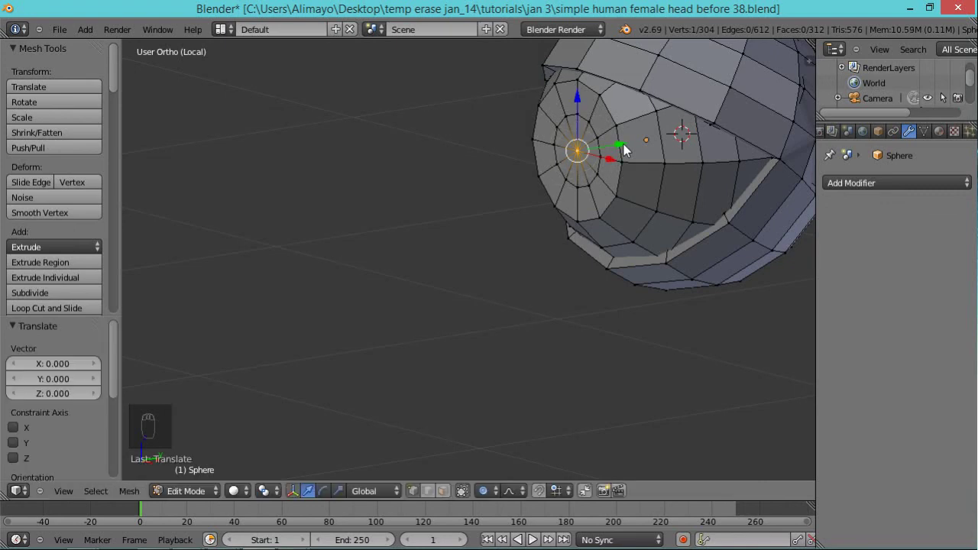
pyautogui.moveTo(629, 154); pyautogui.dragTo(626, 168)
pyautogui.moveTo(590, 195); pyautogui.dragTo(531, 216)
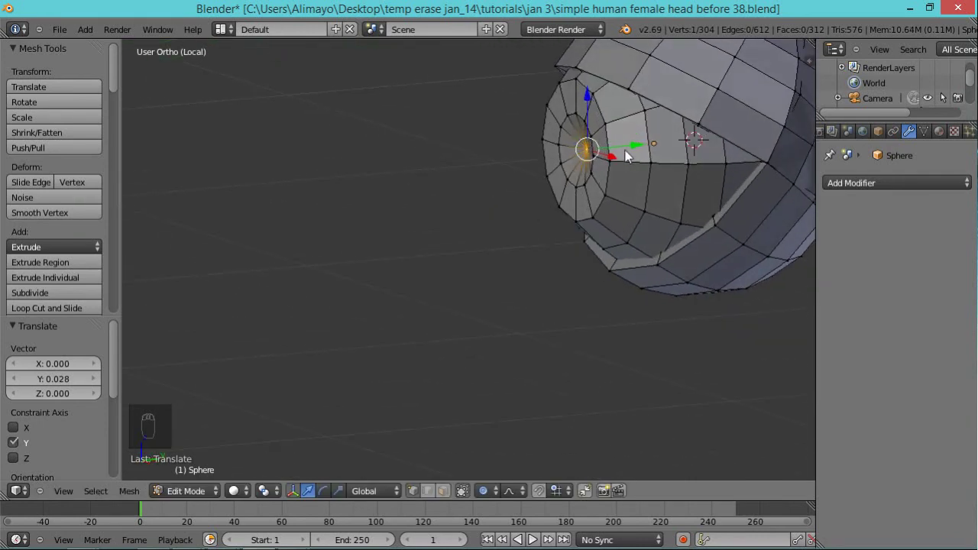
pyautogui.moveTo(639, 153); pyautogui.dragTo(630, 205)
pyautogui.middleClick(630, 206)
pyautogui.press('a')
pyautogui.press('ctrl+r')
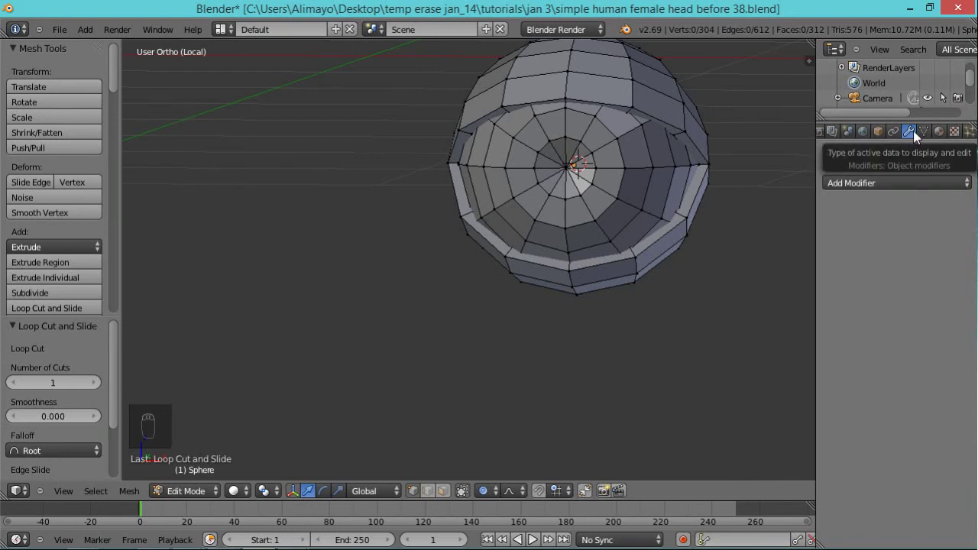
# Add a Subdivision Surface modifier to the eyeball and set all its faces to smooth shading.
pyautogui.moveTo(967, 189); pyautogui.dragTo(667, 437)
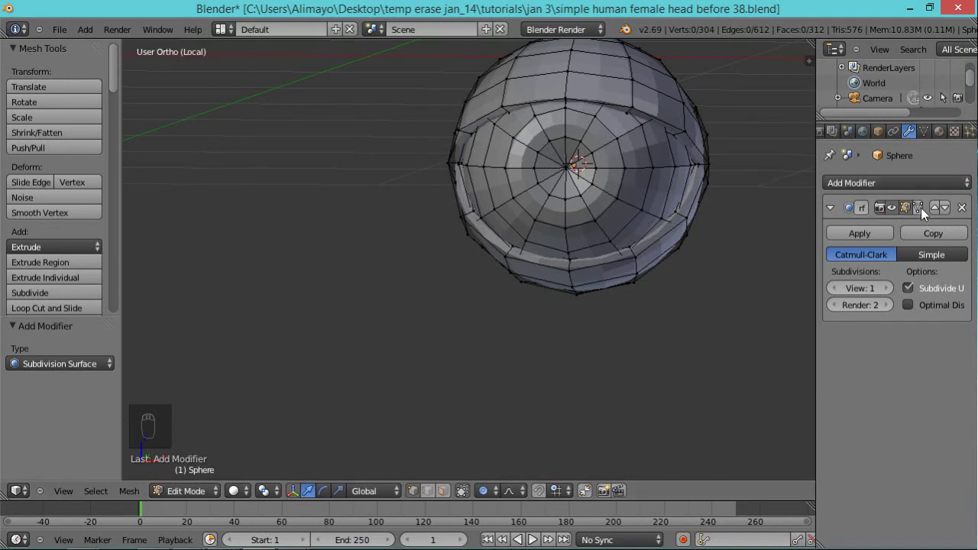
pyautogui.moveTo(927, 214); pyautogui.dragTo(635, 189)
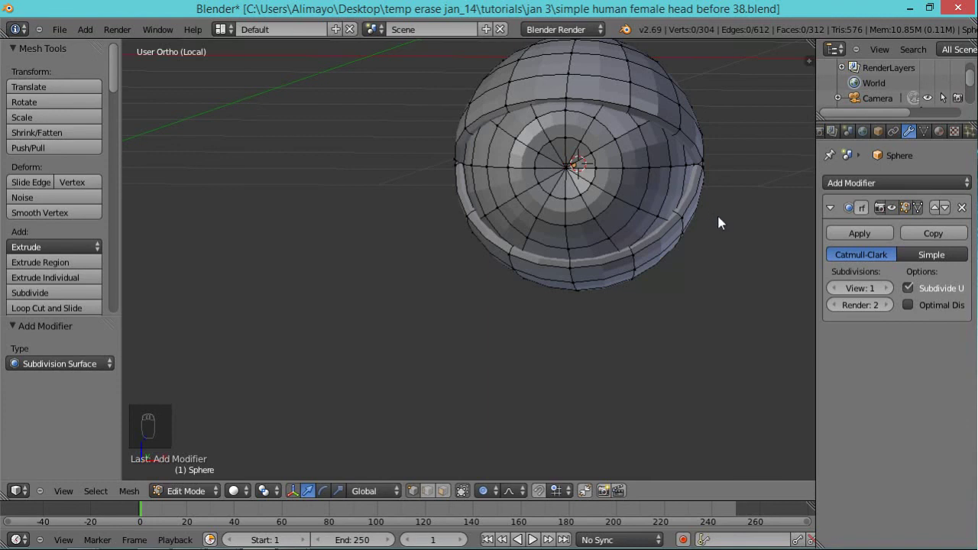
pyautogui.press('a')
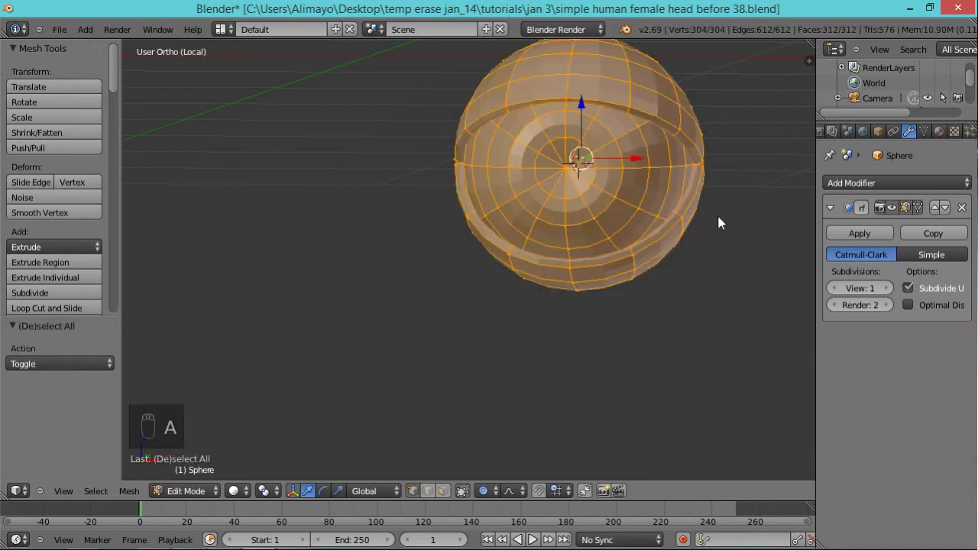
pyautogui.press('w')
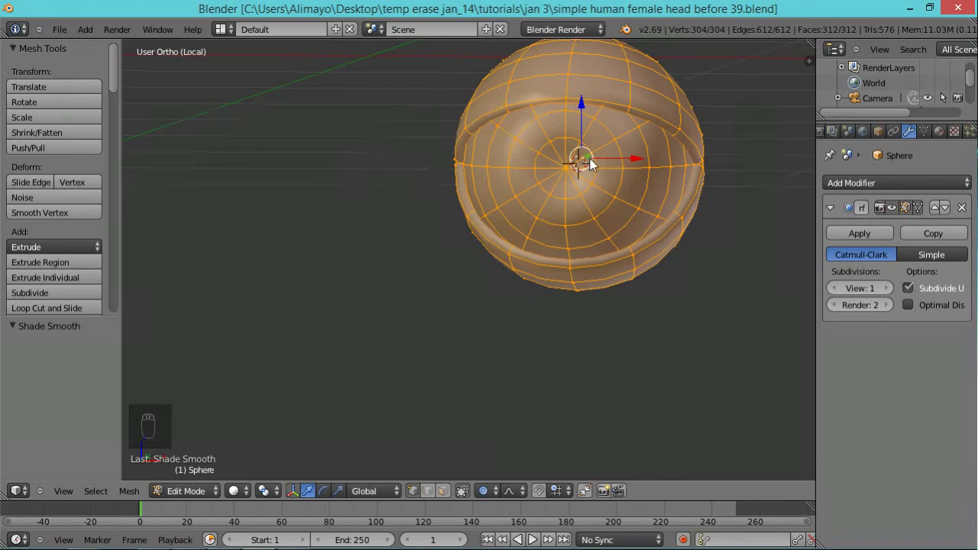
# Cut edge loops around the iris, near the pupil, and along the upper and lower eyelid rims.
pyautogui.press('ctrl+r')
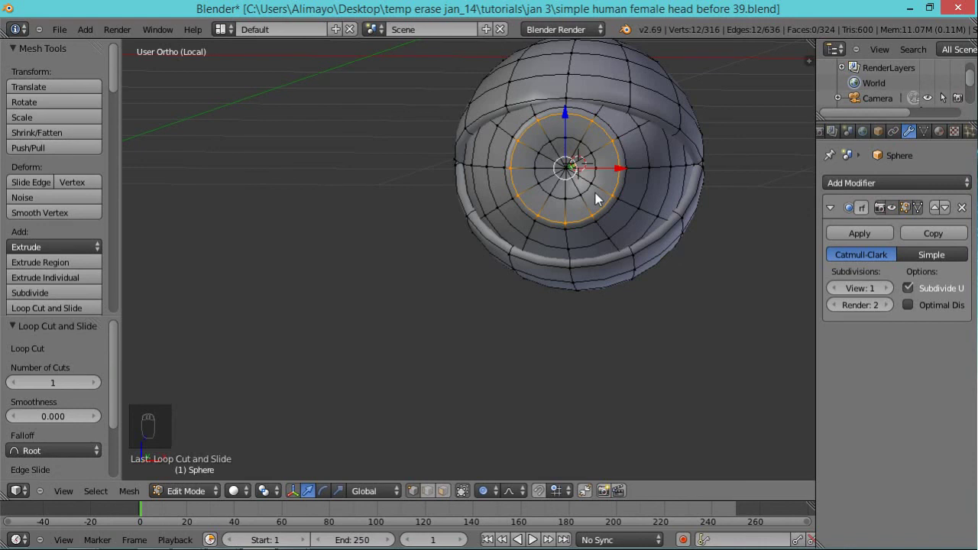
pyautogui.press('ctrl+r')
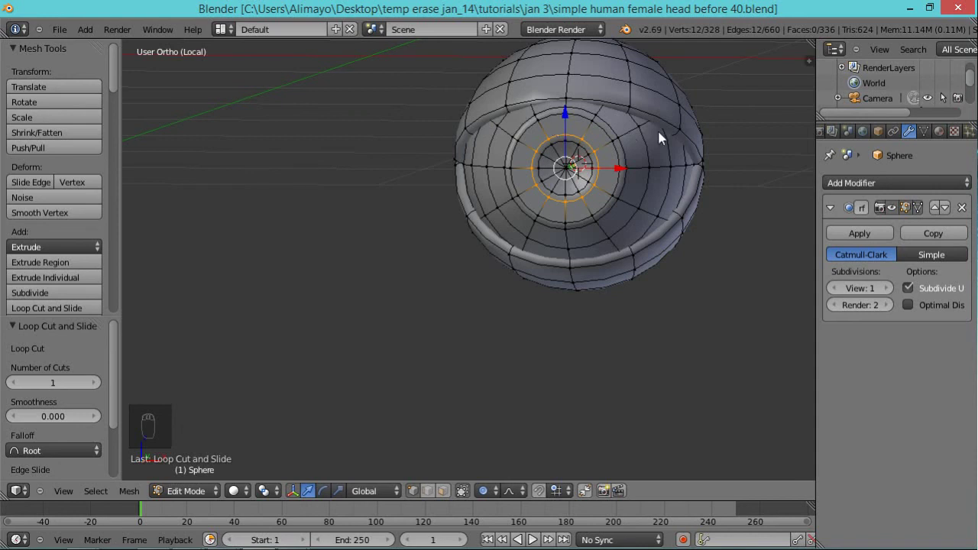
pyautogui.press('a')
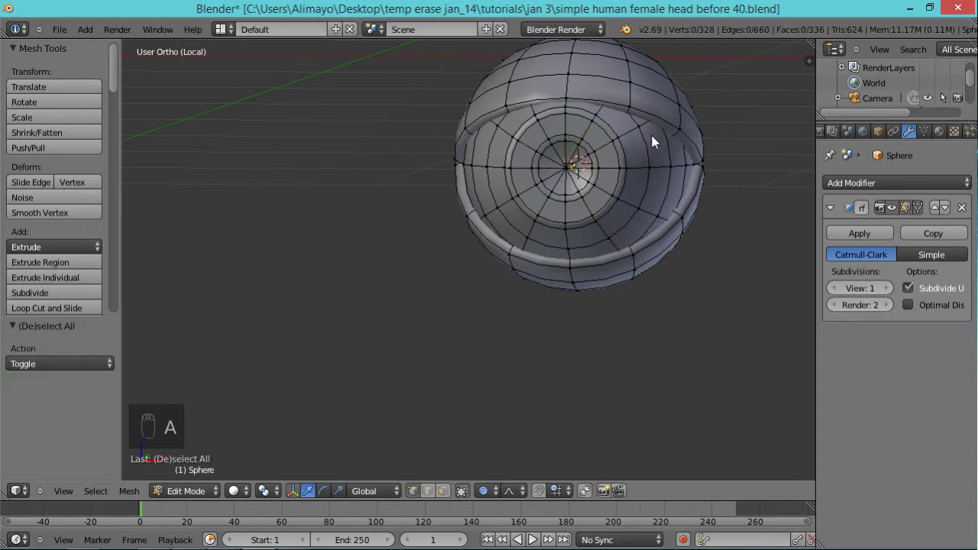
pyautogui.press('ctrl+r')
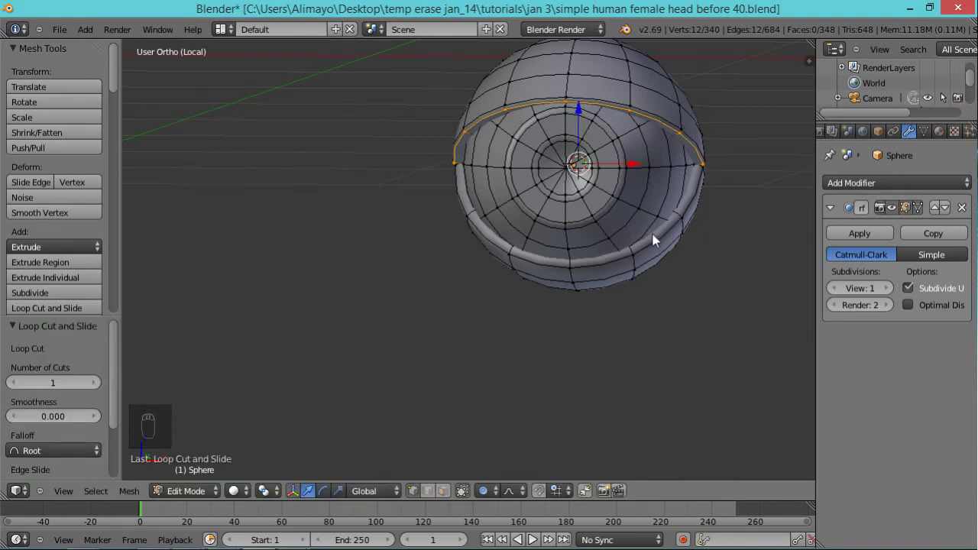
pyautogui.press('a')
pyautogui.press('ctrl+r')
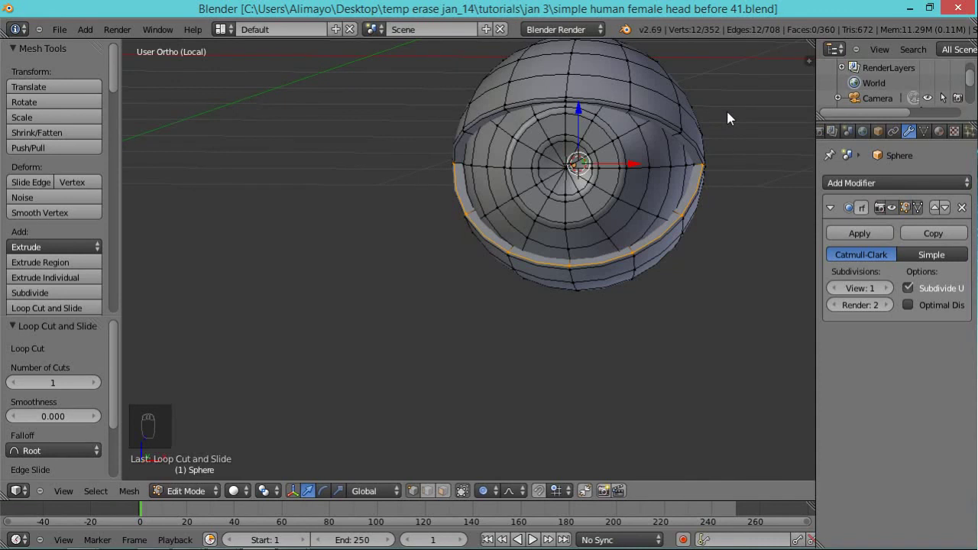
pyautogui.press('KP_1')
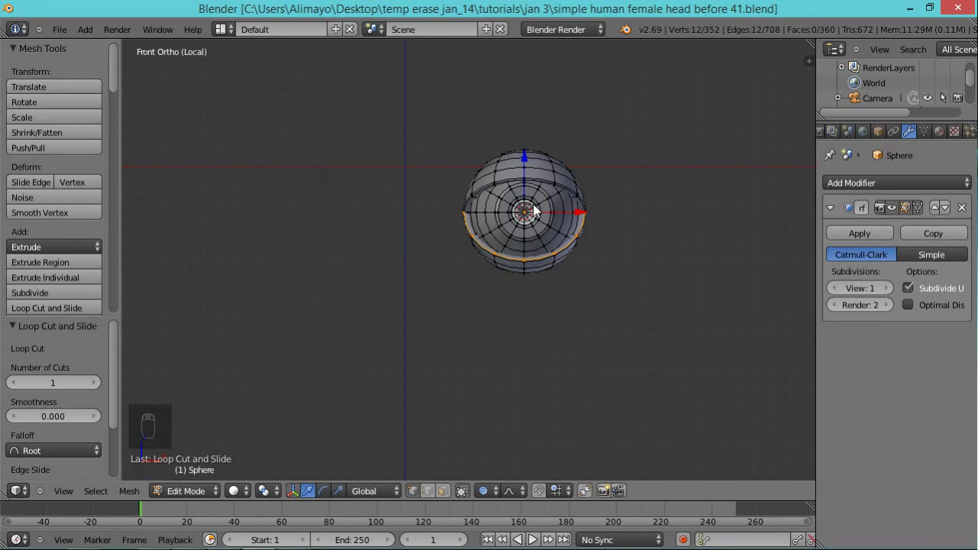
# Leave local view and, in Object Mode, move the eyeball snugly into the right eye socket.
pyautogui.press('KP_Divide')
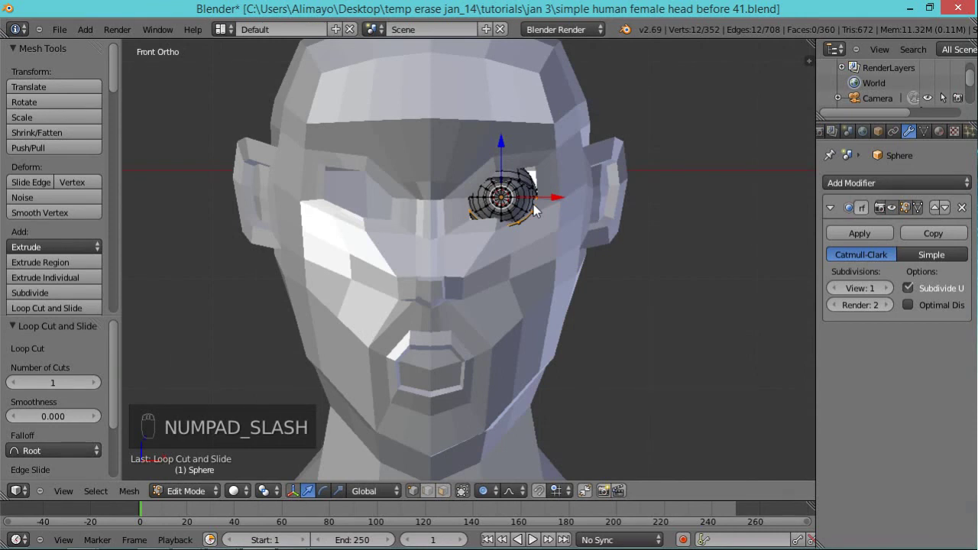
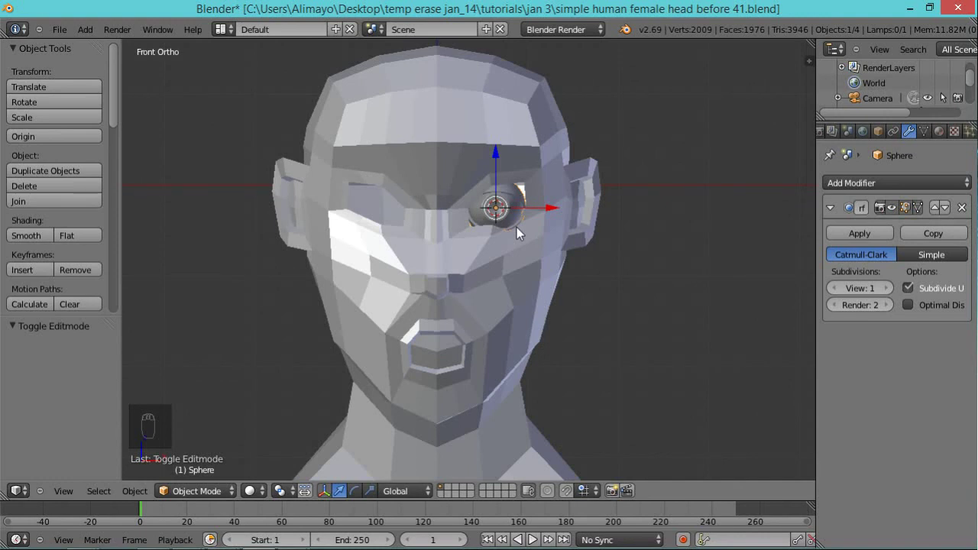
pyautogui.press('shift+c')
pyautogui.middleClick(461, 319)
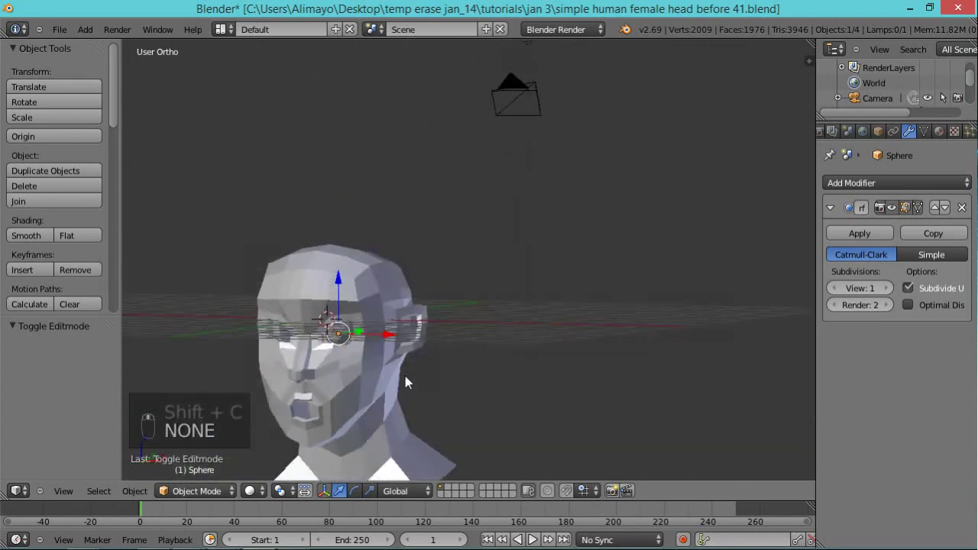
pyautogui.press('KP_1')
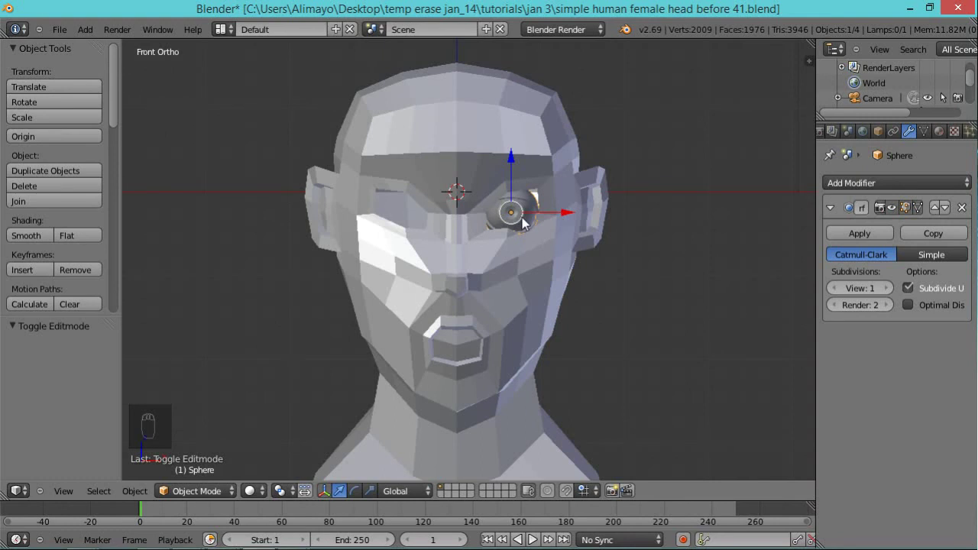
pyautogui.moveTo(534, 212); pyautogui.dragTo(507, 211)
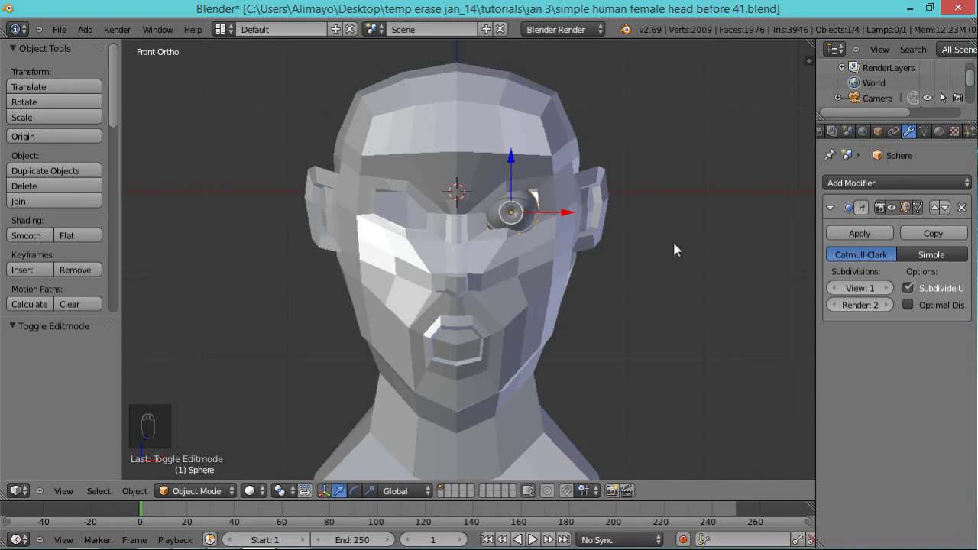
# Duplicate the eyeball and scale it by -1 on X about the head's centre to fill the other socket.
pyautogui.press('shift+d')
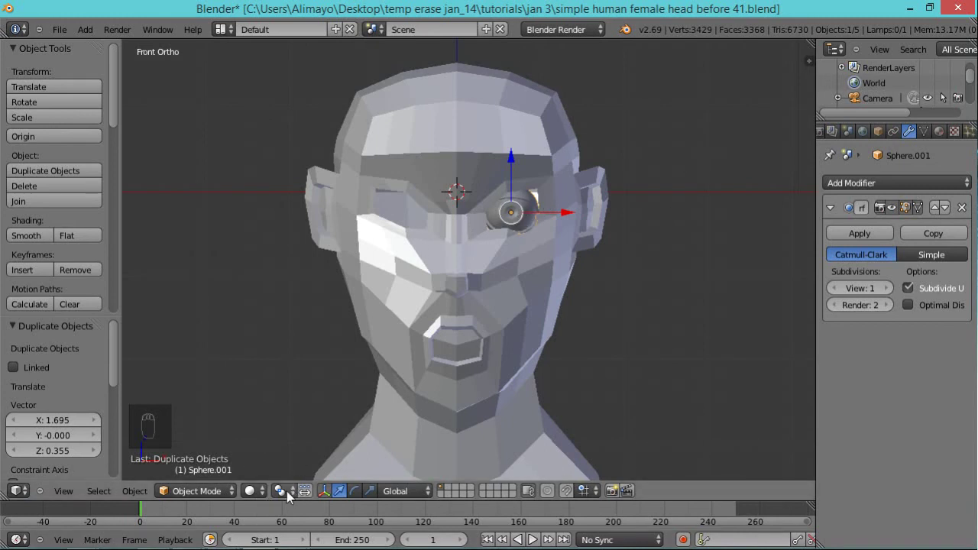
pyautogui.moveTo(290, 500); pyautogui.dragTo(353, 452)
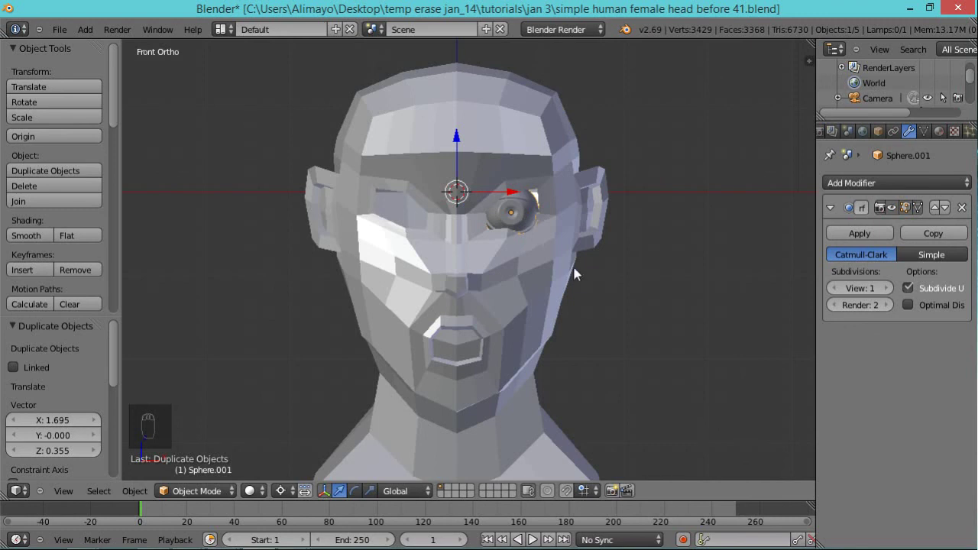
pyautogui.press('s')
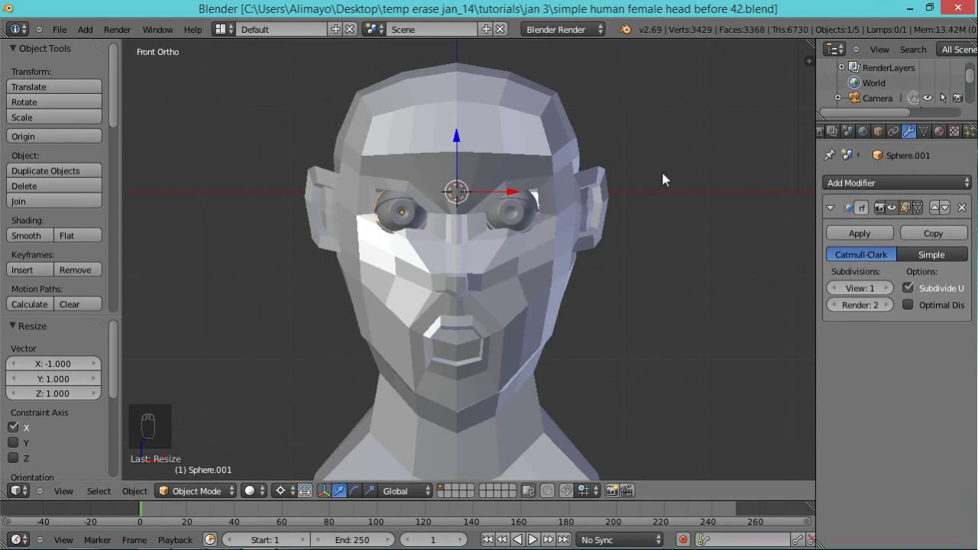
pyautogui.moveTo(545, 274); pyautogui.dragTo(462, 417)
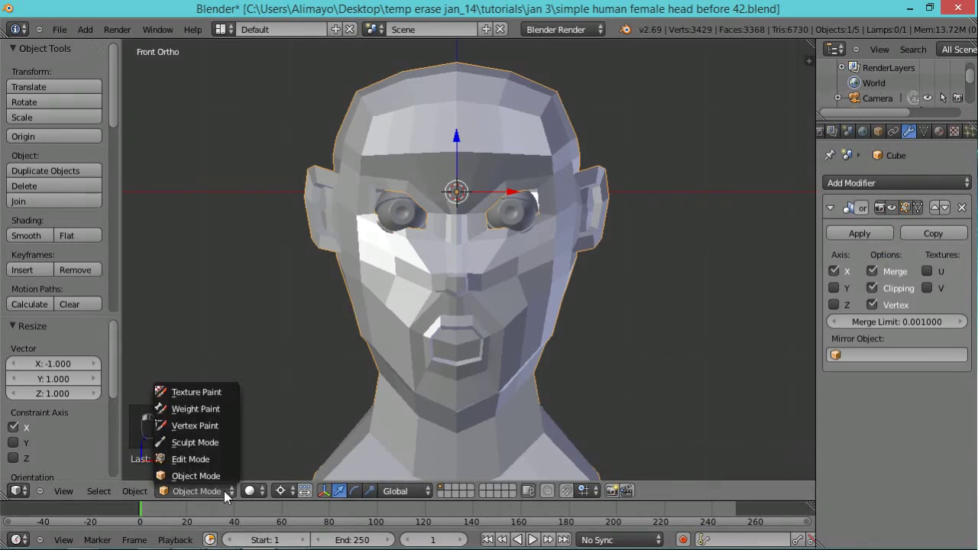
# Orbit to the head's side profile and select the vertex under the chin.
pyautogui.click(211, 472)
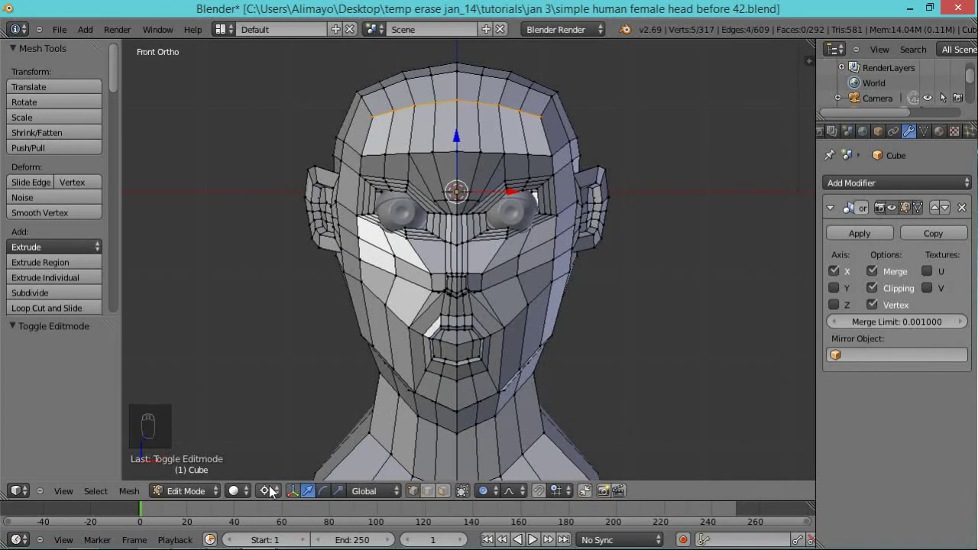
pyautogui.moveTo(274, 502); pyautogui.dragTo(362, 363)
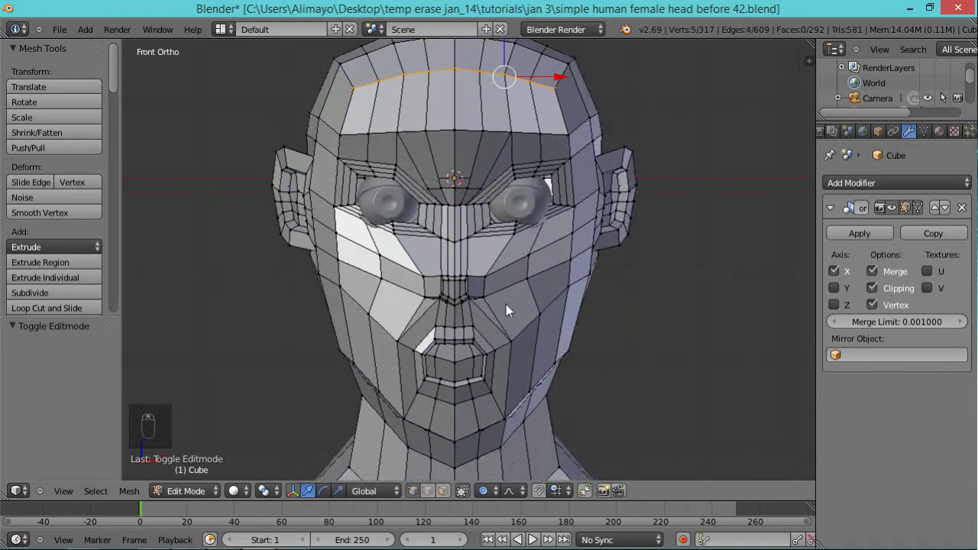
pyautogui.moveTo(532, 394); pyautogui.dragTo(428, 54)
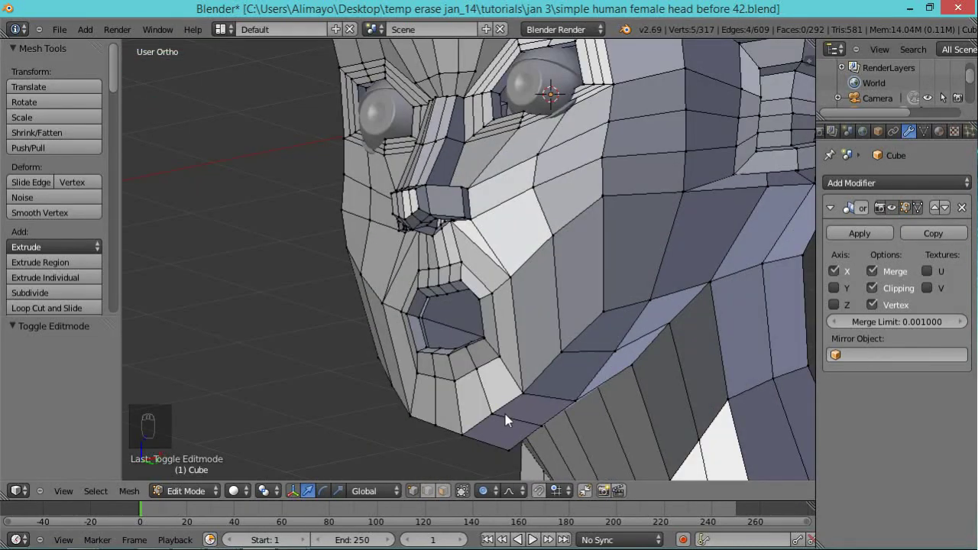
pyautogui.moveTo(500, 431); pyautogui.dragTo(593, 441)
pyautogui.moveTo(594, 440); pyautogui.dragTo(455, 477)
pyautogui.click(491, 464)
pyautogui.rightClick(491, 464)
pyautogui.middleClick(496, 474)
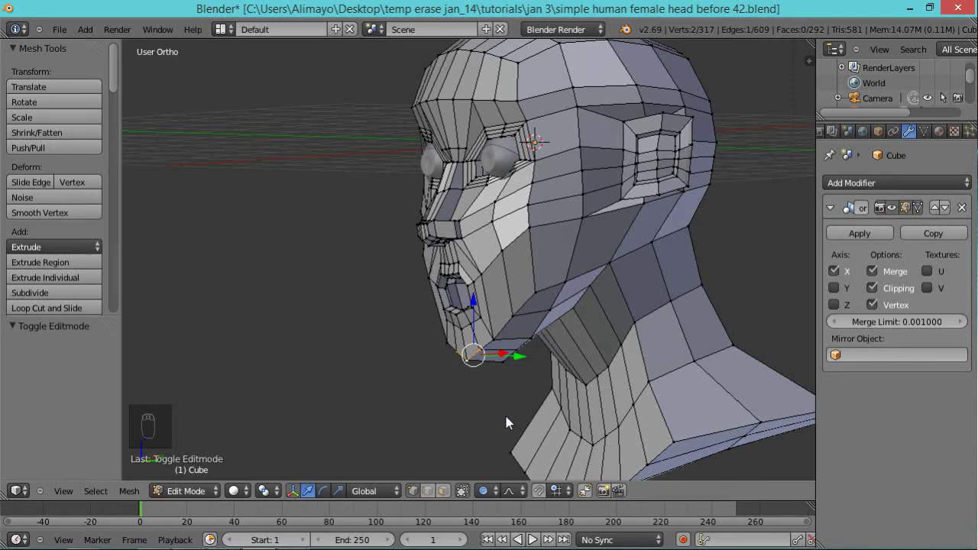
# Move the under-jaw vertex back along Y by about 0.2 toward the neck.
pyautogui.press('g')
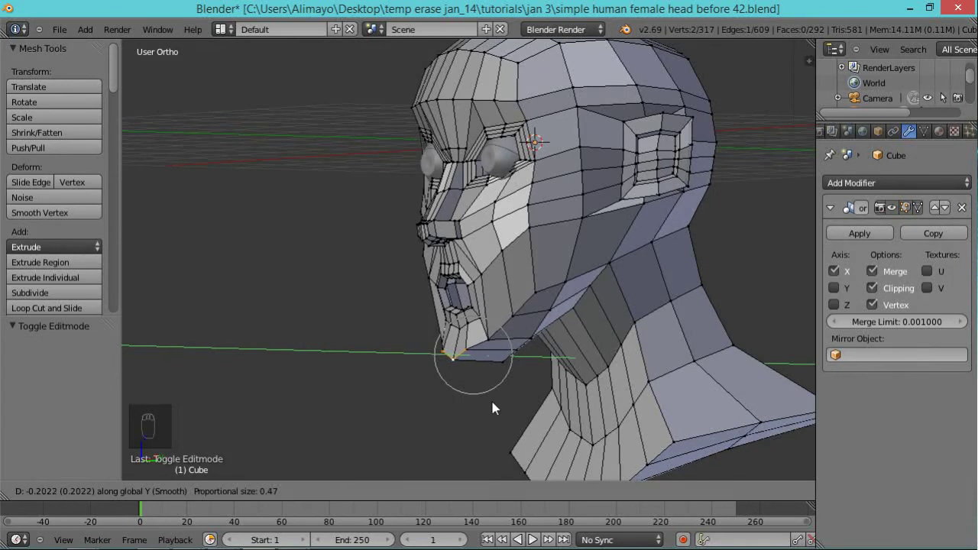
pyautogui.moveTo(516, 411); pyautogui.dragTo(579, 317)
pyautogui.moveTo(571, 335); pyautogui.dragTo(580, 309)
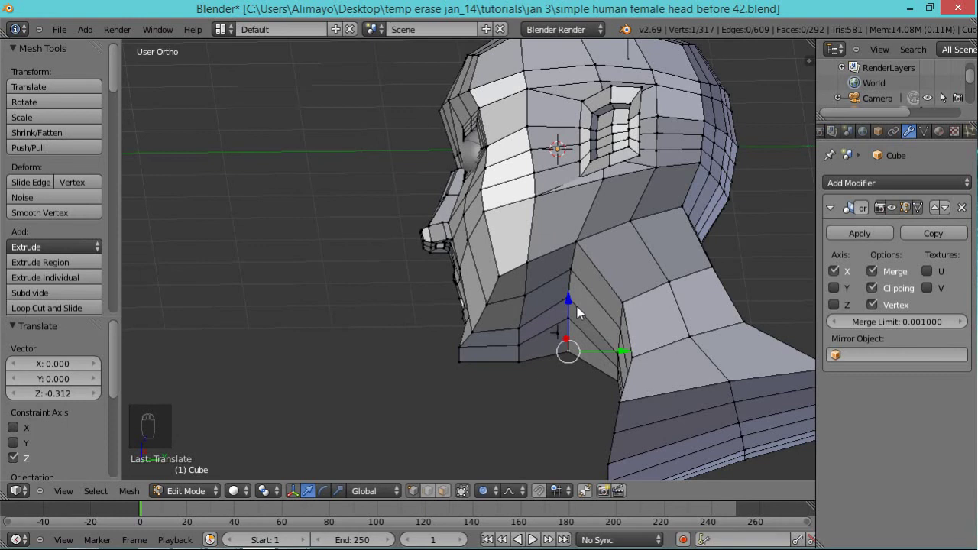
# Undo the stray move, lower the jaw-neck vertex about 0.26 along Z, and save as version 43.
pyautogui.press('ctrl+z')
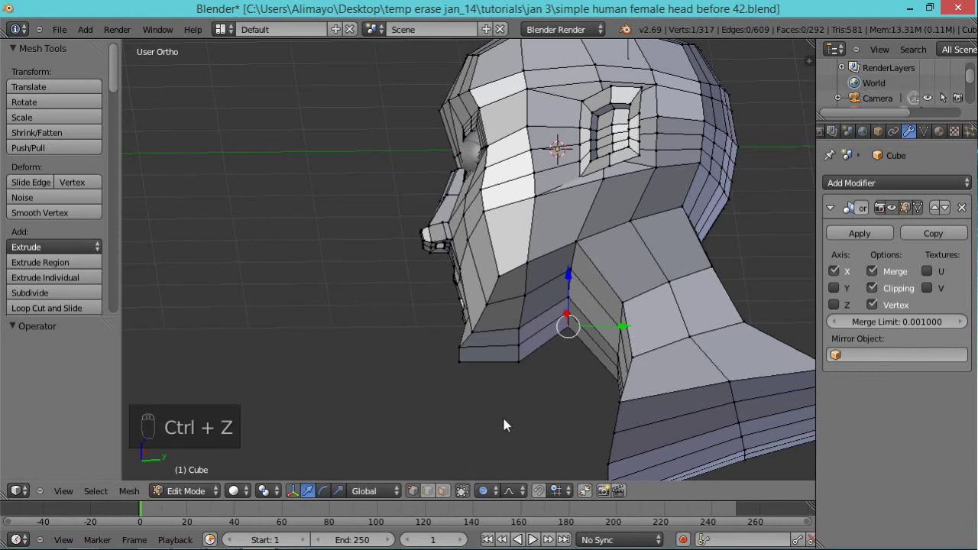
pyautogui.press('o')
pyautogui.moveTo(574, 285); pyautogui.dragTo(585, 327)
pyautogui.press('ctrl+space')
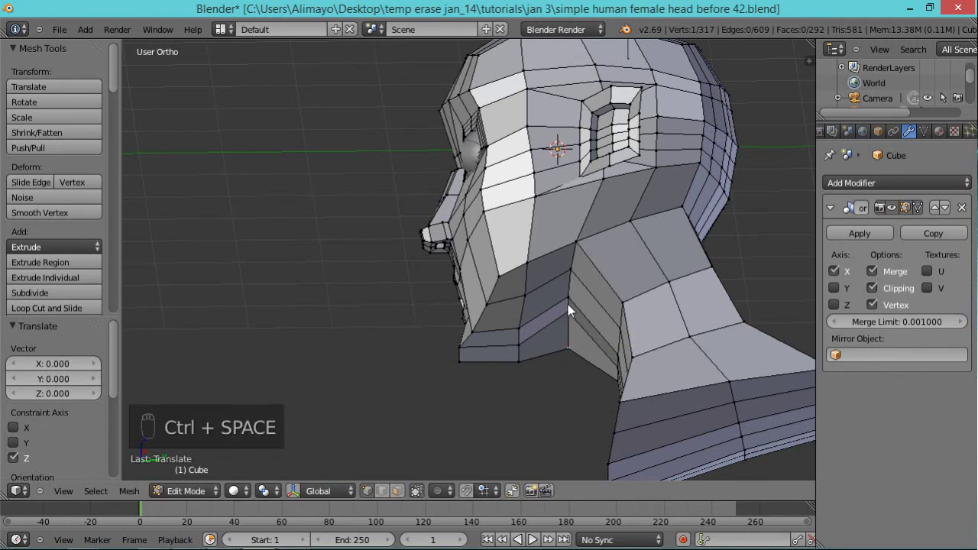
pyautogui.moveTo(577, 319); pyautogui.dragTo(592, 306)
pyautogui.moveTo(567, 276); pyautogui.dragTo(598, 322)
pyautogui.moveTo(598, 322); pyautogui.dragTo(668, 331)
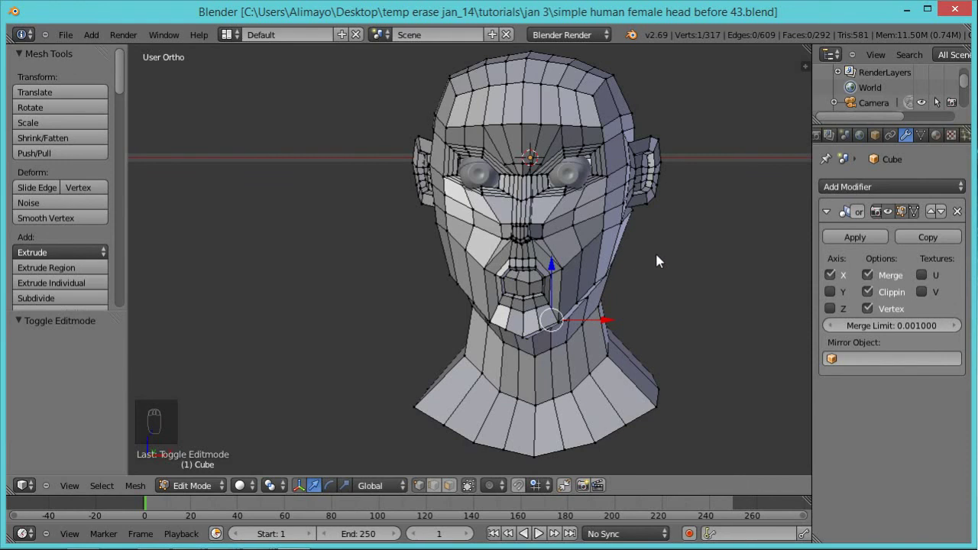
# Select the whole head, add a Subdivision Surface modifier at view level 2 and shade it smooth.
pyautogui.press('a')
pyautogui.press('a')
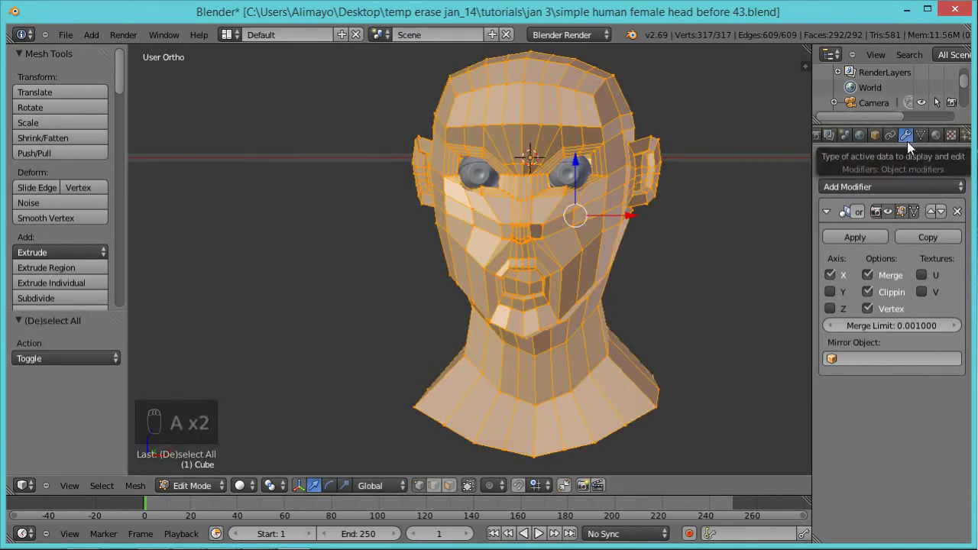
pyautogui.moveTo(962, 194); pyautogui.dragTo(671, 442)
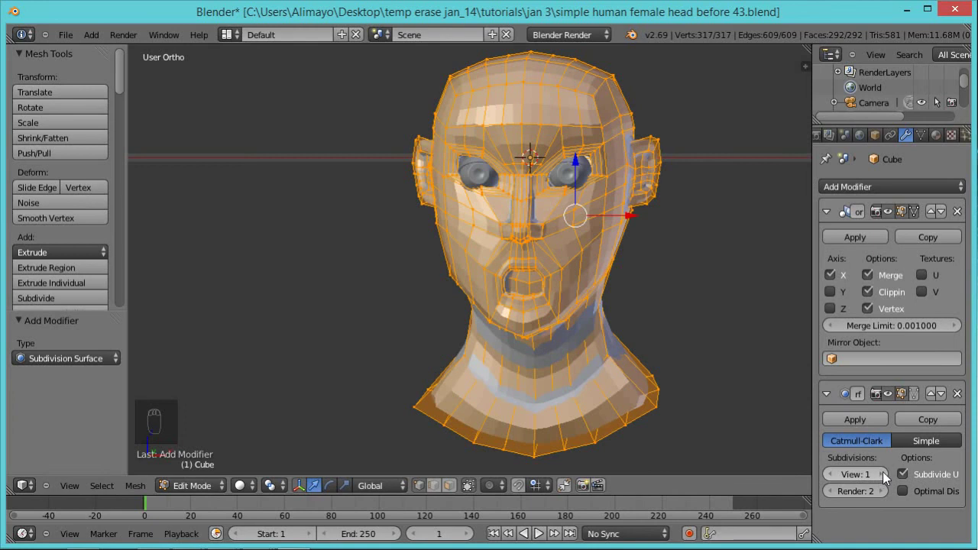
pyautogui.moveTo(887, 481); pyautogui.dragTo(909, 319)
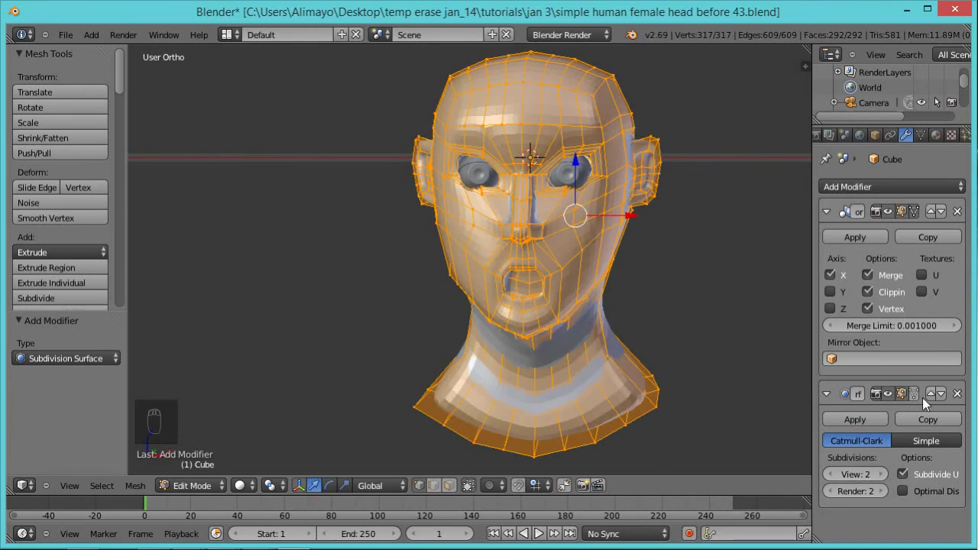
pyautogui.moveTo(923, 401); pyautogui.dragTo(691, 279)
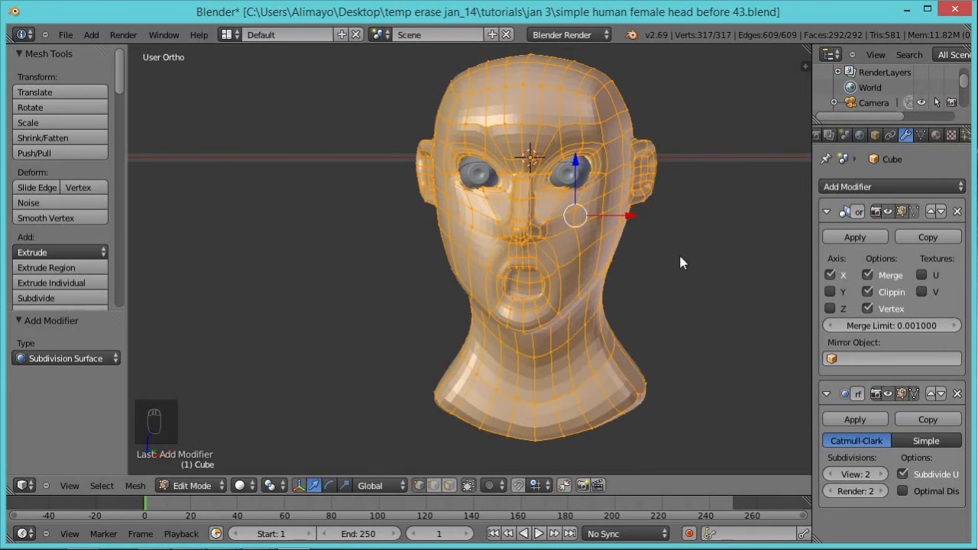
pyautogui.moveTo(676, 233); pyautogui.dragTo(700, 250)
# Save the head as version 44, switch off subdivision in the edit cage and zoom on the mouth.
pyautogui.middleClick(700, 250)
pyautogui.press('w')
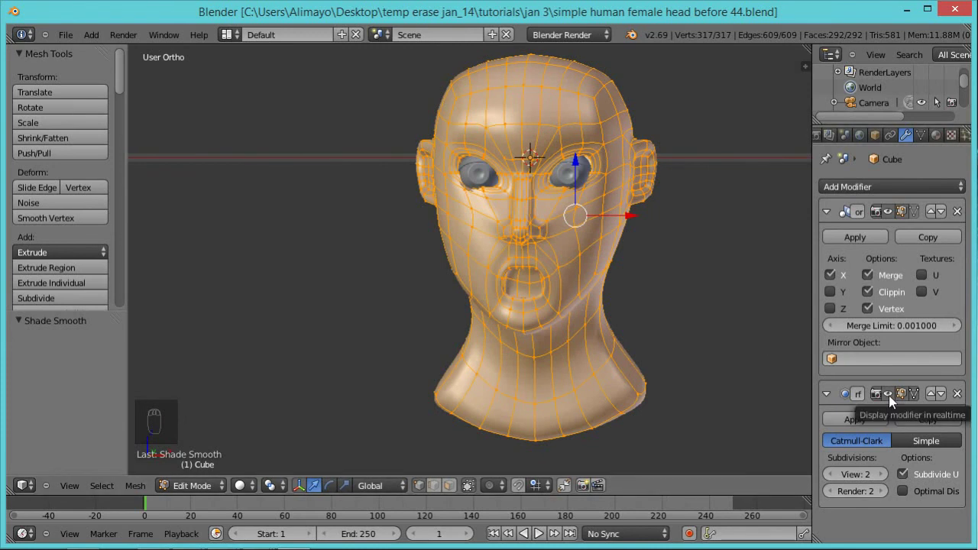
pyautogui.moveTo(892, 406); pyautogui.dragTo(639, 329)
pyautogui.moveTo(639, 329); pyautogui.dragTo(655, 318)
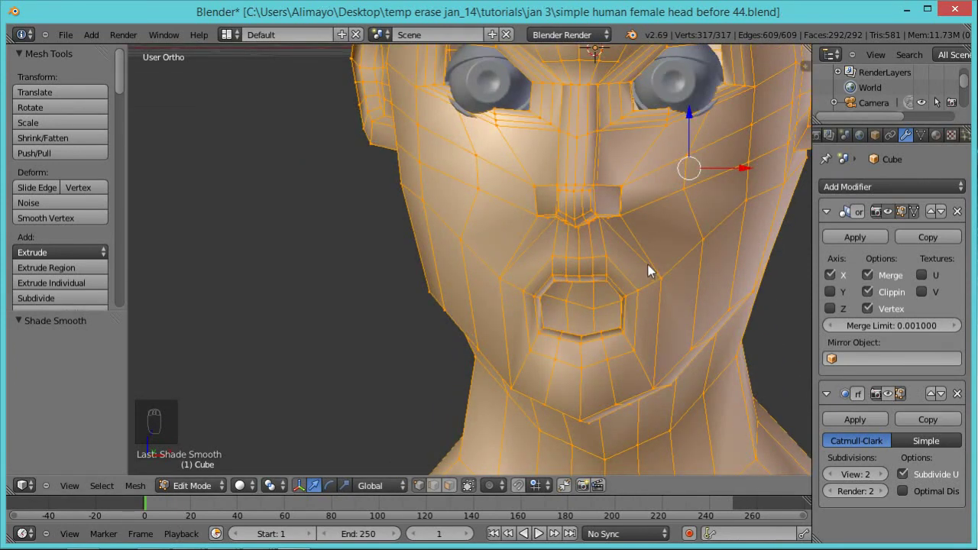
# Deselect everything, then raise the centre vertex of the upper lip.
pyautogui.press('a')
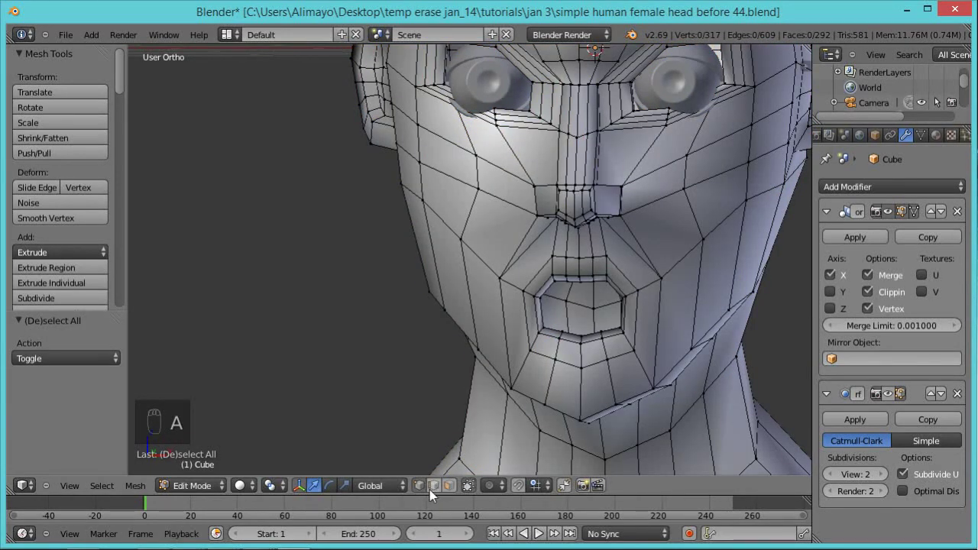
pyautogui.middleClick(590, 283)
pyautogui.middleClick(586, 279)
pyautogui.moveTo(587, 282); pyautogui.dragTo(606, 258)
pyautogui.middleClick(588, 229)
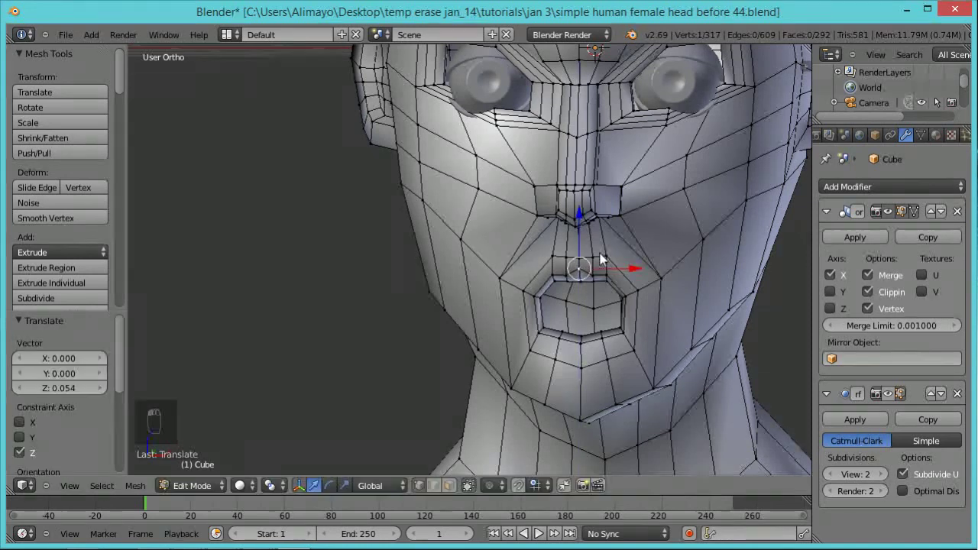
pyautogui.moveTo(602, 284); pyautogui.dragTo(668, 290)
# Nudge the upper lip vertices into a rounder curve, orbiting around the mouth to check.
pyautogui.middleClick(668, 290)
pyautogui.moveTo(657, 290); pyautogui.dragTo(651, 268)
pyautogui.moveTo(652, 268); pyautogui.dragTo(635, 384)
pyautogui.moveTo(635, 385); pyautogui.dragTo(675, 349)
pyautogui.middleClick(676, 349)
pyautogui.moveTo(641, 384); pyautogui.dragTo(641, 385)
pyautogui.middleClick(640, 385)
pyautogui.moveTo(626, 276); pyautogui.dragTo(644, 304)
pyautogui.middleClick(643, 303)
pyautogui.moveTo(743, 333); pyautogui.dragTo(692, 334)
pyautogui.moveTo(669, 298); pyautogui.dragTo(718, 334)
pyautogui.middleClick(732, 290)
pyautogui.middleClick(726, 289)
pyautogui.moveTo(713, 341); pyautogui.dragTo(738, 318)
# Push the lip corner vertex and the chin vertex back, checked from the side.
pyautogui.rightClick(701, 360)
pyautogui.moveTo(702, 360); pyautogui.dragTo(653, 344)
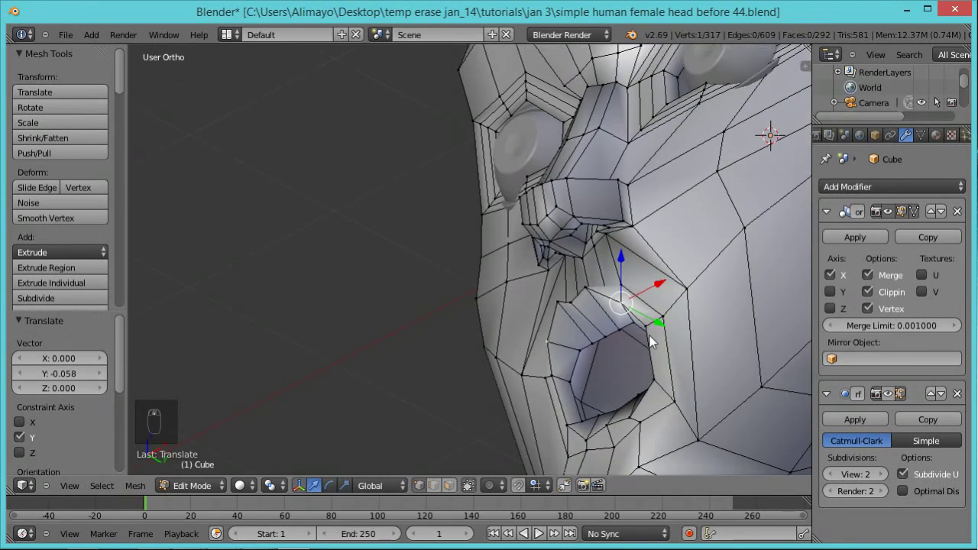
pyautogui.moveTo(670, 398); pyautogui.dragTo(624, 420)
pyautogui.click(638, 422)
pyautogui.middleClick(652, 449)
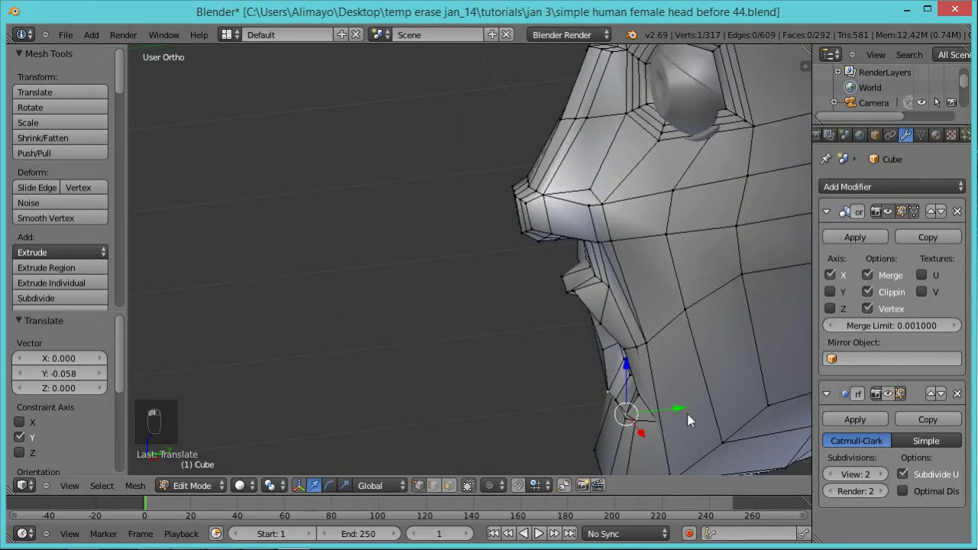
pyautogui.moveTo(670, 424); pyautogui.dragTo(629, 410)
pyautogui.moveTo(625, 414); pyautogui.dragTo(666, 433)
pyautogui.moveTo(623, 448); pyautogui.dragTo(671, 441)
pyautogui.middleClick(627, 467)
pyautogui.middleClick(672, 437)
# Push a lower lip vertex back about 0.037 in depth to round the lower lip.
pyautogui.click(664, 441)
pyautogui.moveTo(643, 361); pyautogui.dragTo(866, 367)
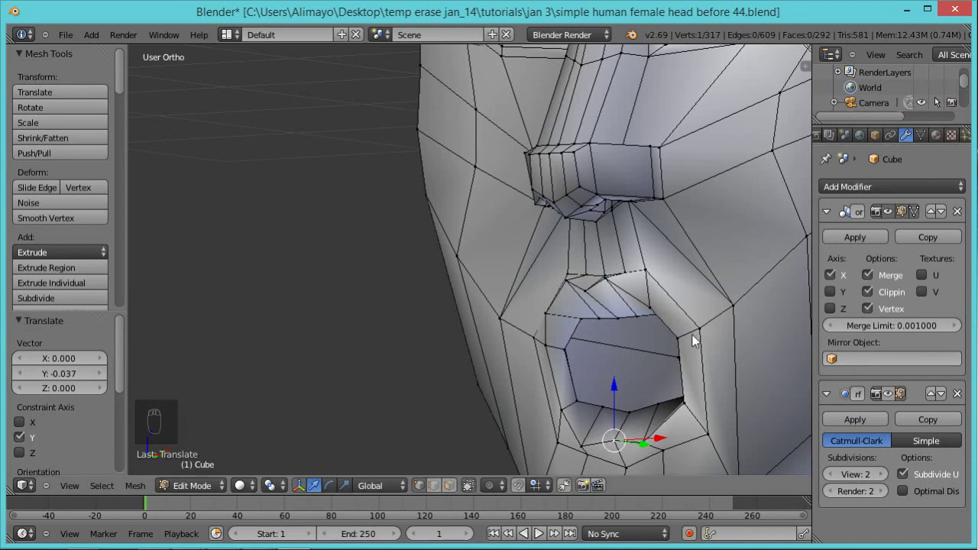
pyautogui.moveTo(746, 376); pyautogui.dragTo(893, 403)
pyautogui.moveTo(893, 403); pyautogui.dragTo(728, 335)
pyautogui.middleClick(711, 324)
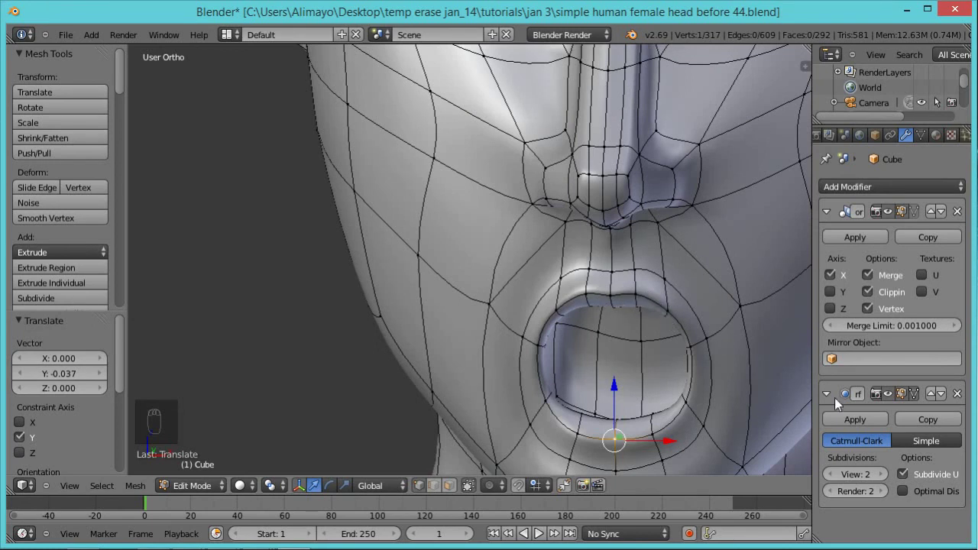
# Select lower lip vertices and push them backward along Y into the mouth.
pyautogui.moveTo(642, 304); pyautogui.dragTo(554, 319)
pyautogui.moveTo(558, 316); pyautogui.dragTo(584, 440)
pyautogui.moveTo(584, 440); pyautogui.dragTo(626, 446)
pyautogui.moveTo(623, 446); pyautogui.dragTo(628, 423)
pyautogui.middleClick(629, 423)
pyautogui.moveTo(602, 287); pyautogui.dragTo(581, 297)
pyautogui.moveTo(581, 293); pyautogui.dragTo(615, 292)
pyautogui.moveTo(638, 468); pyautogui.dragTo(684, 412)
# Check from the side, then push two lower lip vertices further back to about 0.168 in depth.
pyautogui.middleClick(673, 426)
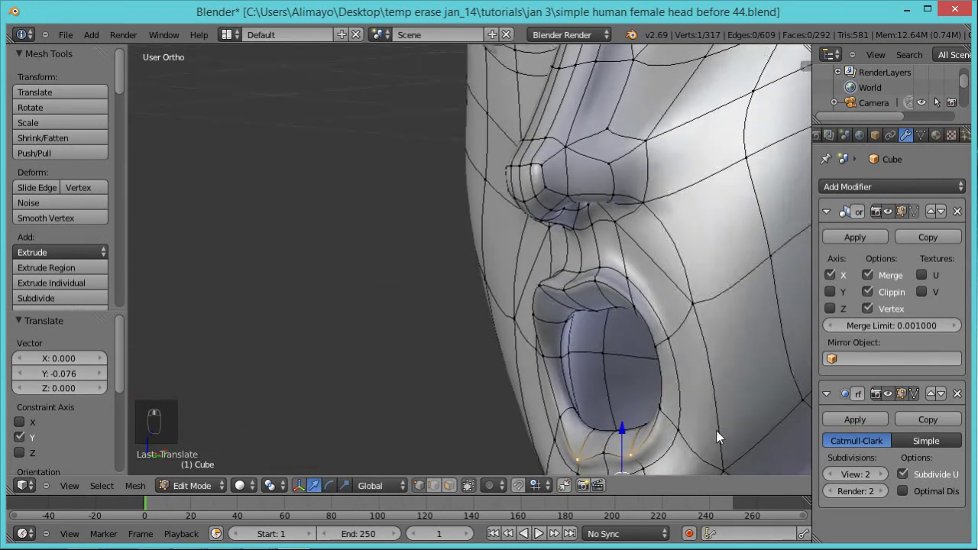
pyautogui.middleClick(608, 467)
pyautogui.moveTo(609, 468); pyautogui.dragTo(628, 437)
pyautogui.middleClick(633, 434)
pyautogui.middleClick(636, 434)
pyautogui.moveTo(635, 434); pyautogui.dragTo(608, 444)
pyautogui.moveTo(714, 326); pyautogui.dragTo(611, 418)
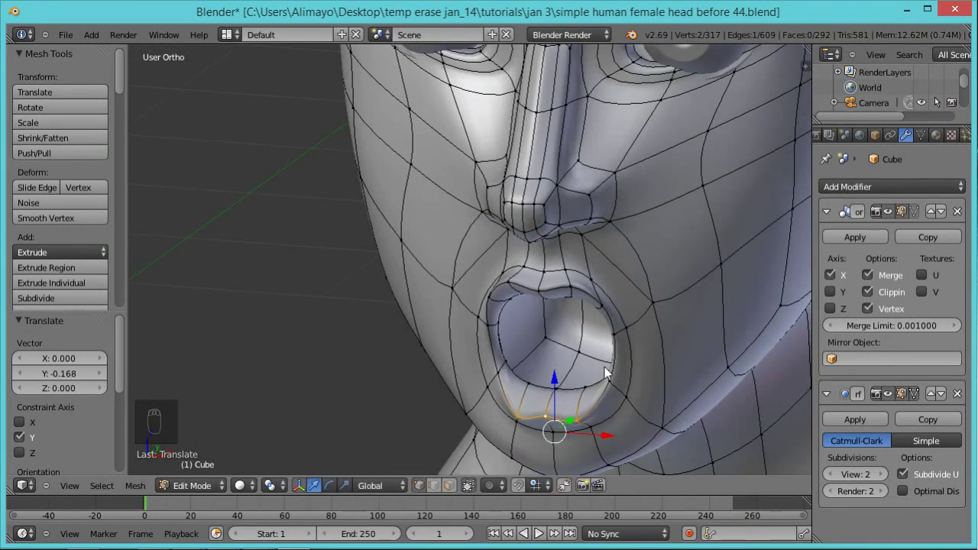
pyautogui.moveTo(632, 345); pyautogui.dragTo(607, 383)
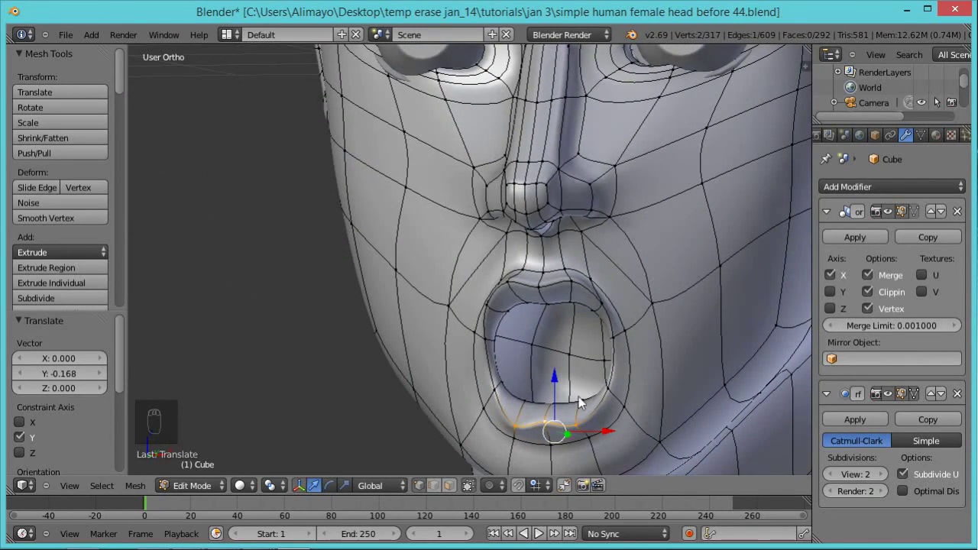
# Loop-cut a new ring inside the mouth opening and scale it down to about 0.83.
pyautogui.press('ctrl+r')
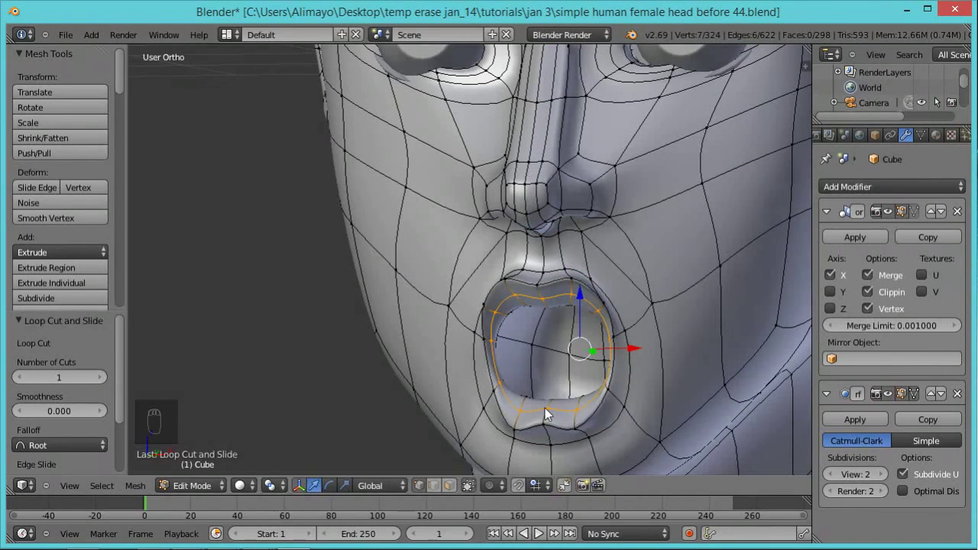
pyautogui.press('s')
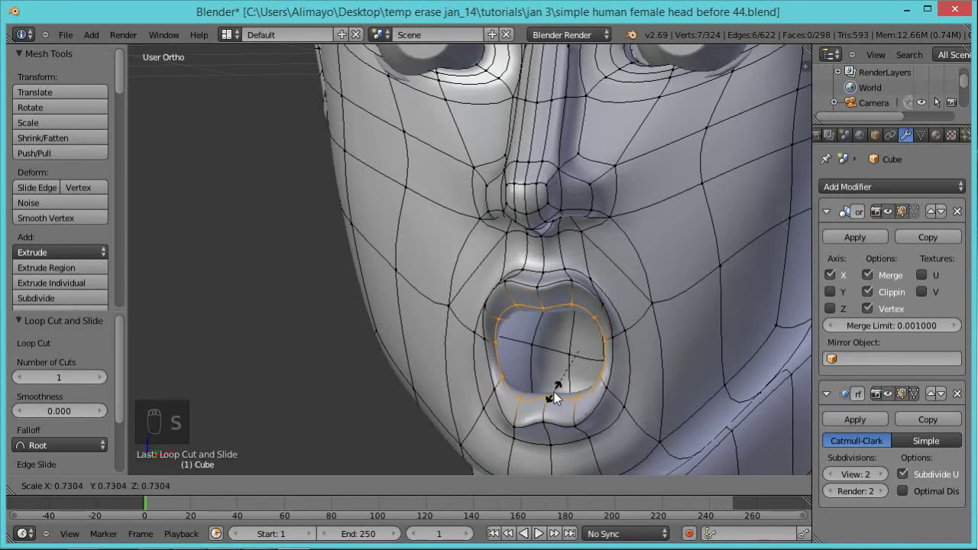
pyautogui.moveTo(613, 382); pyautogui.dragTo(575, 398)
pyautogui.press('s')
pyautogui.moveTo(575, 390); pyautogui.dragTo(685, 332)
pyautogui.moveTo(553, 368); pyautogui.dragTo(684, 340)
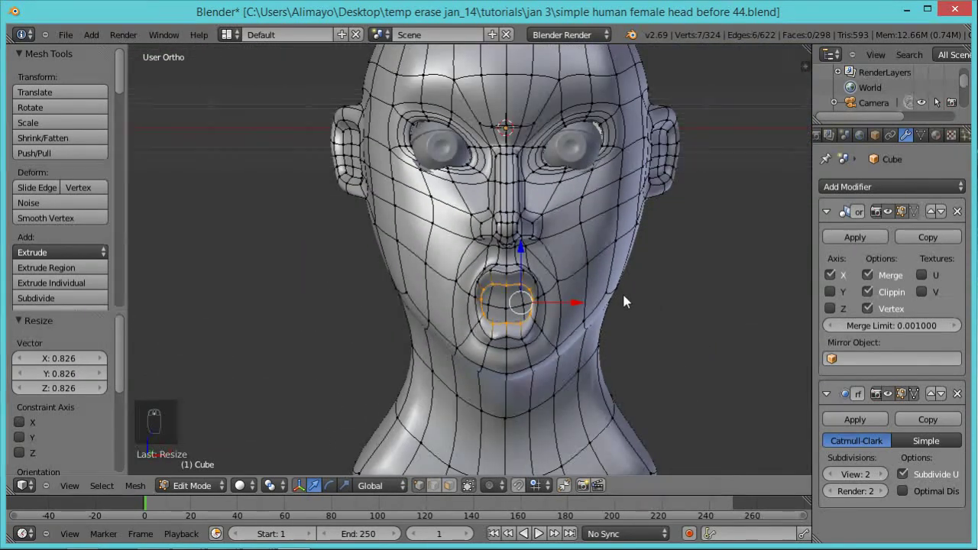
# Toggle between object and edit mode to preview the smoothed head, ending back in edit mode.
pyautogui.press('Tab')
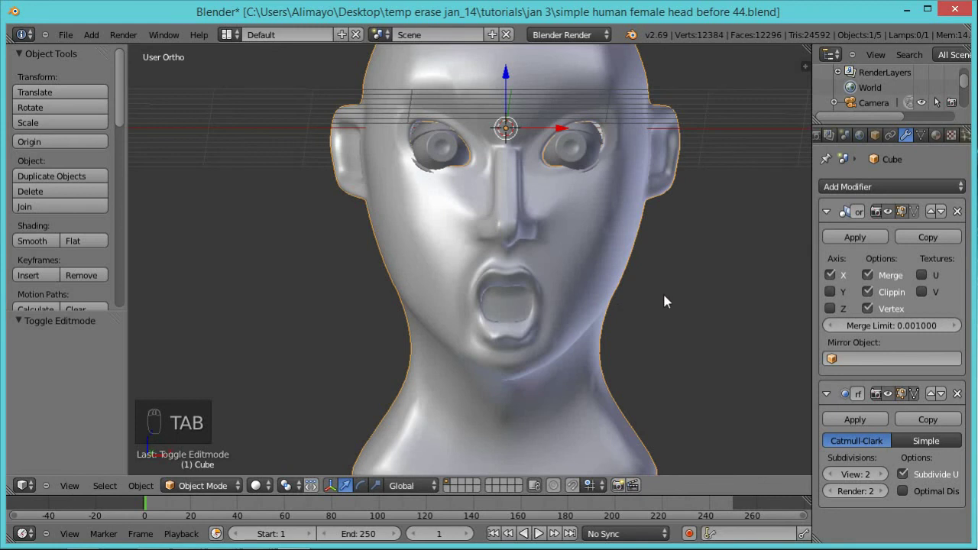
pyautogui.middleClick(603, 341)
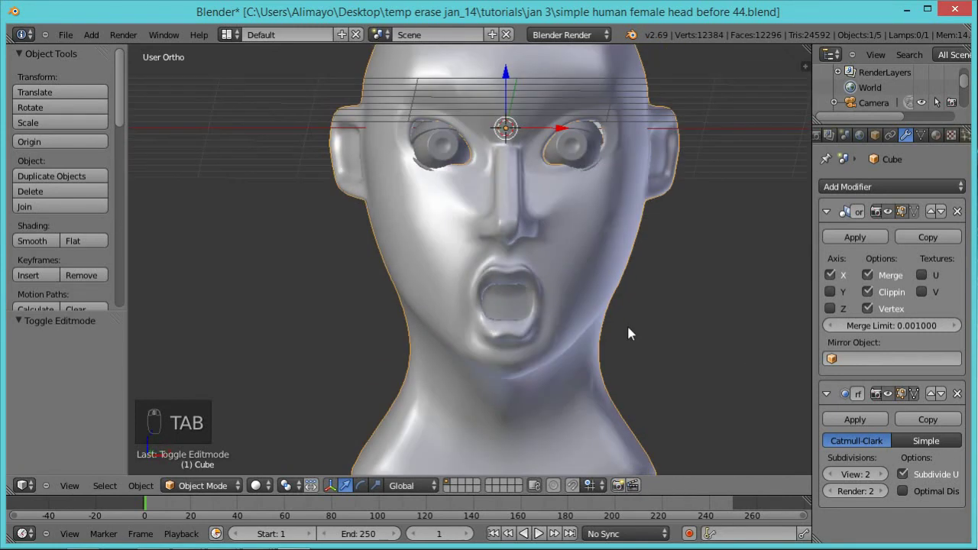
pyautogui.press('Tab')
pyautogui.press('Tab')
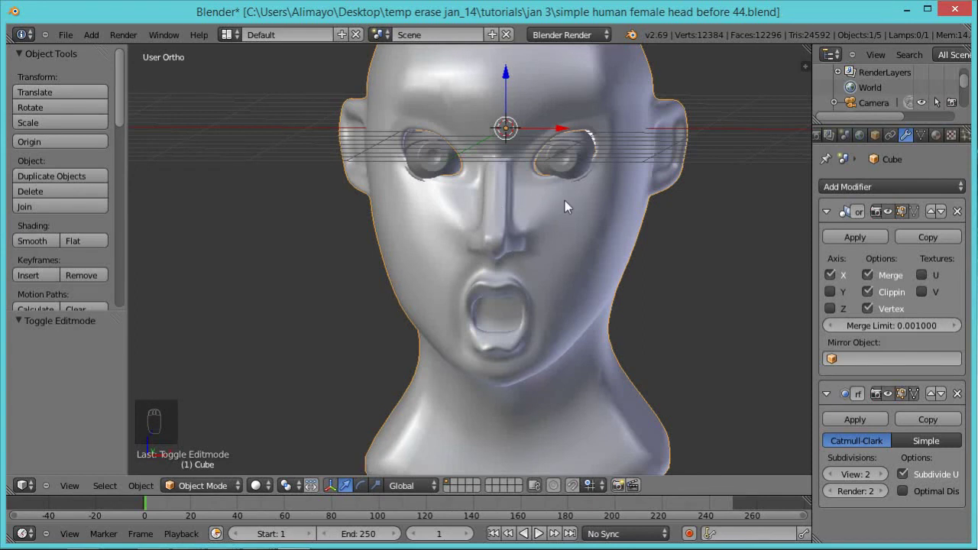
pyautogui.press('Tab')
pyautogui.press('Tab')
pyautogui.press('Tab')
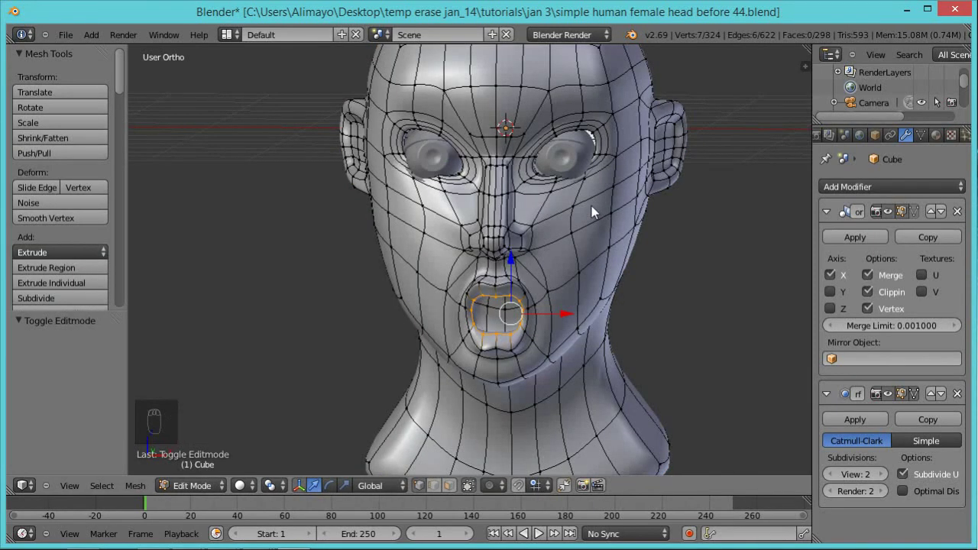
pyautogui.press('Tab')
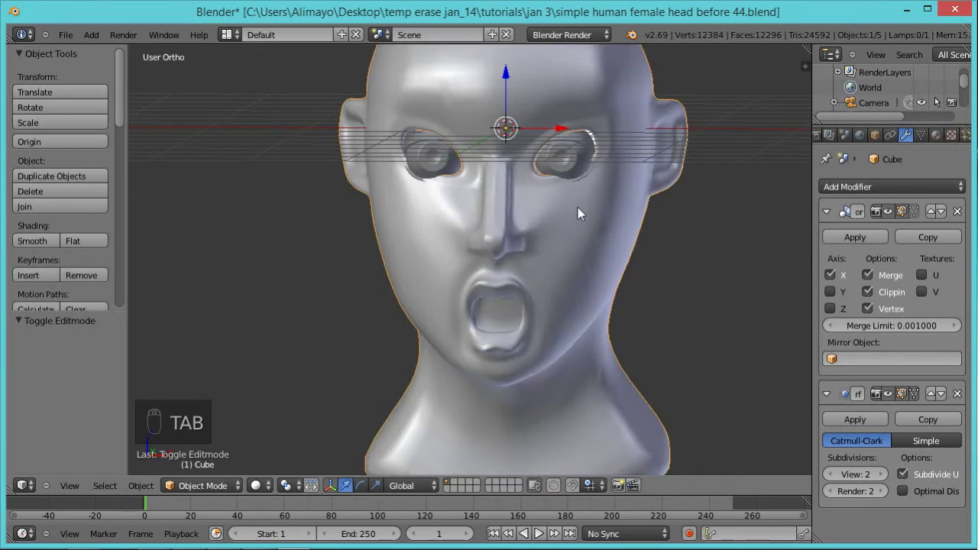
pyautogui.press('Tab')
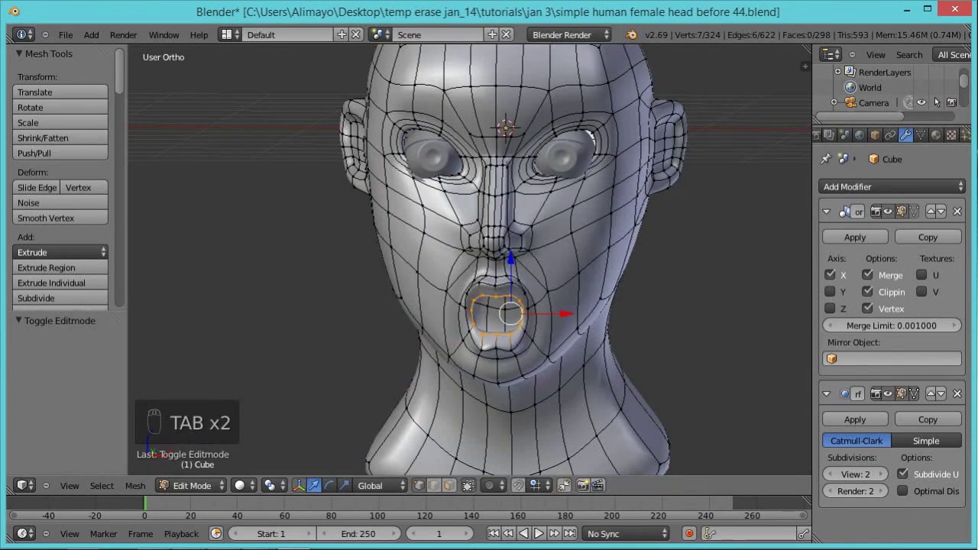
# Select the edge loop under the eye and move it forward with proportional editing on.
pyautogui.moveTo(662, 180); pyautogui.dragTo(418, 486)
pyautogui.middleClick(419, 485)
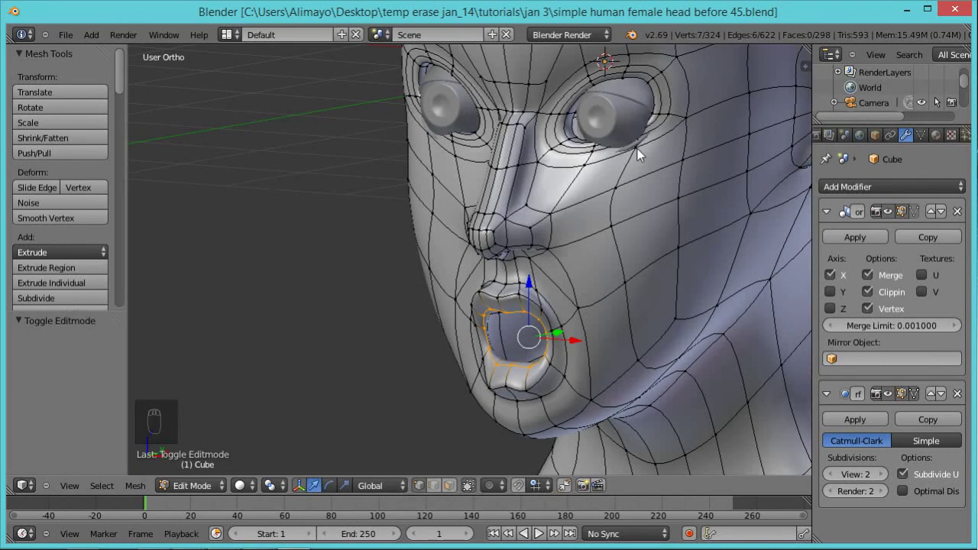
pyautogui.moveTo(643, 155); pyautogui.dragTo(603, 153)
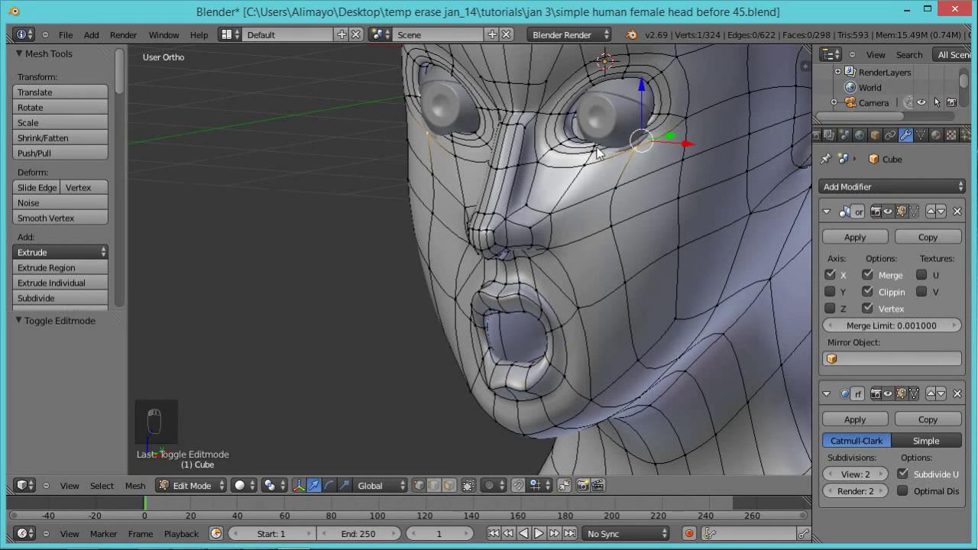
pyautogui.moveTo(601, 156); pyautogui.dragTo(675, 205)
pyautogui.moveTo(693, 185); pyautogui.dragTo(675, 204)
pyautogui.press('o')
pyautogui.press('g')
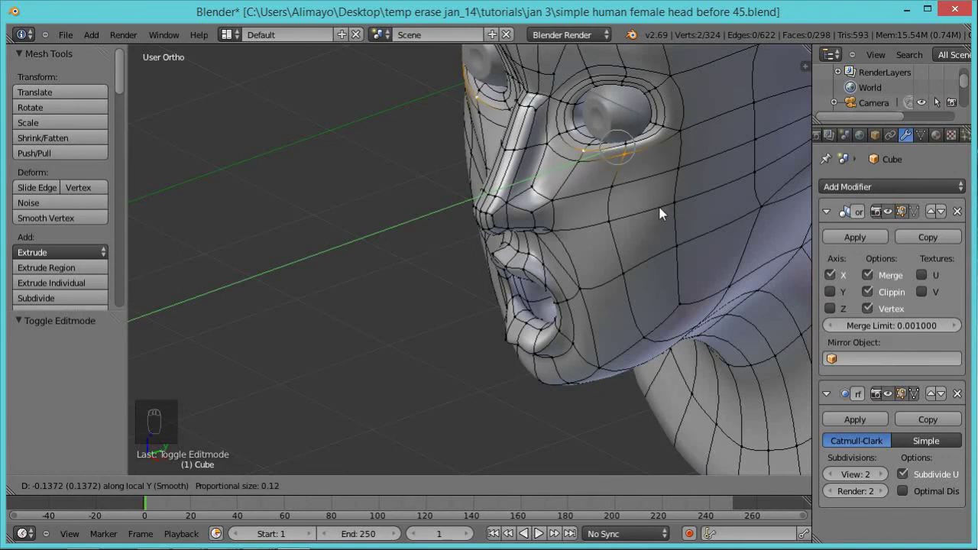
pyautogui.moveTo(660, 223); pyautogui.dragTo(705, 164)
pyautogui.moveTo(640, 152); pyautogui.dragTo(653, 160)
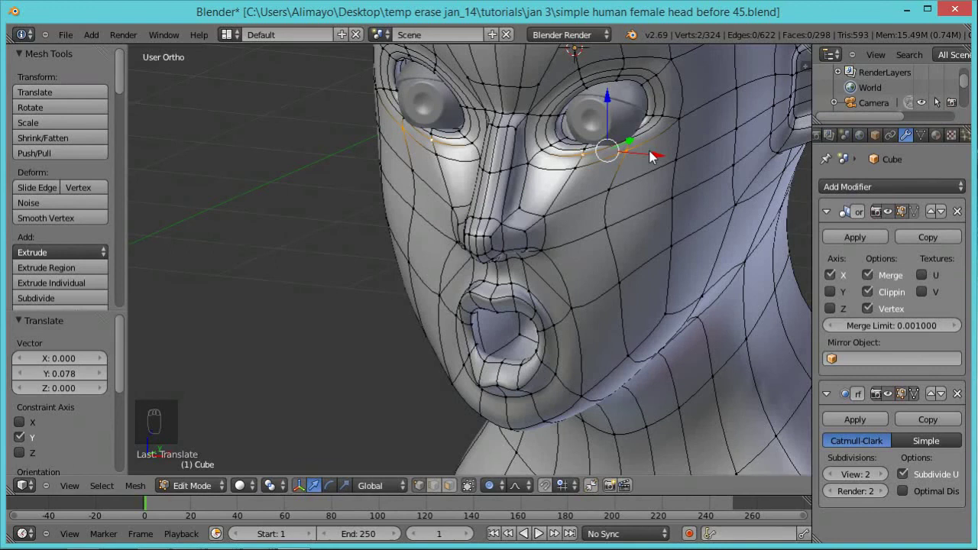
# Move the under-eye vertices again with soft falloff to settle the eye socket.
pyautogui.press('g')
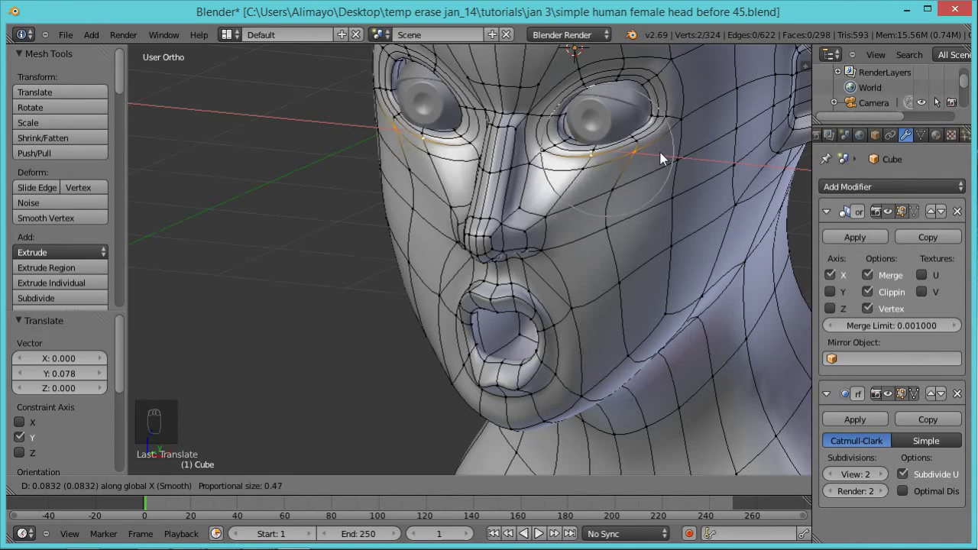
pyautogui.moveTo(662, 161); pyautogui.dragTo(684, 197)
pyautogui.moveTo(670, 210); pyautogui.dragTo(671, 204)
pyautogui.click(667, 204)
pyautogui.moveTo(671, 204); pyautogui.dragTo(597, 241)
pyautogui.moveTo(597, 242); pyautogui.dragTo(545, 216)
pyautogui.click(634, 249)
# Shift a cheek vertex about 0.162 sideways to broaden the cheekbone.
pyautogui.middleClick(671, 240)
pyautogui.rightClick(670, 239)
pyautogui.click(686, 237)
pyautogui.moveTo(575, 278); pyautogui.dragTo(547, 212)
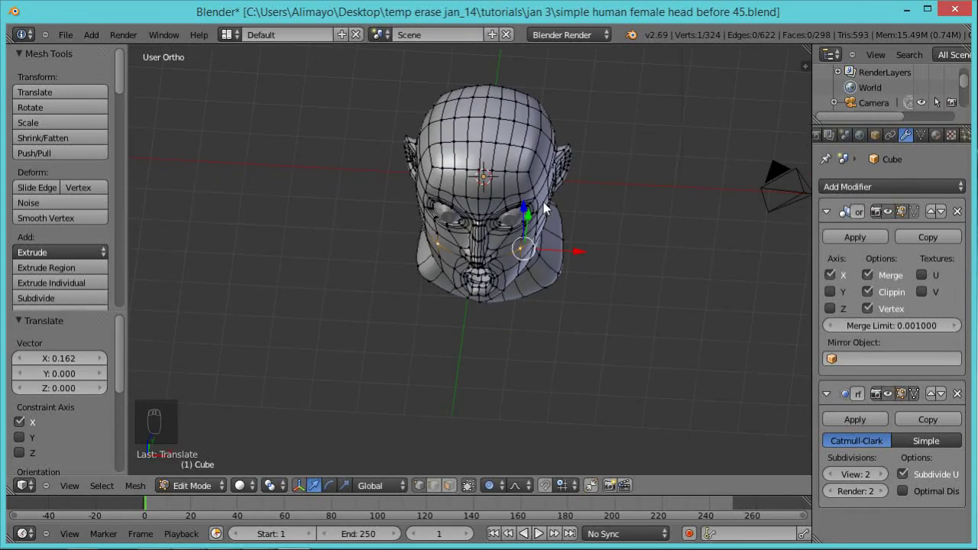
# Deselect all, turn off limit-selection-to-visible and bring the head into a front view.
pyautogui.press('a')
pyautogui.moveTo(484, 161); pyautogui.dragTo(490, 151)
pyautogui.press('c')
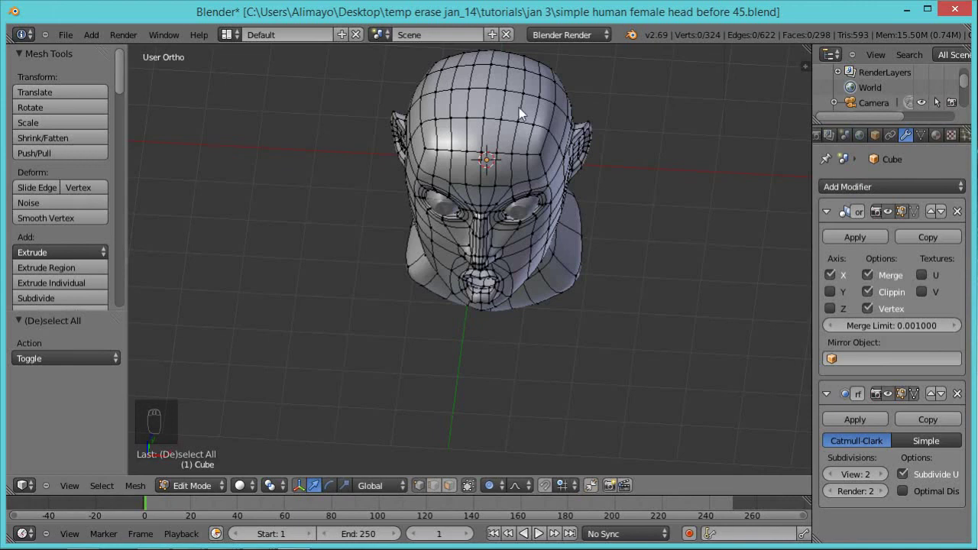
pyautogui.press('c')
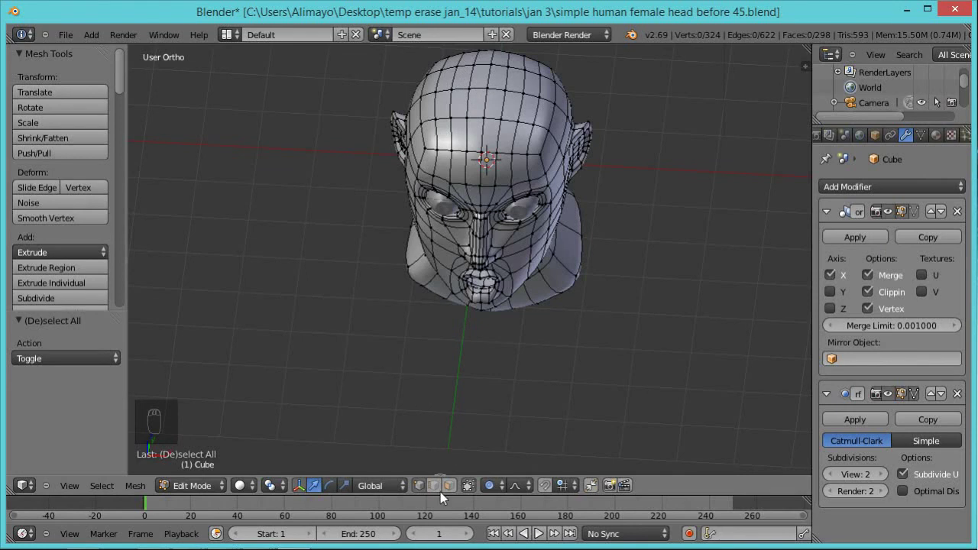
pyautogui.moveTo(459, 489); pyautogui.dragTo(508, 188)
pyautogui.middleClick(518, 143)
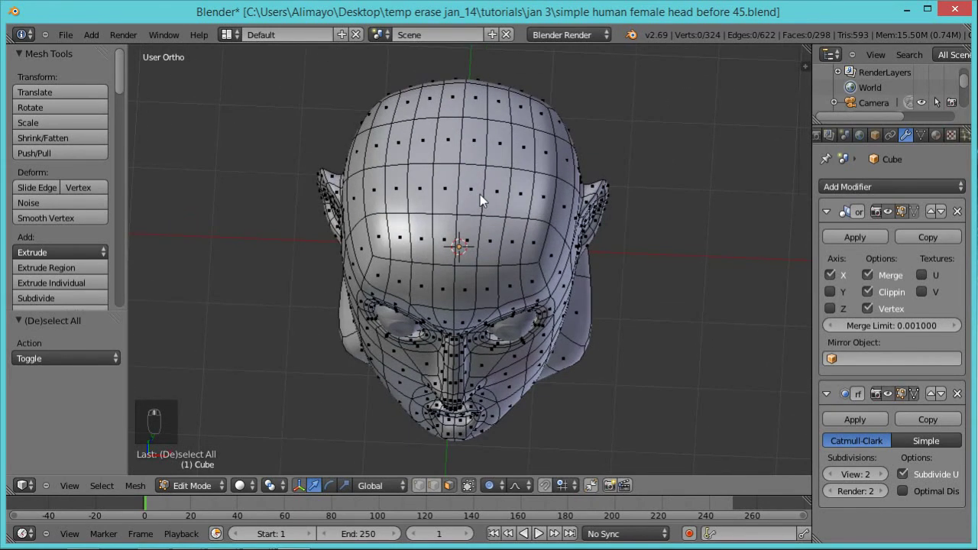
# Box-select the forehead band, raise the crown vertices about 0.189, then zoom on the right eye.
pyautogui.press('c')
pyautogui.moveTo(472, 193); pyautogui.dragTo(471, 186)
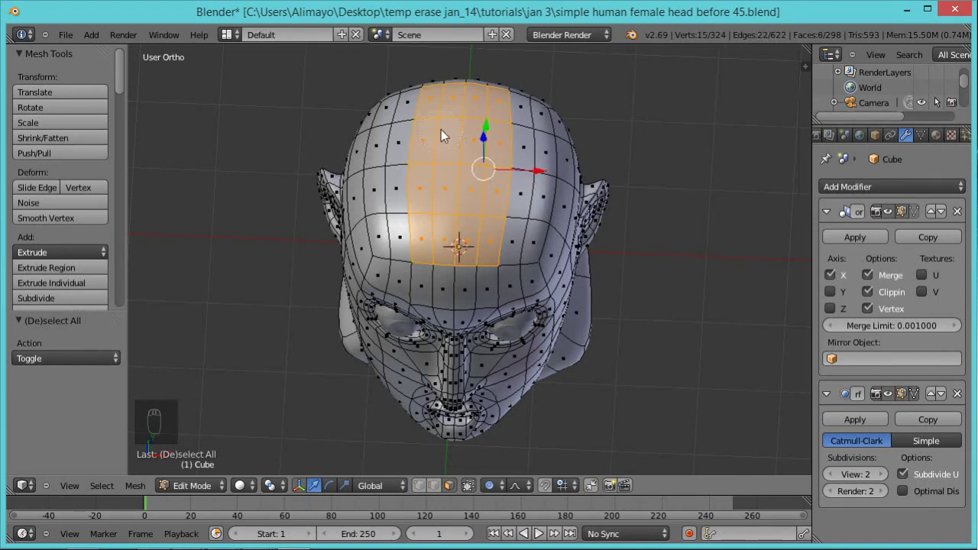
pyautogui.middleClick(610, 266)
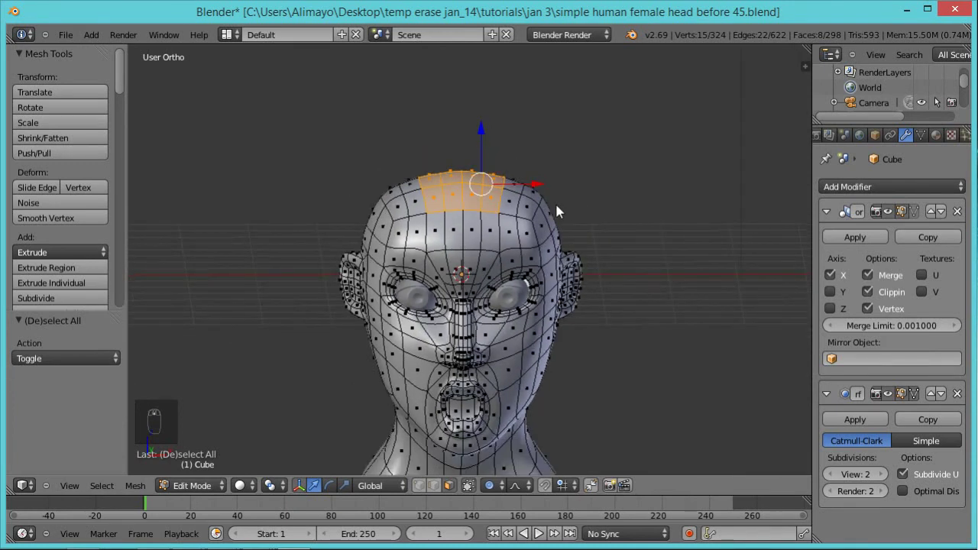
pyautogui.press('g')
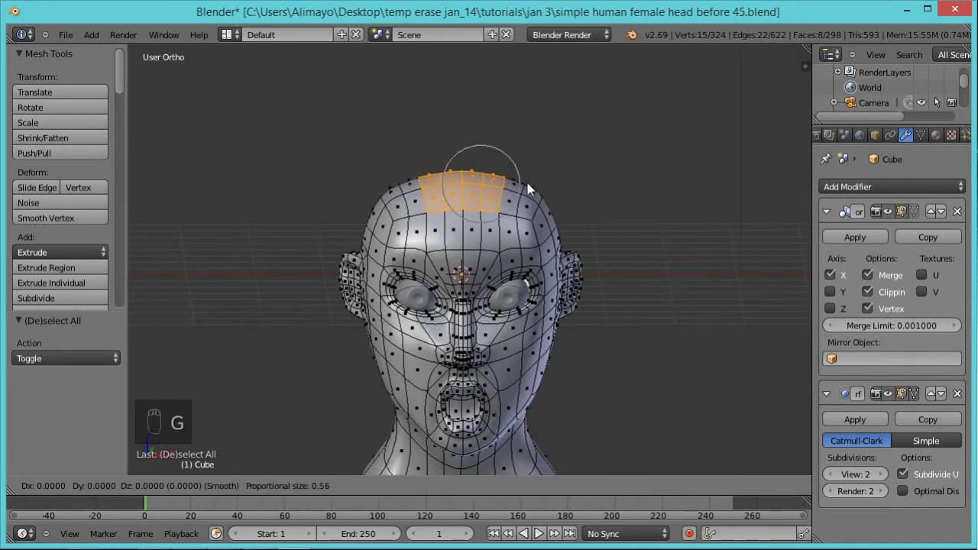
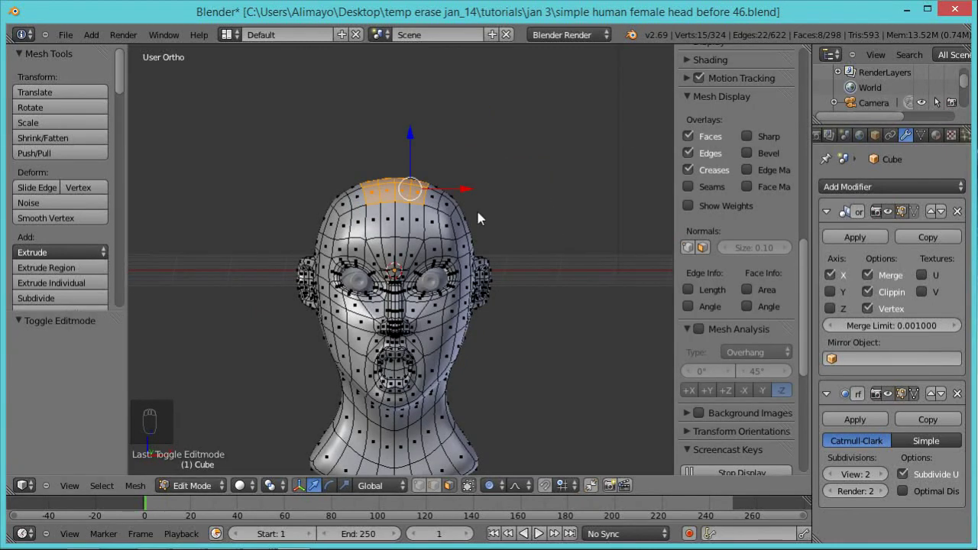
pyautogui.moveTo(493, 268); pyautogui.dragTo(572, 350)
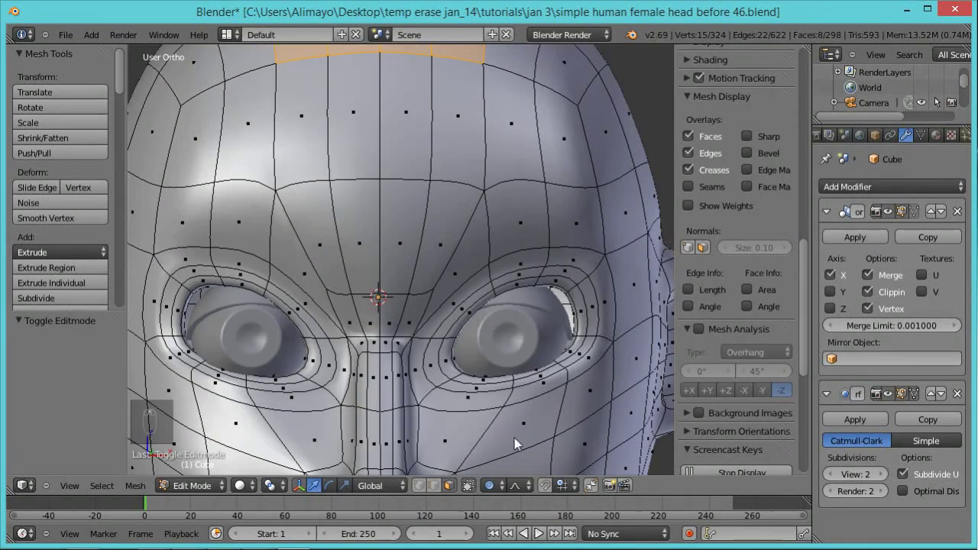
pyautogui.moveTo(423, 495); pyautogui.dragTo(664, 343)
# Hide the properties panel and move the eye-corner vertex down against the eyeball.
pyautogui.moveTo(564, 321); pyautogui.dragTo(622, 324)
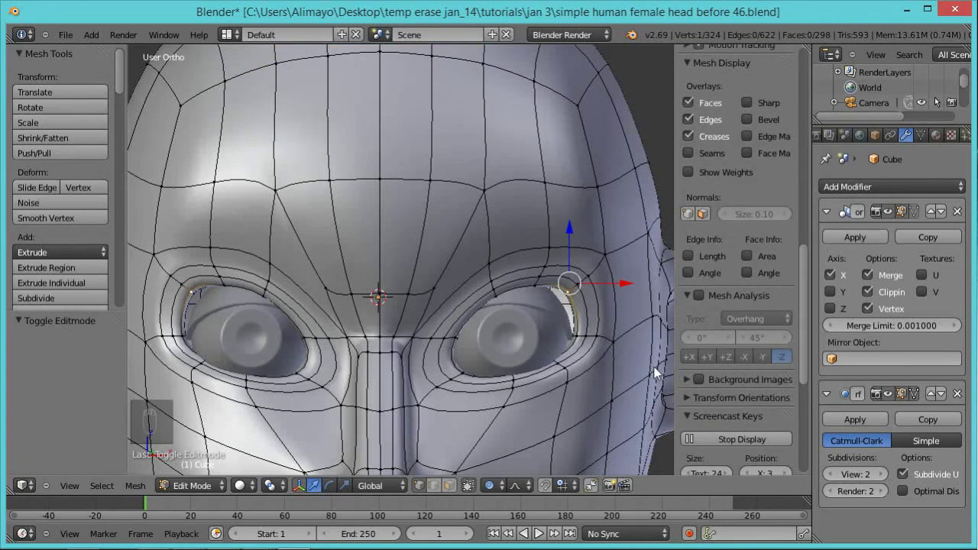
pyautogui.press('n')
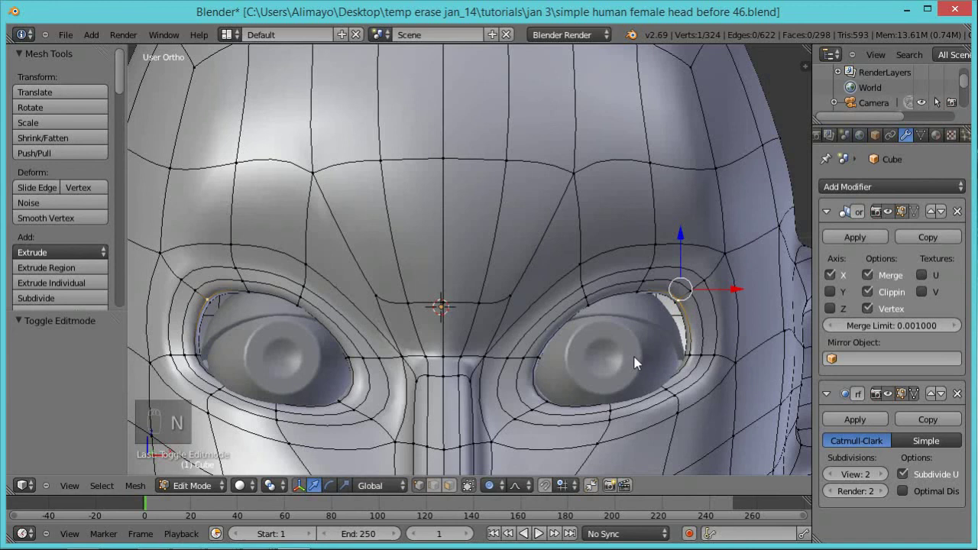
pyautogui.middleClick(635, 368)
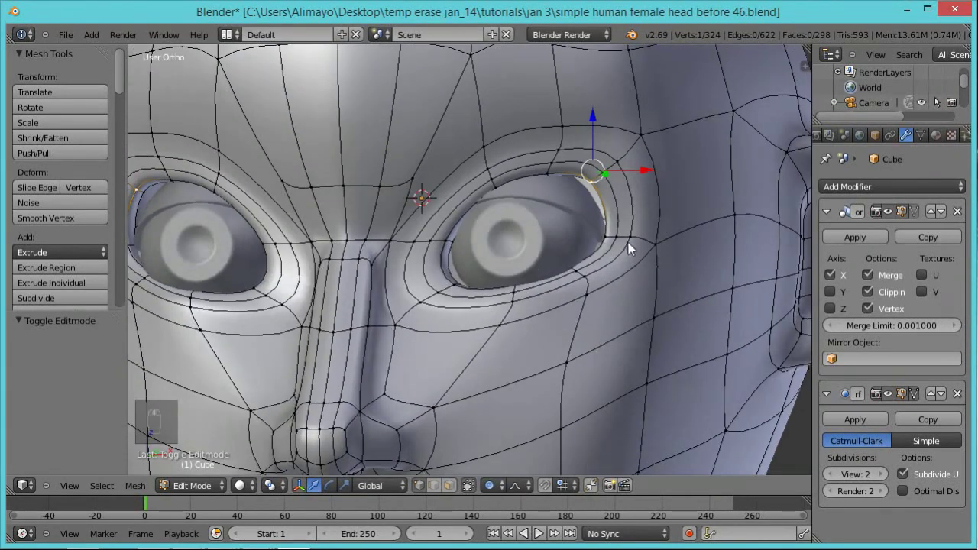
pyautogui.press('g')
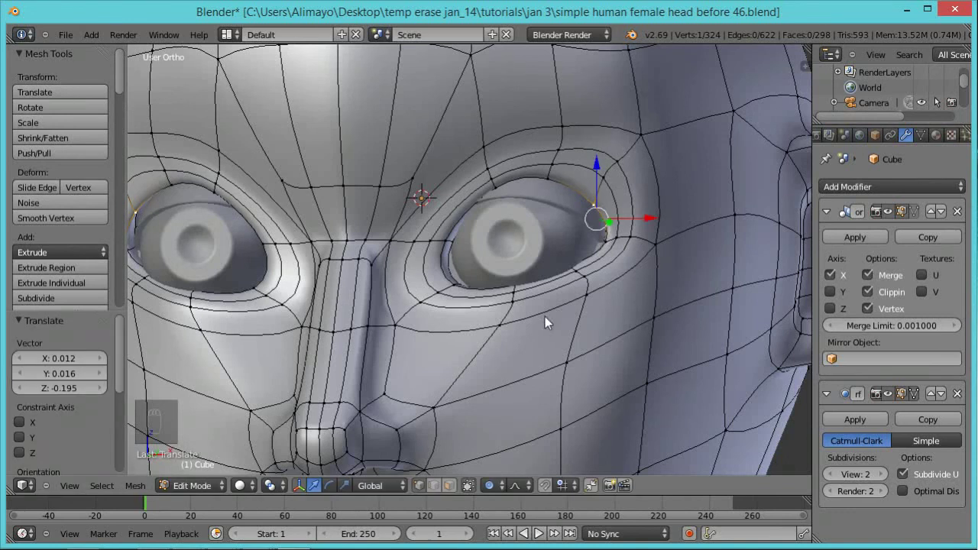
pyautogui.middleClick(606, 343)
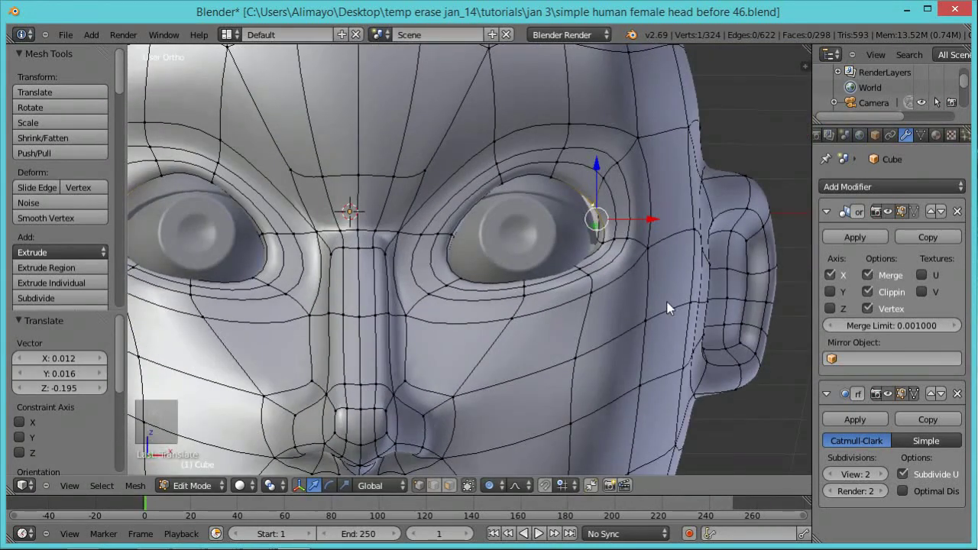
pyautogui.press('g')
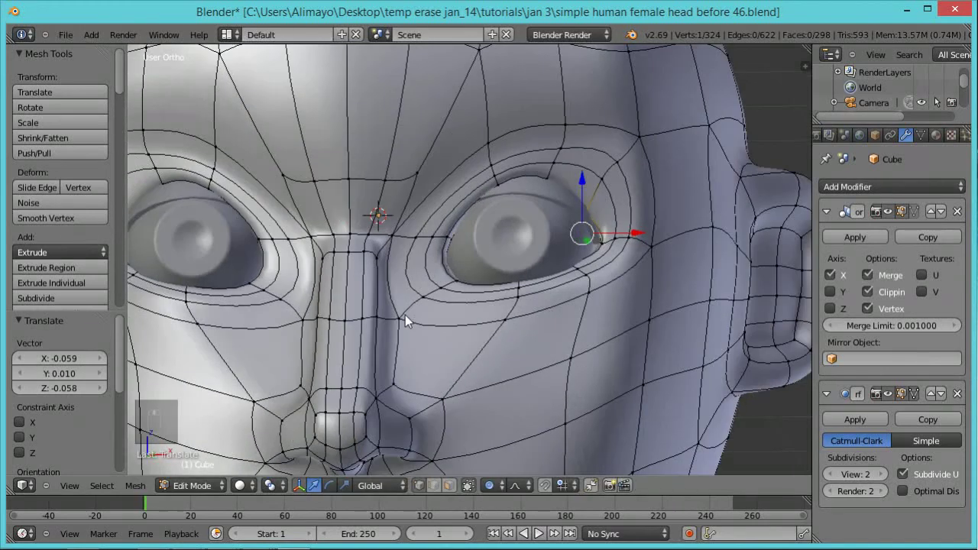
# Pull an inner eyelid vertex toward the eye and select a lower eyelid vertex.
pyautogui.middleClick(471, 284)
pyautogui.moveTo(460, 294); pyautogui.dragTo(458, 290)
pyautogui.press('g')
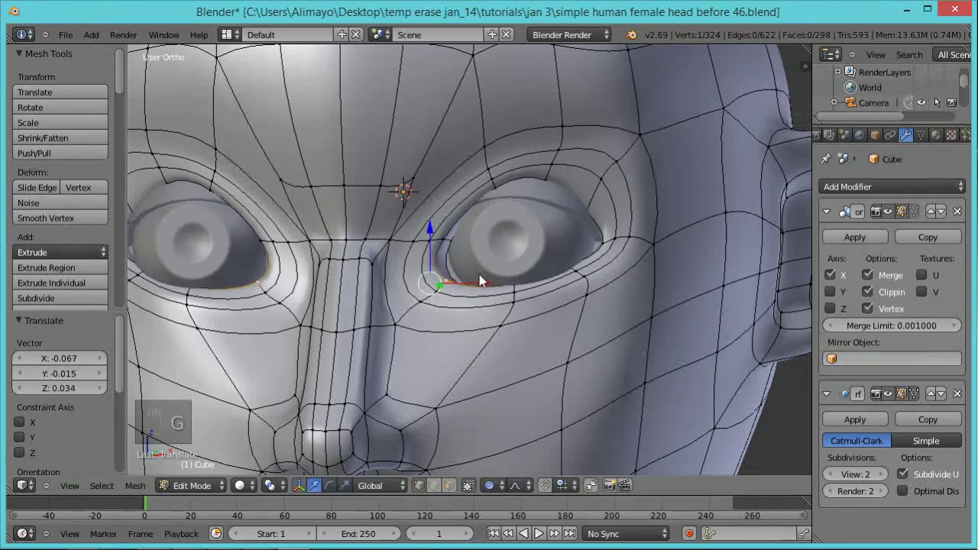
pyautogui.moveTo(495, 314); pyautogui.dragTo(582, 283)
pyautogui.rightClick(582, 284)
pyautogui.press('g')
pyautogui.rightClick(582, 284)
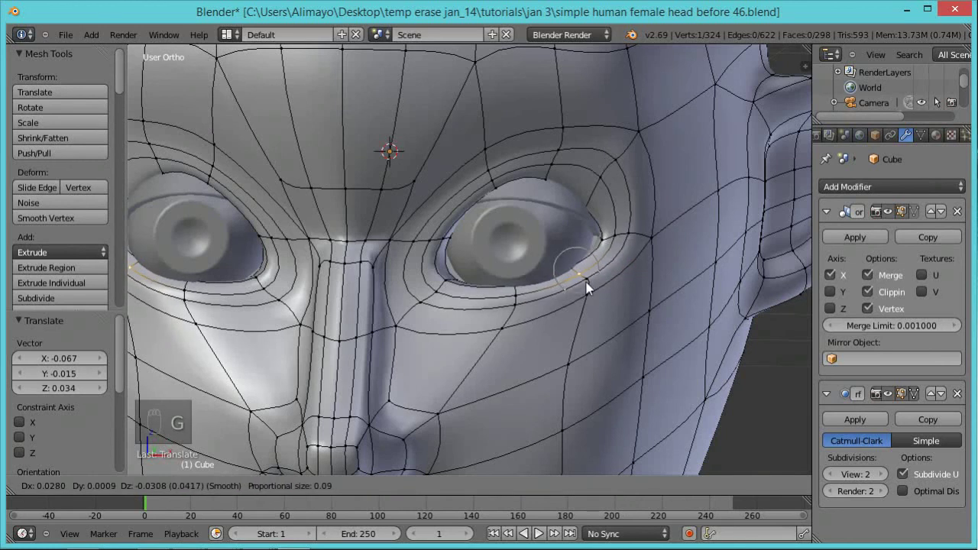
pyautogui.click(594, 289)
# Lower the eyelid rim about 0.07 with a widened proportional falloff, then zoom out to the whole head.
pyautogui.press('g')
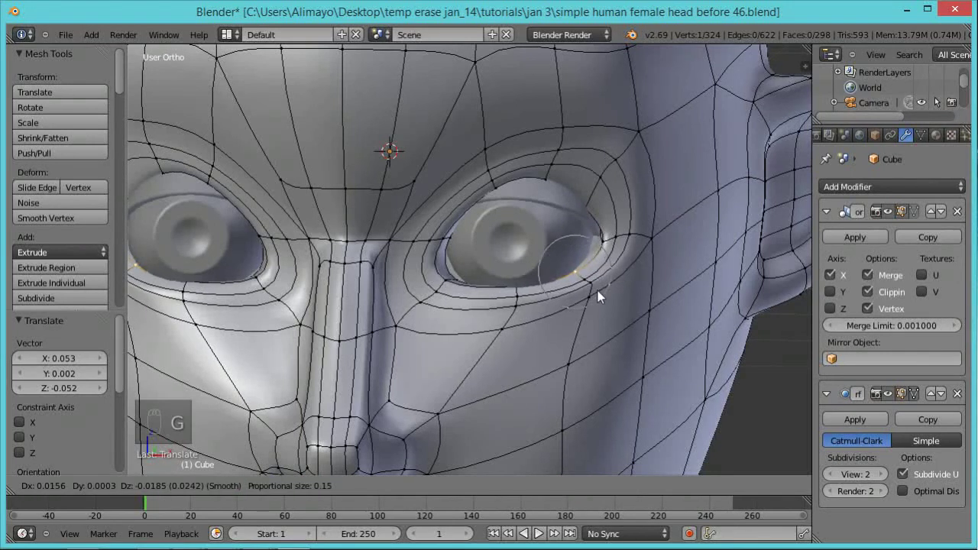
pyautogui.middleClick(594, 313)
pyautogui.middleClick(593, 313)
pyautogui.middleClick(591, 313)
pyautogui.middleClick(593, 320)
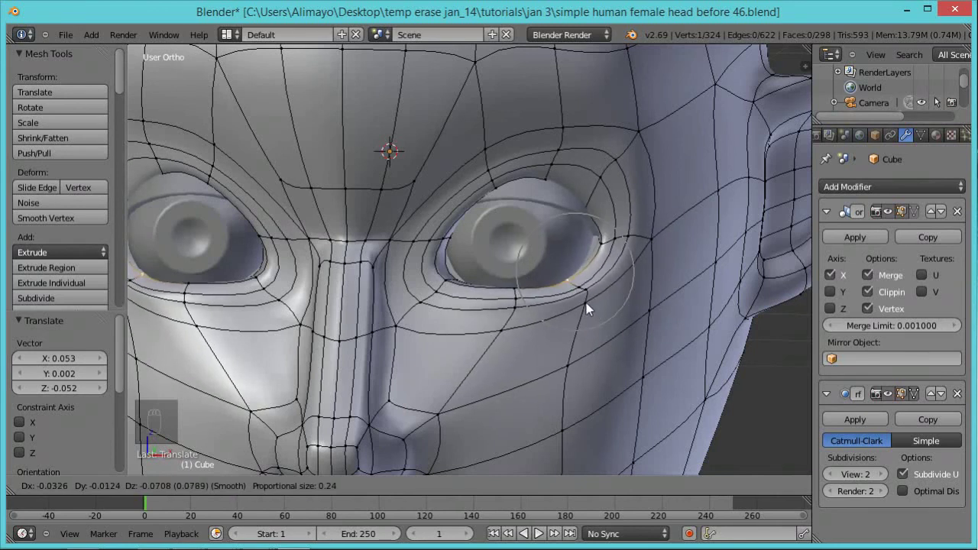
pyautogui.middleClick(584, 309)
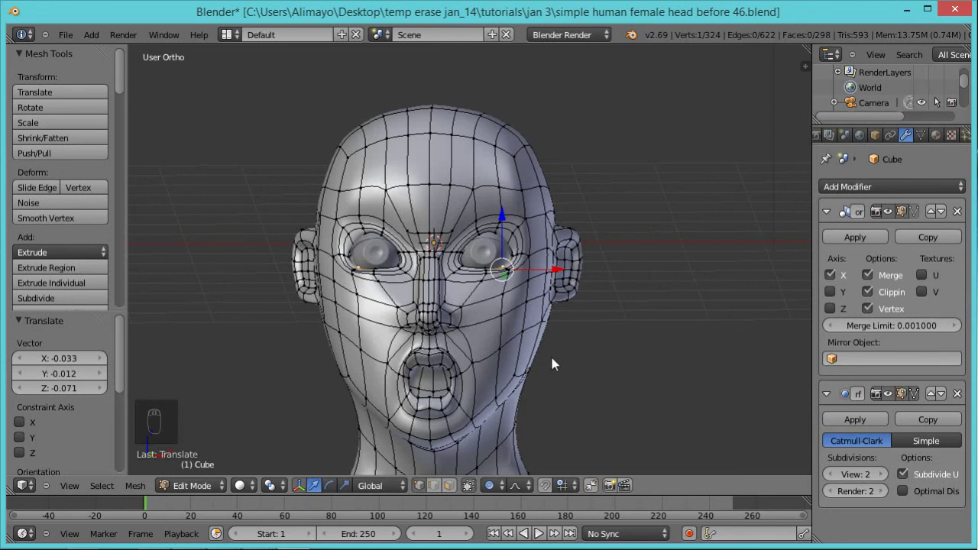
# Inspect the head from a few angles and switch to the front orthographic view.
pyautogui.moveTo(531, 364); pyautogui.dragTo(458, 360)
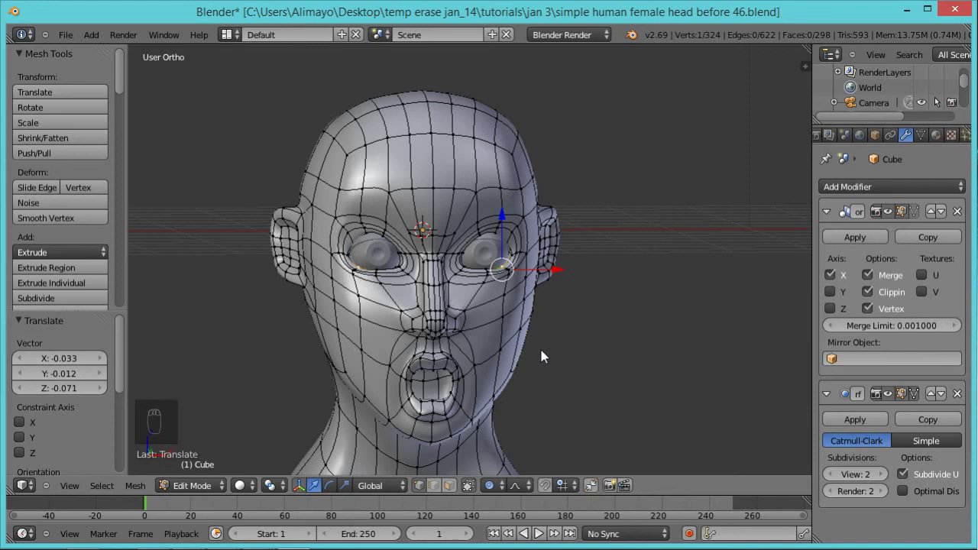
pyautogui.moveTo(551, 357); pyautogui.dragTo(454, 399)
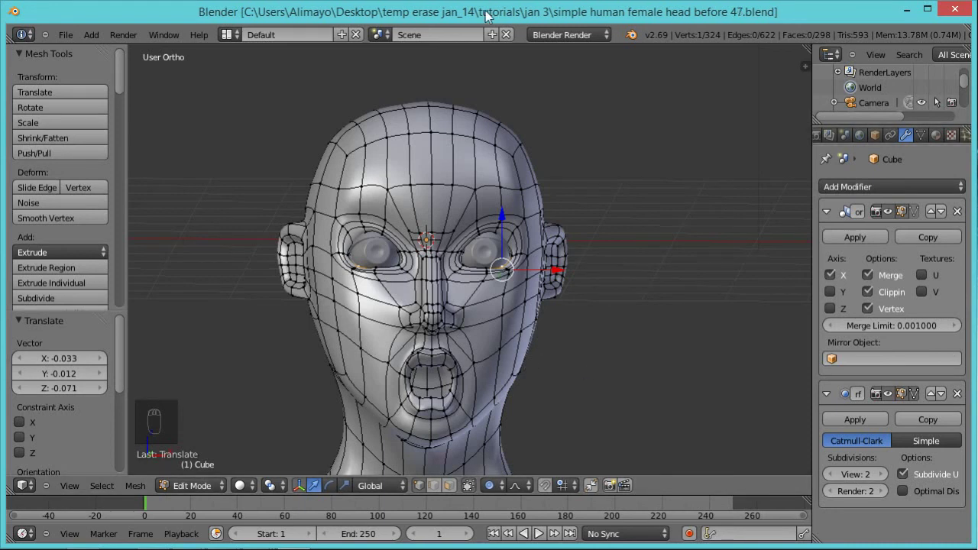
pyautogui.moveTo(629, 269); pyautogui.dragTo(634, 270)
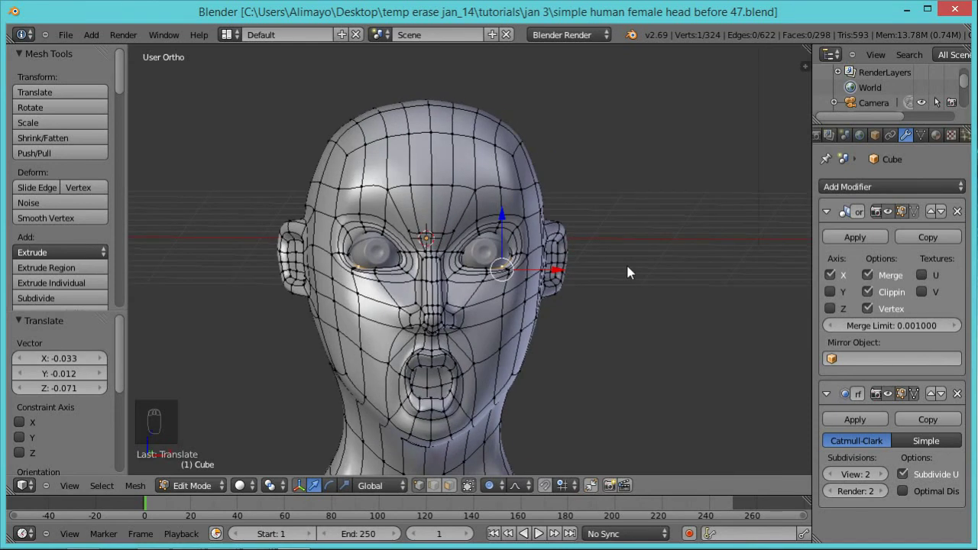
pyautogui.press('KP_1')
pyautogui.moveTo(613, 264); pyautogui.dragTo(537, 287)
pyautogui.moveTo(551, 294); pyautogui.dragTo(499, 209)
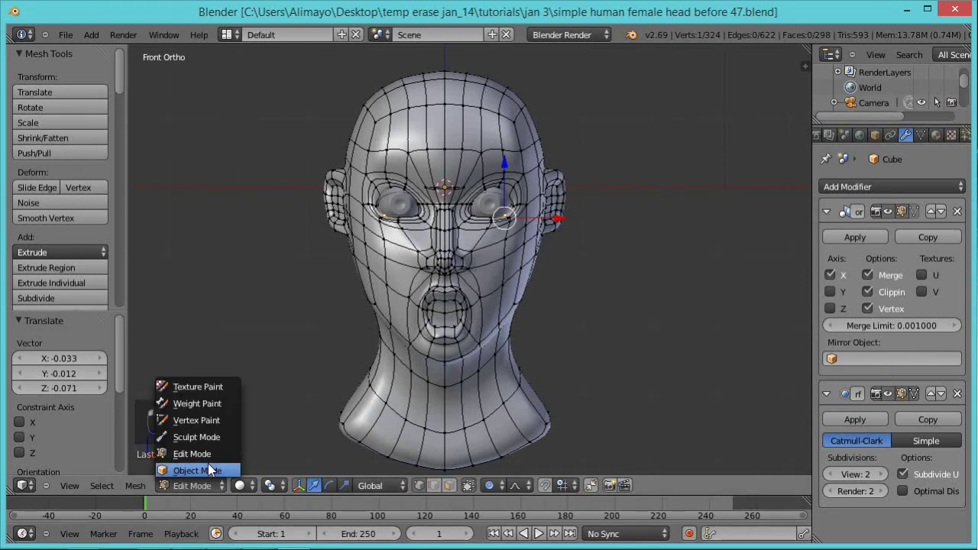
# Add a new cube mesh to the scene beside the head.
pyautogui.moveTo(213, 470); pyautogui.dragTo(606, 239)
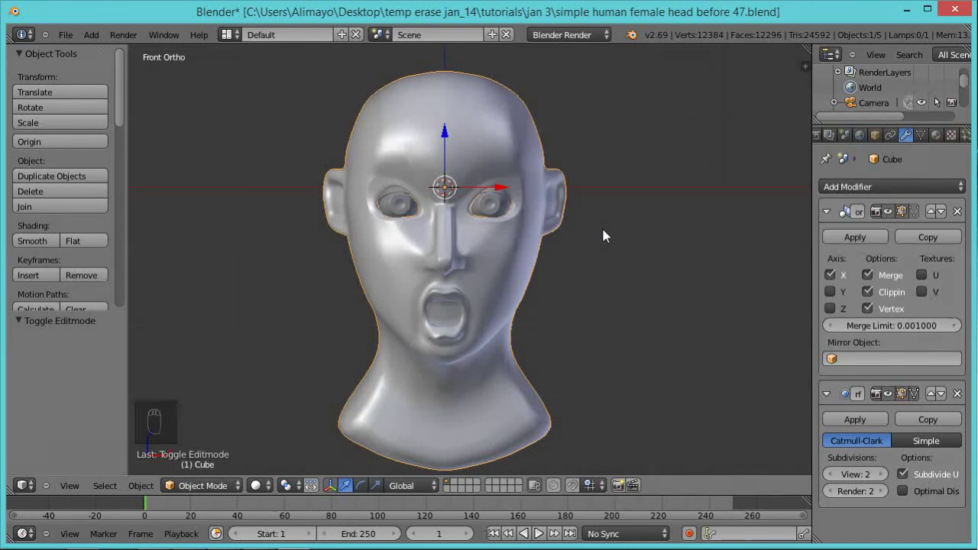
pyautogui.press('shift+a')
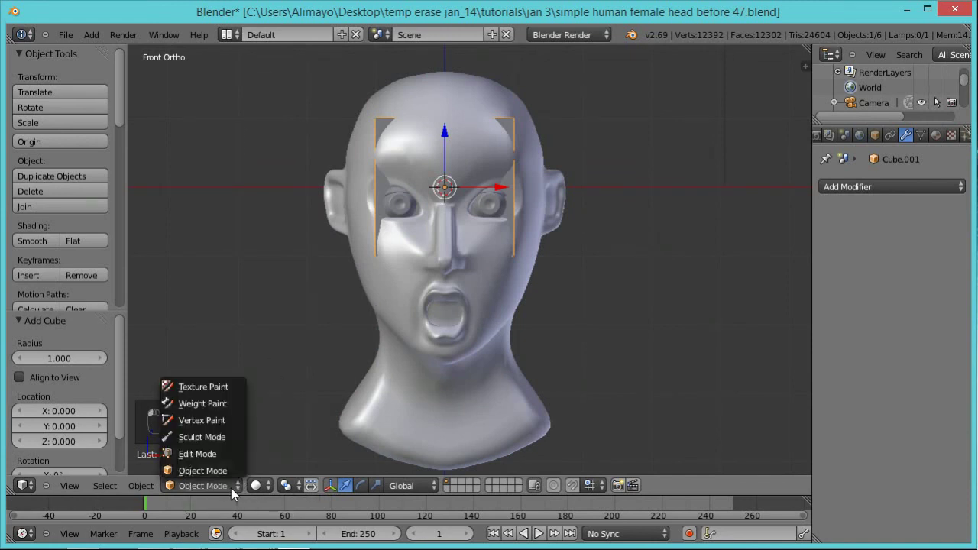
pyautogui.click(228, 461)
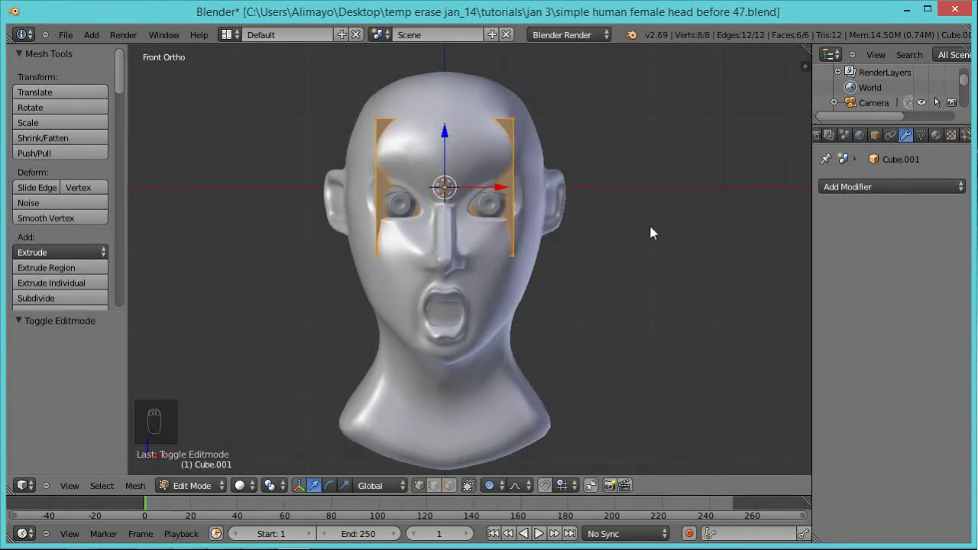
# Move the cube about 2.96 along the depth axis so it sits in front of the face.
pyautogui.moveTo(645, 248); pyautogui.dragTo(347, 242)
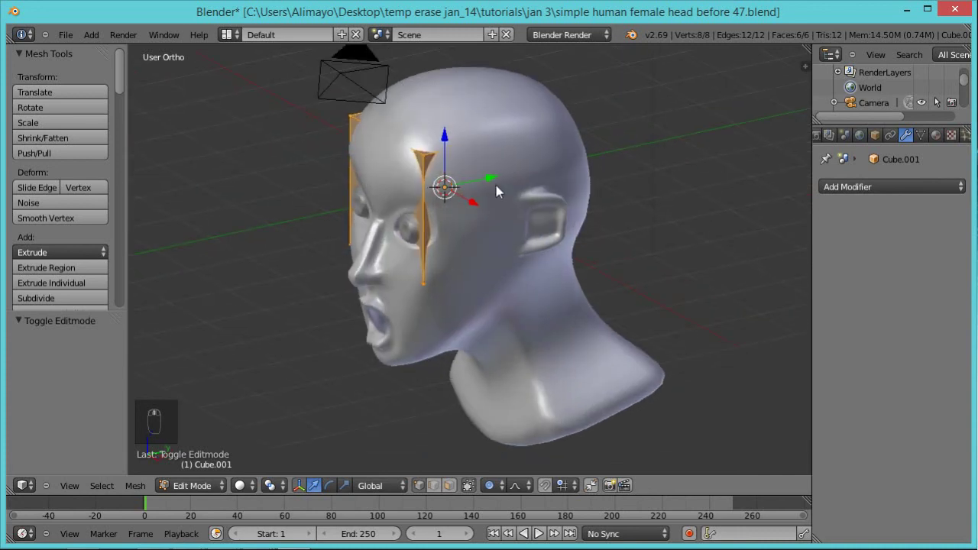
pyautogui.moveTo(494, 181); pyautogui.dragTo(303, 360)
pyautogui.middleClick(481, 189)
pyautogui.middleClick(382, 310)
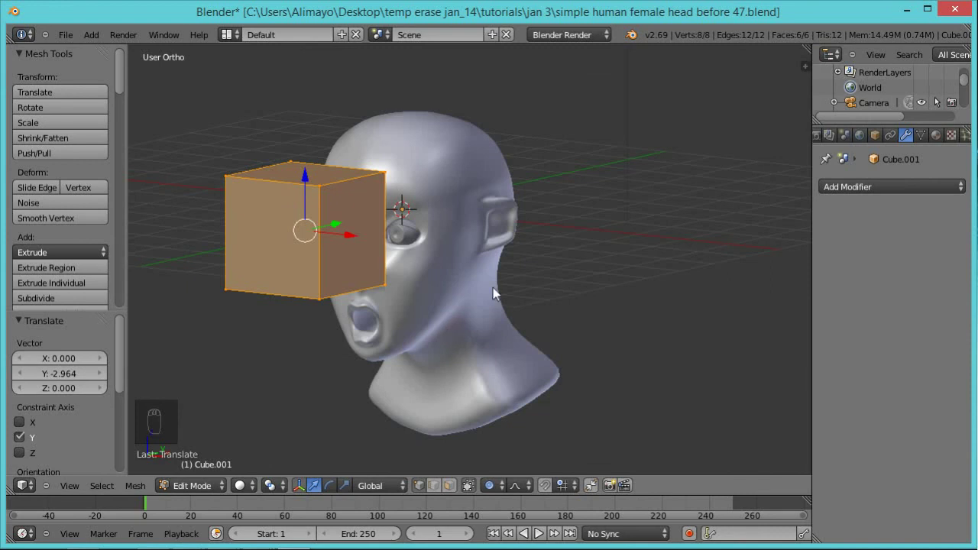
# Subdivide the cube and flatten it vertically into a thin plate.
pyautogui.press('w')
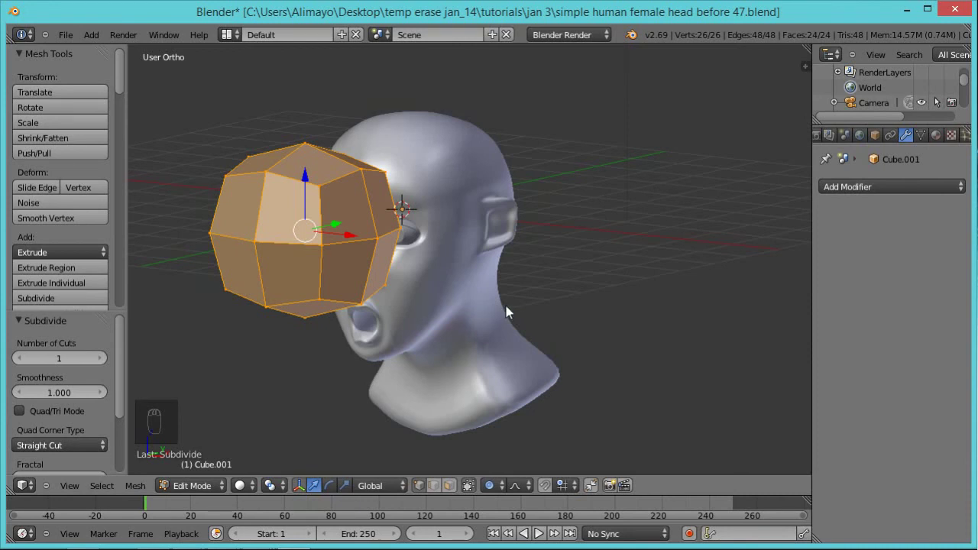
pyautogui.press('s')
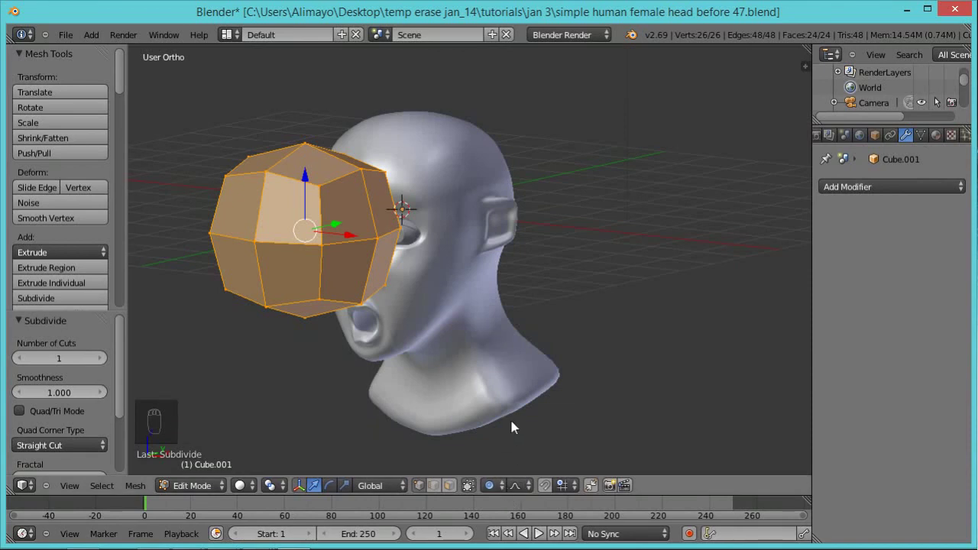
pyautogui.press('o')
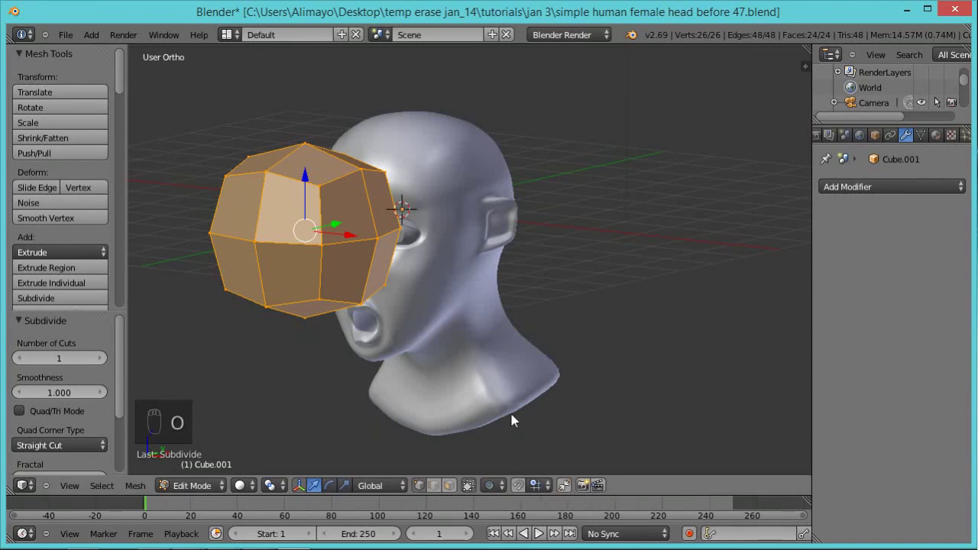
pyautogui.press('s')
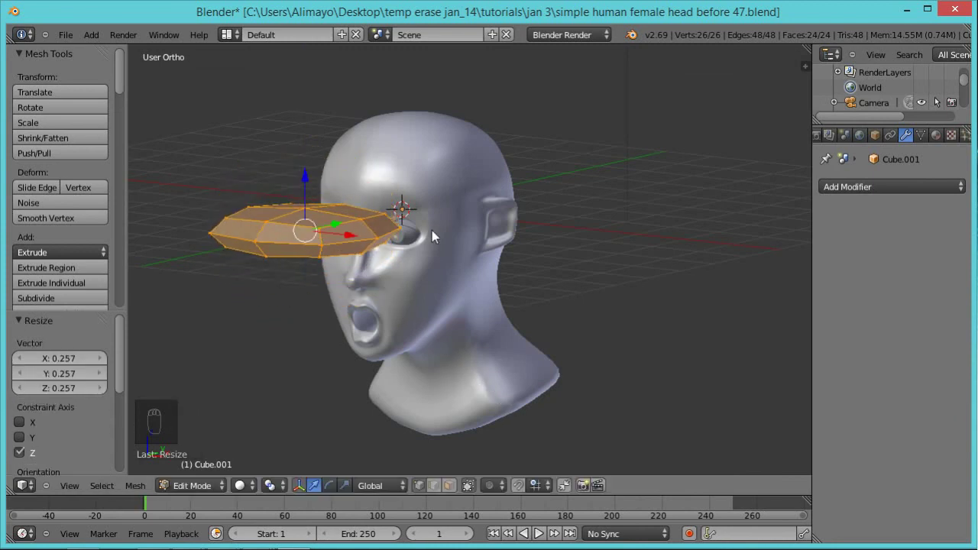
pyautogui.moveTo(400, 329); pyautogui.dragTo(463, 281)
# Thin the plate along its depth to about 0.231, leaving a flat bar before the eyes.
pyautogui.press('s')
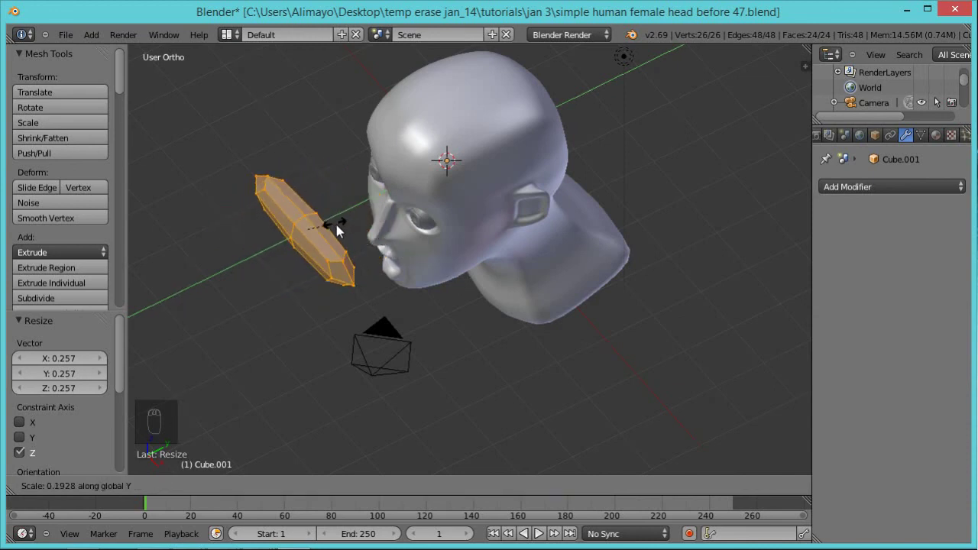
pyautogui.click(349, 248)
pyautogui.middleClick(385, 307)
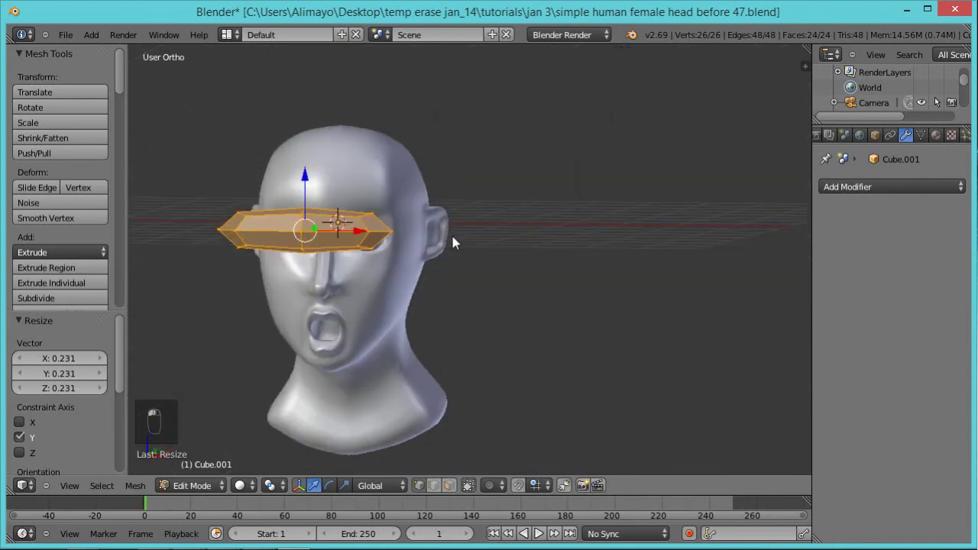
pyautogui.scroll(-3)
pyautogui.scroll(3)
pyautogui.middleClick(446, 268)
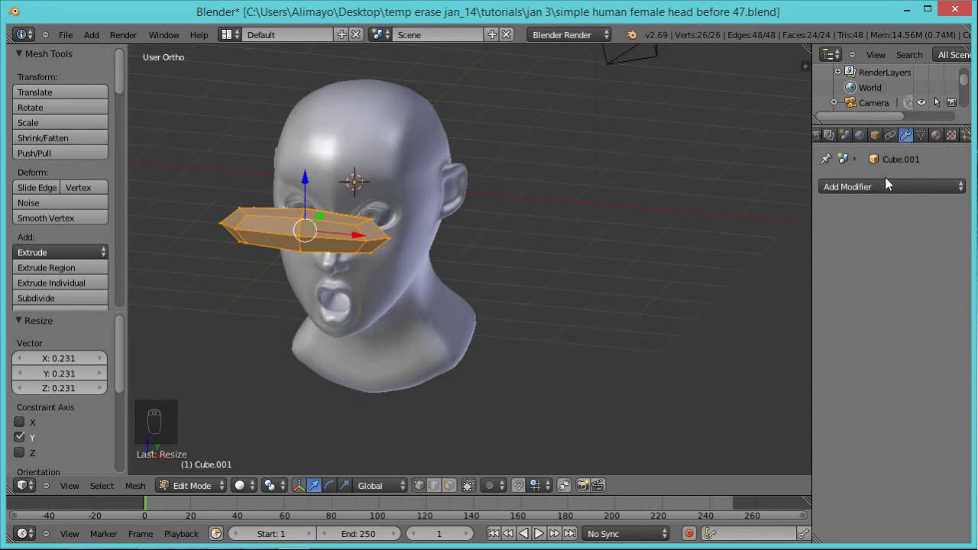
# Give the bar a Subdivision Surface modifier at viewport level 2 with smooth shading.
pyautogui.moveTo(959, 194); pyautogui.dragTo(681, 445)
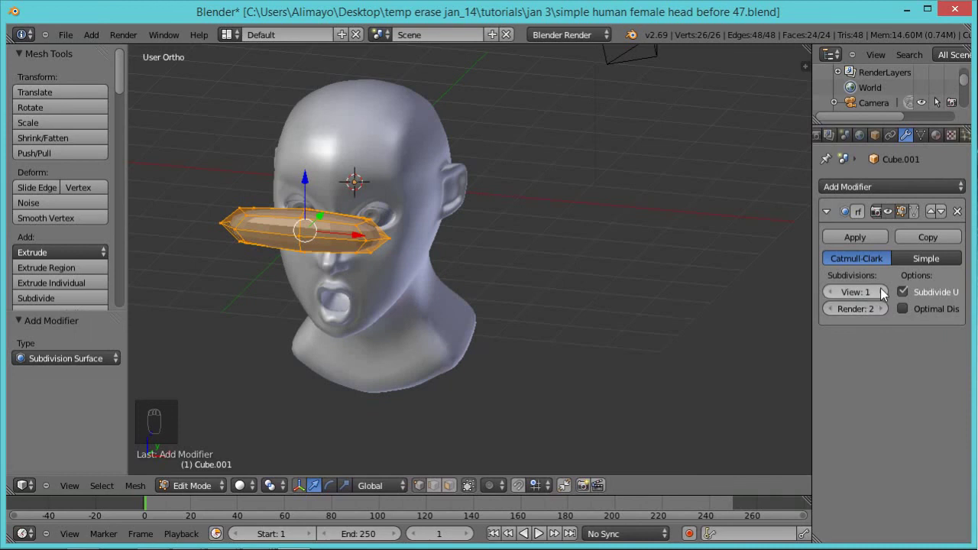
pyautogui.moveTo(889, 298); pyautogui.dragTo(943, 298)
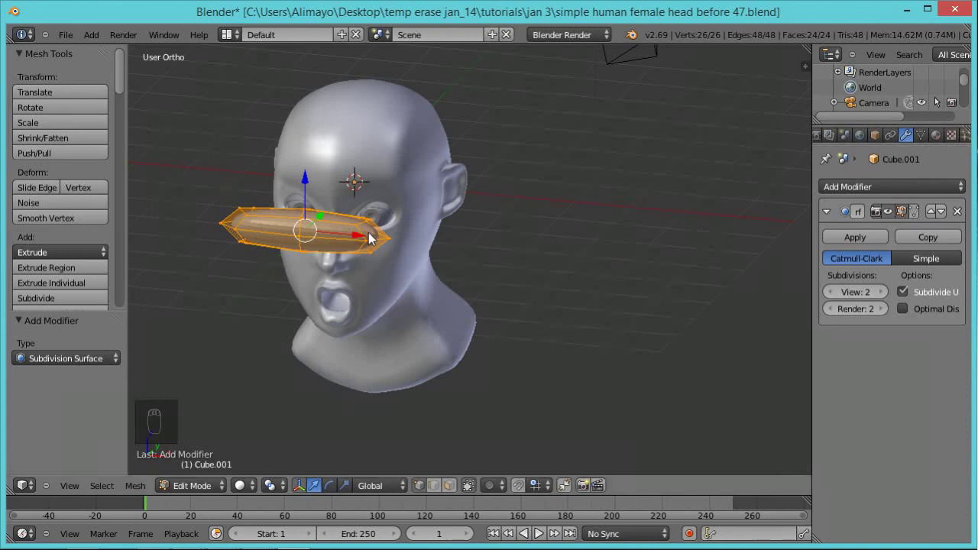
pyautogui.moveTo(917, 216); pyautogui.dragTo(454, 292)
# Save the head file incrementally as version 48.
pyautogui.press('w')
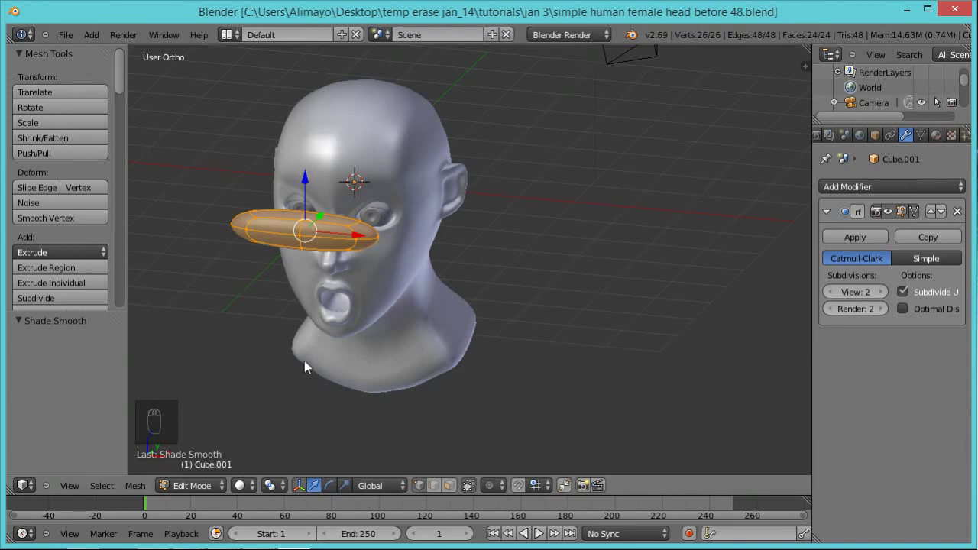
pyautogui.moveTo(332, 325); pyautogui.dragTo(406, 292)
pyautogui.moveTo(403, 300); pyautogui.dragTo(353, 348)
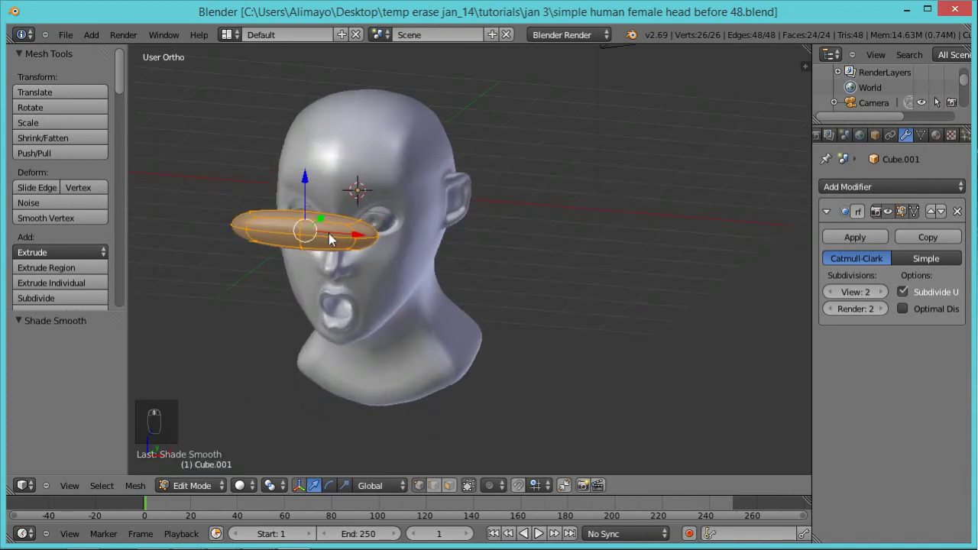
# Add two edge loops around the lozenge and select the whole piece.
pyautogui.press('ctrl+r')
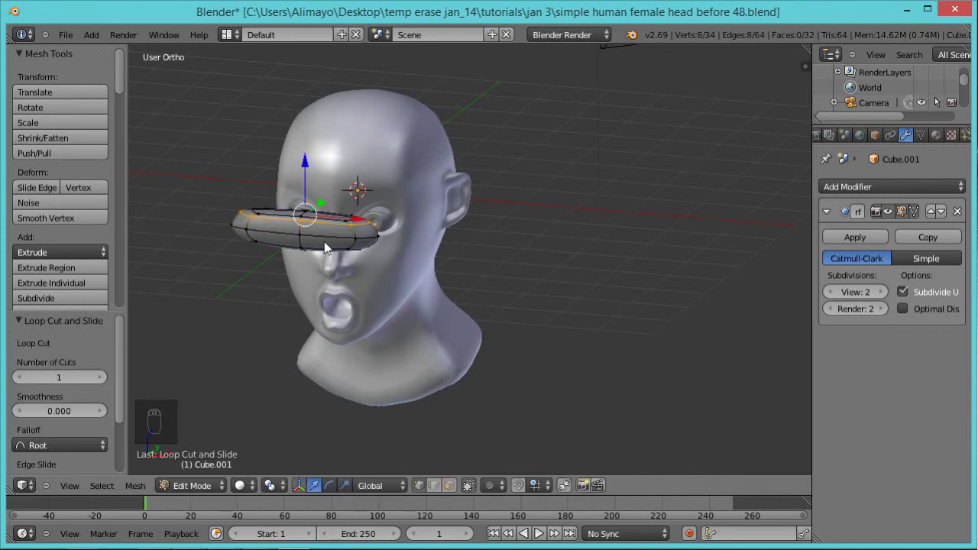
pyautogui.press('ctrl+r')
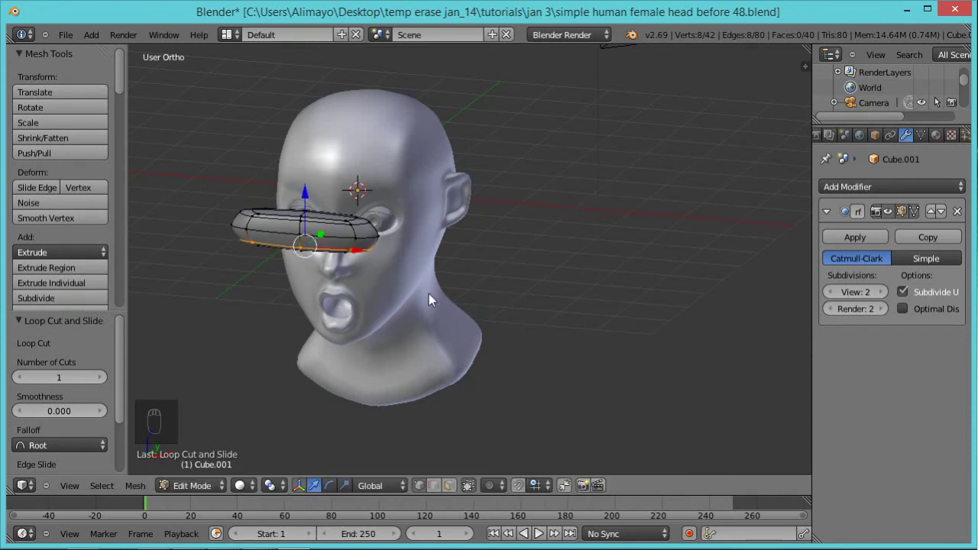
pyautogui.press('a')
pyautogui.press('a')
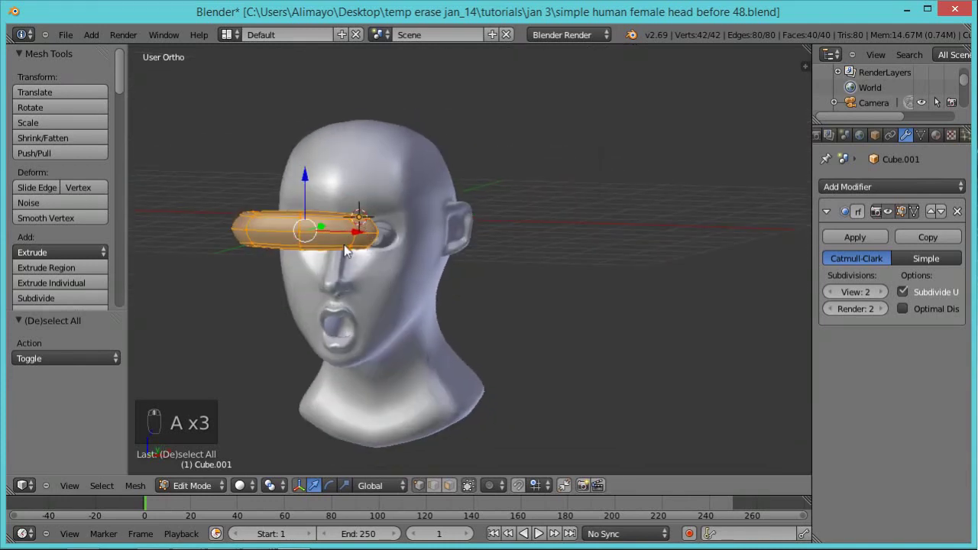
# Move the lozenge along one axis down into the mouth.
pyautogui.moveTo(308, 188); pyautogui.dragTo(291, 396)
pyautogui.middleClick(310, 376)
pyautogui.middleClick(364, 319)
pyautogui.moveTo(364, 320); pyautogui.dragTo(443, 302)
pyautogui.middleClick(443, 302)
pyautogui.click(442, 302)
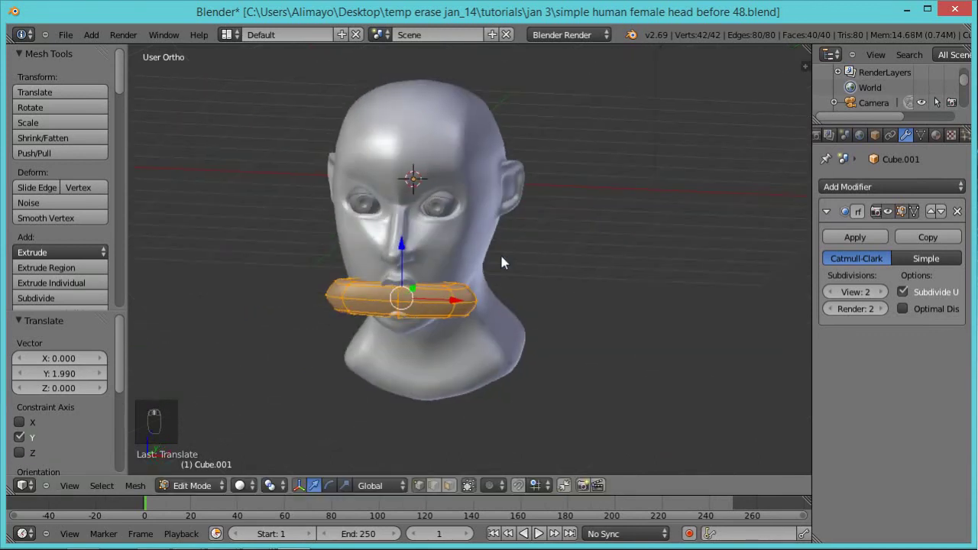
# Shrink the piece to the mouth's width and about 0.71 vertically.
pyautogui.press('s')
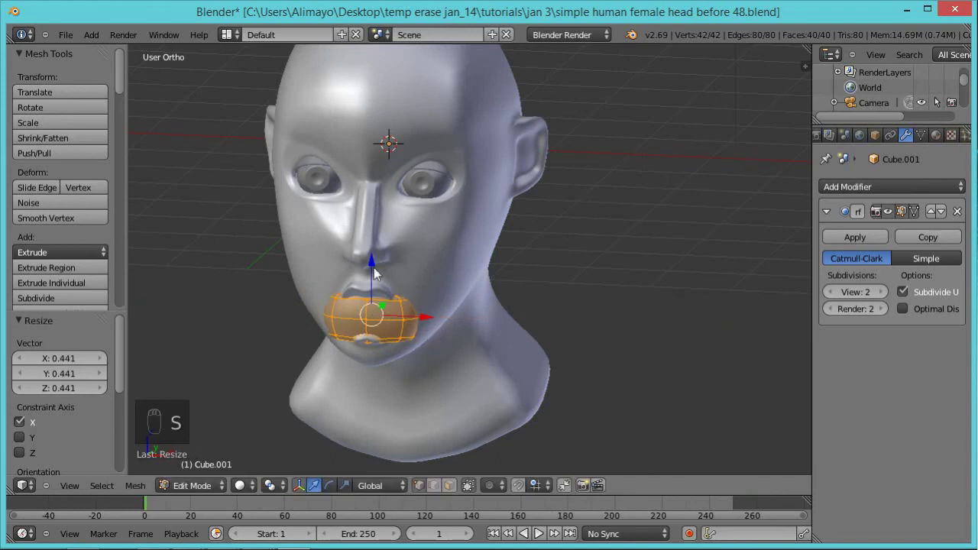
pyautogui.moveTo(377, 252); pyautogui.dragTo(518, 320)
pyautogui.press('s')
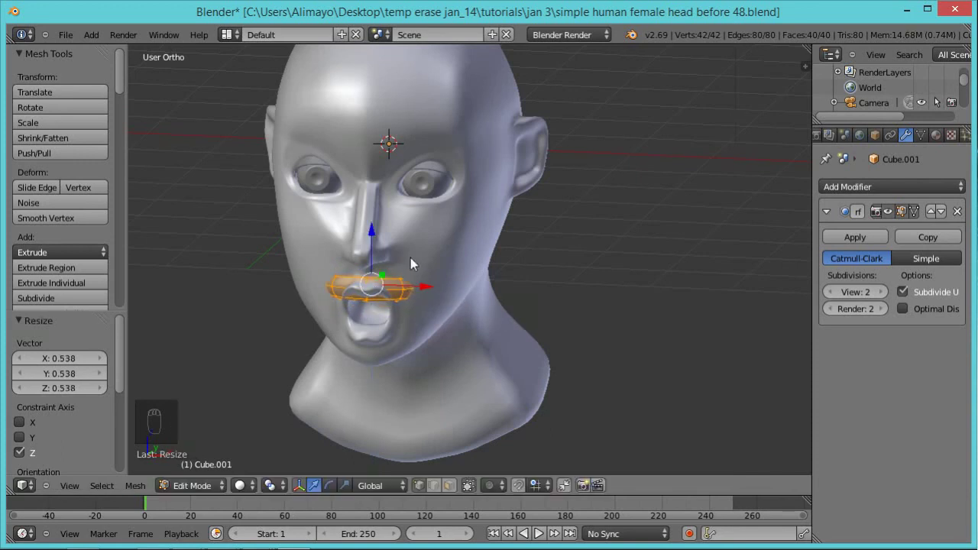
pyautogui.moveTo(382, 237); pyautogui.dragTo(391, 281)
pyautogui.moveTo(391, 286); pyautogui.dragTo(445, 248)
pyautogui.middleClick(453, 256)
pyautogui.rightClick(458, 235)
# Raise the piece about 0.18 so it sits between the lips.
pyautogui.moveTo(409, 306); pyautogui.dragTo(410, 299)
pyautogui.middleClick(430, 326)
pyautogui.middleClick(348, 339)
pyautogui.moveTo(356, 340); pyautogui.dragTo(306, 255)
pyautogui.moveTo(306, 255); pyautogui.dragTo(303, 285)
pyautogui.click(304, 285)
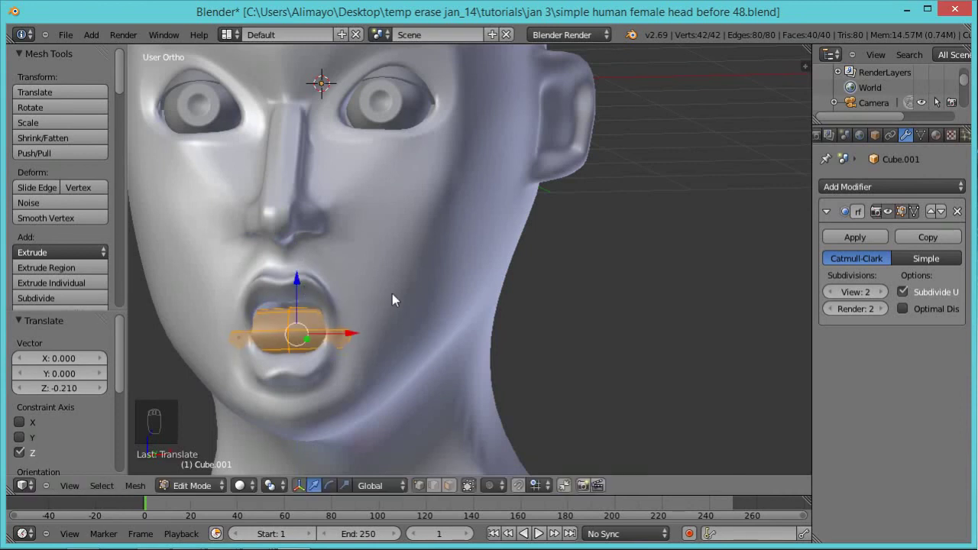
pyautogui.press('s')
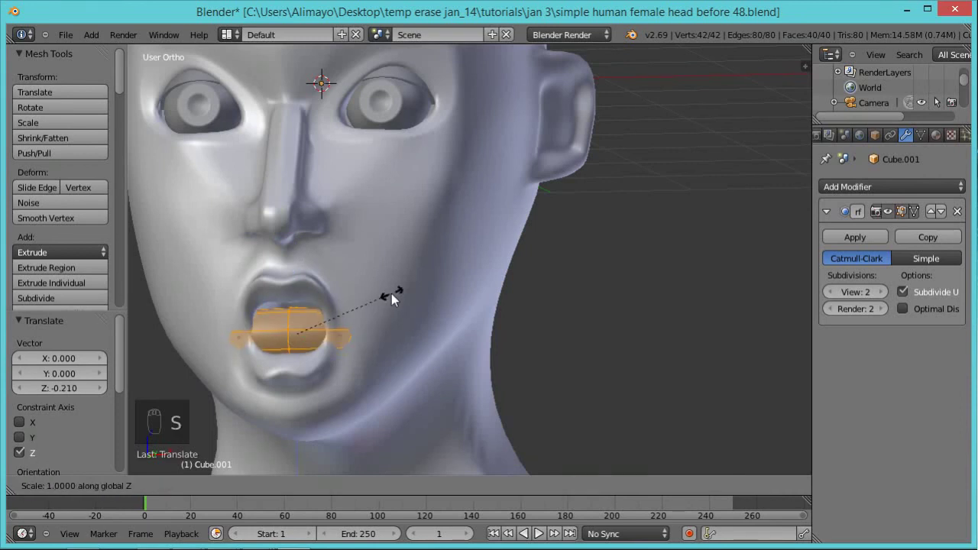
pyautogui.moveTo(302, 282); pyautogui.dragTo(300, 272)
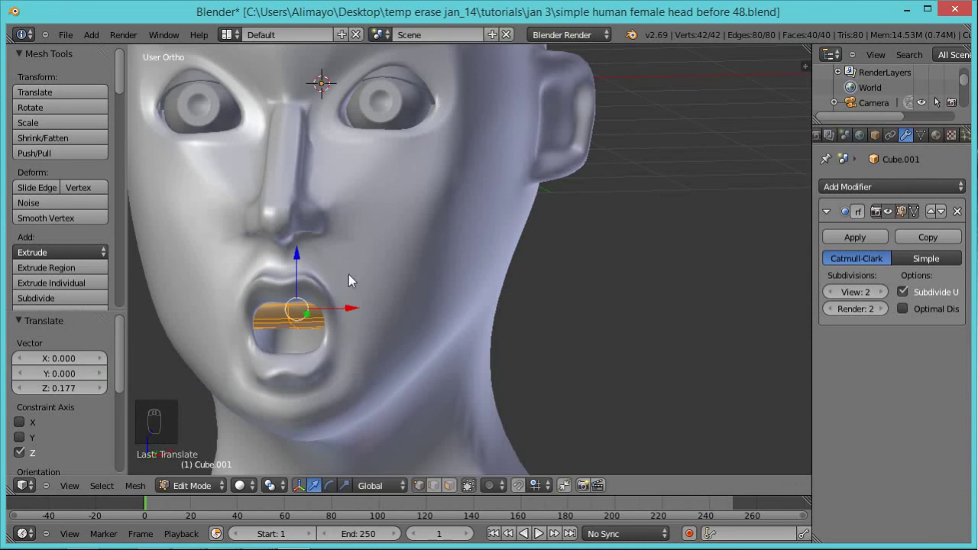
pyautogui.middleClick(363, 321)
pyautogui.middleClick(336, 338)
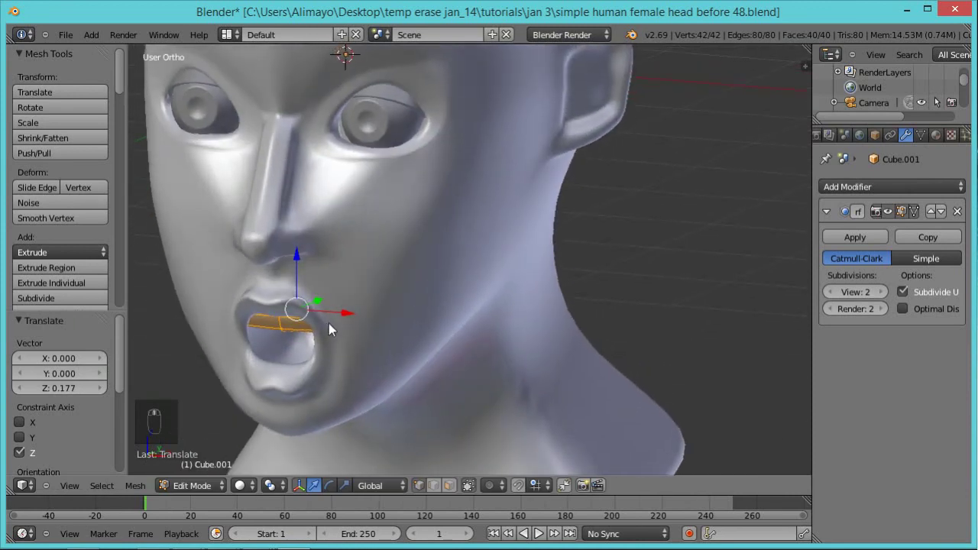
# Duplicate the lip piece in place, giving 84 vertices in total.
pyautogui.press('shift+d')
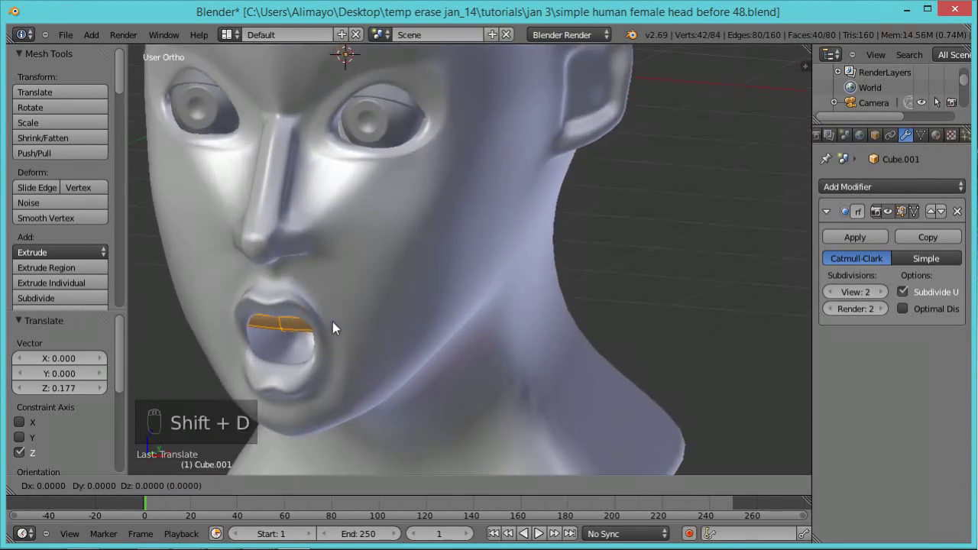
pyautogui.moveTo(338, 326); pyautogui.dragTo(348, 314)
pyautogui.press('ctrl+z')
pyautogui.press('ctrl+z')
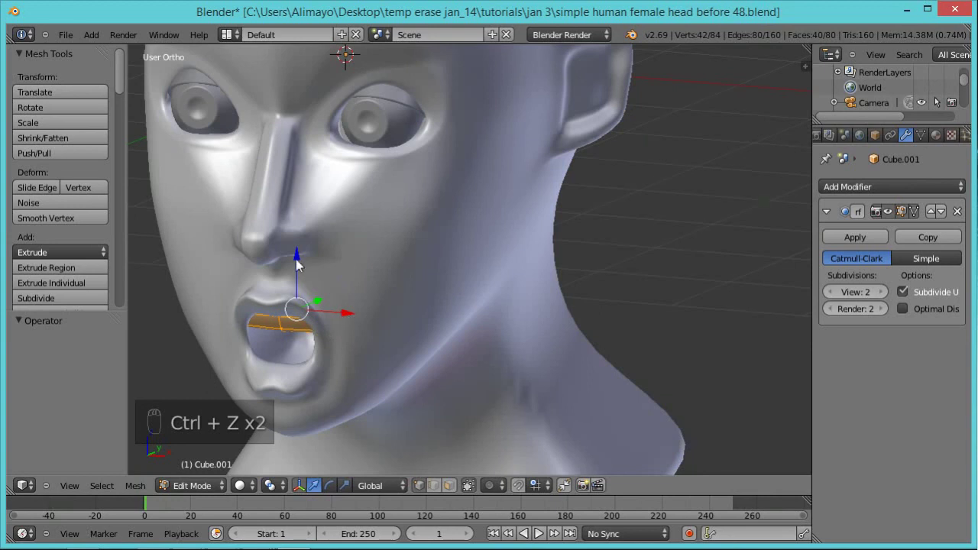
# Lift the duplicated lip piece slightly along the vertical axis.
pyautogui.moveTo(304, 262); pyautogui.dragTo(301, 307)
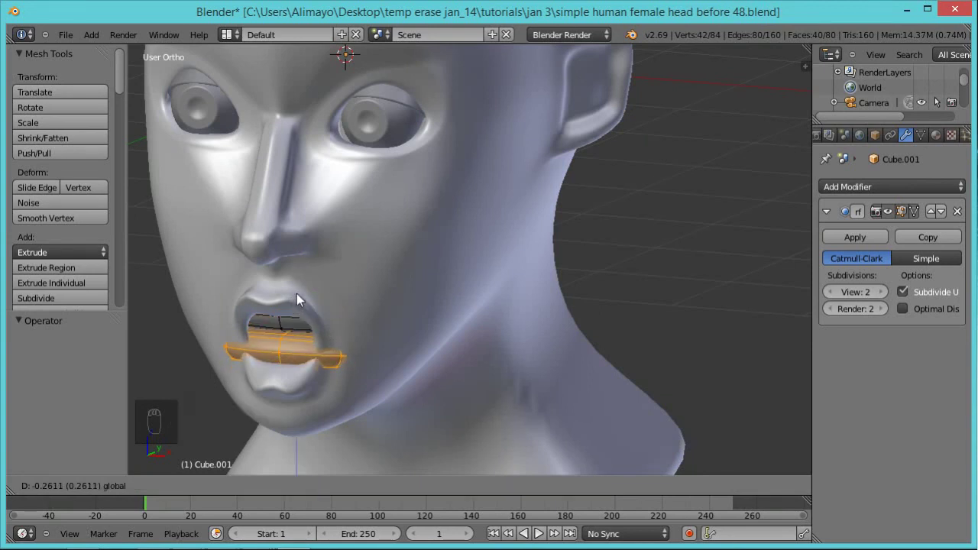
pyautogui.moveTo(344, 288); pyautogui.dragTo(300, 306)
pyautogui.moveTo(301, 295); pyautogui.dragTo(304, 303)
pyautogui.moveTo(347, 313); pyautogui.dragTo(321, 351)
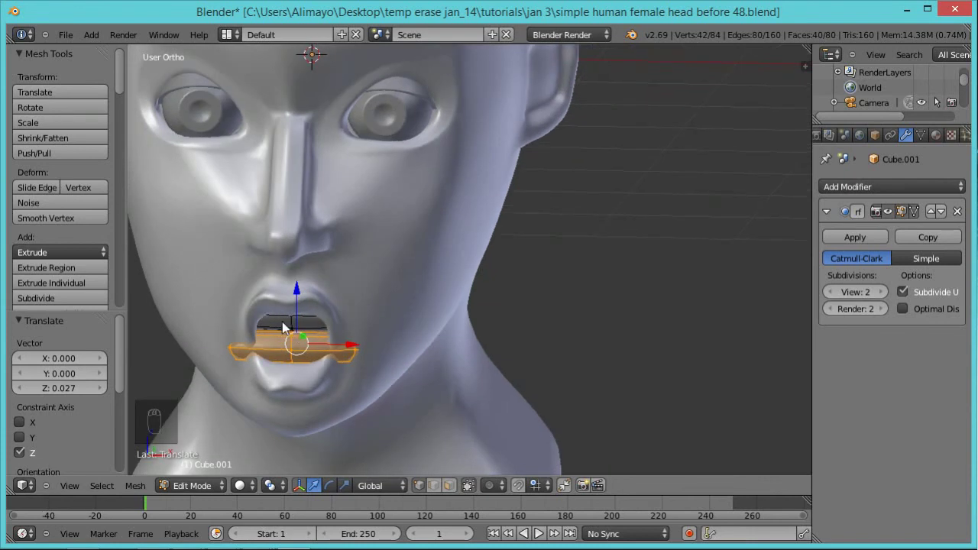
pyautogui.moveTo(284, 333); pyautogui.dragTo(320, 349)
pyautogui.middleClick(344, 359)
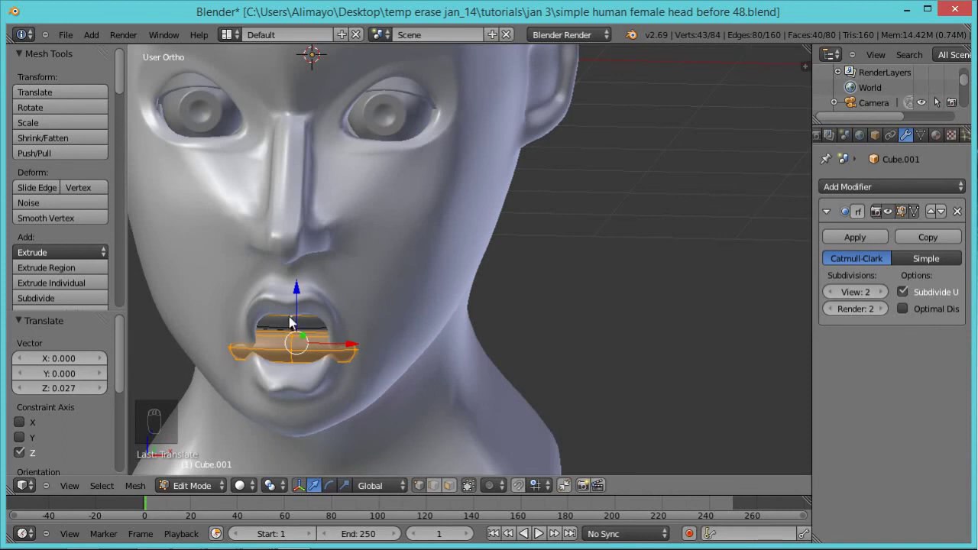
# Select both linked lip pieces and narrow them across their width.
pyautogui.press('ctrl+l')
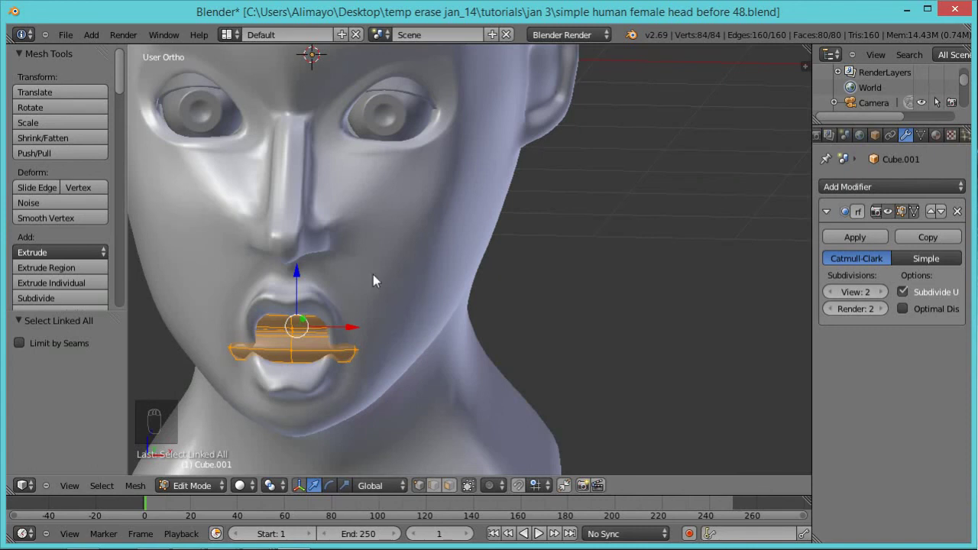
pyautogui.press('a')
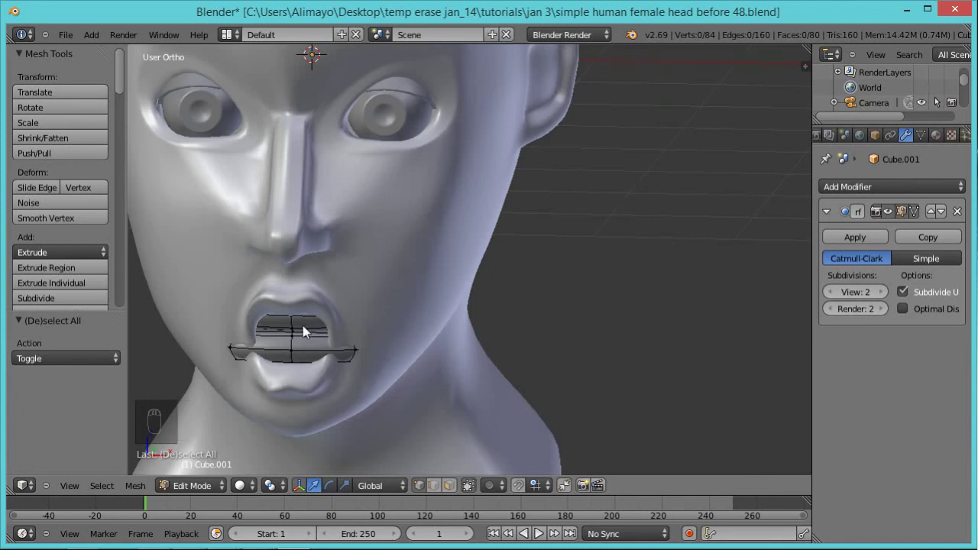
pyautogui.moveTo(293, 363); pyautogui.dragTo(322, 378)
pyautogui.middleClick(322, 379)
pyautogui.press('ctrl+l')
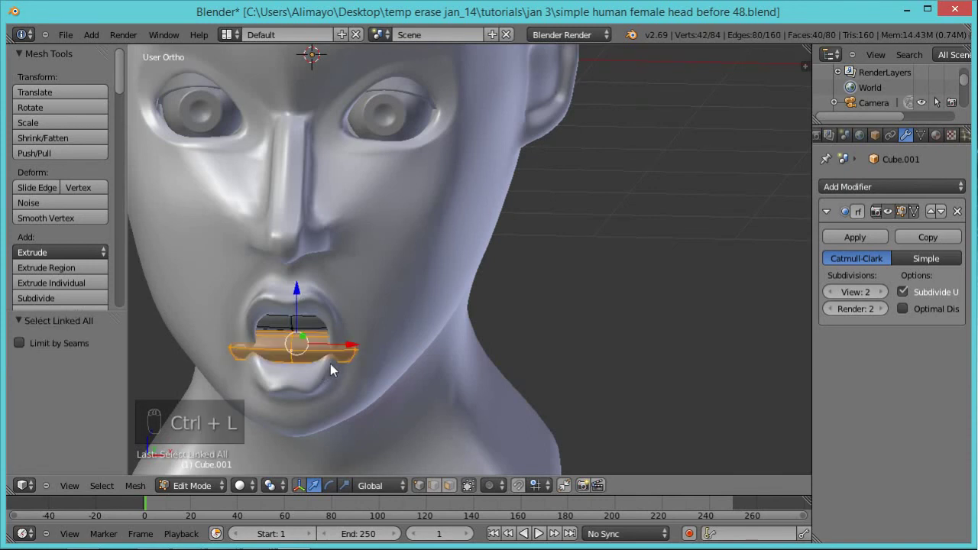
pyautogui.moveTo(293, 334); pyautogui.dragTo(300, 344)
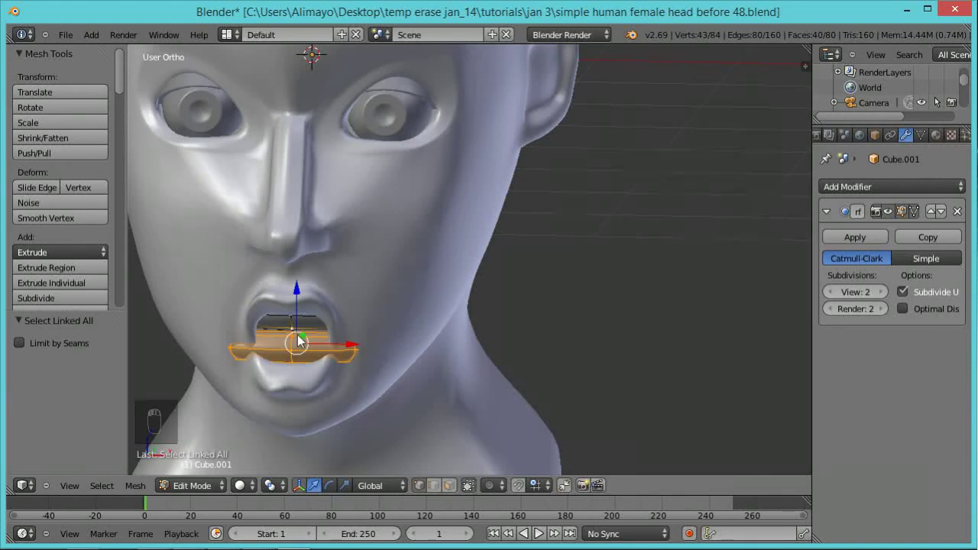
pyautogui.press('ctrl+l')
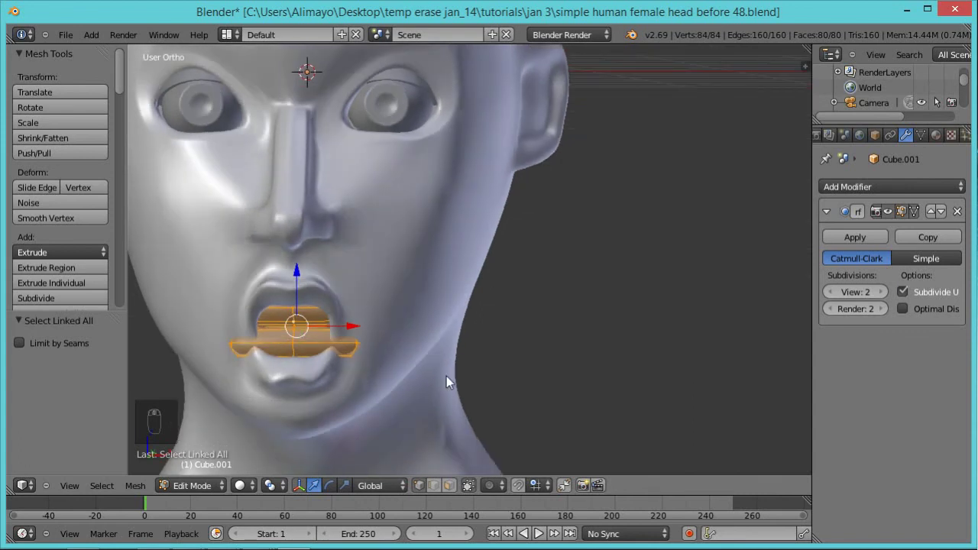
pyautogui.press('s')
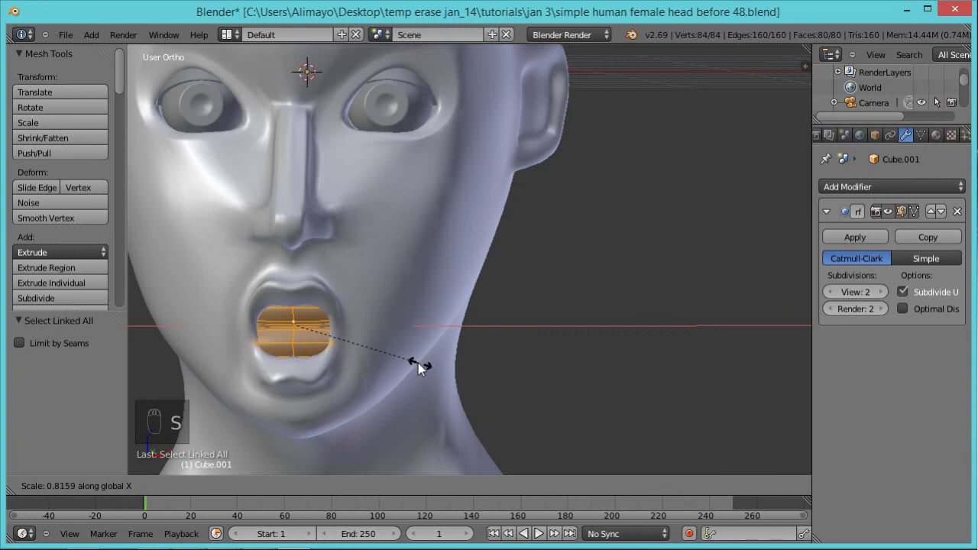
pyautogui.moveTo(417, 361); pyautogui.dragTo(405, 344)
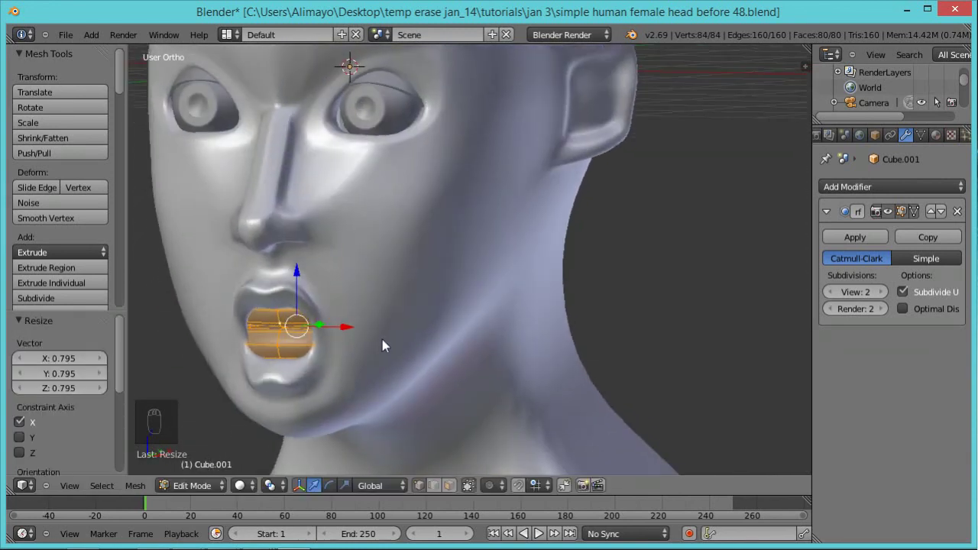
# Select one lip piece on its own and raise it about 0.026.
pyautogui.moveTo(324, 329); pyautogui.dragTo(285, 334)
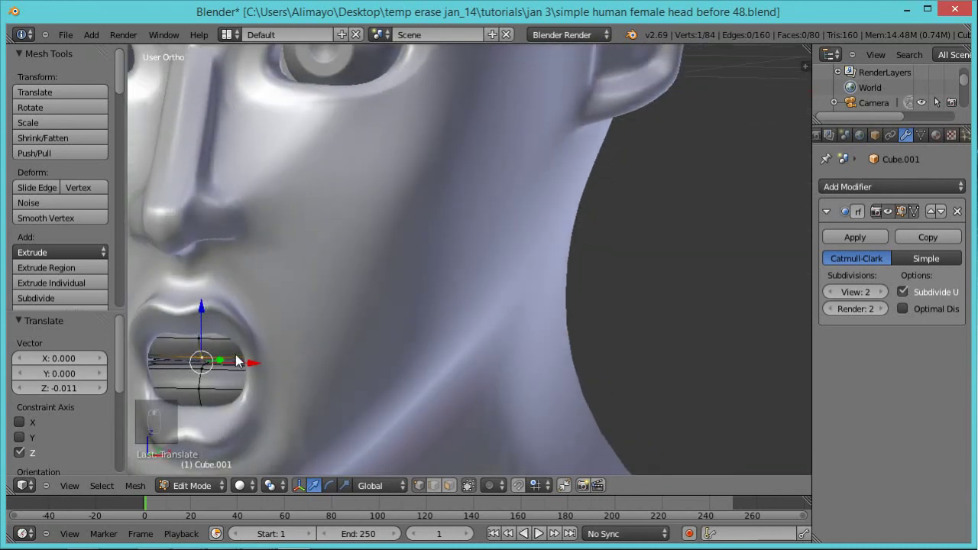
pyautogui.press('ctrl+l')
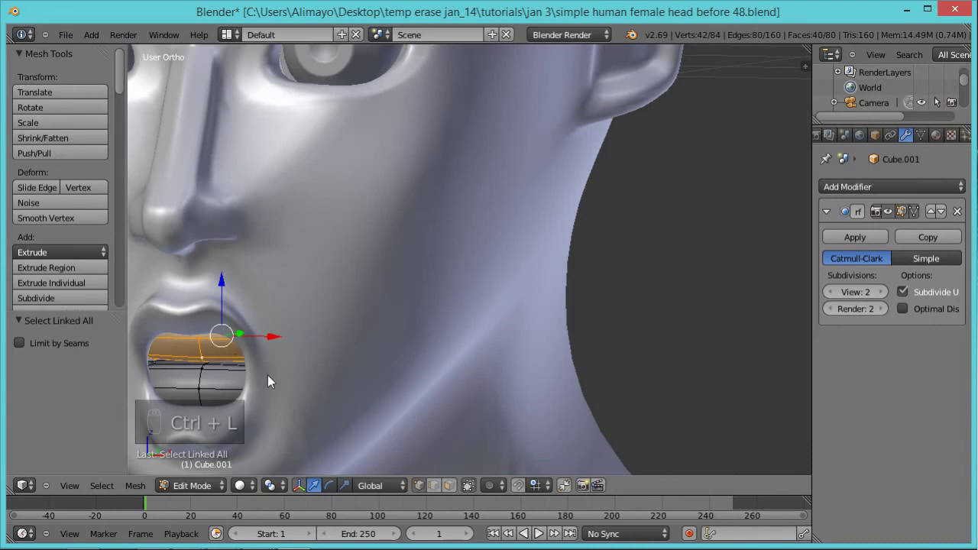
pyautogui.moveTo(227, 292); pyautogui.dragTo(228, 287)
pyautogui.click(253, 285)
pyautogui.middleClick(311, 337)
pyautogui.middleClick(317, 354)
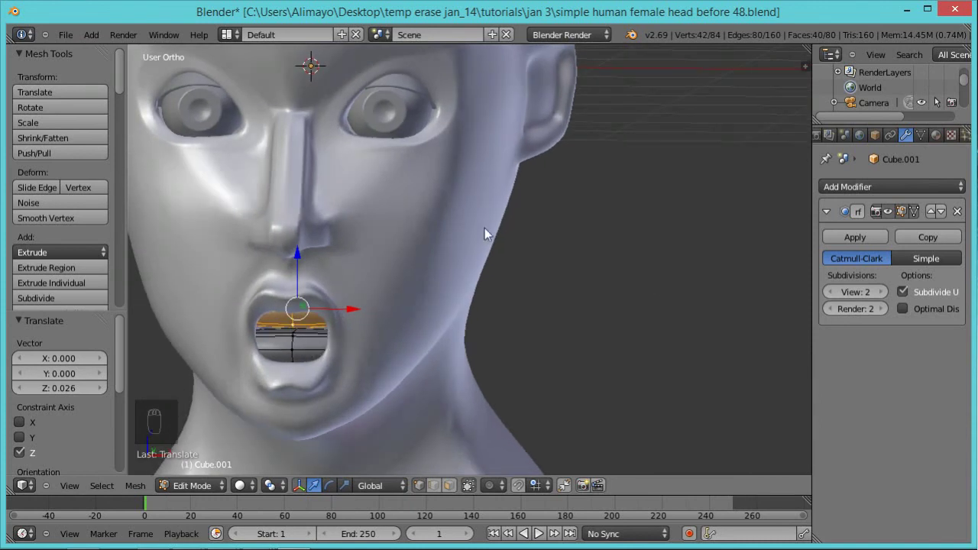
# Return to Object Mode and save the scene as version 49.
pyautogui.press('Tab')
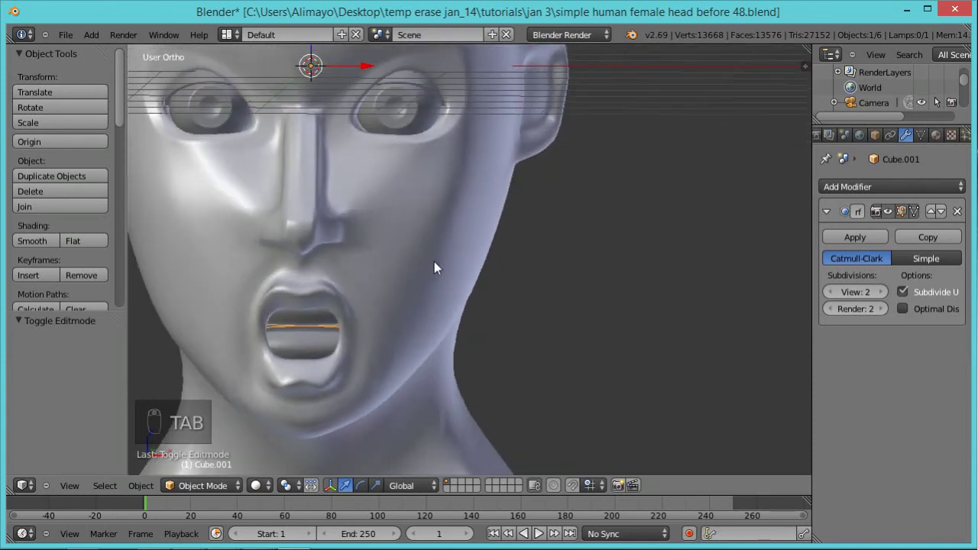
pyautogui.press('Tab')
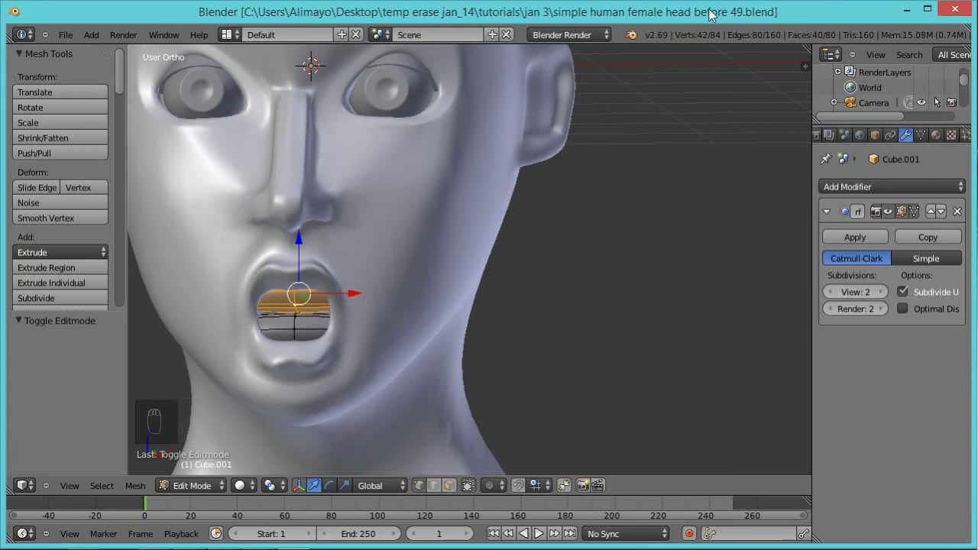
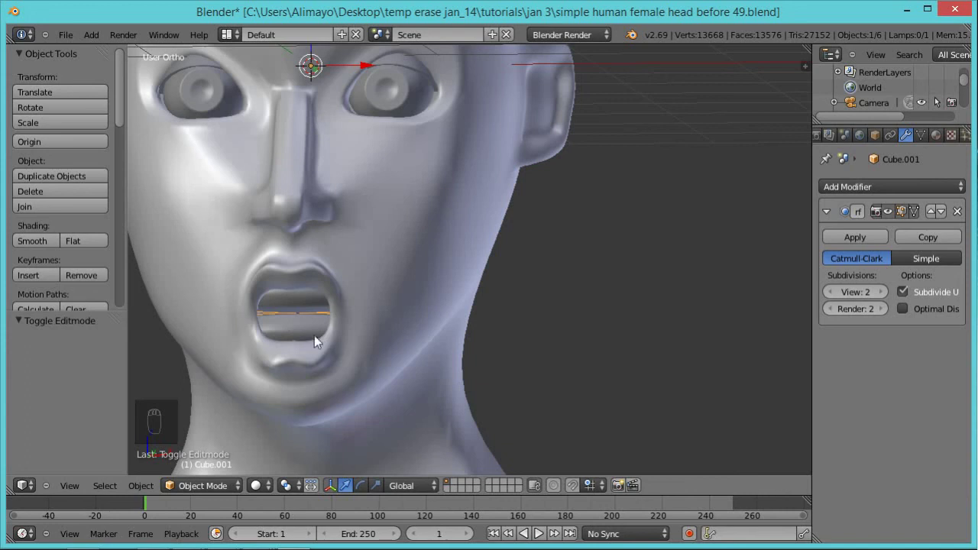
pyautogui.middleClick(319, 353)
pyautogui.middleClick(276, 376)
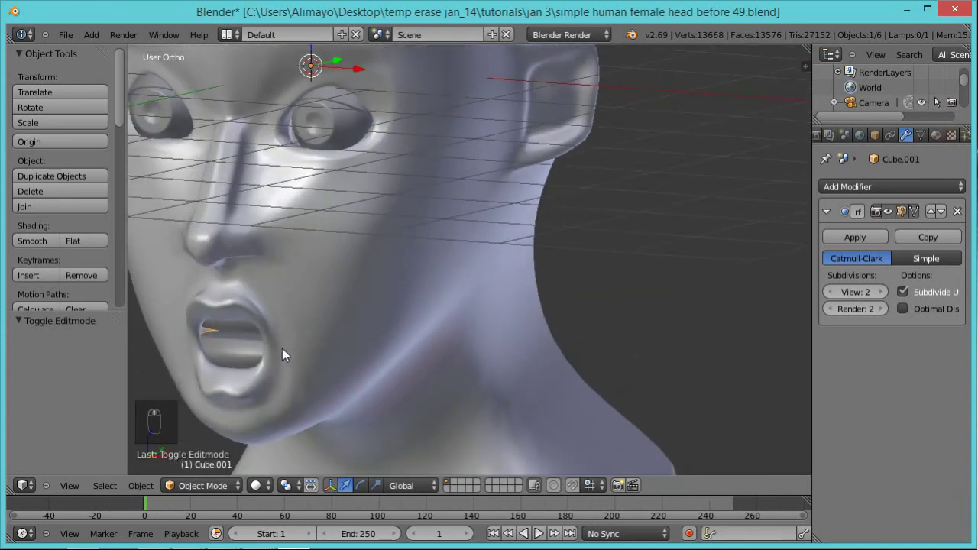
# Select the mirrored head mesh object to work on.
pyautogui.click(360, 278)
pyautogui.rightClick(360, 278)
pyautogui.click(206, 170)
pyautogui.middleClick(390, 304)
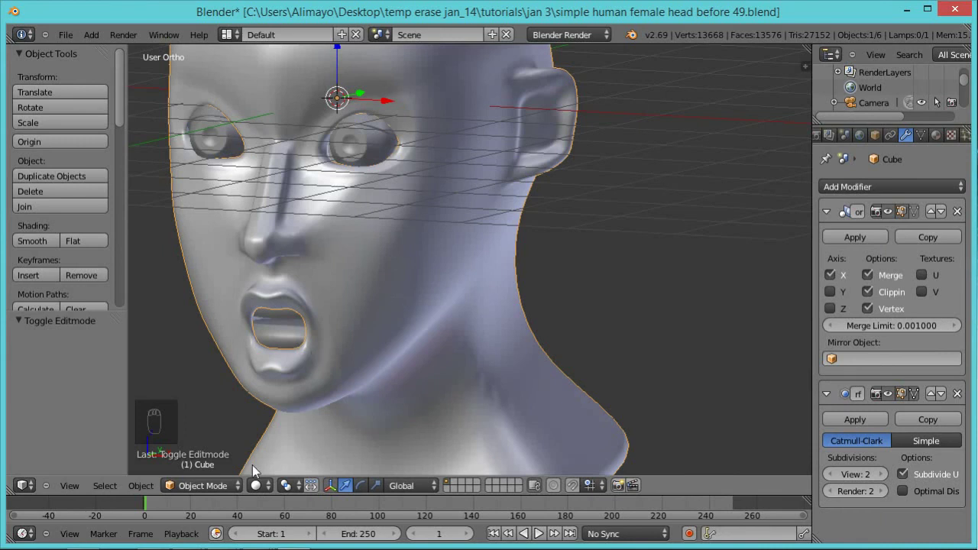
# Enter Edit Mode on the head, face it frontally and deselect all vertices.
pyautogui.click(217, 459)
pyautogui.middleClick(381, 323)
pyautogui.middleClick(425, 320)
pyautogui.middleClick(416, 329)
pyautogui.middleClick(377, 321)
pyautogui.middleClick(376, 321)
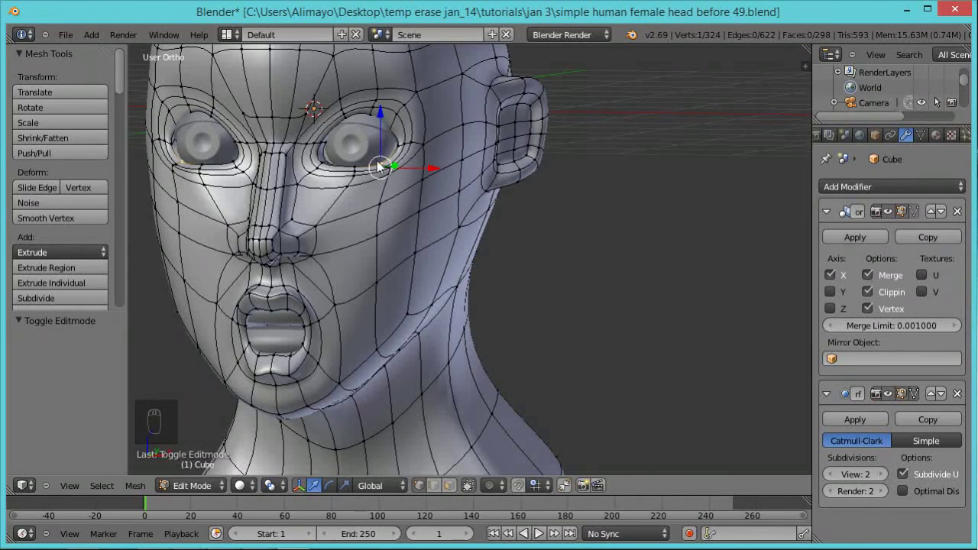
pyautogui.press('a')
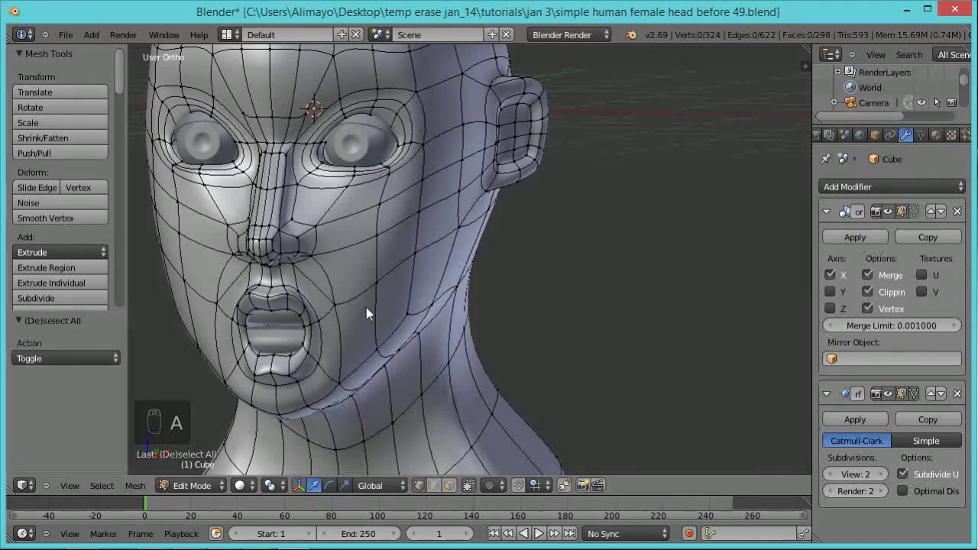
# Save as version 50 and select the inner rim loop of the open mouth.
pyautogui.middleClick(387, 293)
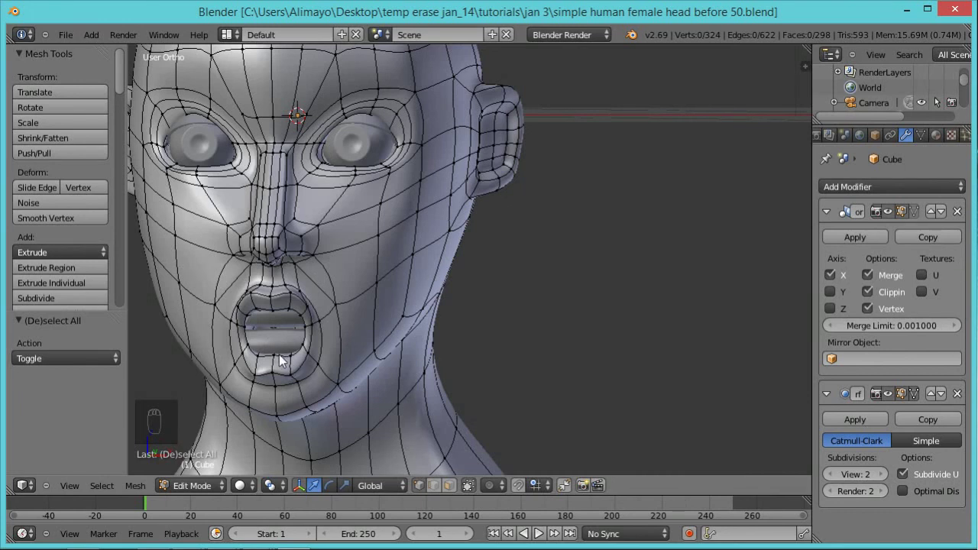
pyautogui.moveTo(437, 496); pyautogui.dragTo(337, 377)
pyautogui.moveTo(312, 388); pyautogui.dragTo(237, 415)
pyautogui.middleClick(252, 388)
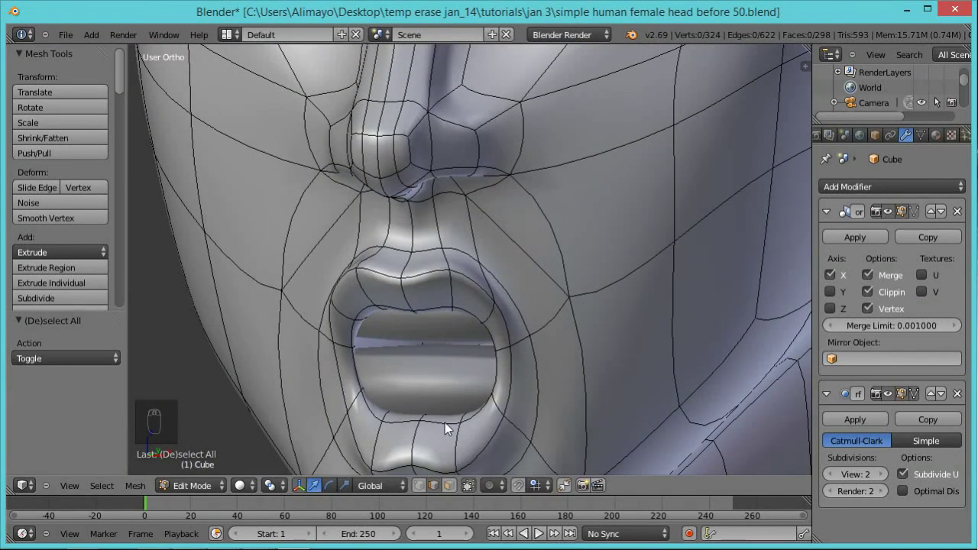
pyautogui.moveTo(450, 427); pyautogui.dragTo(412, 422)
pyautogui.middleClick(412, 422)
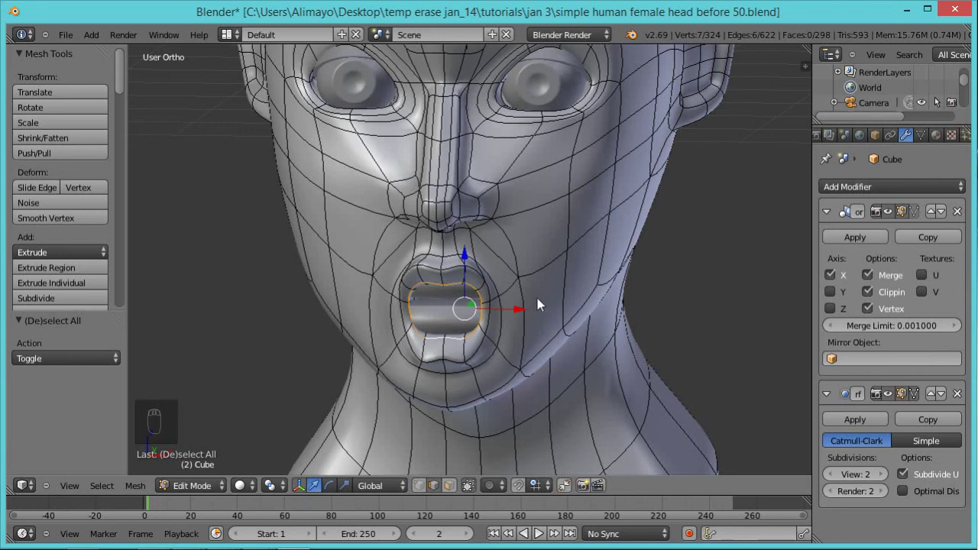
# In the mesh data properties add a Basis shape key and a second shape key.
pyautogui.click(214, 481)
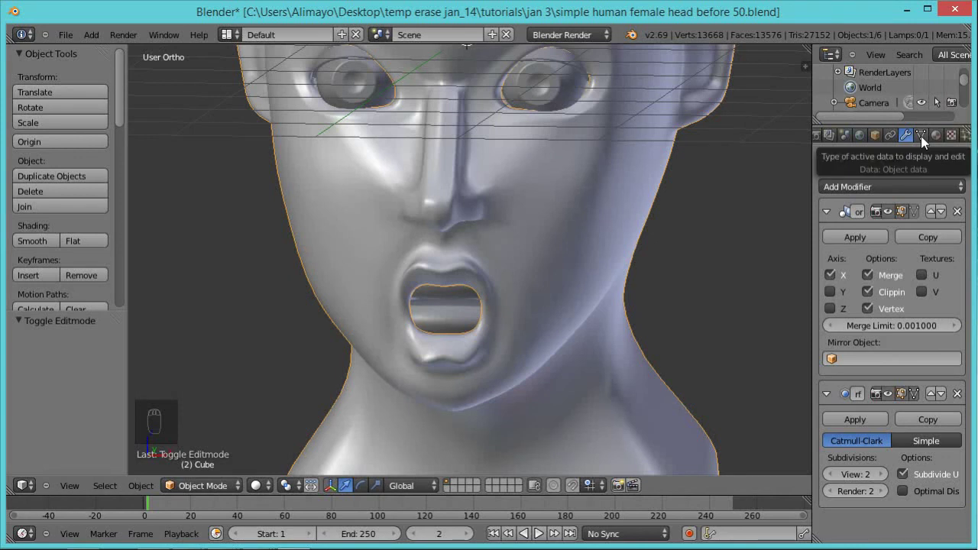
pyautogui.moveTo(926, 142); pyautogui.dragTo(926, 142)
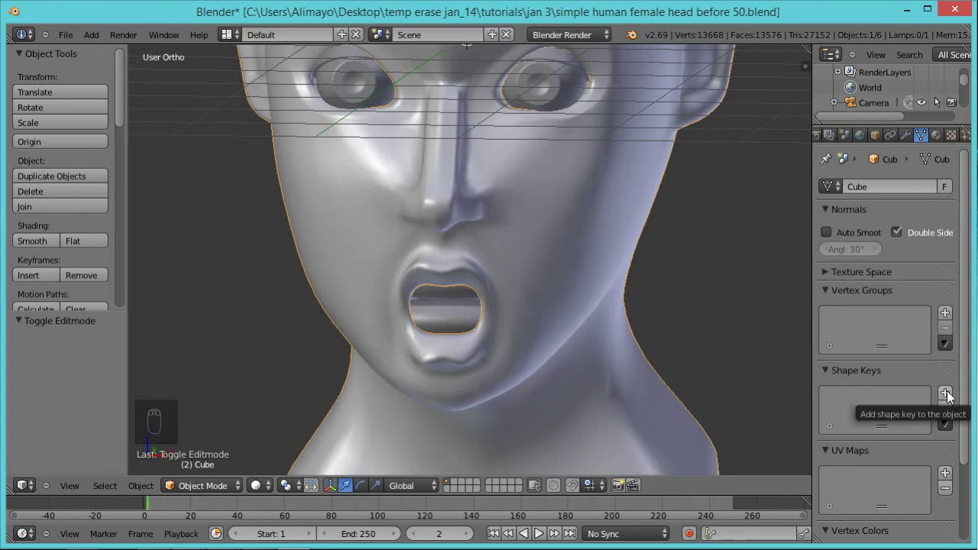
pyautogui.moveTo(953, 398); pyautogui.dragTo(868, 405)
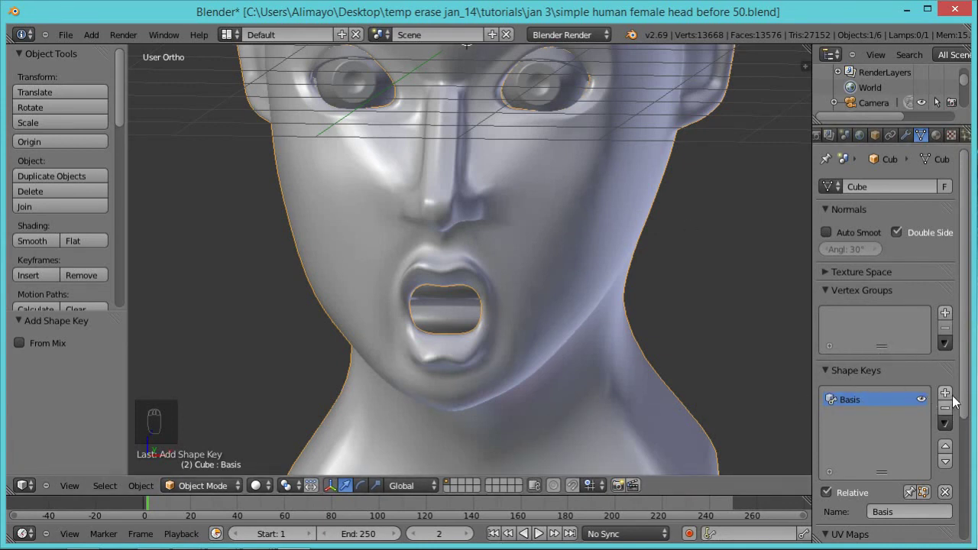
pyautogui.moveTo(954, 400); pyautogui.dragTo(970, 331)
# Rename the second shape key to 'mouth closed', left at zero value.
pyautogui.middleClick(971, 331)
pyautogui.moveTo(969, 334); pyautogui.dragTo(857, 313)
pyautogui.middleClick(856, 313)
pyautogui.moveTo(894, 400); pyautogui.dragTo(894, 399)
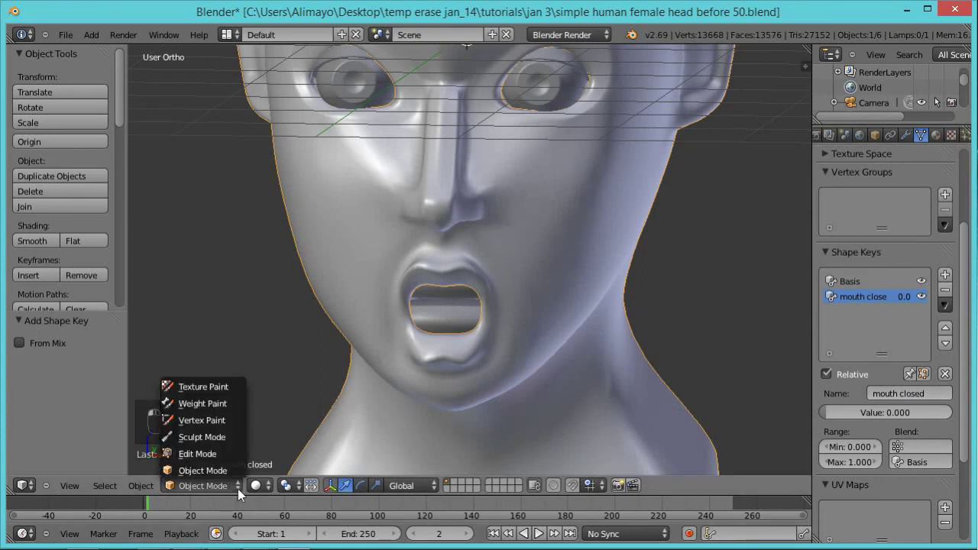
# Edit the mouth closed key with proportional falloff enabled, testing a move and cancelling it.
pyautogui.click(219, 457)
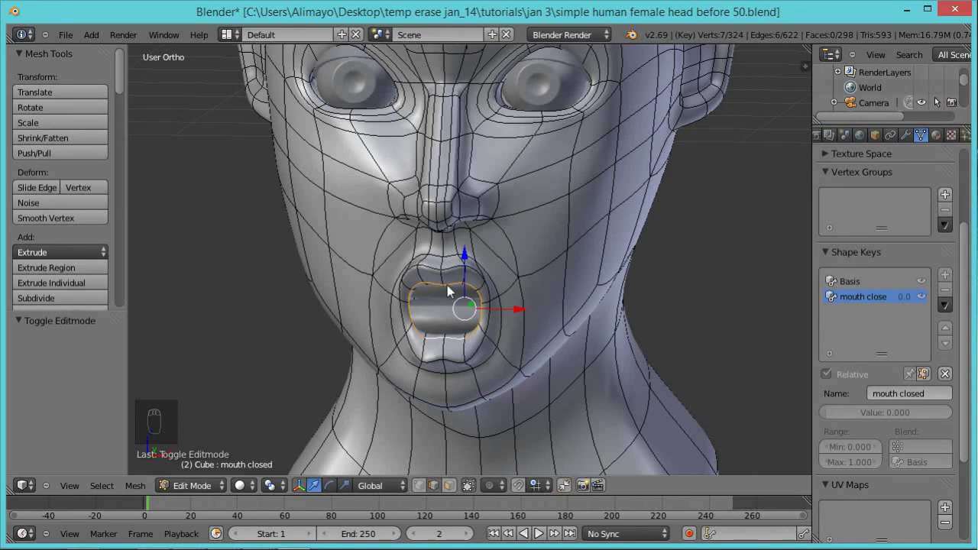
pyautogui.moveTo(505, 497); pyautogui.dragTo(508, 422)
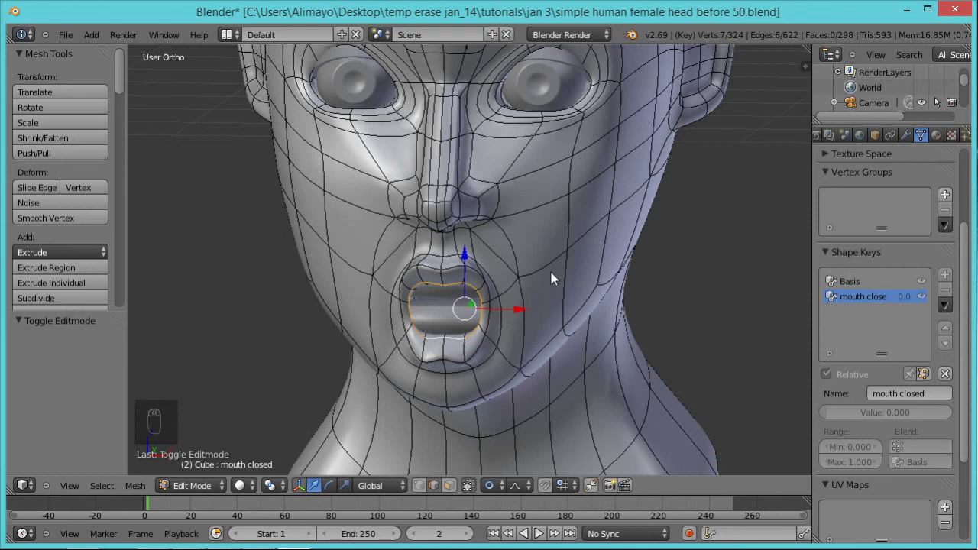
pyautogui.press('g')
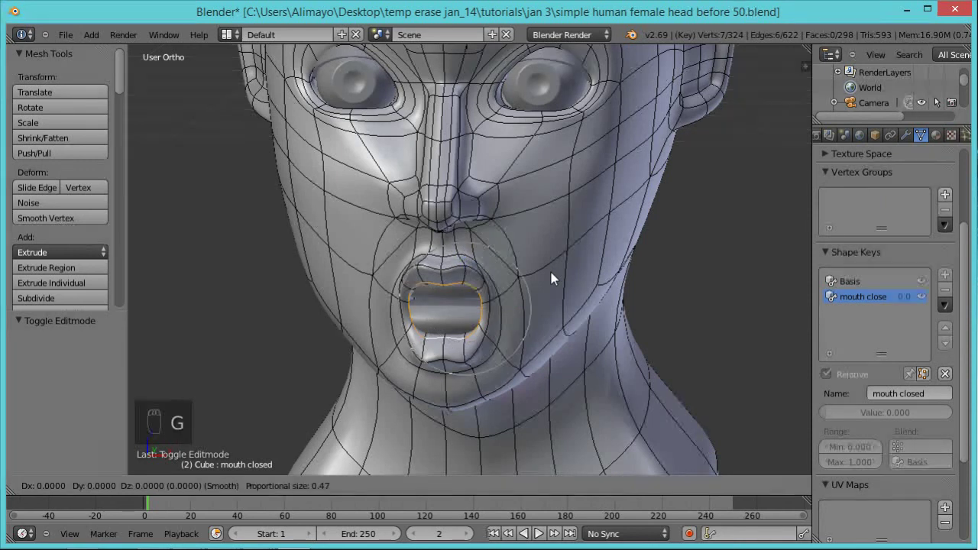
pyautogui.click(554, 281)
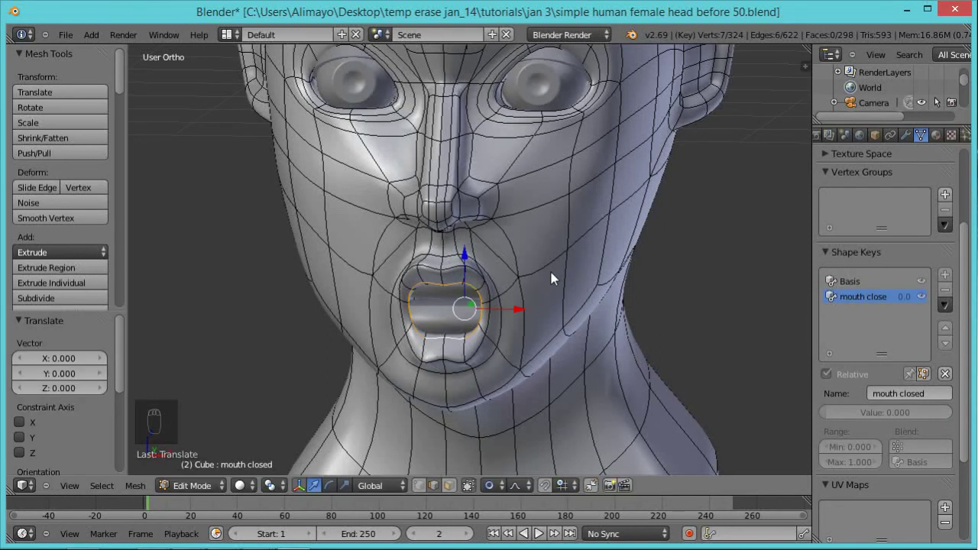
pyautogui.click(554, 281)
# Scale the lip rim down to about 0.21 vertically so the lips meet, tuning the falloff radius.
pyautogui.press('s')
pyautogui.moveTo(554, 281); pyautogui.dragTo(554, 282)
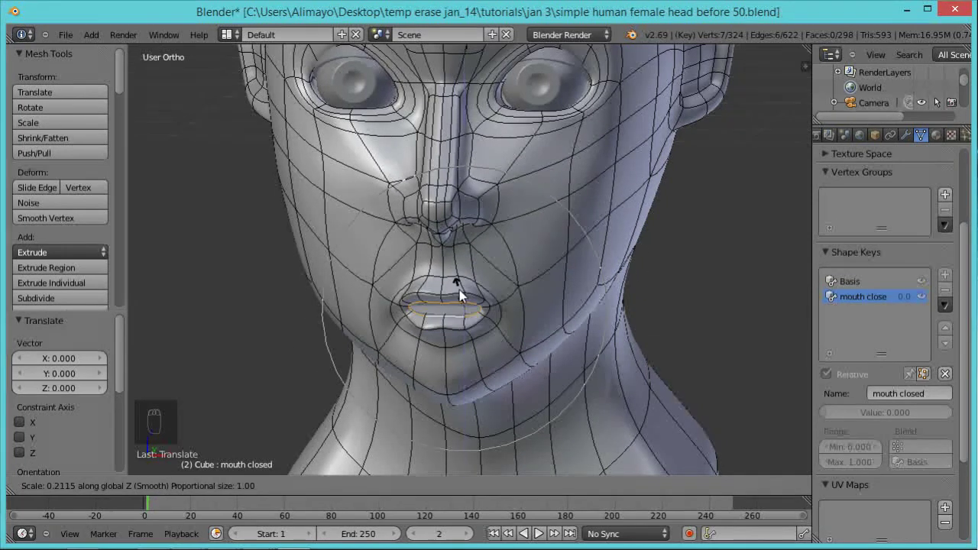
pyautogui.moveTo(464, 299); pyautogui.dragTo(532, 320)
pyautogui.moveTo(534, 317); pyautogui.dragTo(426, 491)
pyautogui.rightClick(542, 309)
pyautogui.moveTo(423, 495); pyautogui.dragTo(475, 244)
pyautogui.press('ctrl+z')
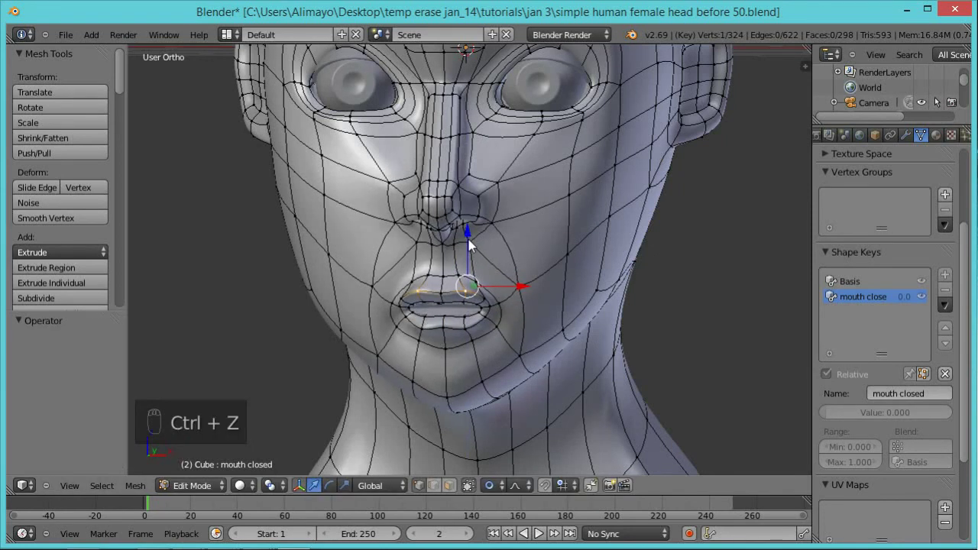
# Toggle proportional editing and reshape individual lip vertices of the closed mouth.
pyautogui.press('o')
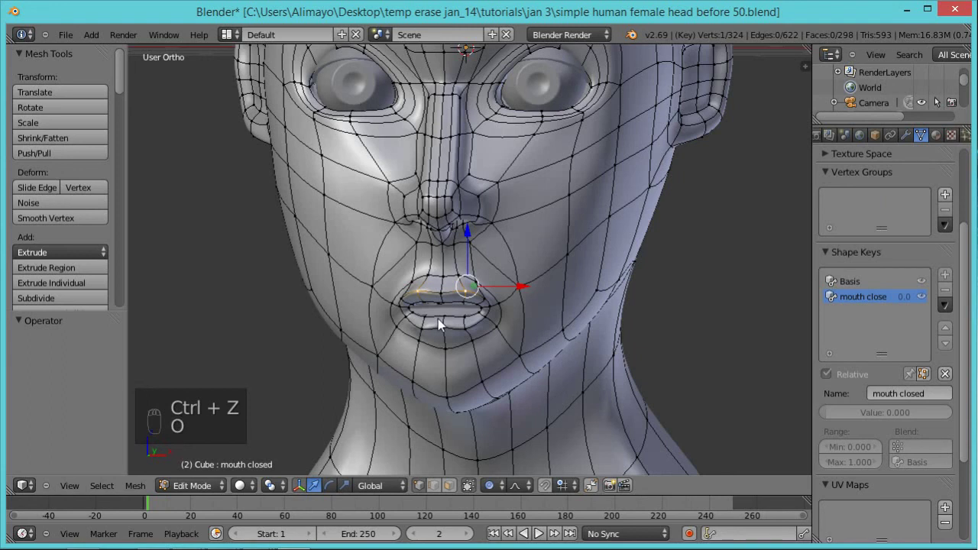
pyautogui.press('o')
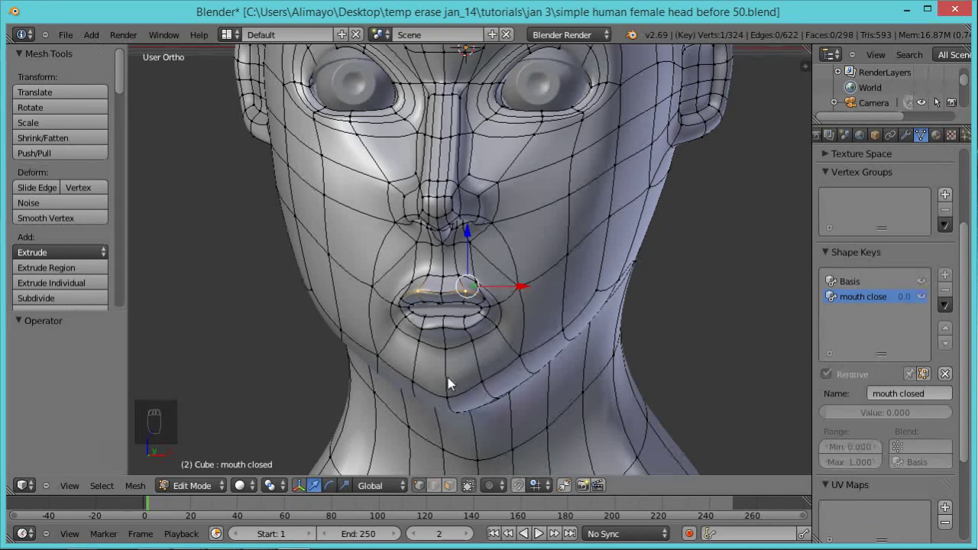
pyautogui.moveTo(477, 244); pyautogui.dragTo(479, 235)
pyautogui.moveTo(475, 308); pyautogui.dragTo(465, 380)
pyautogui.moveTo(465, 380); pyautogui.dragTo(418, 375)
pyautogui.moveTo(423, 374); pyautogui.dragTo(490, 368)
# Refine the mouth-corner vertices, save as version 51 and return to Object Mode.
pyautogui.moveTo(388, 351); pyautogui.dragTo(471, 364)
pyautogui.moveTo(463, 326); pyautogui.dragTo(385, 369)
pyautogui.moveTo(386, 369); pyautogui.dragTo(353, 381)
pyautogui.click(352, 380)
pyautogui.moveTo(340, 380); pyautogui.dragTo(492, 334)
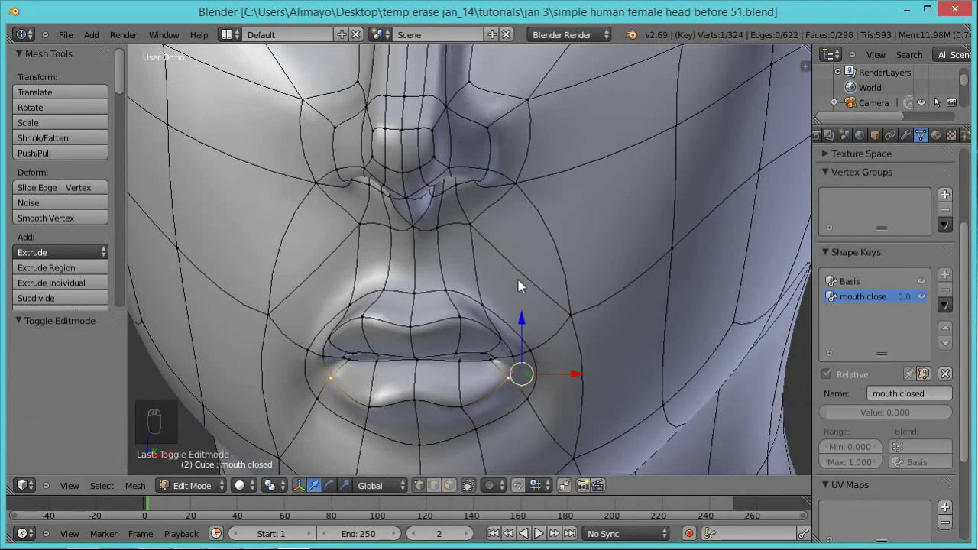
pyautogui.scroll(-3)
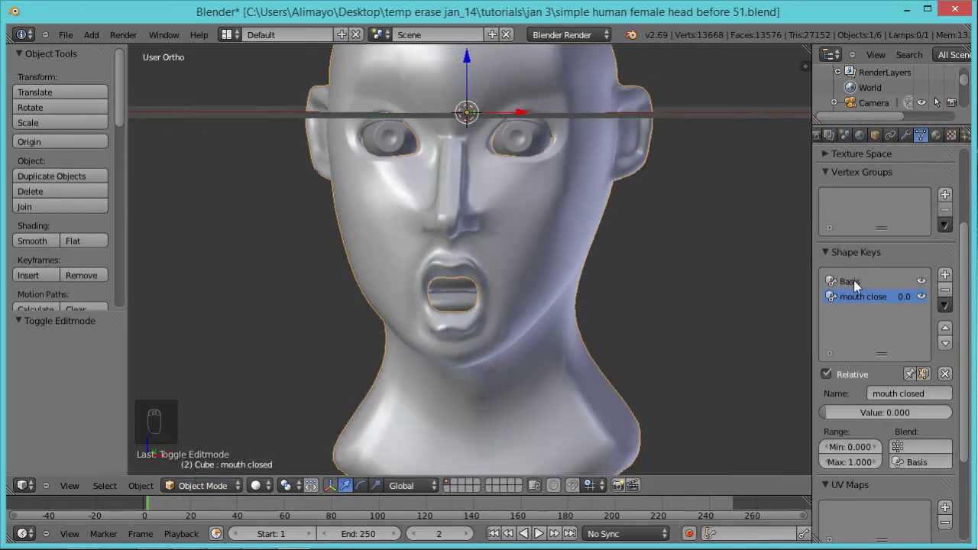
# Blend the mouth closed shape key fully in at value 1.0 to check the closed mouth.
pyautogui.moveTo(852, 293); pyautogui.dragTo(578, 342)
pyautogui.middleClick(830, 328)
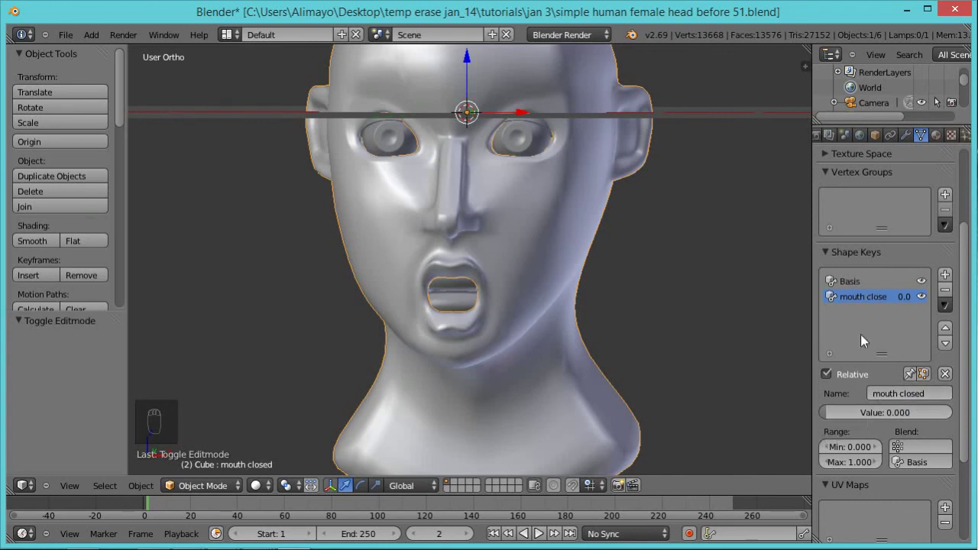
pyautogui.moveTo(836, 420); pyautogui.dragTo(962, 425)
pyautogui.middleClick(973, 422)
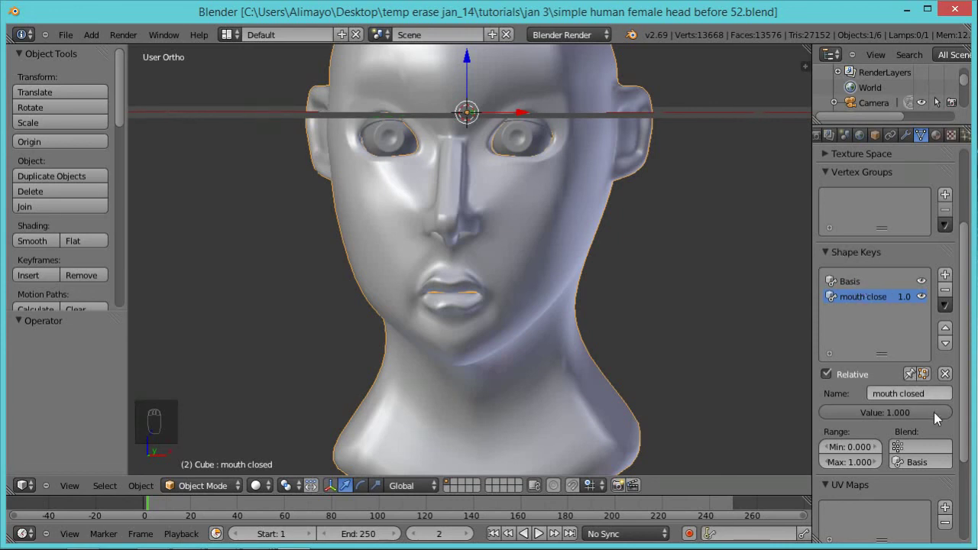
# Set mouth closed to about 0.5 and bring up the Shape Key Specials options.
pyautogui.moveTo(953, 418); pyautogui.dragTo(898, 427)
pyautogui.middleClick(898, 427)
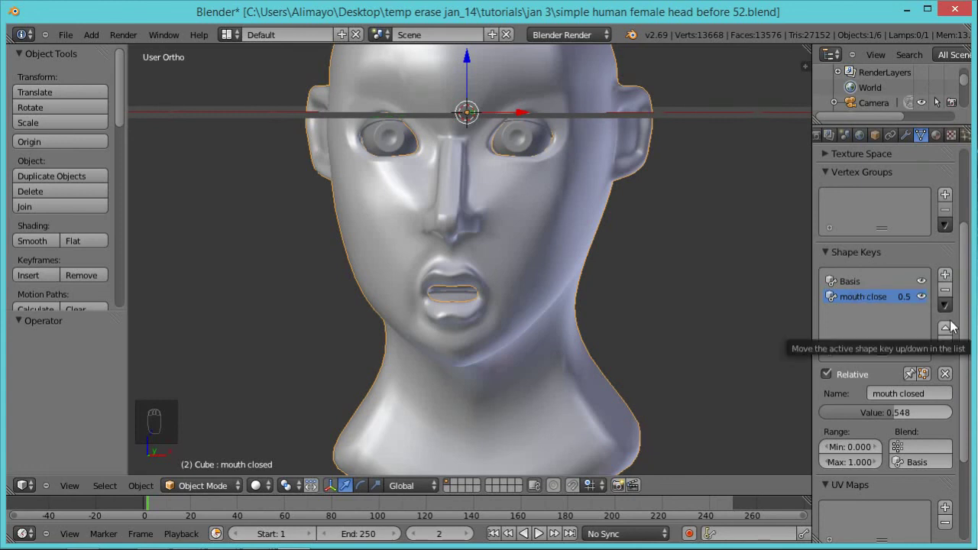
pyautogui.moveTo(952, 314); pyautogui.dragTo(951, 314)
pyautogui.moveTo(951, 315); pyautogui.dragTo(843, 386)
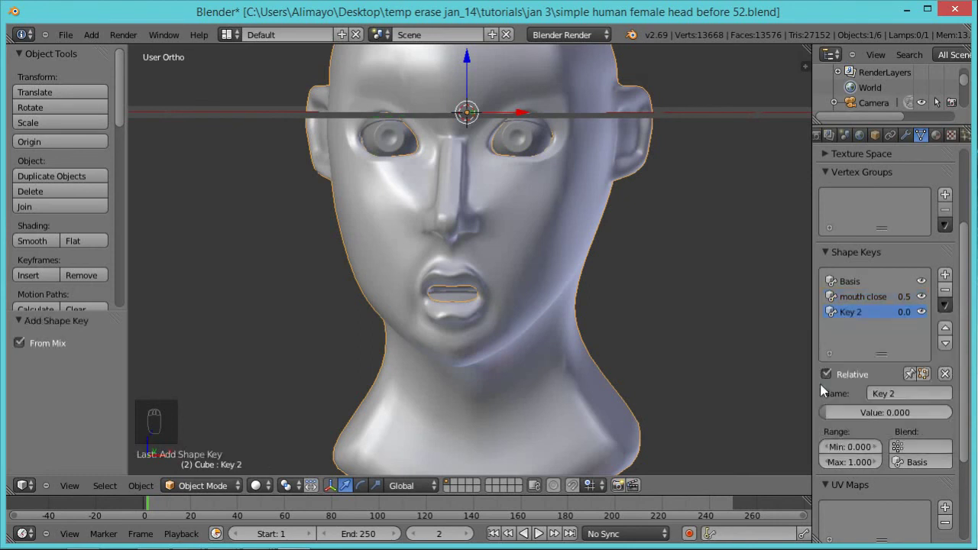
# Add a new shape key from the current mix and name it 'smile'.
pyautogui.moveTo(897, 404); pyautogui.dragTo(897, 404)
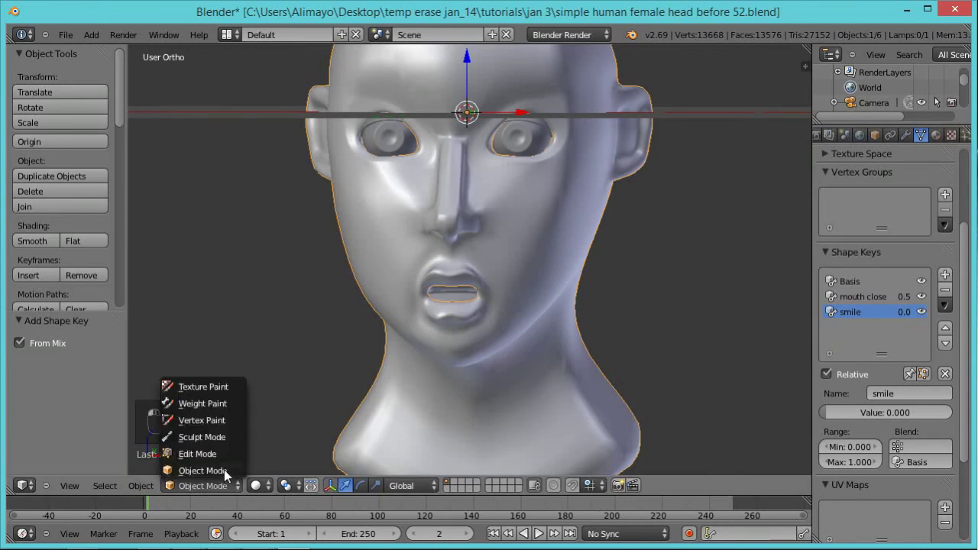
# Enter Edit Mode on the smile key and select the lip-corner vertices.
pyautogui.click(223, 462)
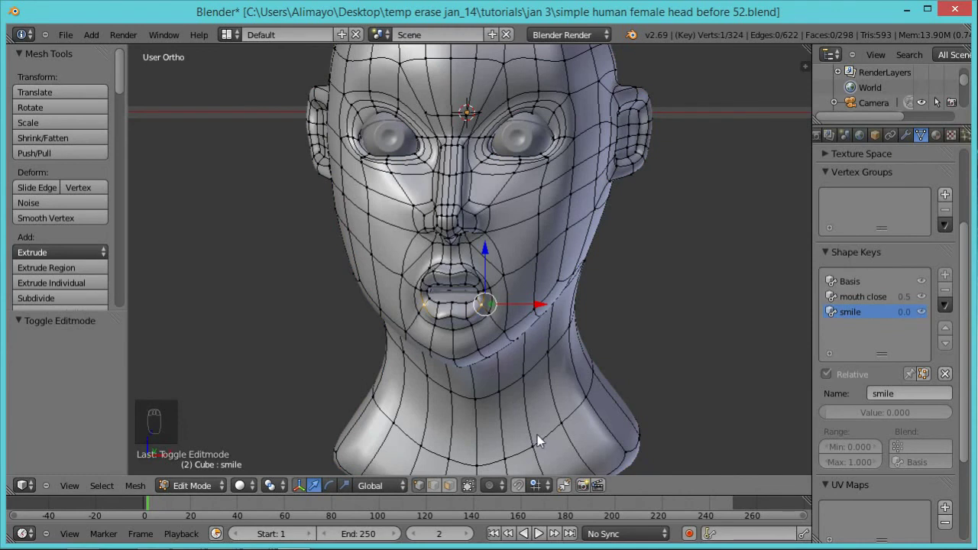
pyautogui.moveTo(503, 496); pyautogui.dragTo(511, 366)
pyautogui.moveTo(517, 366); pyautogui.dragTo(506, 492)
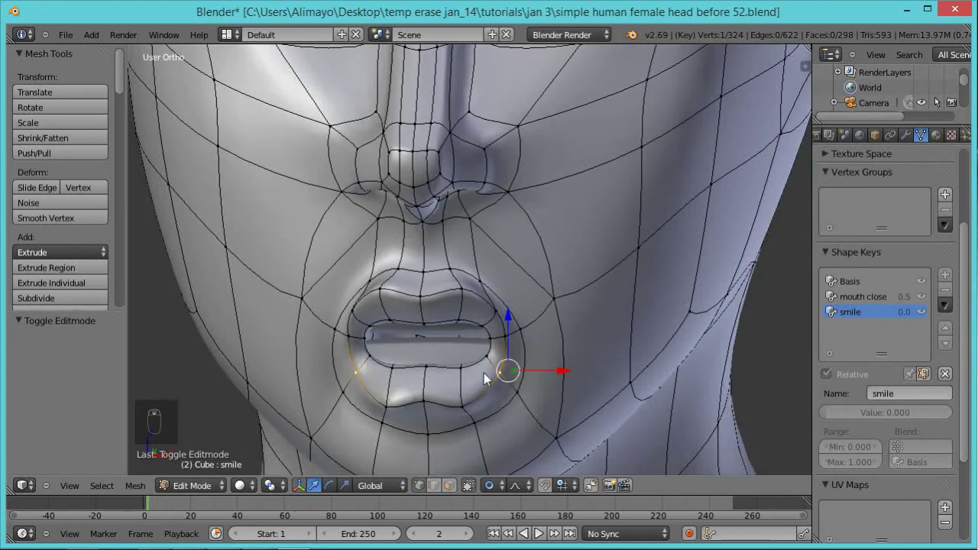
pyautogui.moveTo(496, 342); pyautogui.dragTo(531, 330)
pyautogui.moveTo(531, 330); pyautogui.dragTo(515, 363)
pyautogui.press('ctrl+space')
pyautogui.moveTo(513, 344); pyautogui.dragTo(589, 332)
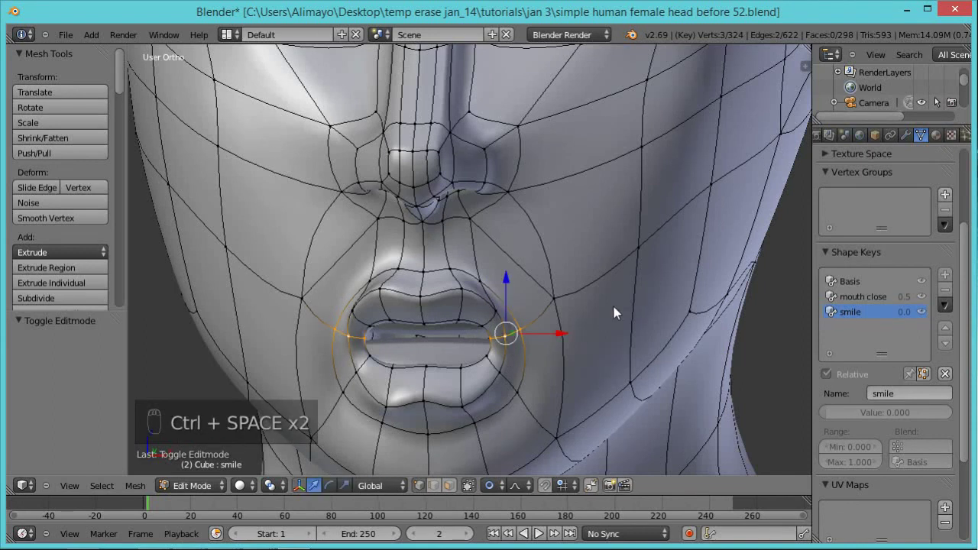
pyautogui.middleClick(620, 310)
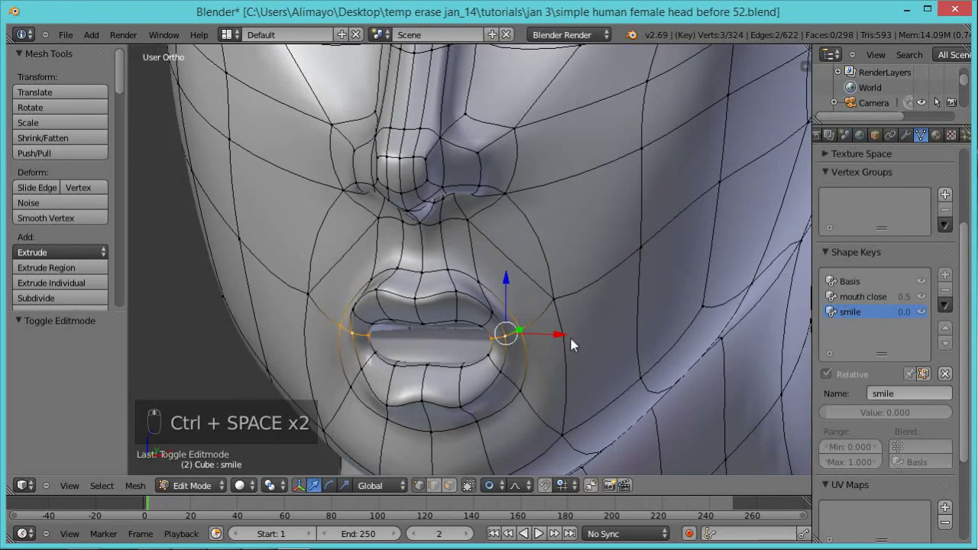
# Push the lip corner outward along X with proportional falloff, about 0.054 sideways.
pyautogui.press('g')
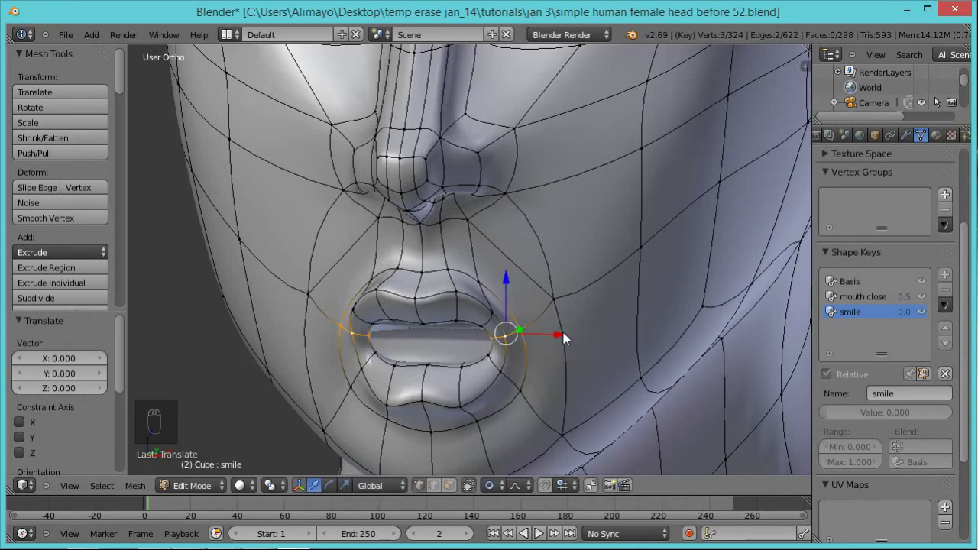
pyautogui.moveTo(567, 340); pyautogui.dragTo(616, 333)
pyautogui.press('g')
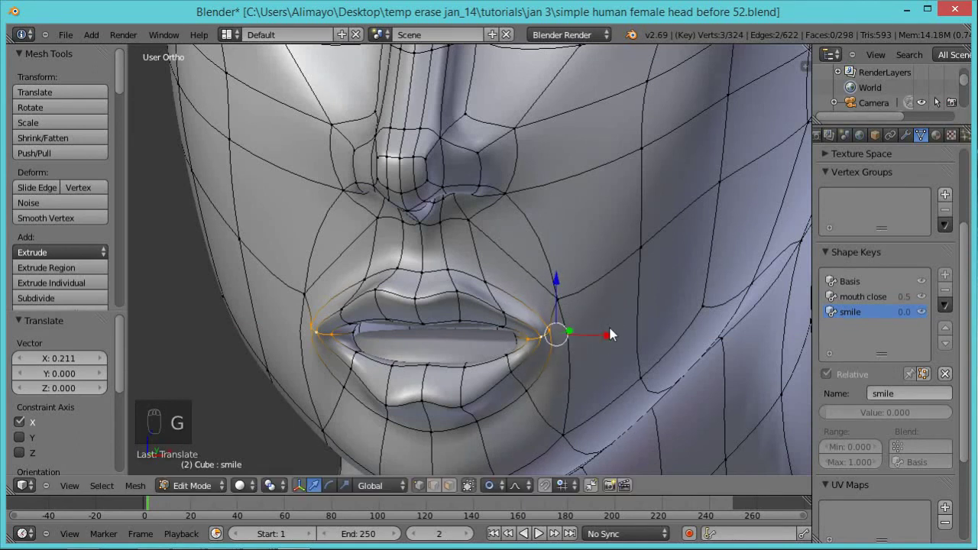
pyautogui.press('ctrl+z')
pyautogui.press('g')
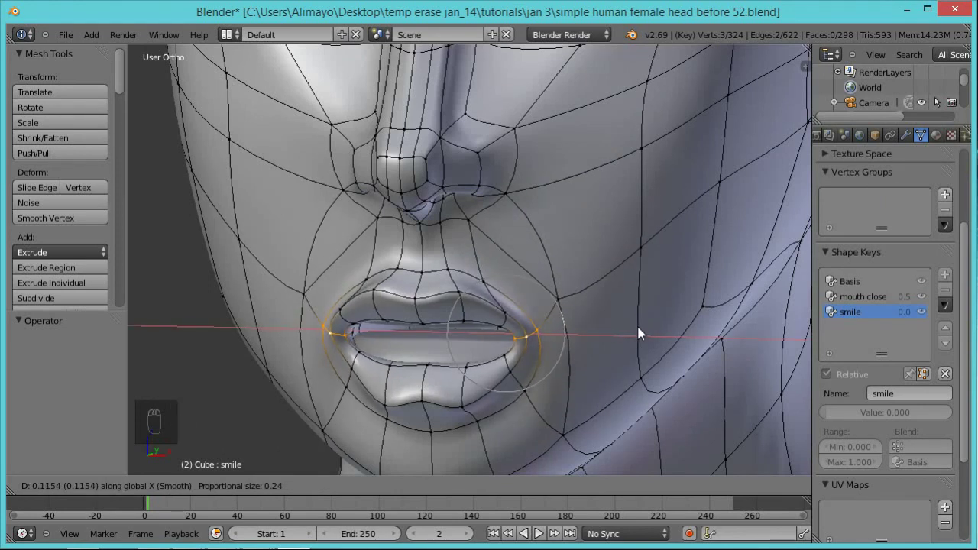
pyautogui.press('g')
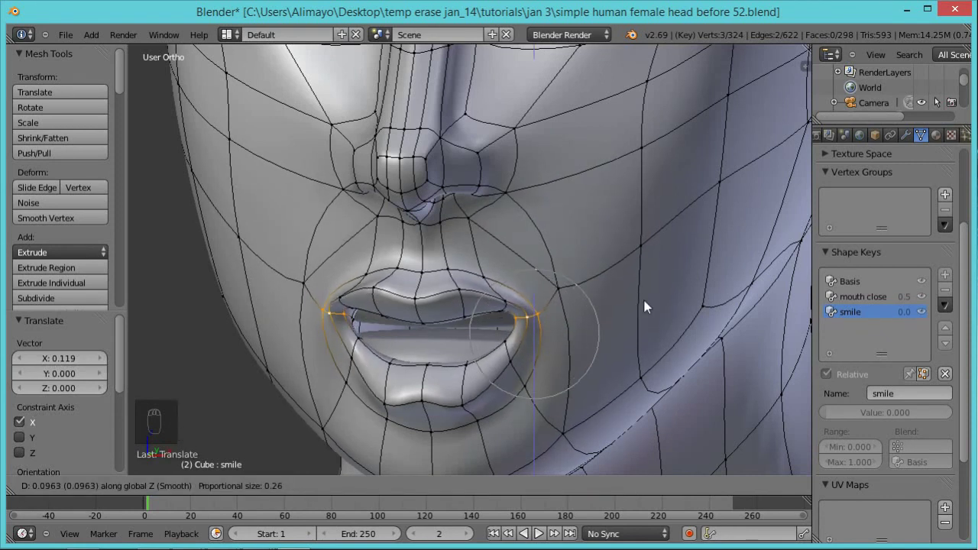
# Widen both lip corners and lift them about 0.022 upward, checking from profile and front.
pyautogui.middleClick(652, 306)
pyautogui.moveTo(673, 269); pyautogui.dragTo(604, 295)
pyautogui.press('g')
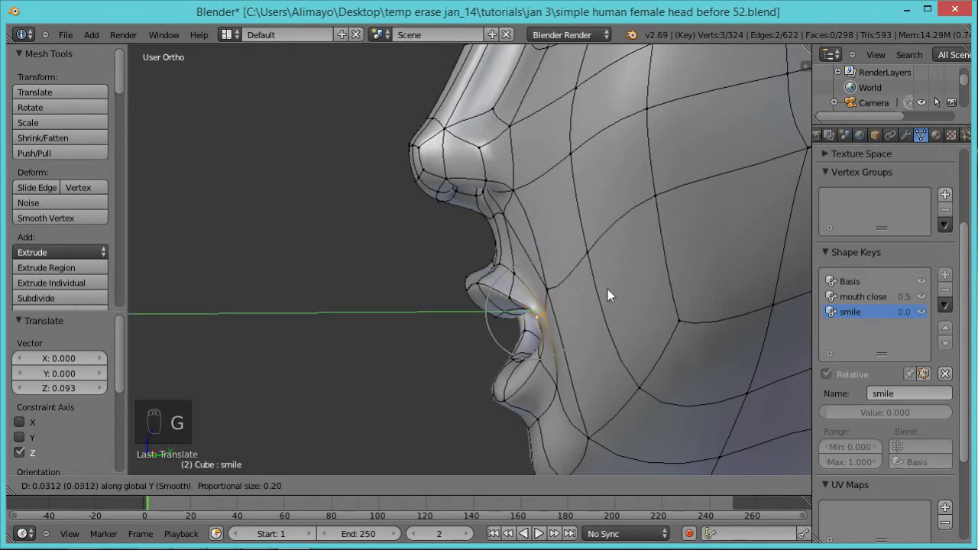
pyautogui.moveTo(640, 296); pyautogui.dragTo(707, 276)
pyautogui.moveTo(671, 280); pyautogui.dragTo(707, 276)
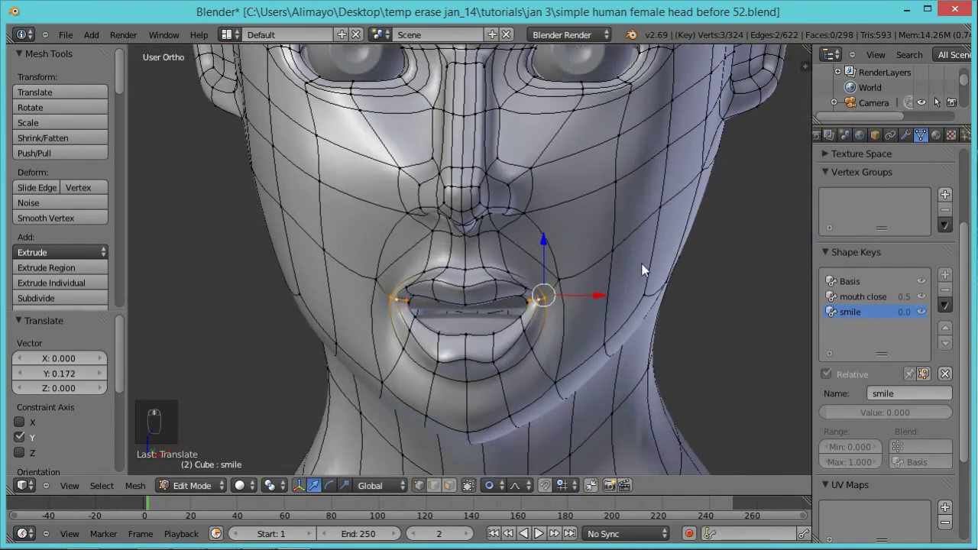
pyautogui.press('g')
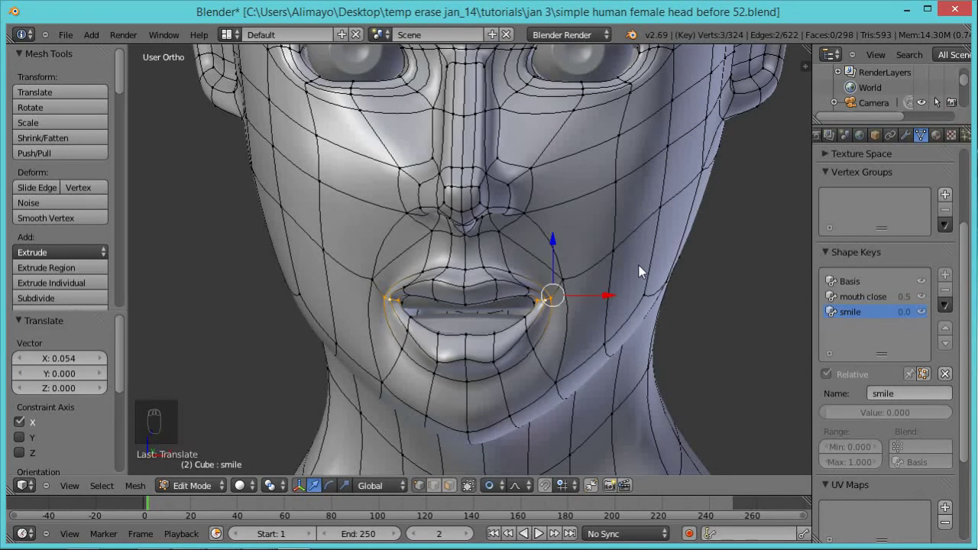
pyautogui.press('g')
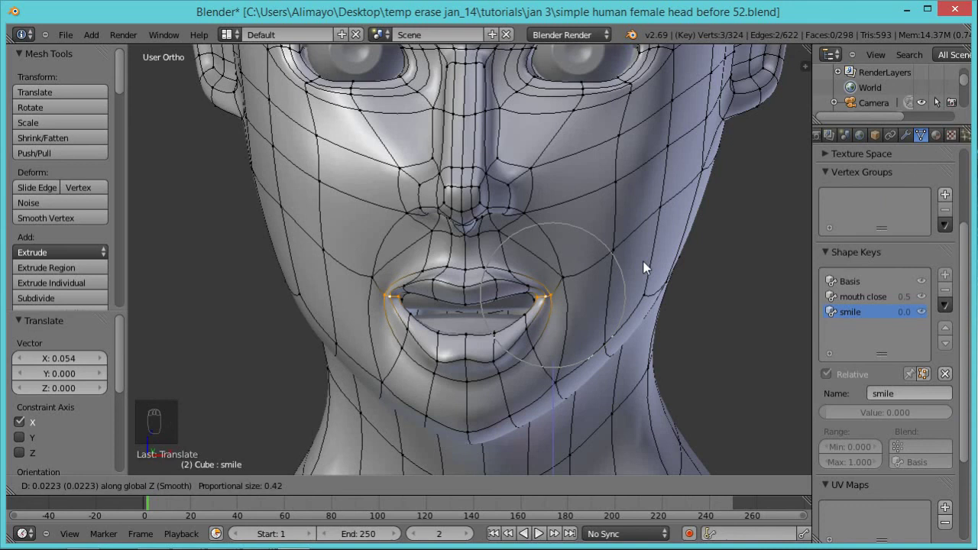
pyautogui.moveTo(659, 223); pyautogui.dragTo(519, 116)
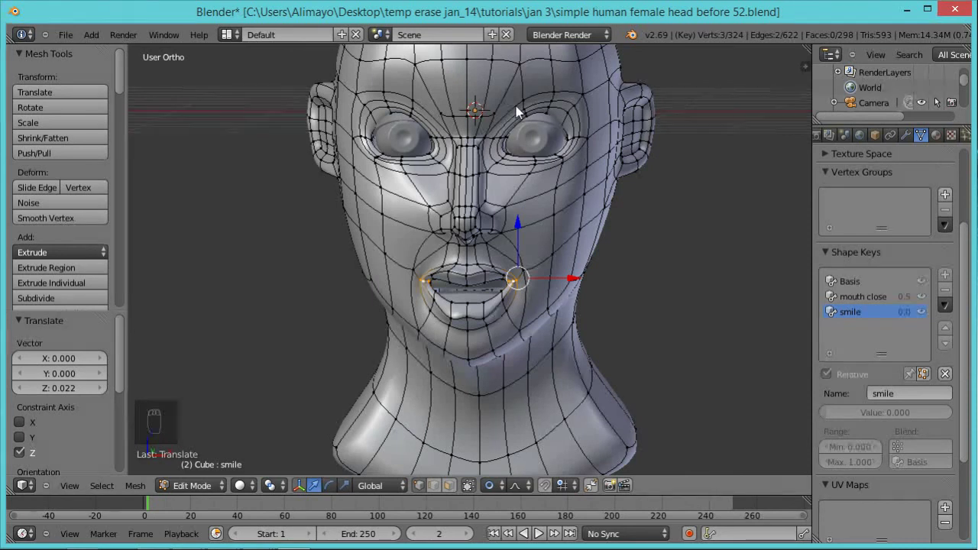
# Select the brow vertices above the eyes and raise them about 0.12 in the smile key.
pyautogui.moveTo(522, 113); pyautogui.dragTo(504, 137)
pyautogui.moveTo(499, 153); pyautogui.dragTo(498, 123)
pyautogui.moveTo(497, 122); pyautogui.dragTo(541, 159)
pyautogui.middleClick(541, 159)
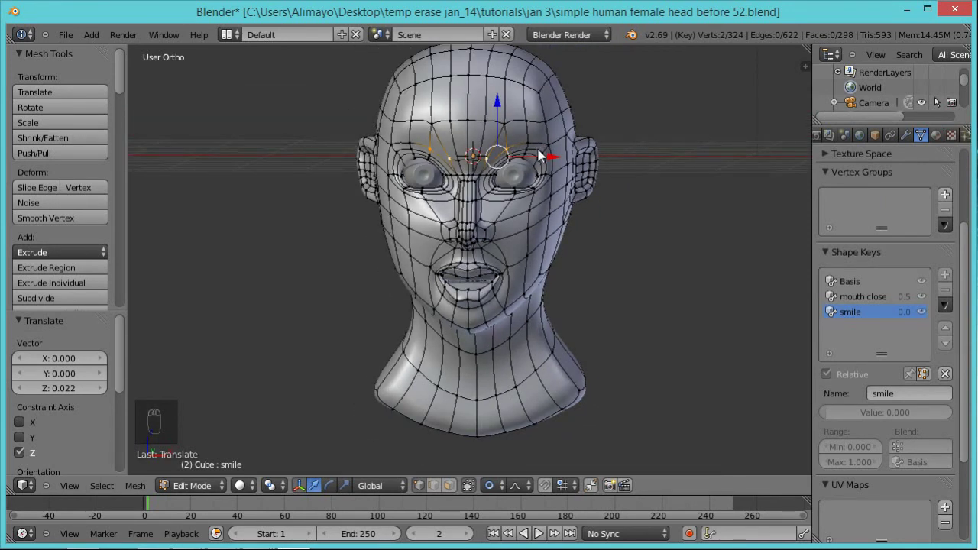
pyautogui.press('g')
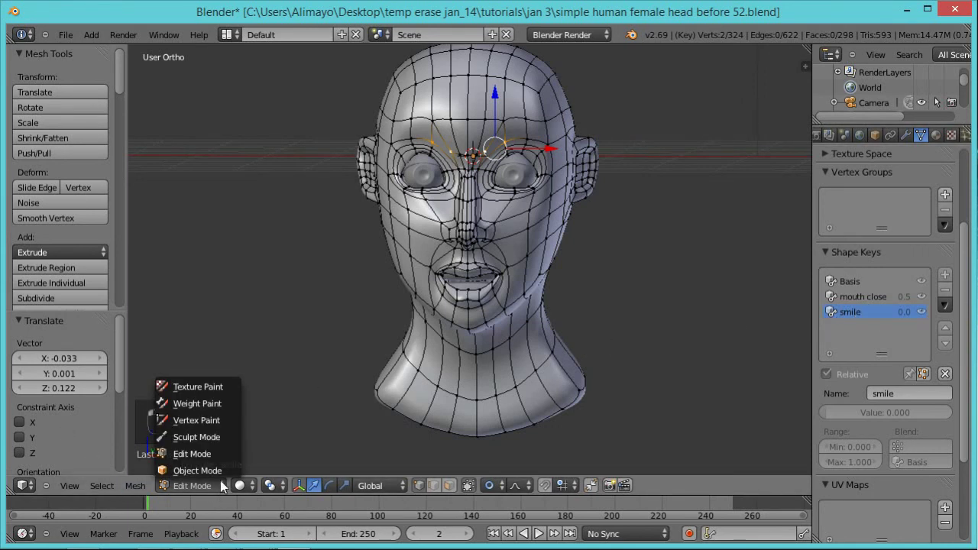
# Return to Object Mode with smile at 1.0 and lower mouth closed to about 0.1.
pyautogui.click(223, 482)
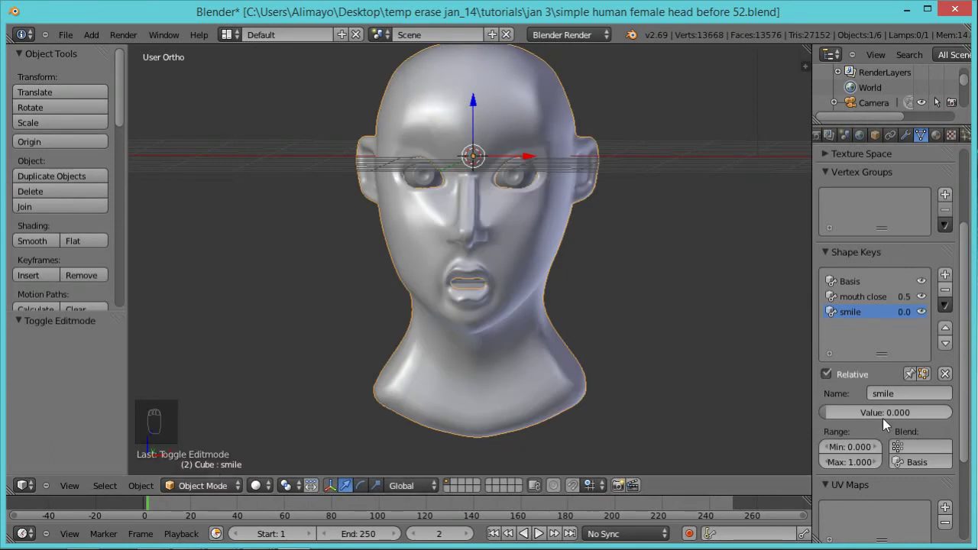
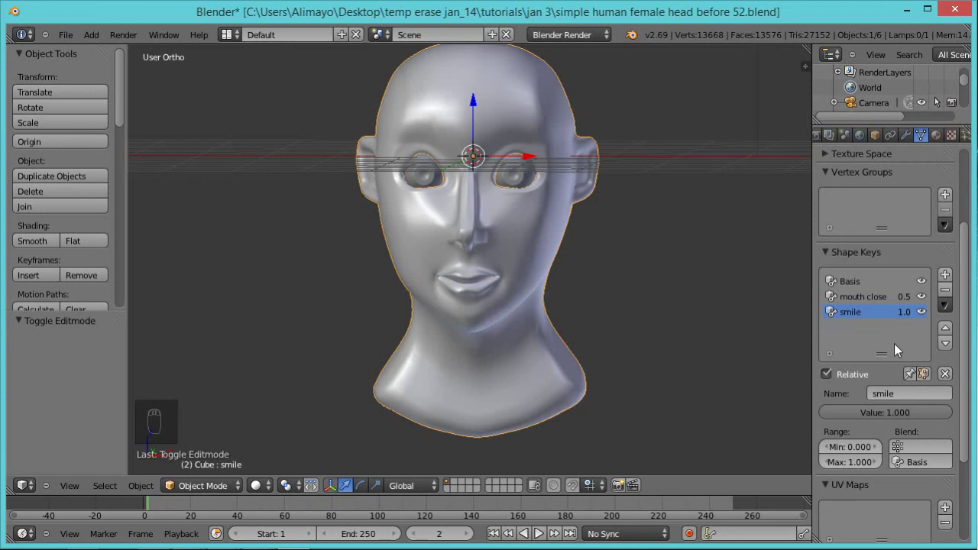
pyautogui.moveTo(868, 298); pyautogui.dragTo(846, 429)
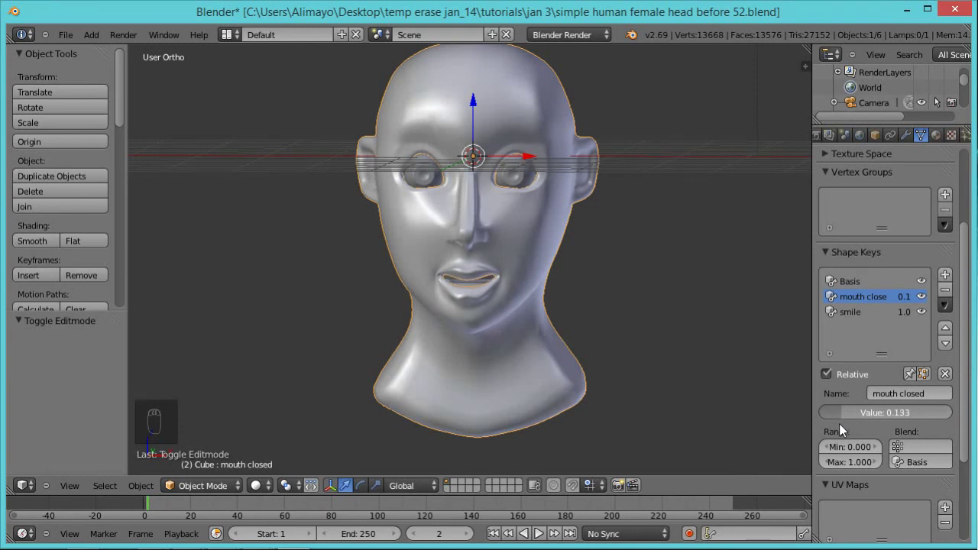